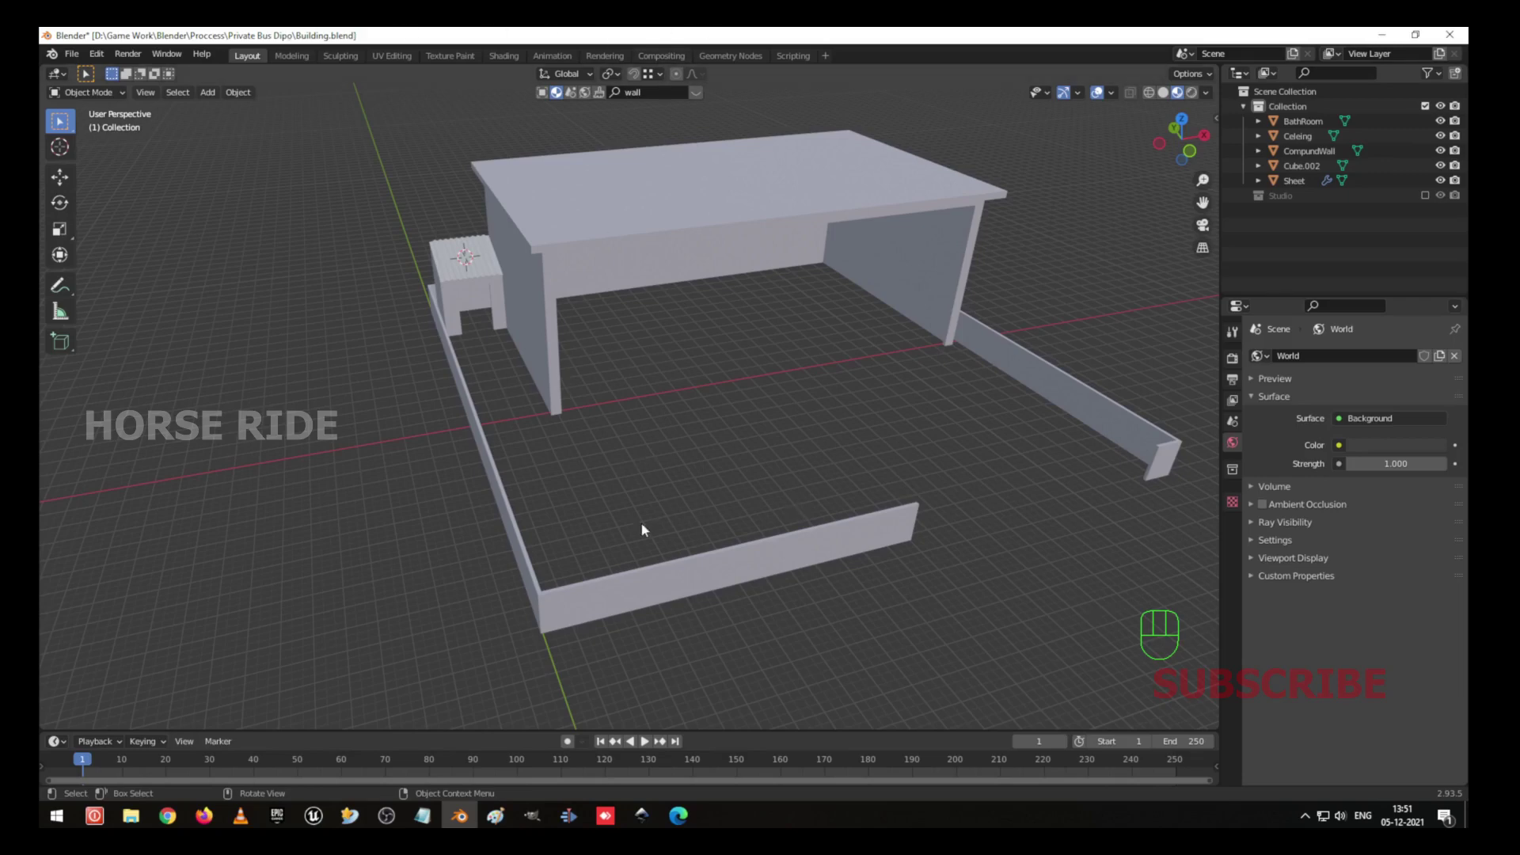
In front orthographic wireframe view, place the 3D cursor at ground level below the compound.
{"action": "key", "text": "KP_3"}
{"action": "key", "text": "KP_1"}
{"action": "key", "text": "shift+a"}
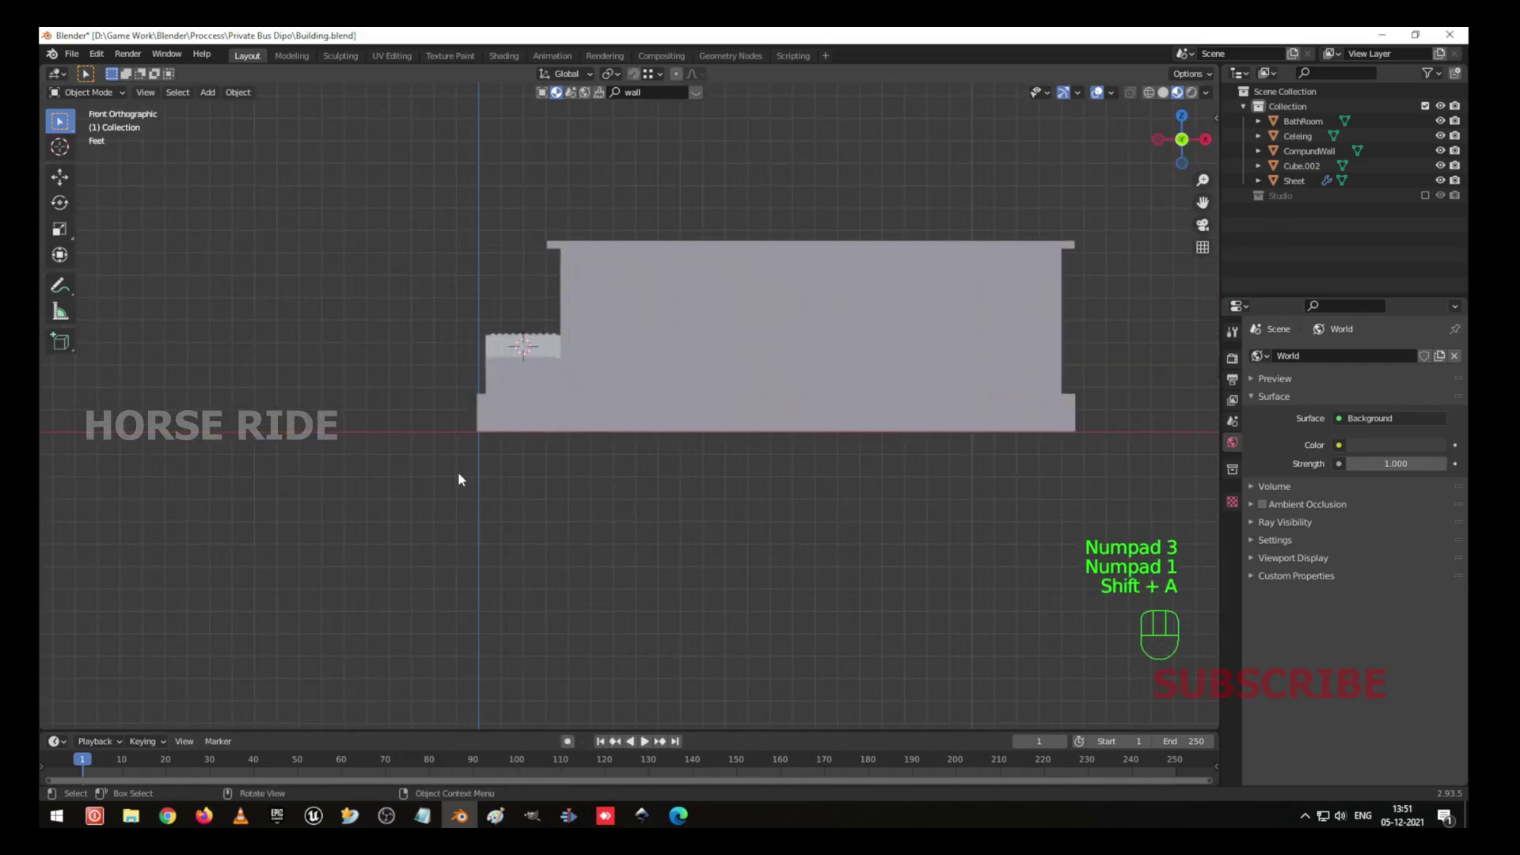
{"action": "key", "text": "shift+z"}
{"action": "left_click_drag", "start_coordinate": [515, 419], "coordinate": [603, 441]}
{"action": "right_click", "coordinate": [532, 484]}
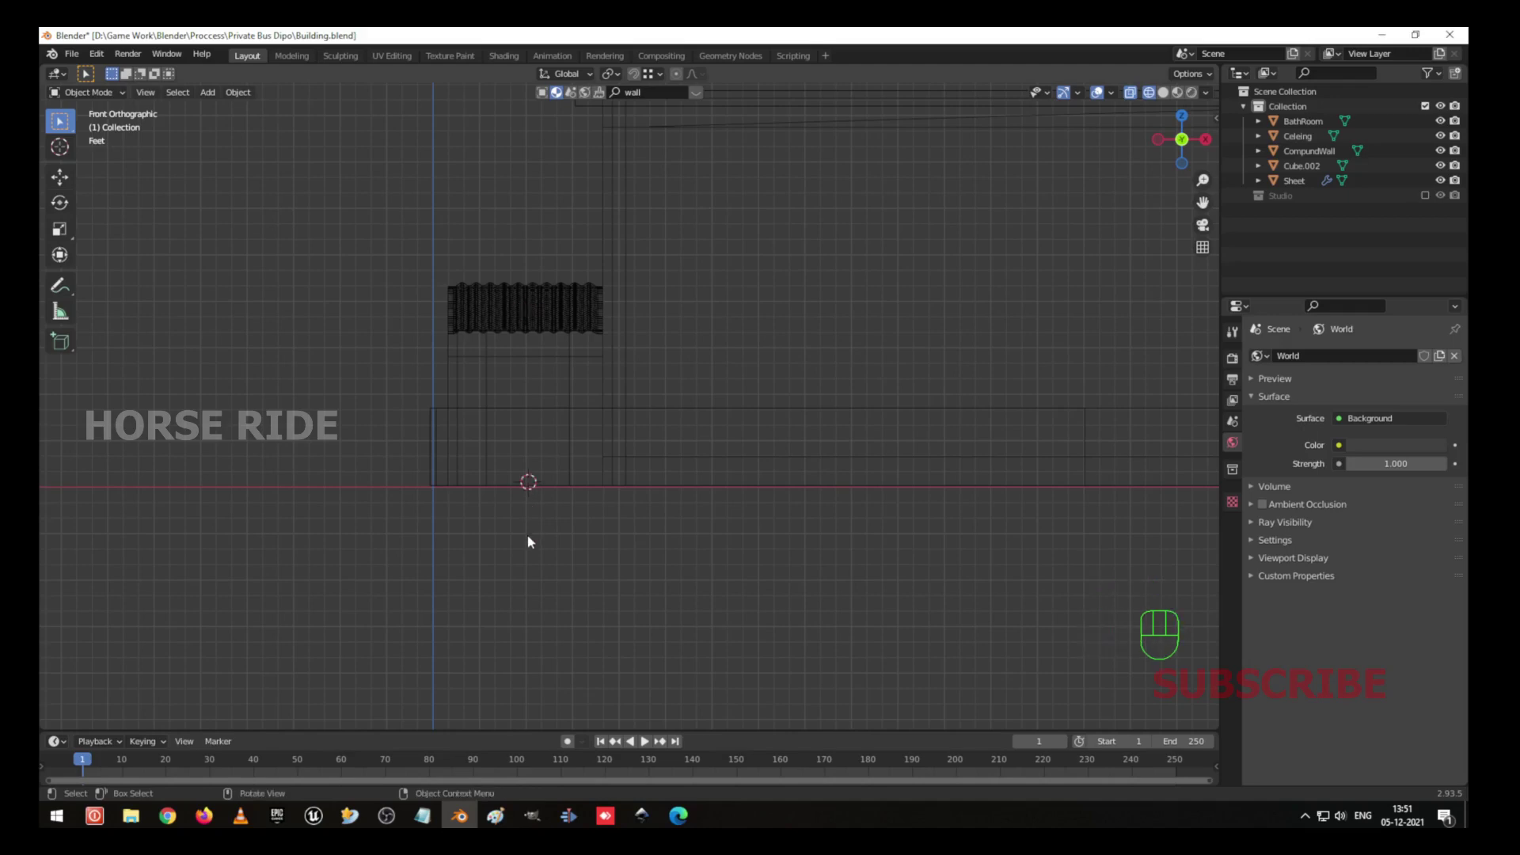
{"action": "left_click_drag", "start_coordinate": [627, 447], "coordinate": [679, 502]}
From top view, move the 3D cursor inside the compound where the new object should appear.
{"action": "key", "text": "KP_7"}
{"action": "left_click_drag", "start_coordinate": [772, 395], "coordinate": [711, 548]}
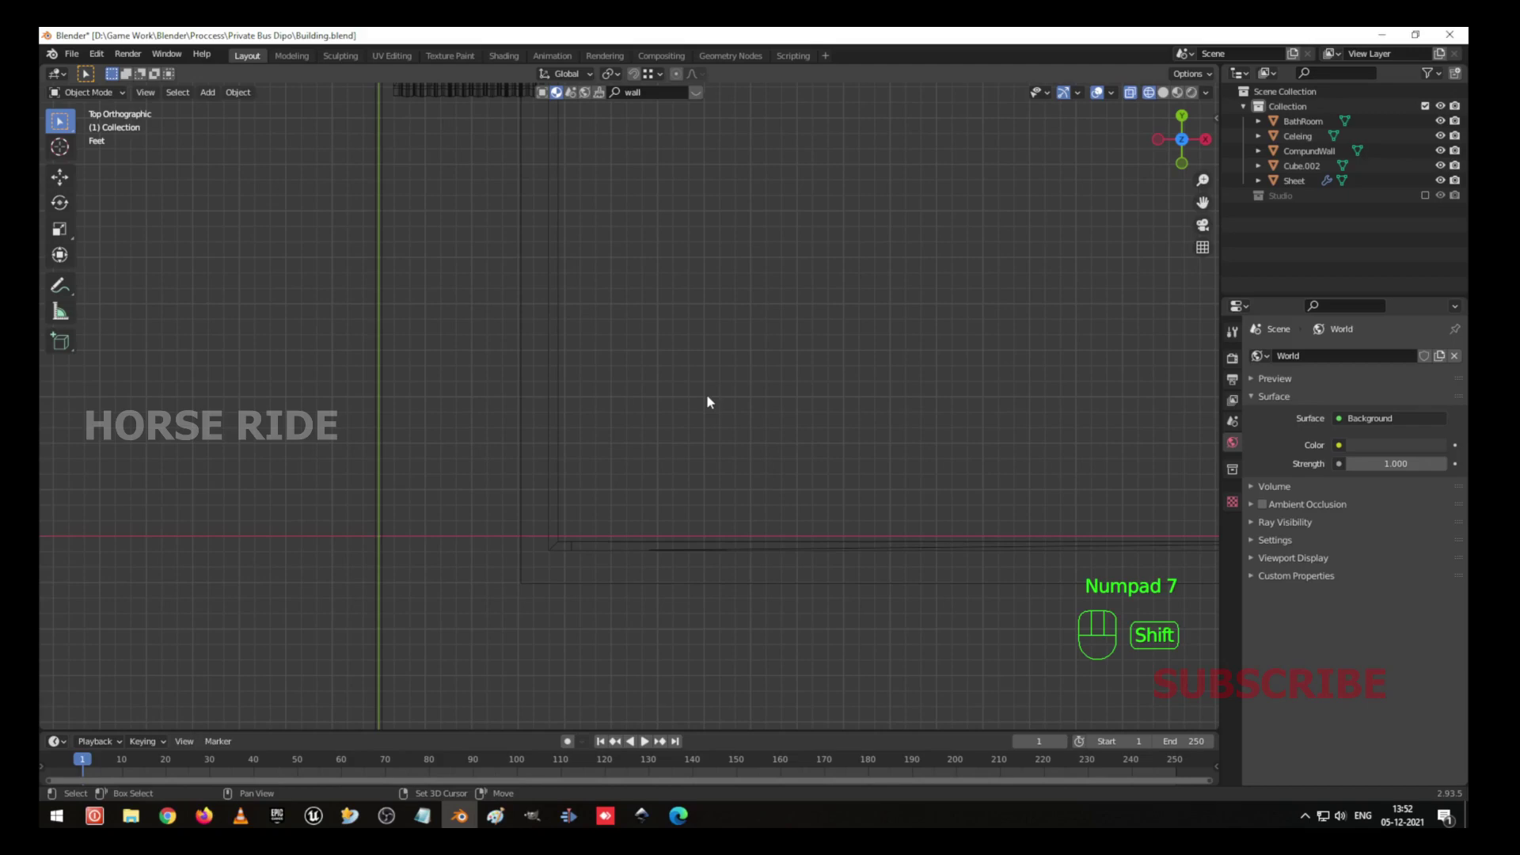
{"action": "right_click", "coordinate": [710, 396]}
{"action": "left_click_drag", "start_coordinate": [827, 369], "coordinate": [721, 472]}
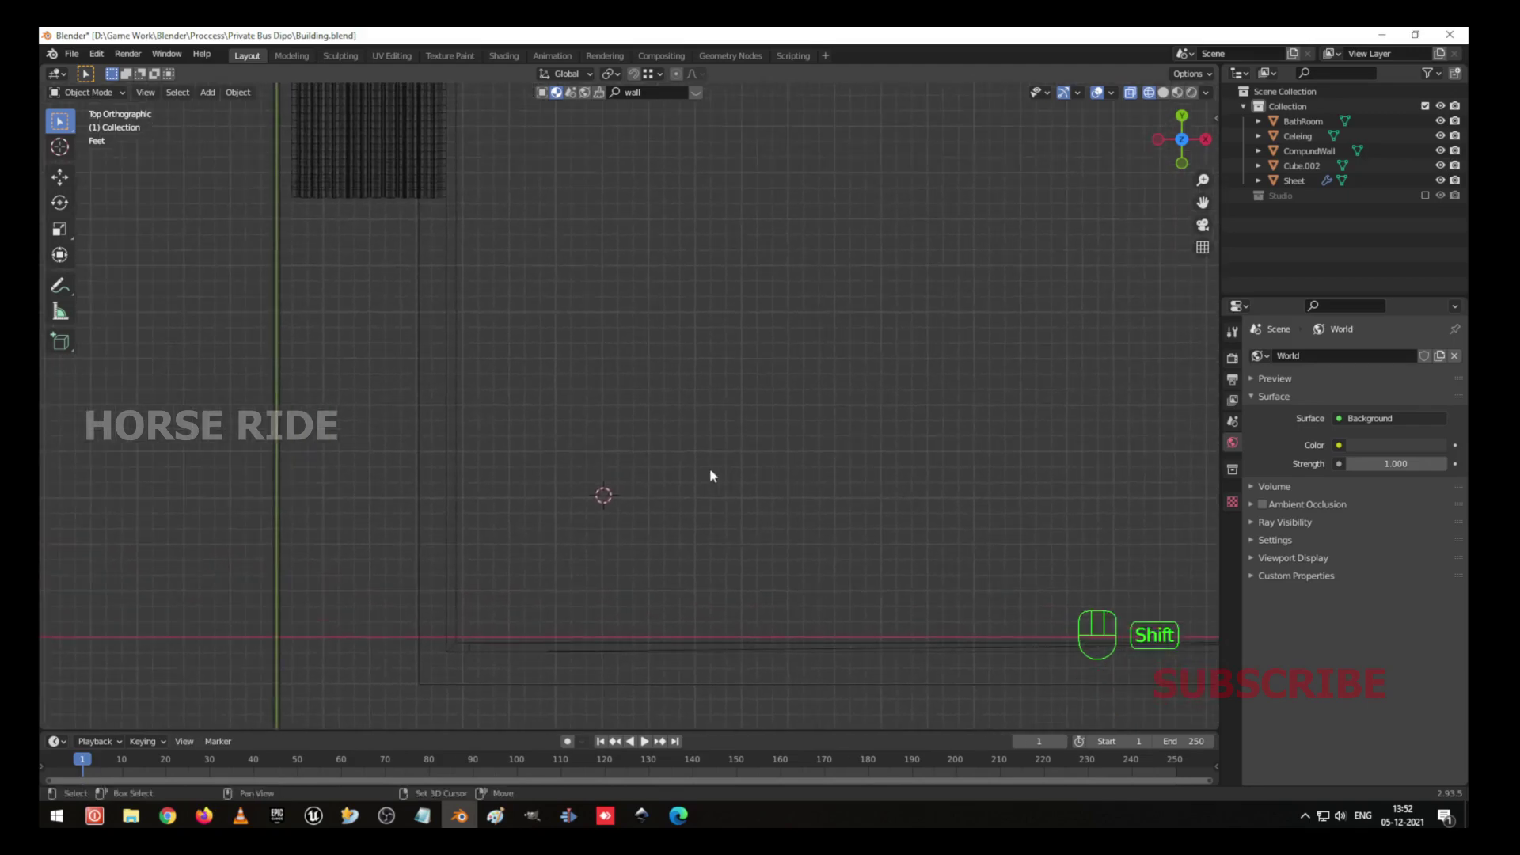
{"action": "left_click_drag", "start_coordinate": [619, 458], "coordinate": [690, 375]}
{"action": "right_click", "coordinate": [652, 575]}
{"action": "left_click_drag", "start_coordinate": [704, 556], "coordinate": [681, 548]}
Add a cube at the 3D cursor and lower it 24.5 ft along Z to ground level.
{"action": "key", "text": "shift+a"}
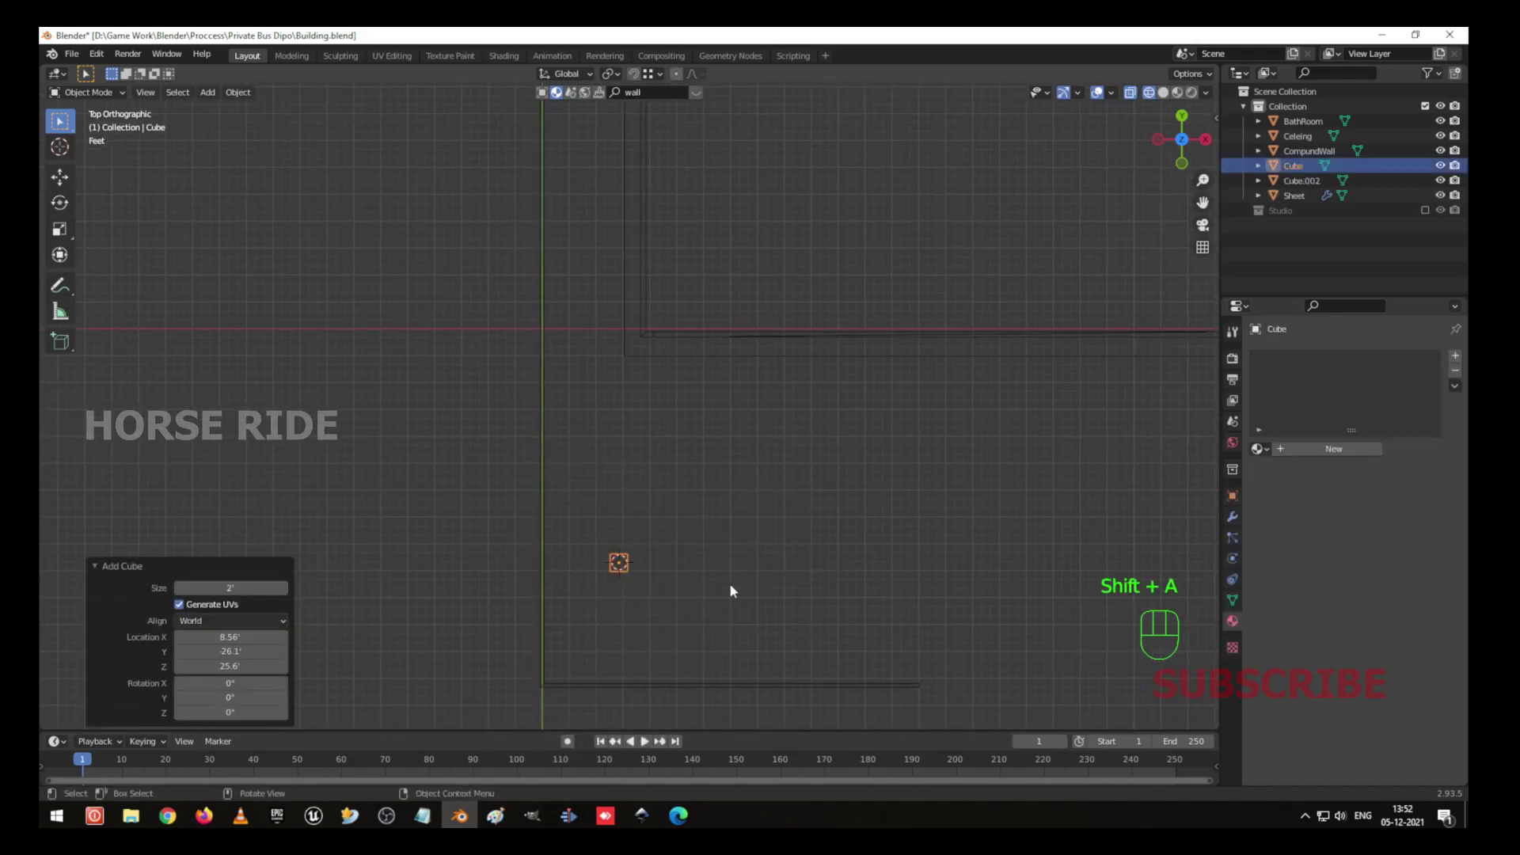
{"action": "key", "text": "shift+z"}
{"action": "left_click_drag", "start_coordinate": [683, 609], "coordinate": [672, 528]}
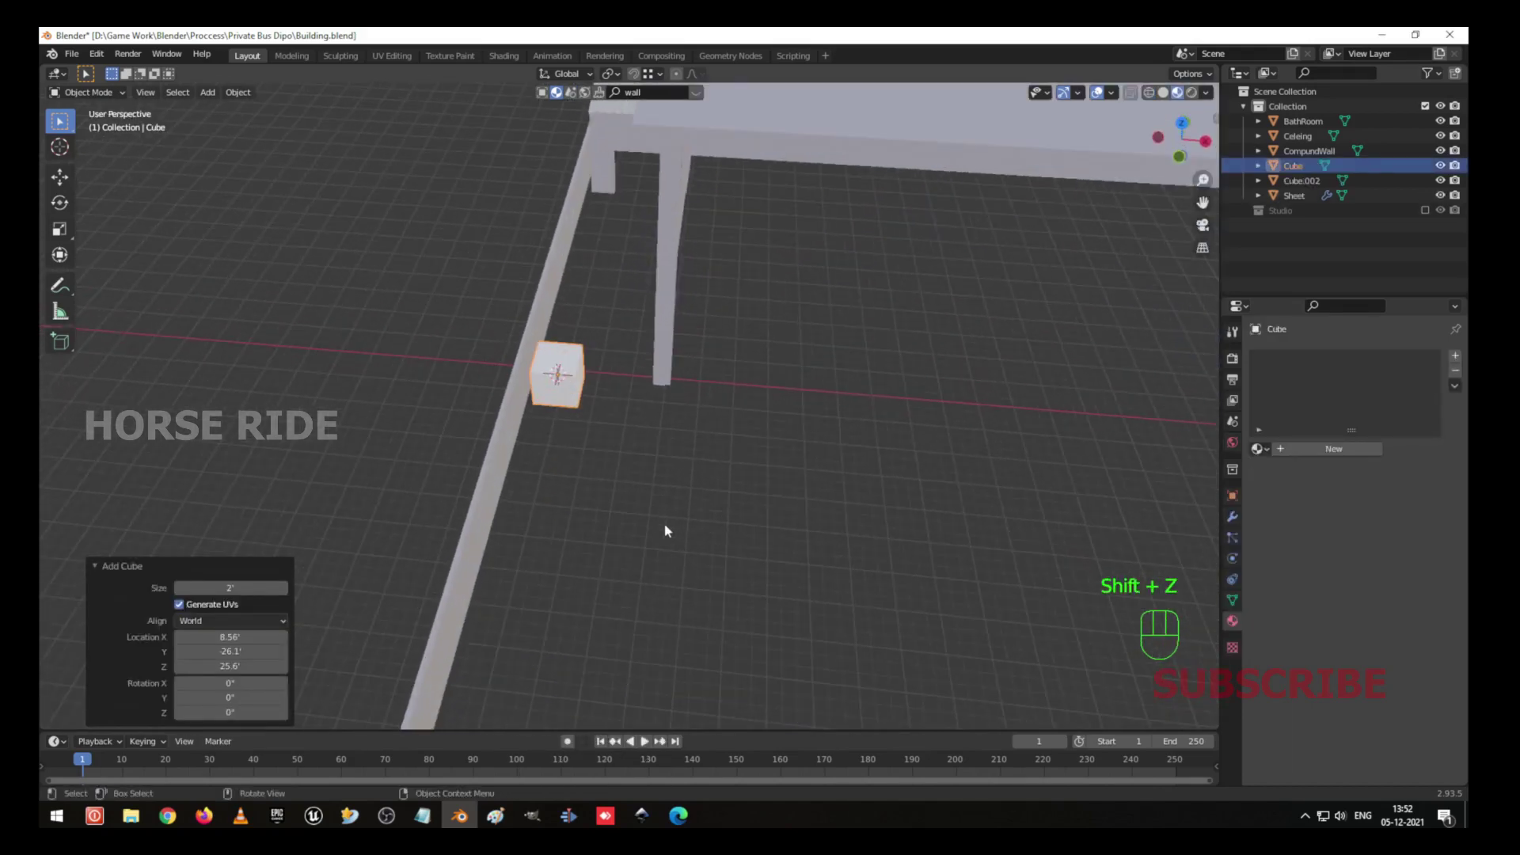
{"action": "key", "text": "KP_1"}
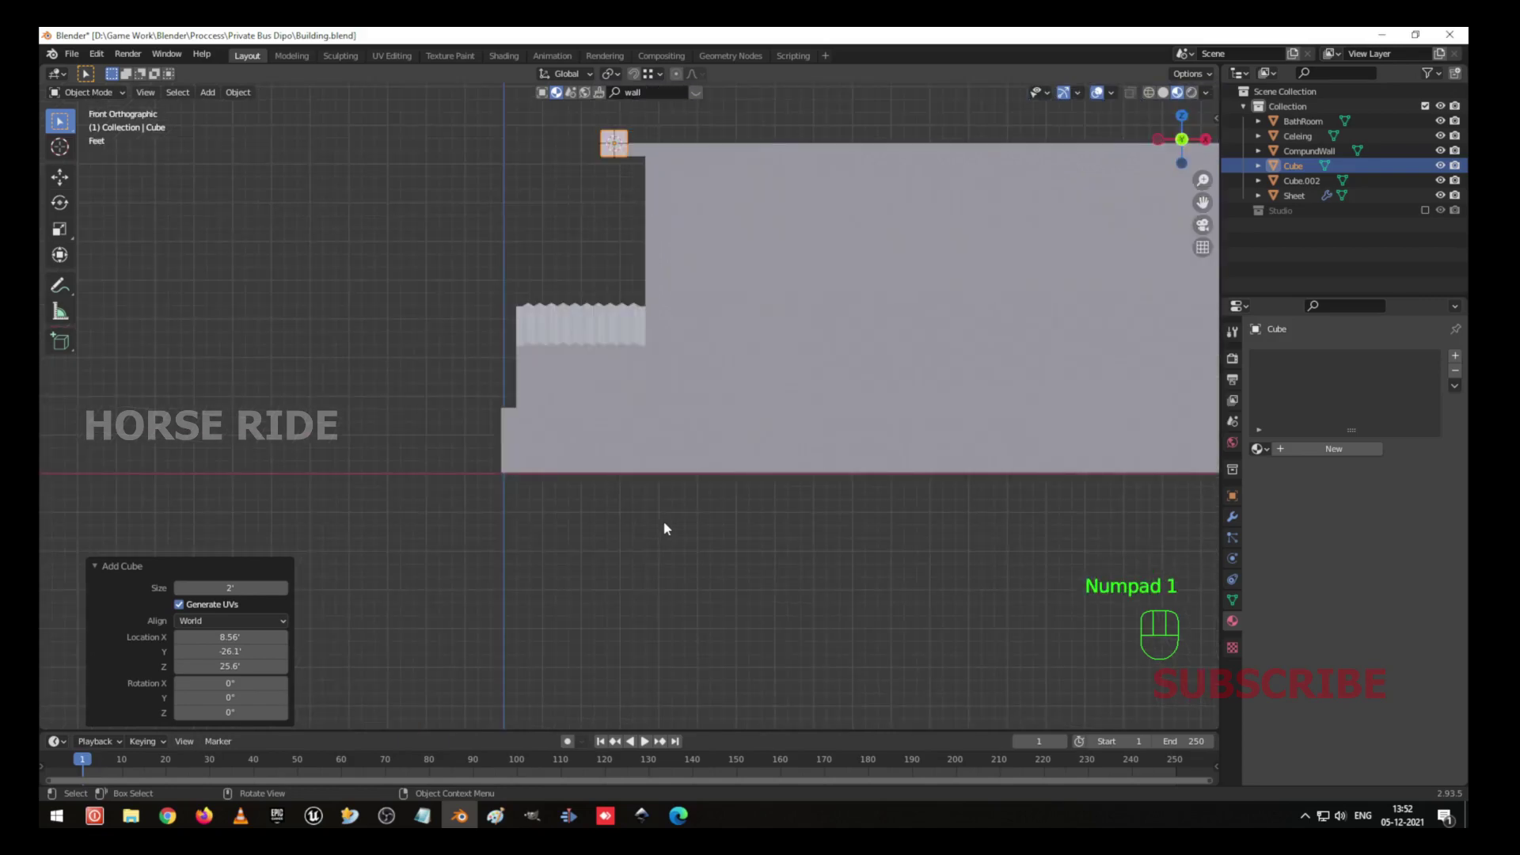
{"action": "key", "text": "g"}
{"action": "left_click_drag", "start_coordinate": [655, 466], "coordinate": [614, 499]}
Inspect the cube beside the long wall and show the sidebar with its transform values.
{"action": "left_click_drag", "start_coordinate": [582, 569], "coordinate": [506, 562]}
{"action": "left_click_drag", "start_coordinate": [476, 474], "coordinate": [624, 460]}
{"action": "left_click_drag", "start_coordinate": [666, 567], "coordinate": [600, 550]}
{"action": "left_click_drag", "start_coordinate": [575, 513], "coordinate": [646, 415]}
{"action": "key", "text": "shift+z"}
{"action": "key", "text": "z"}
{"action": "left_click_drag", "start_coordinate": [681, 444], "coordinate": [717, 402]}
{"action": "left_click_drag", "start_coordinate": [687, 372], "coordinate": [658, 429]}
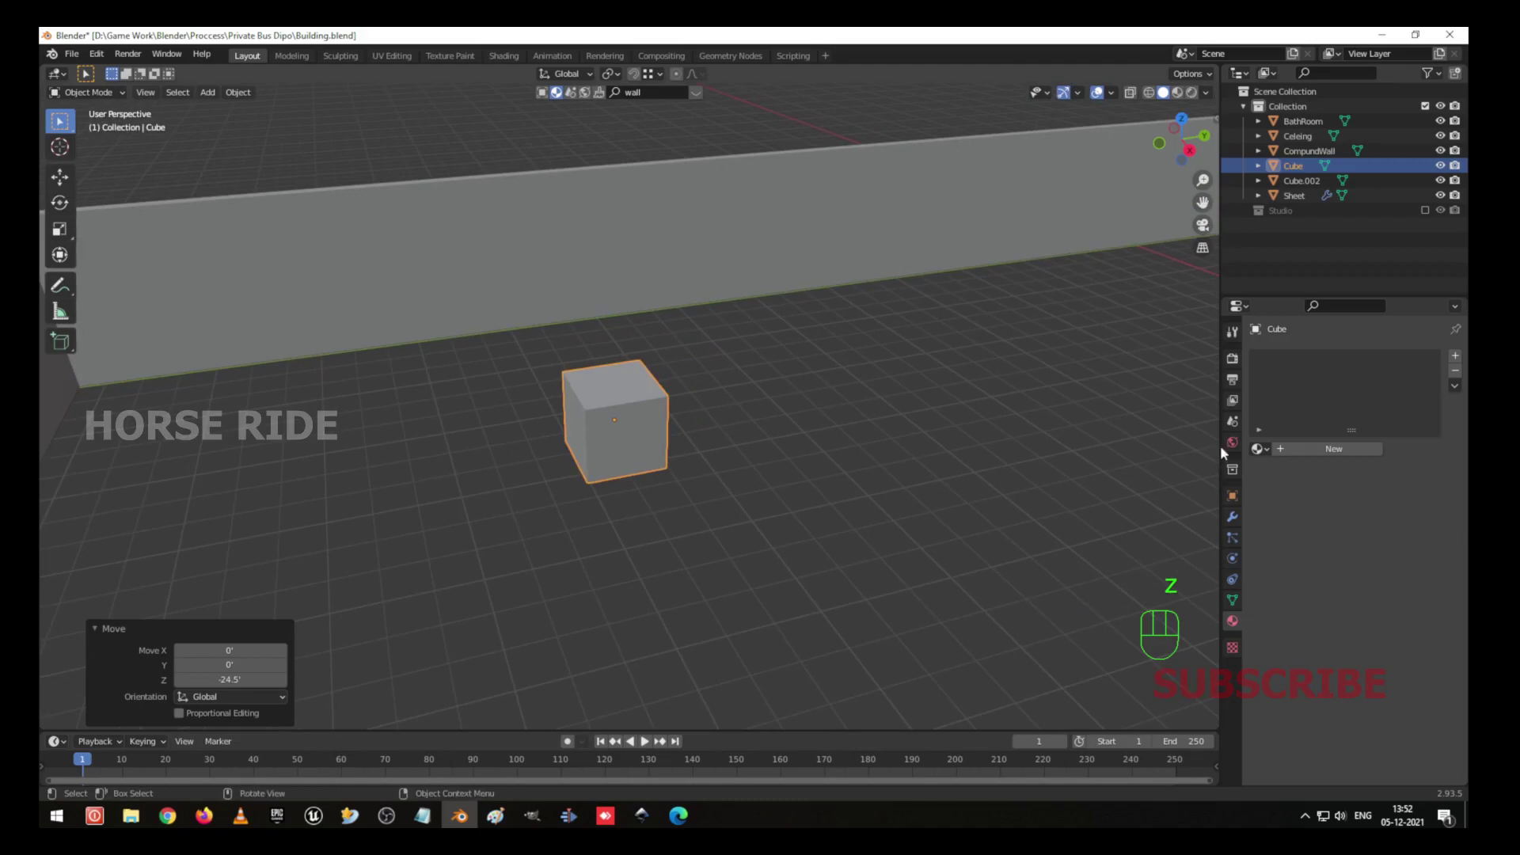
{"action": "left_click", "coordinate": [1228, 331]}
{"action": "key", "text": "n"}
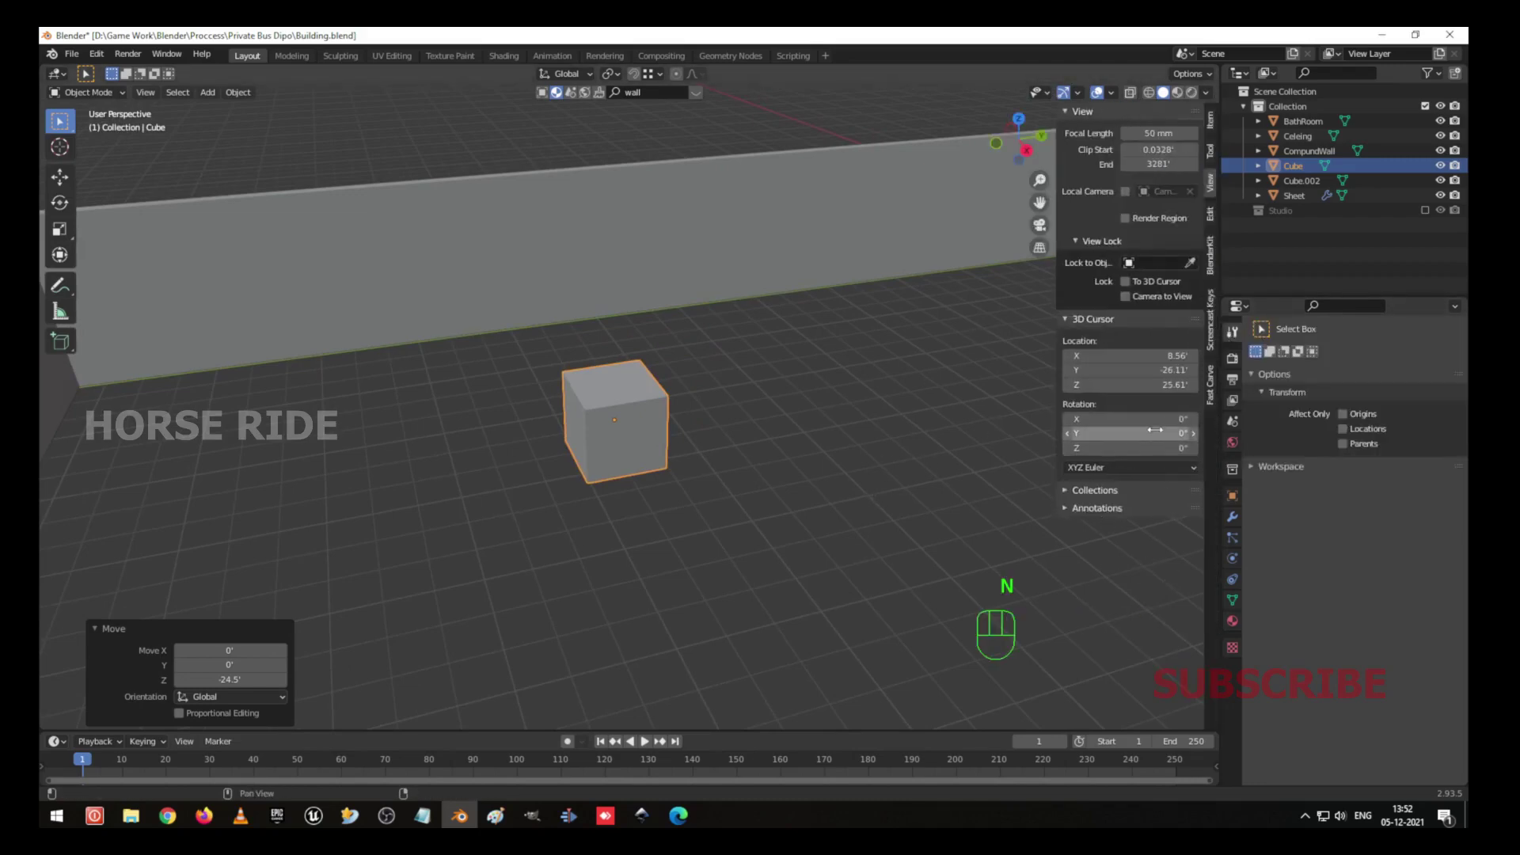
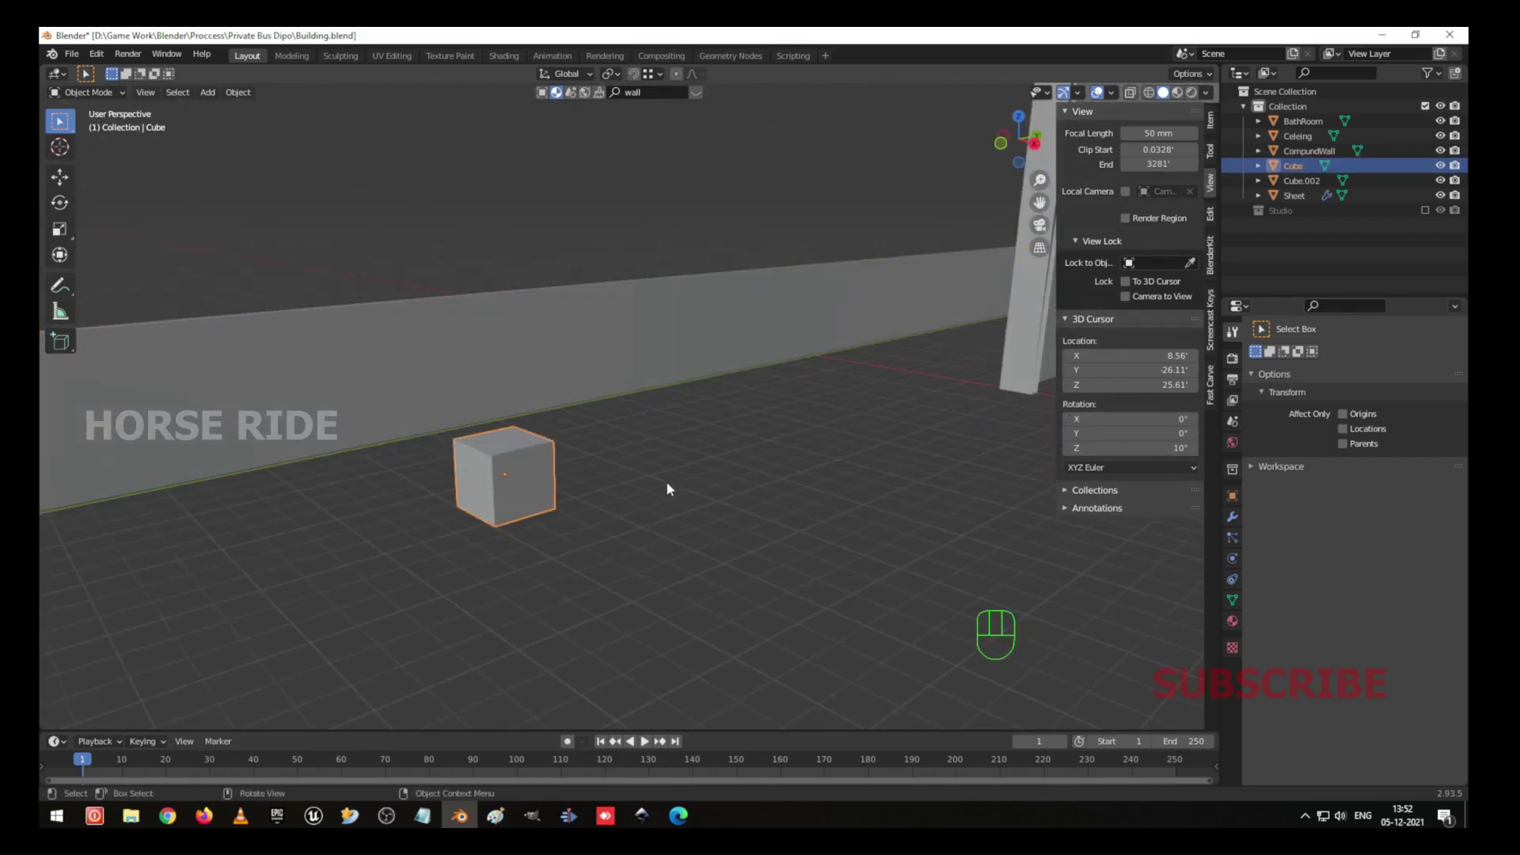
Stretch the cube along Z and set its dimensions to 0.6 × 20 × 10 ft, forming a thin wall.
{"action": "key", "text": "s"}
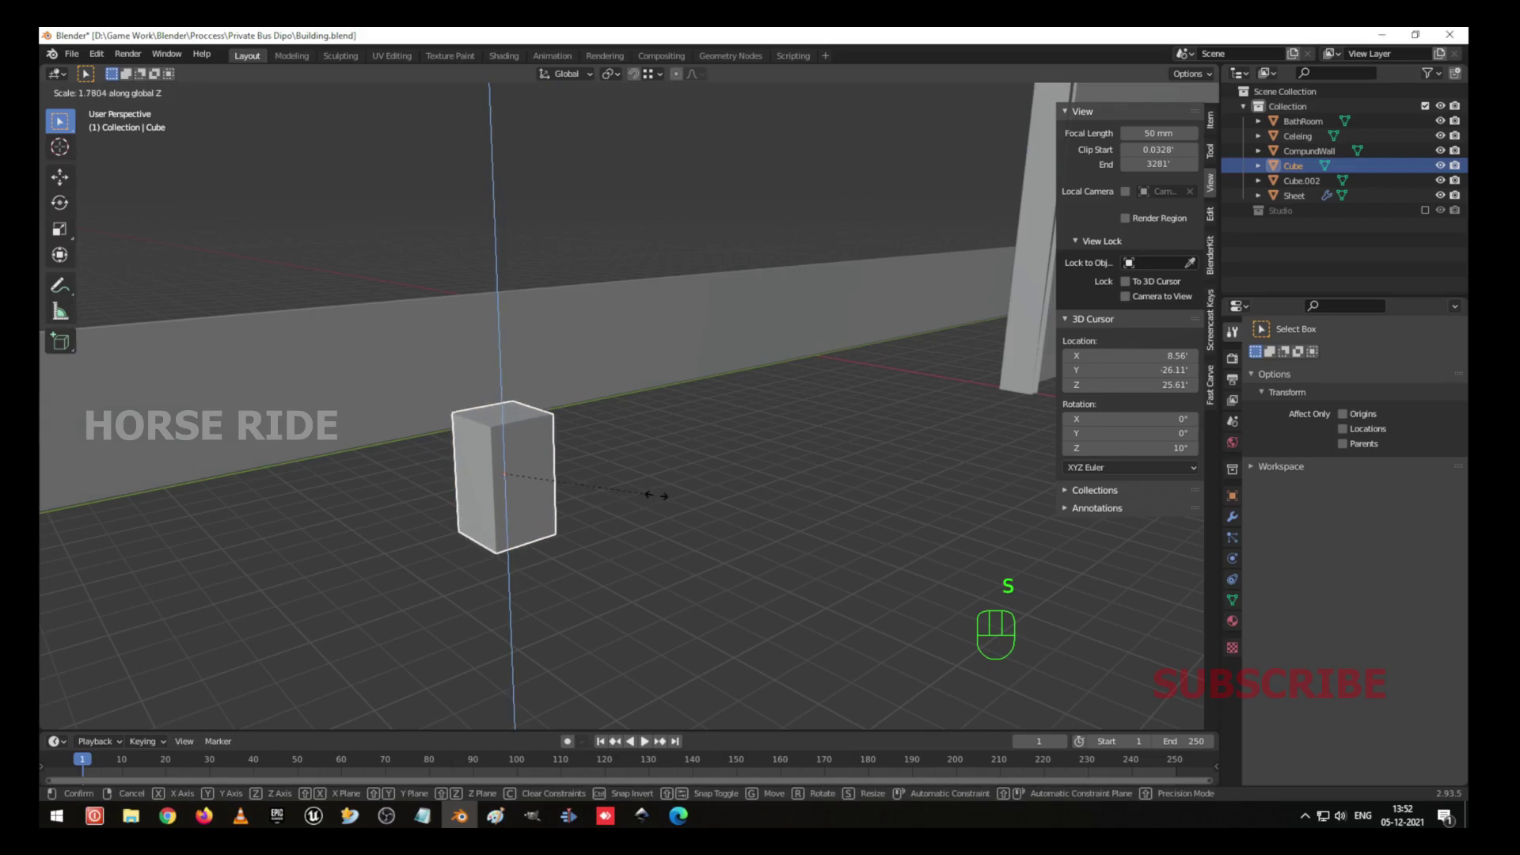
{"action": "left_click_drag", "start_coordinate": [582, 443], "coordinate": [627, 448]}
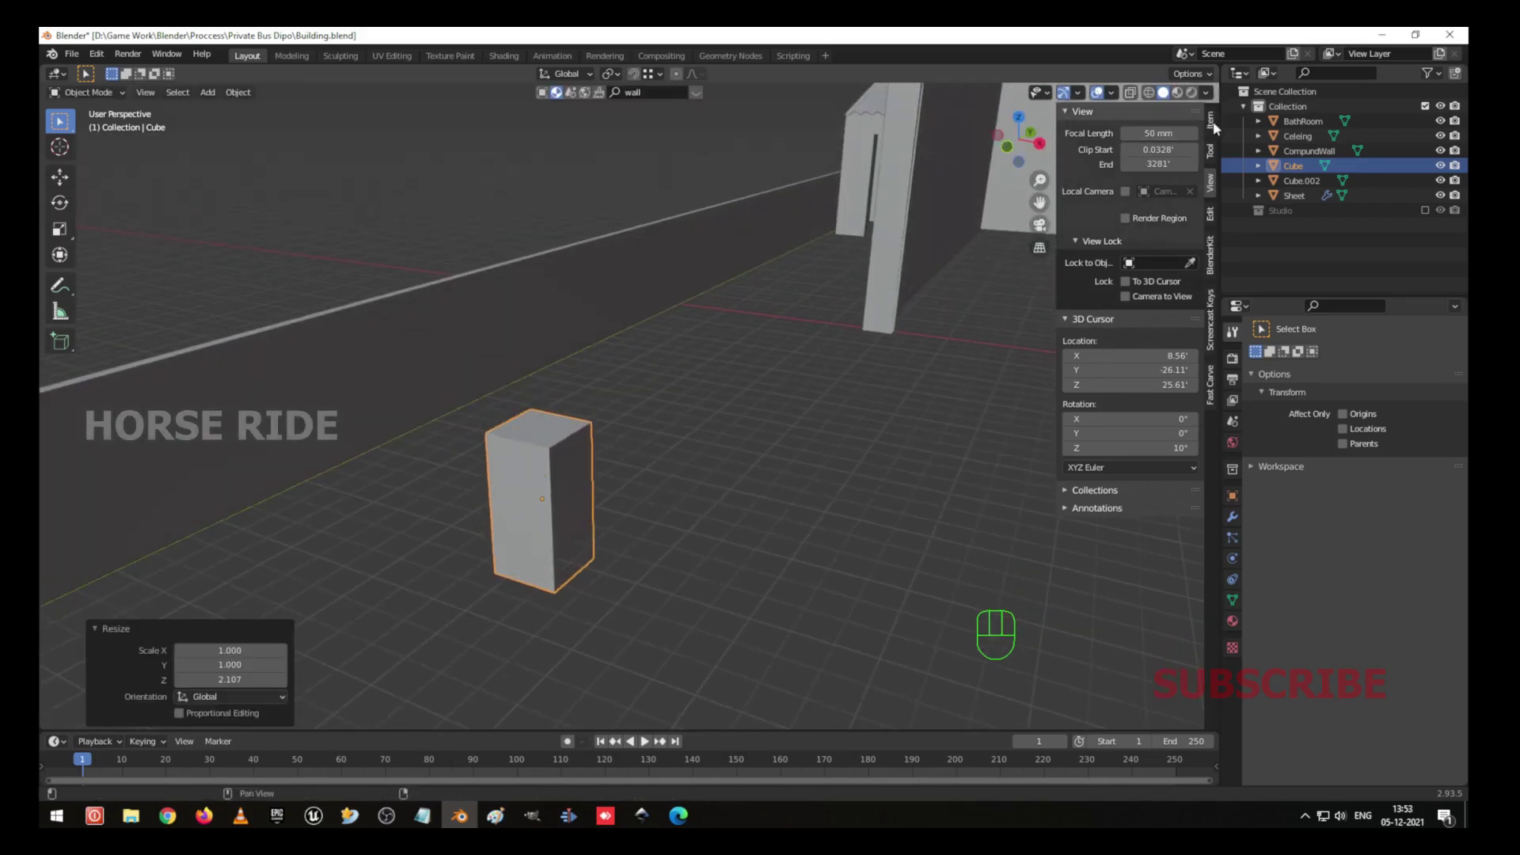
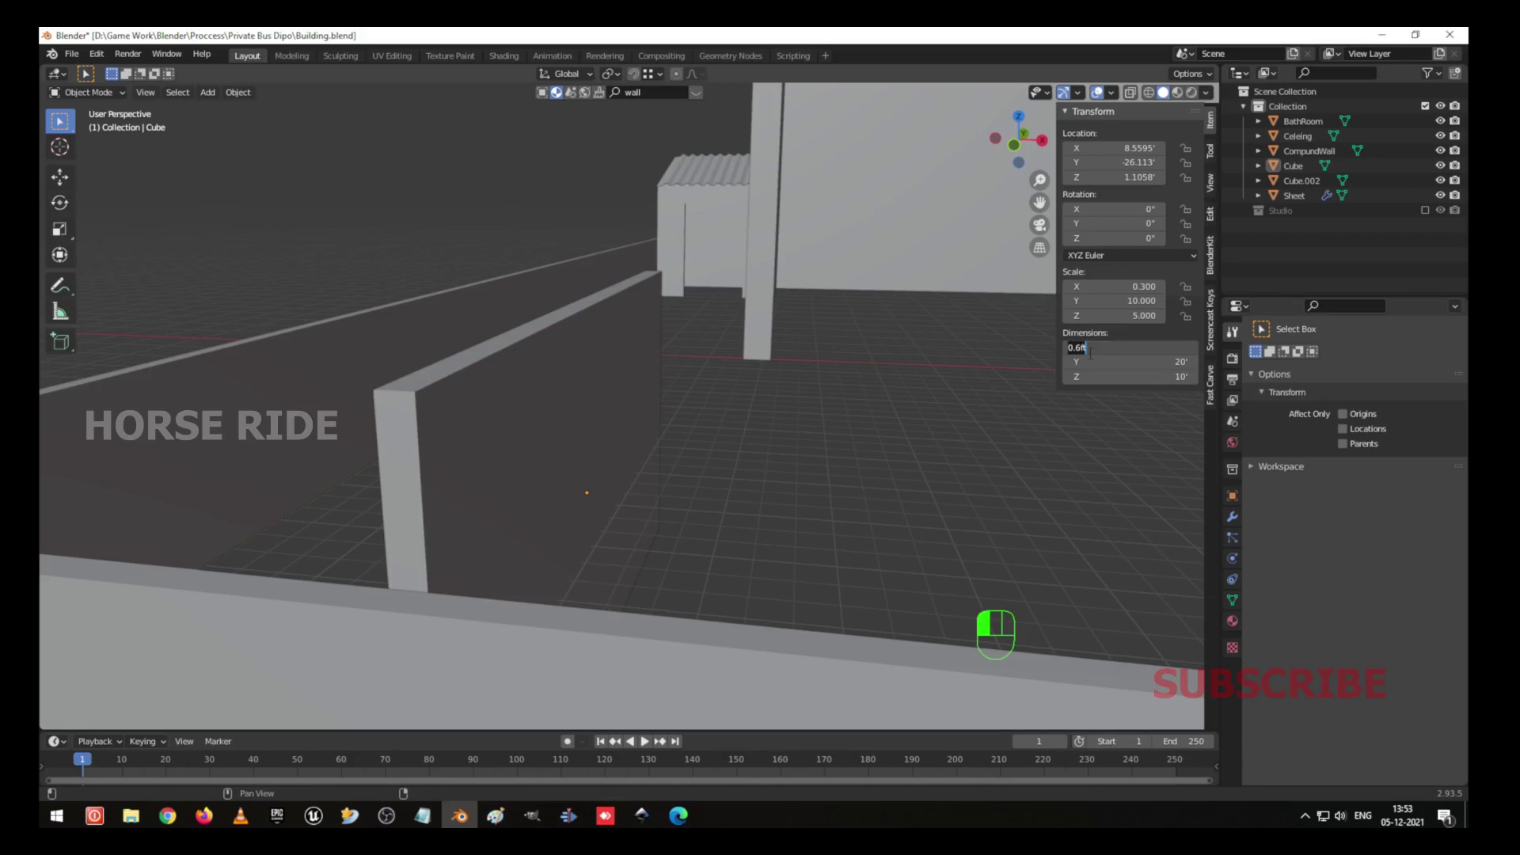
{"action": "left_click_drag", "start_coordinate": [818, 425], "coordinate": [642, 513]}
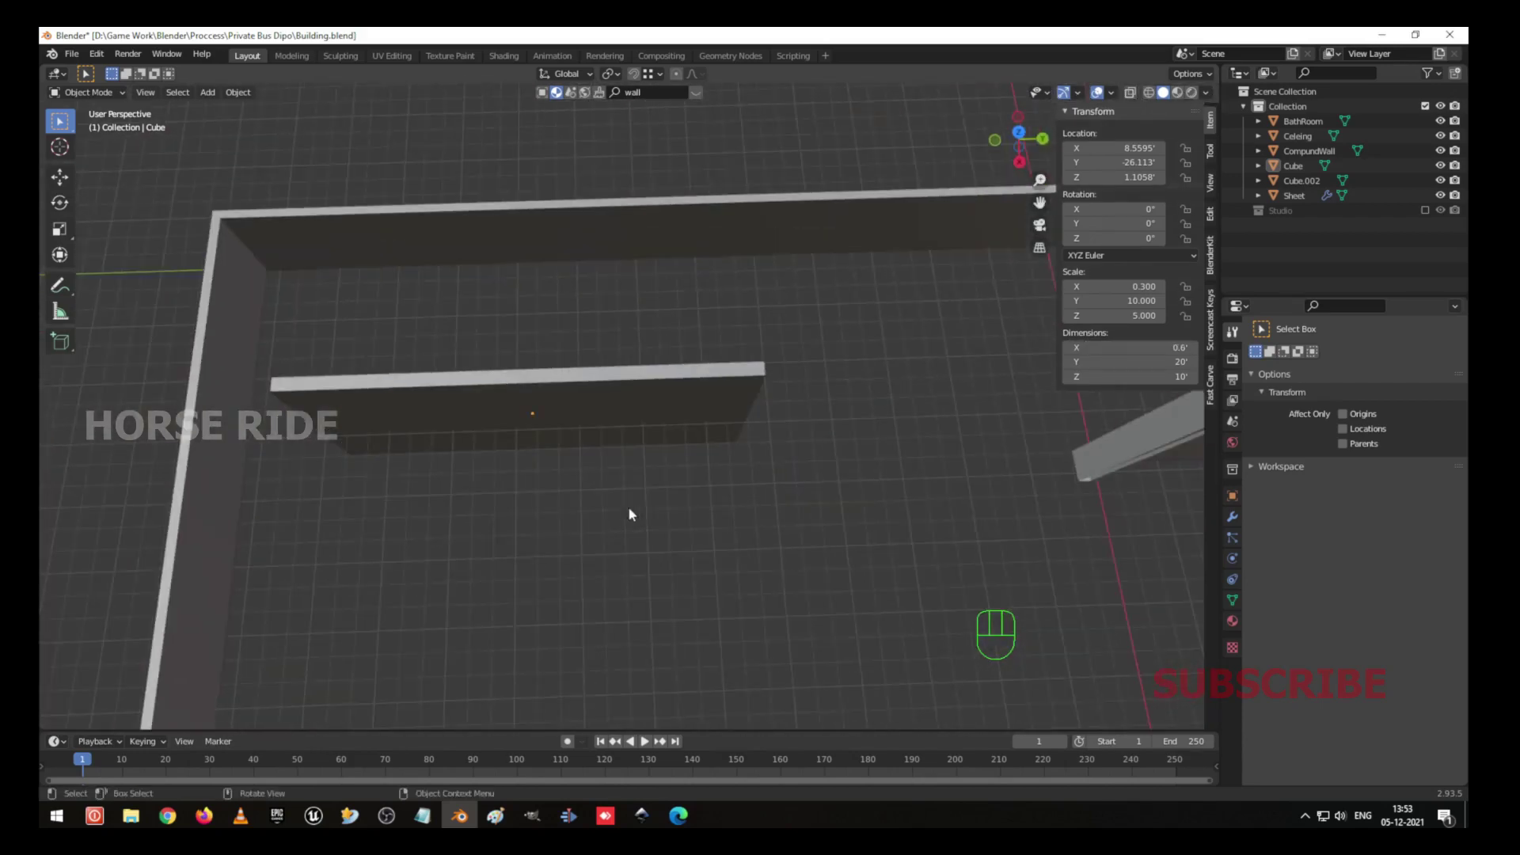
Raise the wall's mesh along Z in Edit Mode, then apply the object's scale.
{"action": "left_click_drag", "start_coordinate": [658, 404], "coordinate": [668, 354]}
{"action": "left_click", "coordinate": [629, 393]}
{"action": "key", "text": "KP_1"}
{"action": "key", "text": "shift+z"}
{"action": "key", "text": "Tab"}
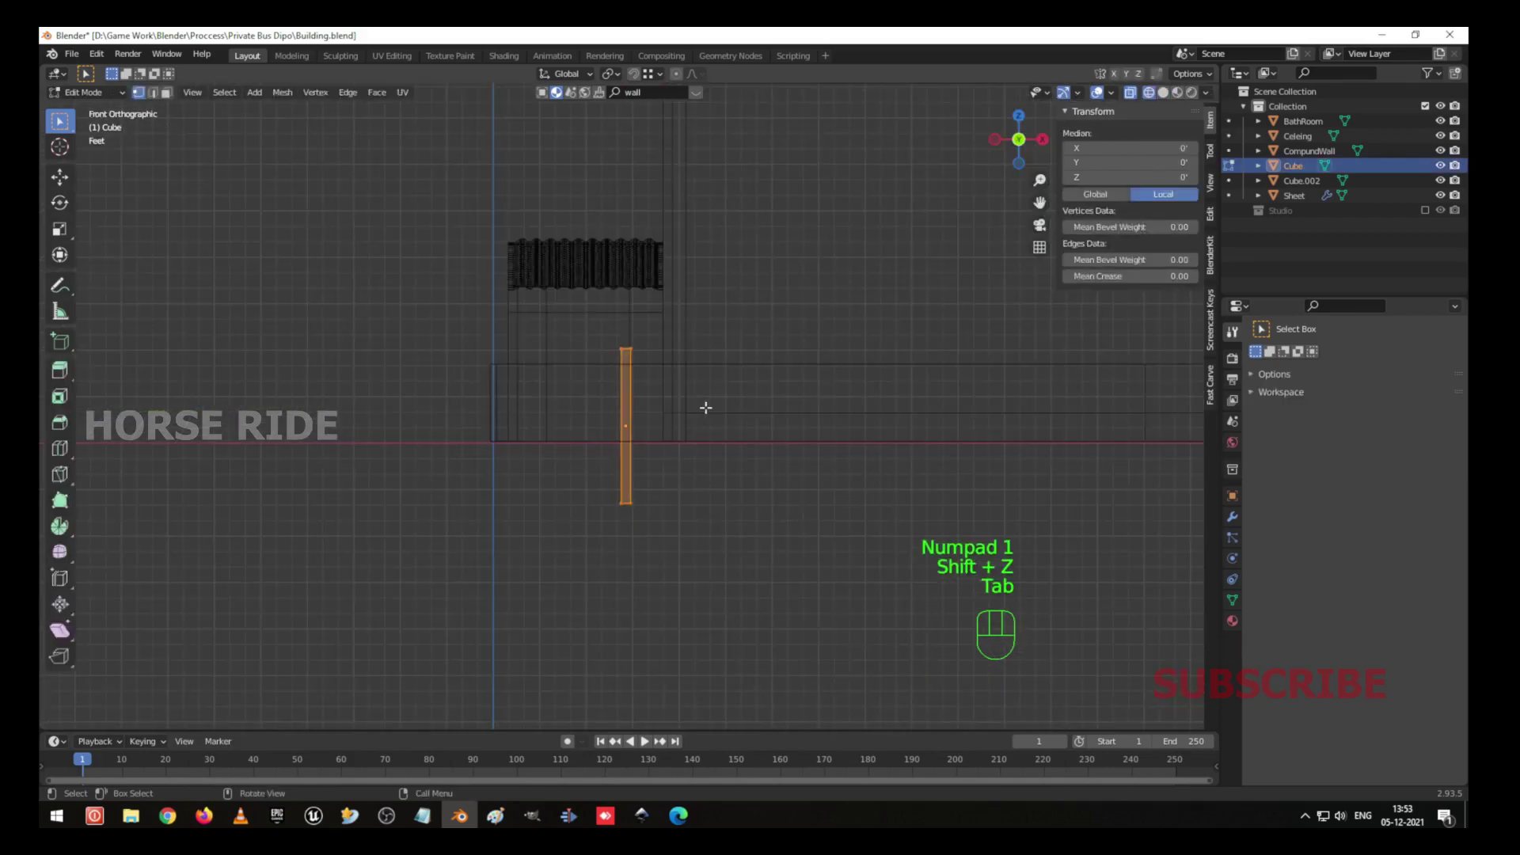
{"action": "key", "text": "g"}
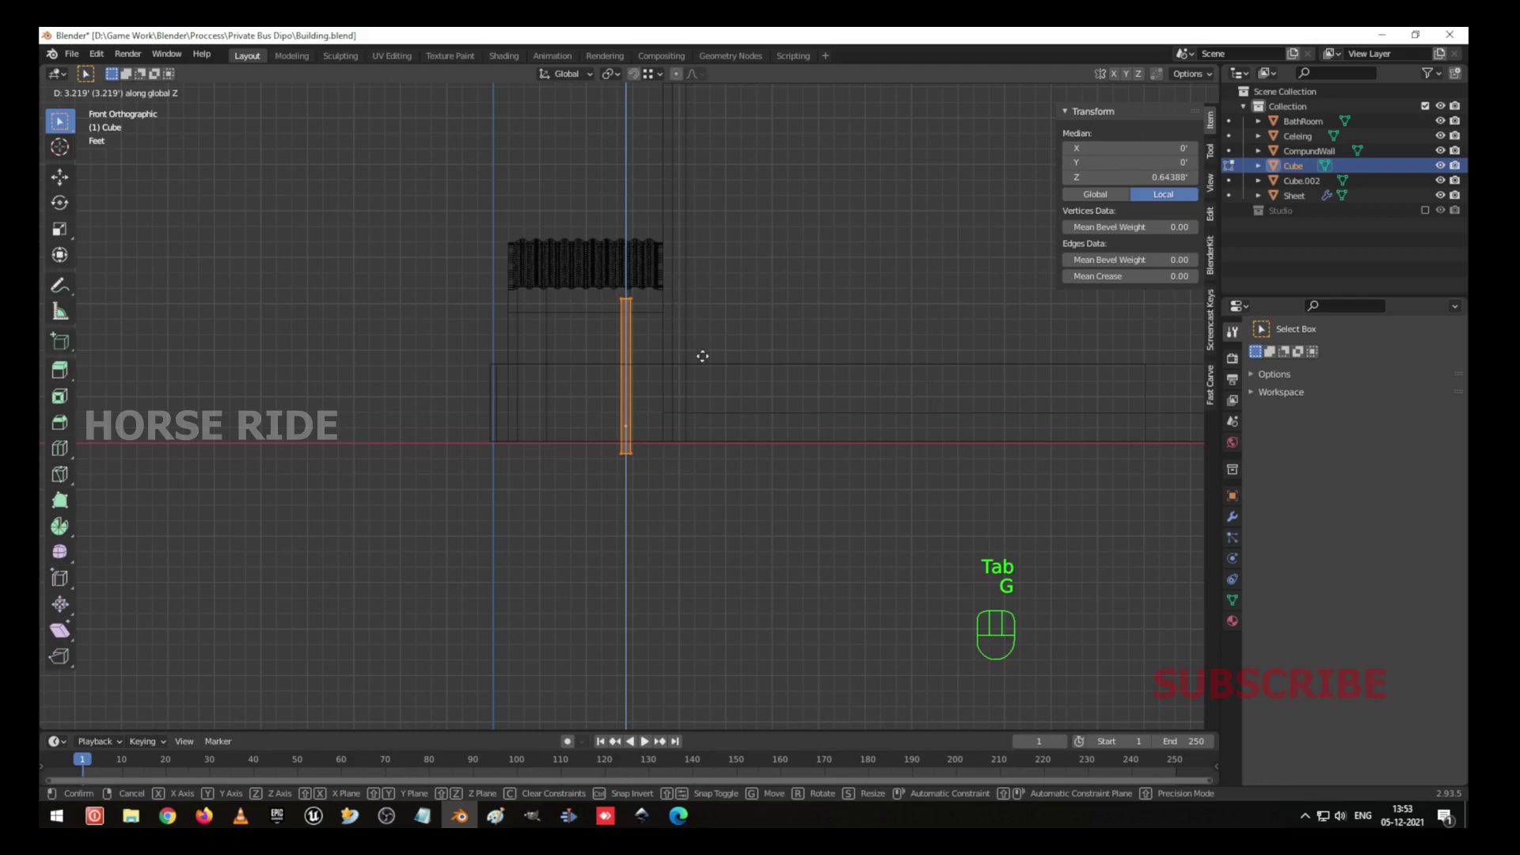
{"action": "key", "text": "Tab"}
{"action": "left_click_drag", "start_coordinate": [725, 261], "coordinate": [755, 307]}
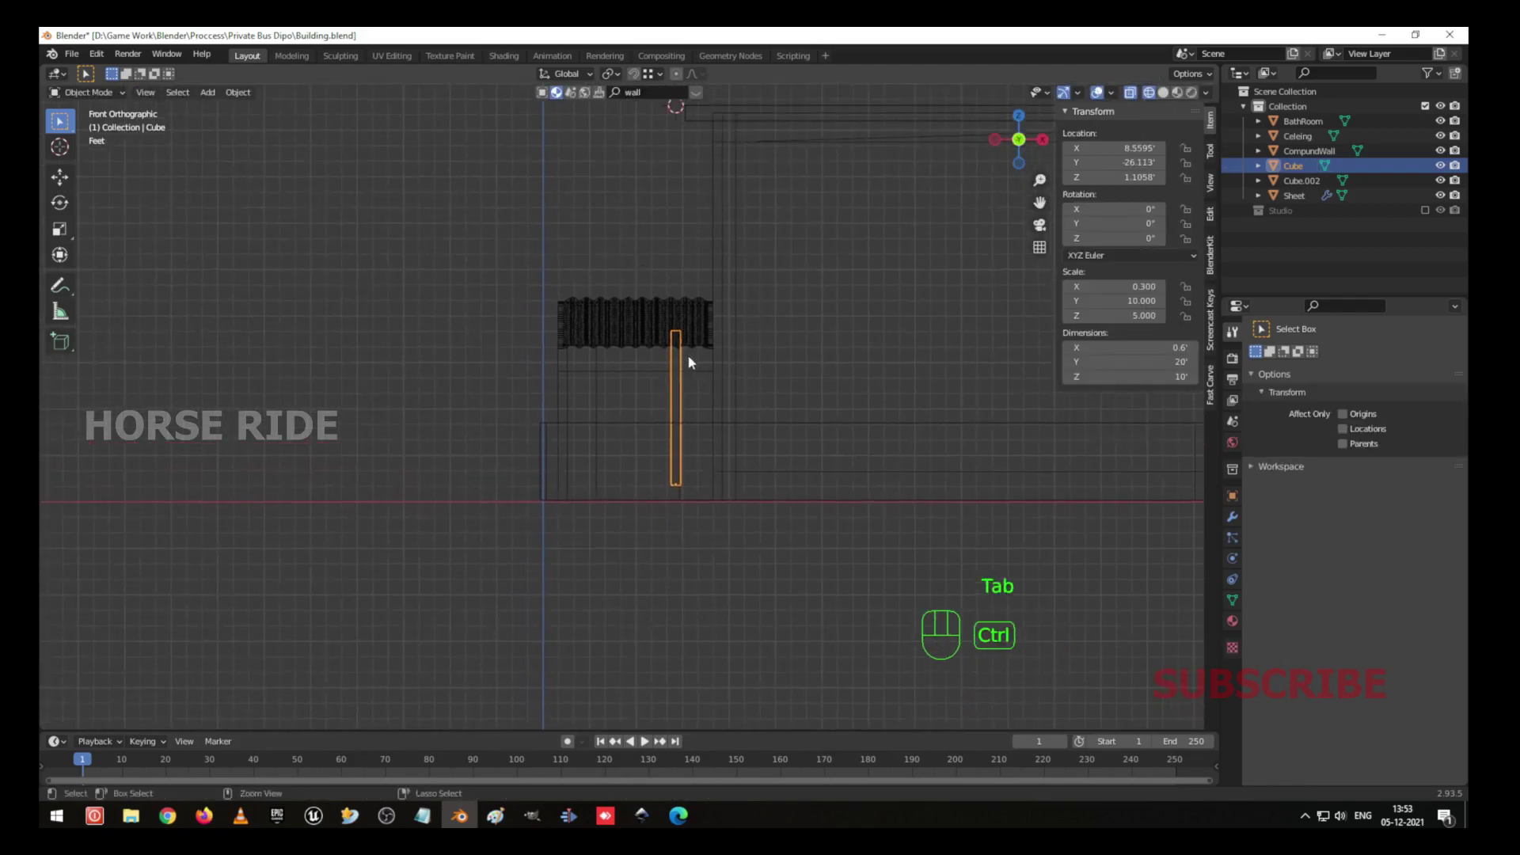
{"action": "key", "text": "ctrl+a"}
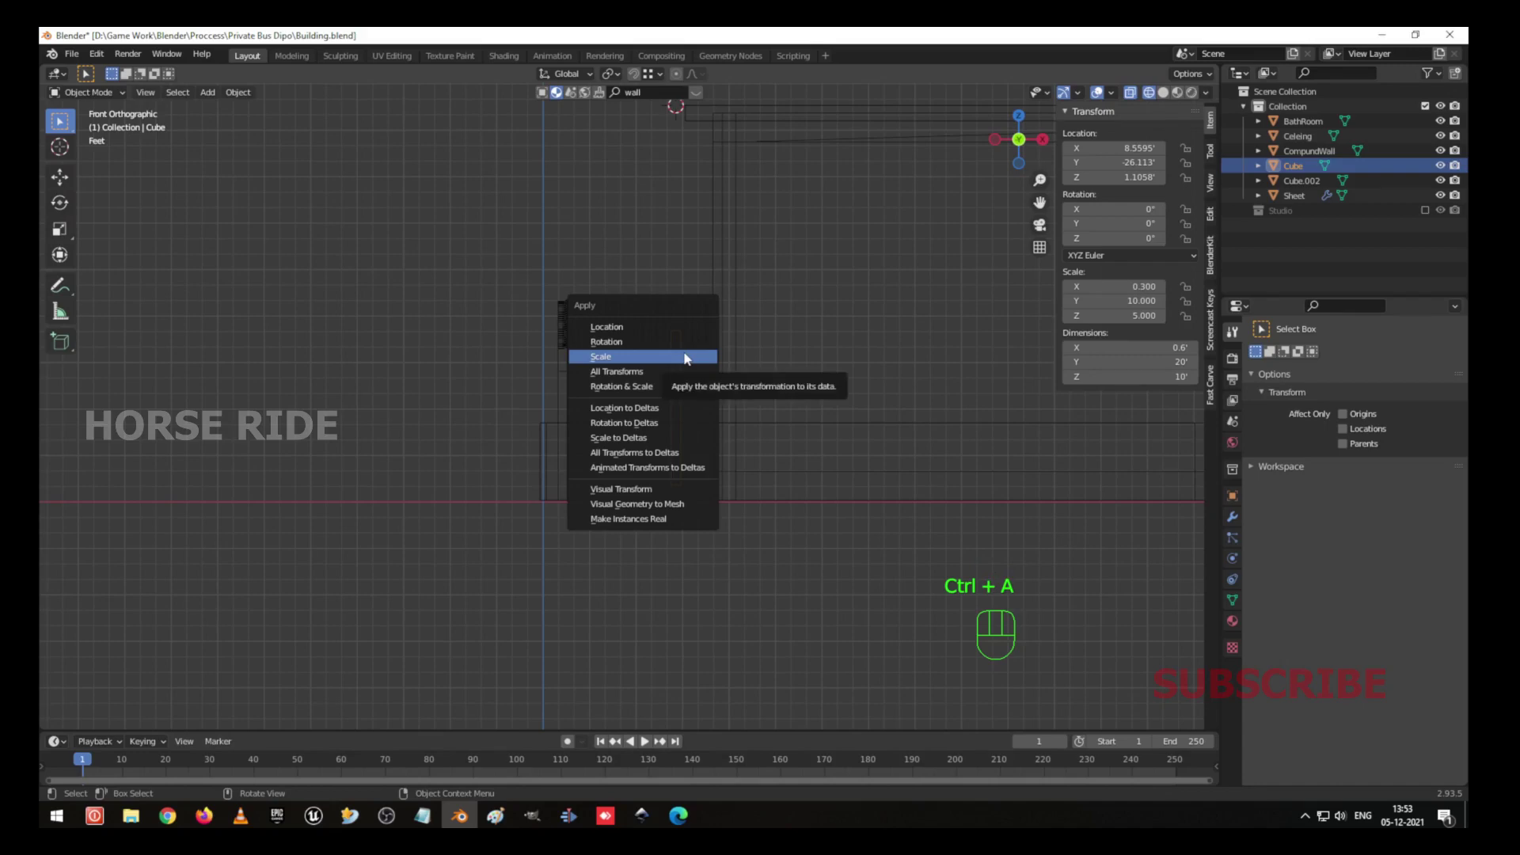
{"action": "left_click_drag", "start_coordinate": [687, 337], "coordinate": [673, 393]}
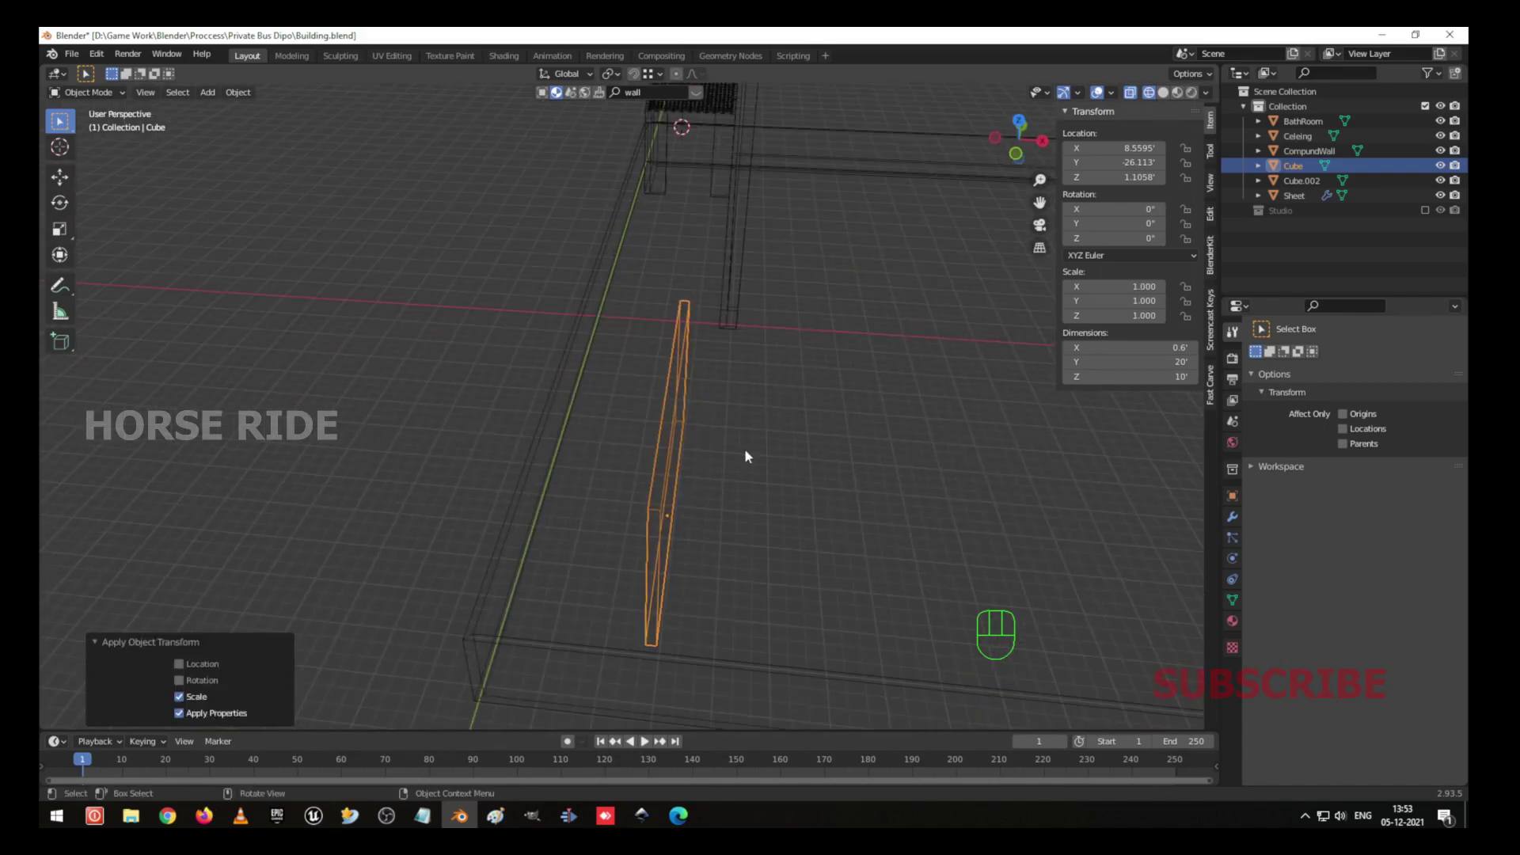
Set the wall on the ground and slide it along Y and about 19 ft along X toward the right of the compound.
{"action": "key", "text": "KP_1"}
{"action": "key", "text": "g"}
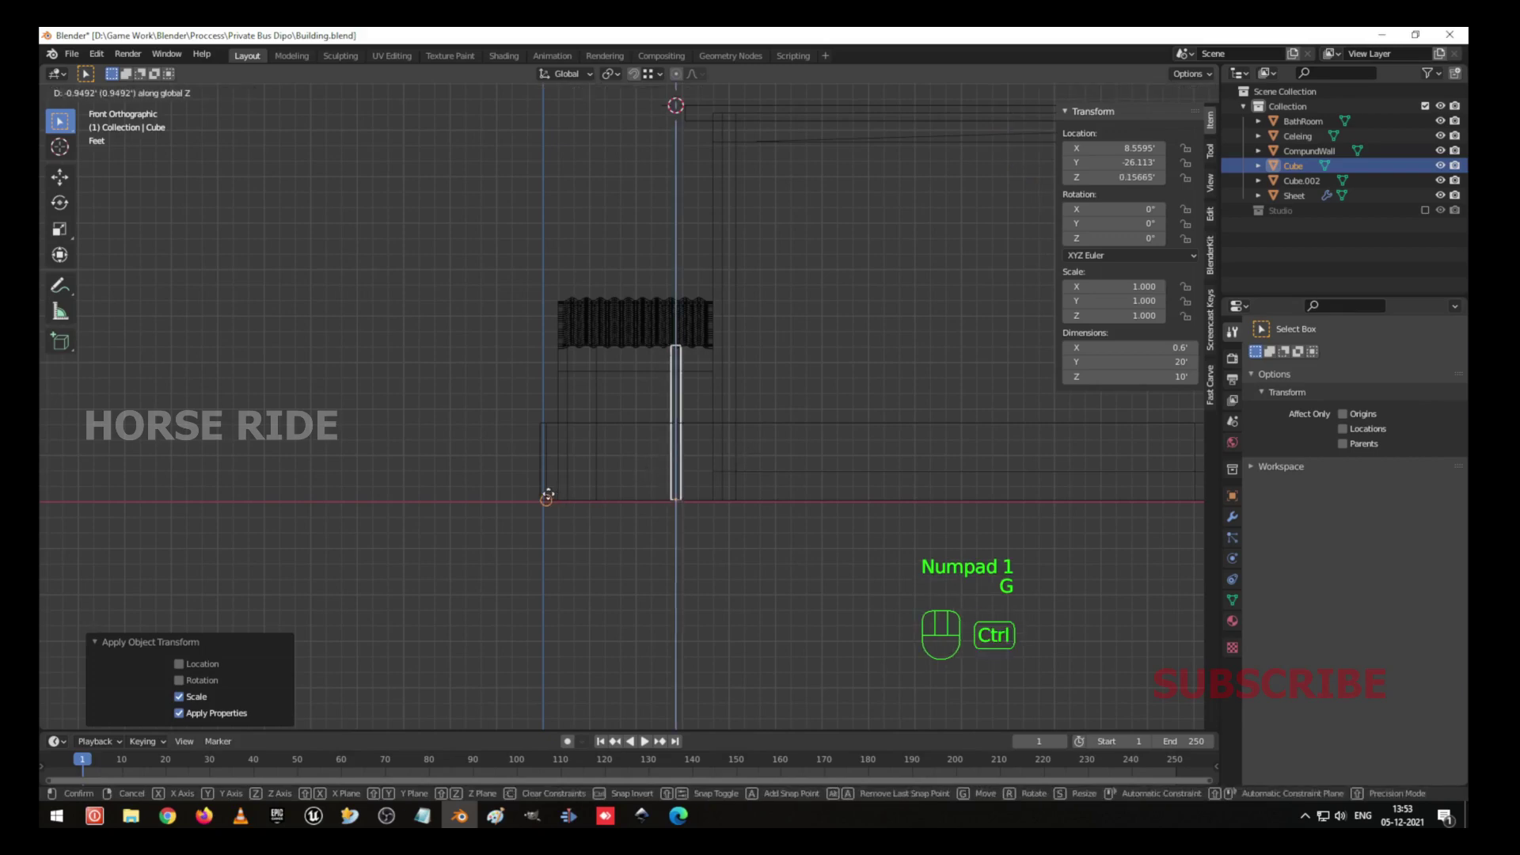
{"action": "left_click_drag", "start_coordinate": [703, 447], "coordinate": [580, 548]}
{"action": "key", "text": "KP_7"}
{"action": "left_click_drag", "start_coordinate": [795, 517], "coordinate": [755, 548]}
{"action": "key", "text": "g"}
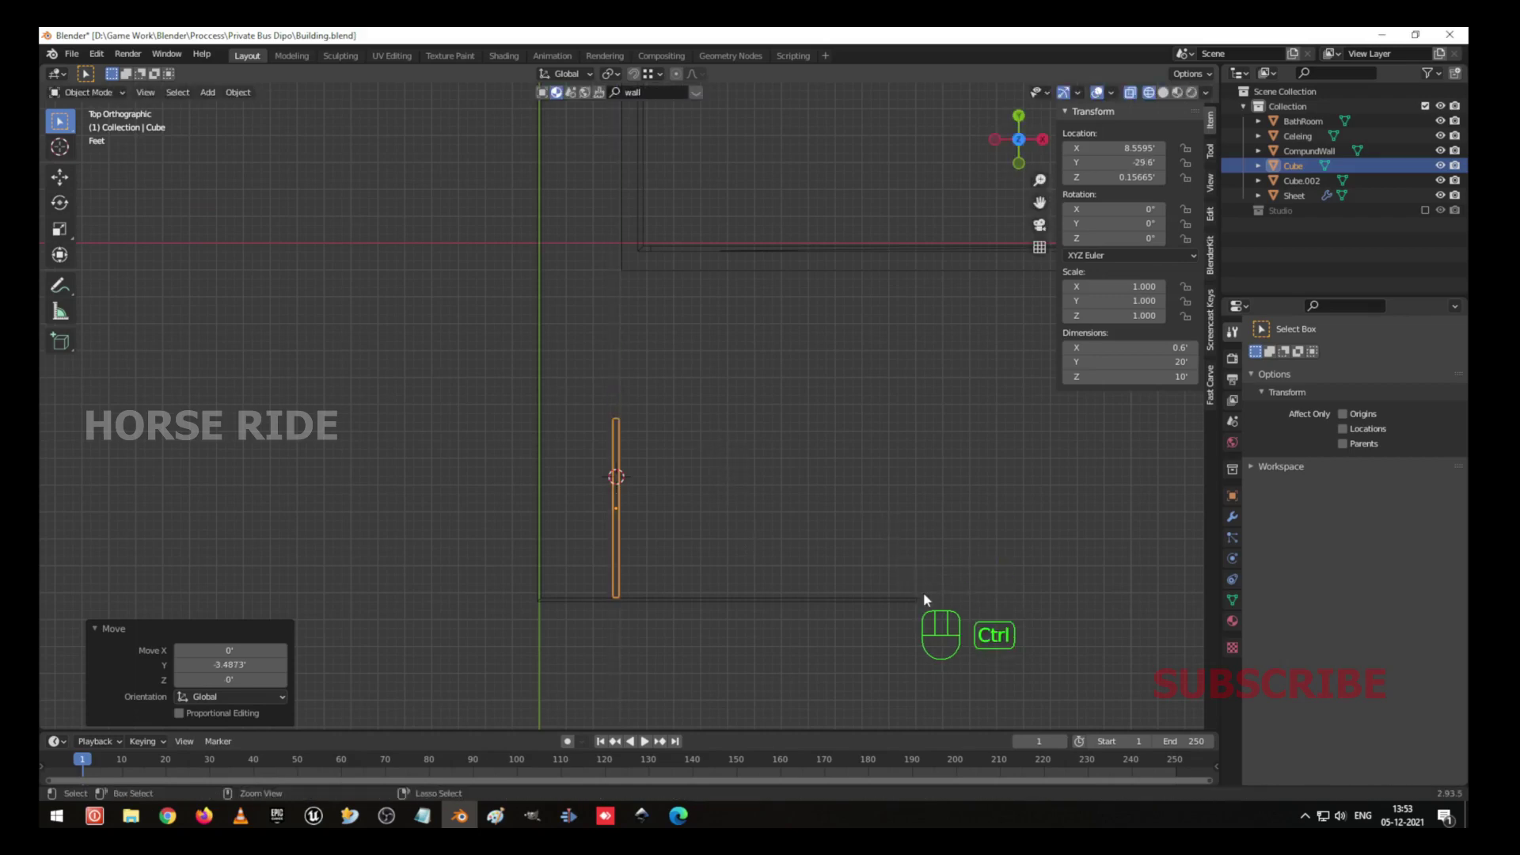
{"action": "key", "text": "g"}
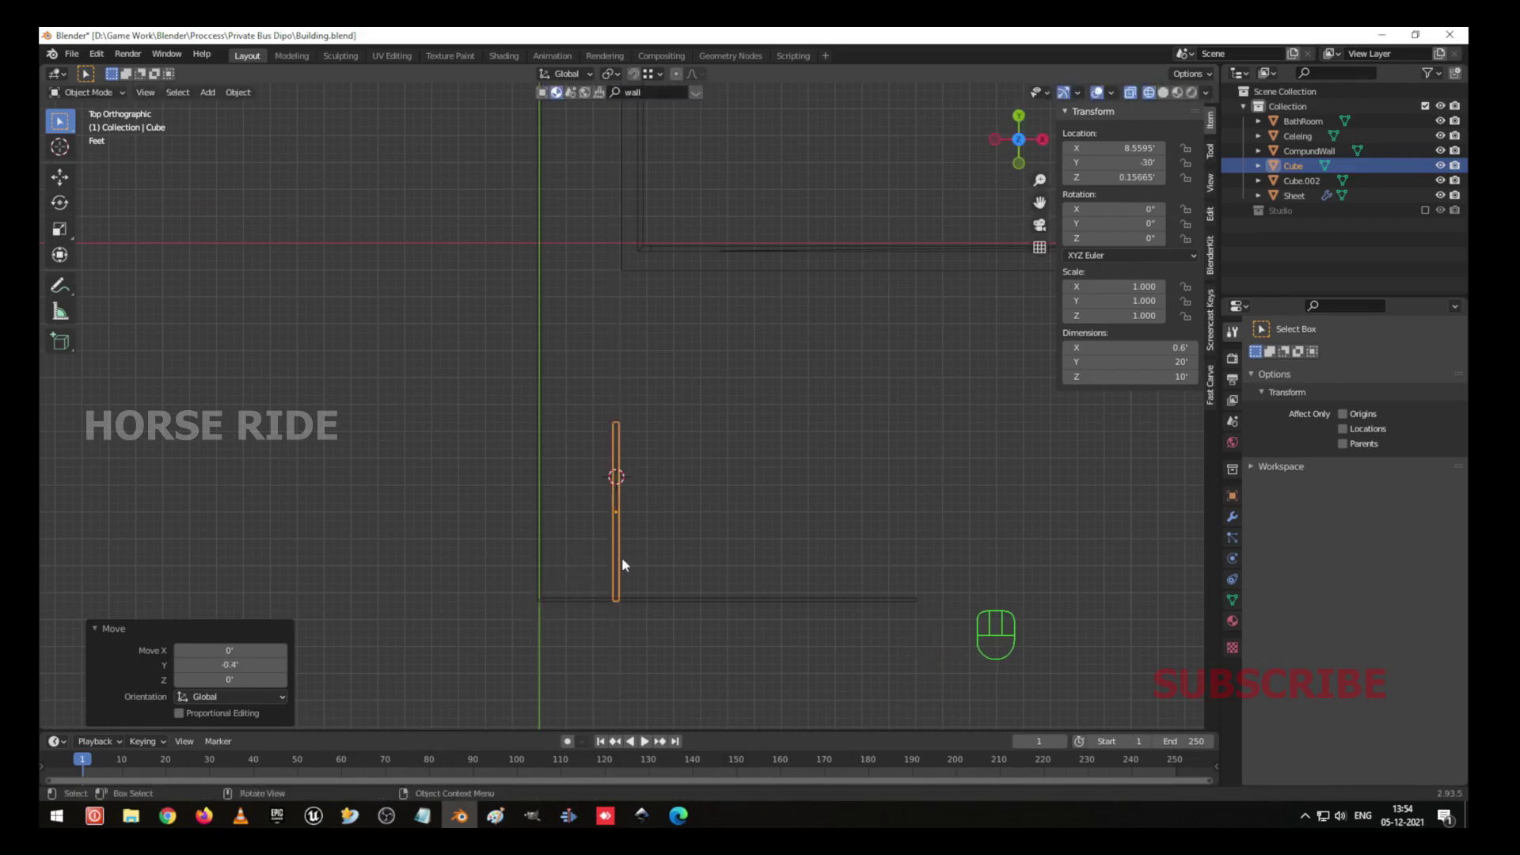
{"action": "key", "text": "g"}
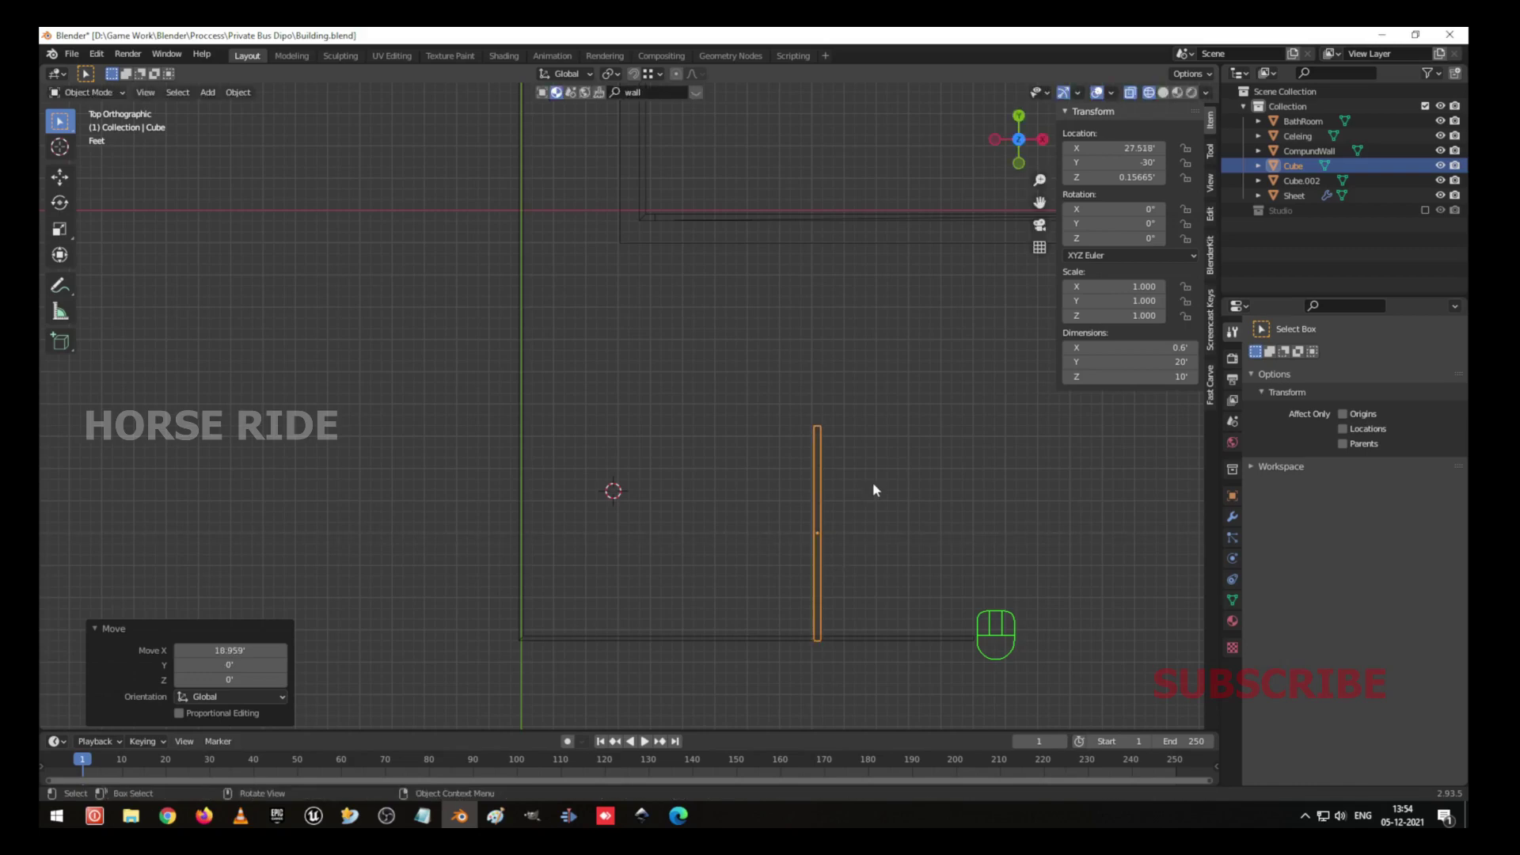
Duplicate the wall, rotate it 90°, lengthen it to about 29.9 ft and slide it along X into the corner.
{"action": "key", "text": "shift+d"}
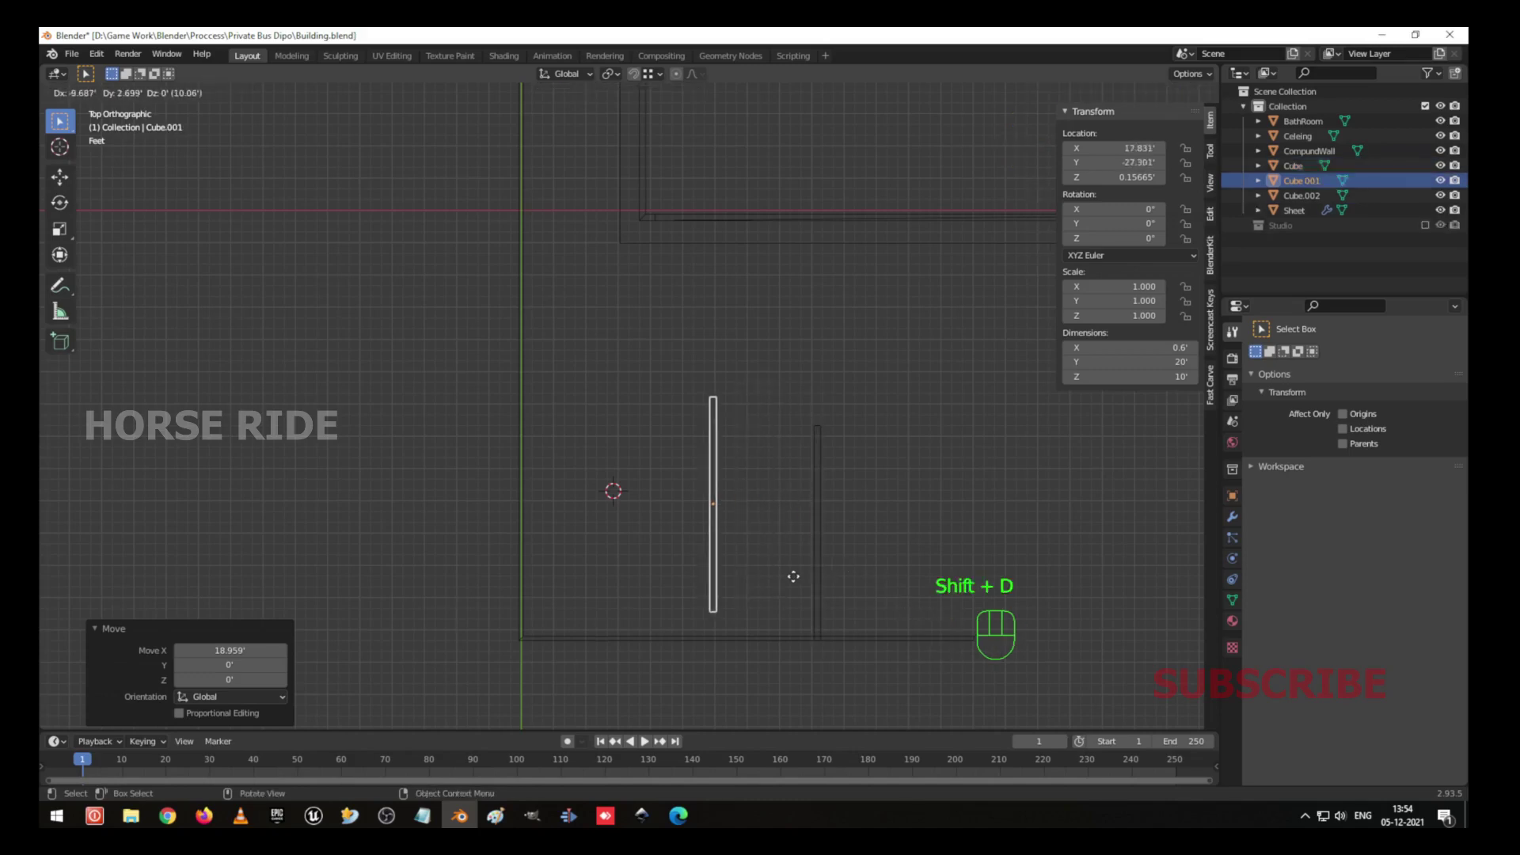
{"action": "key", "text": "r"}
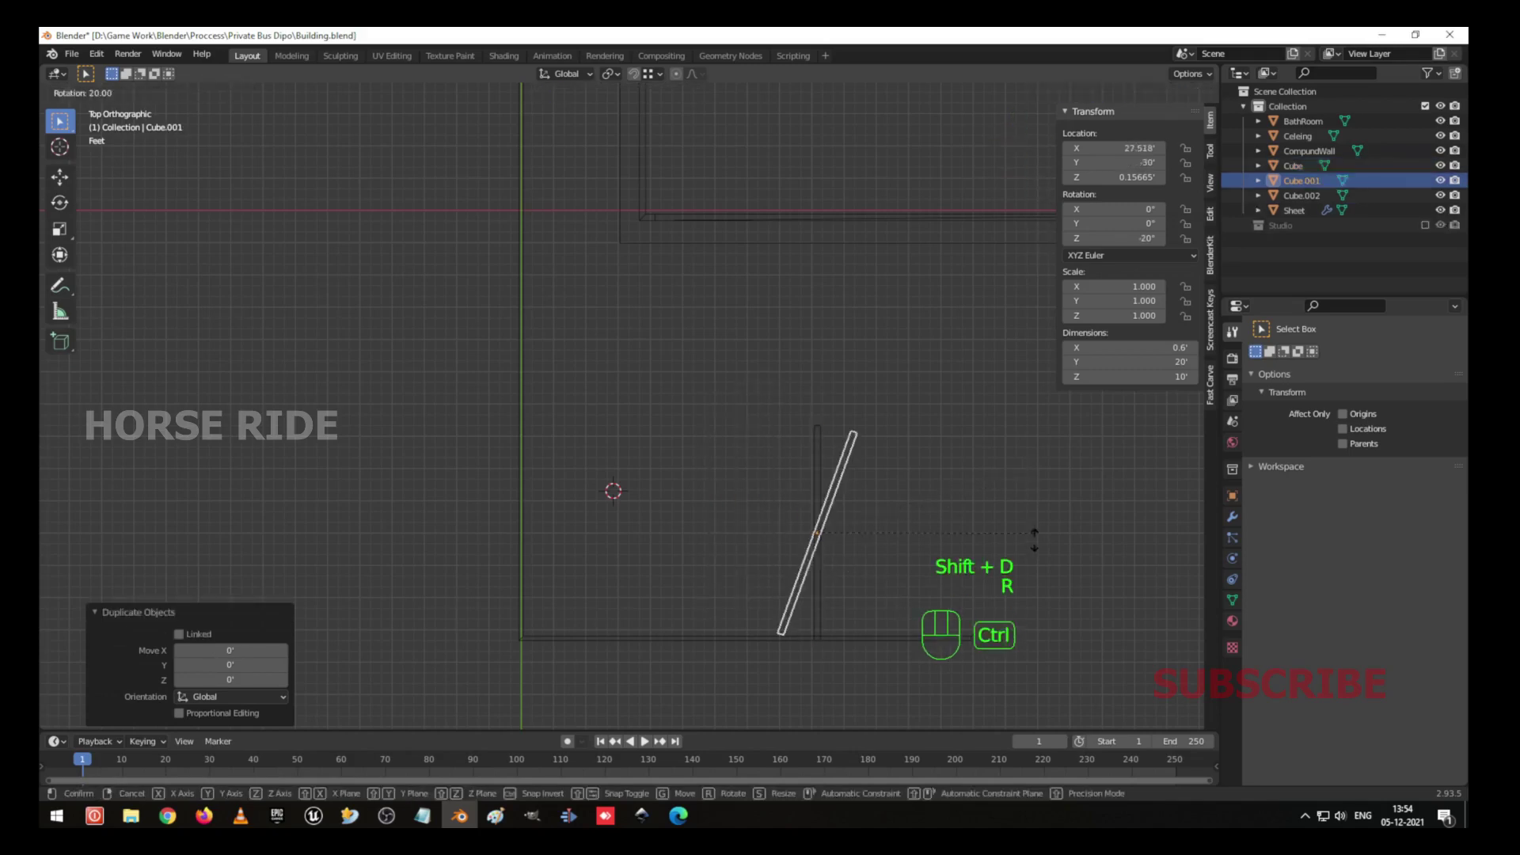
{"action": "key", "text": "g"}
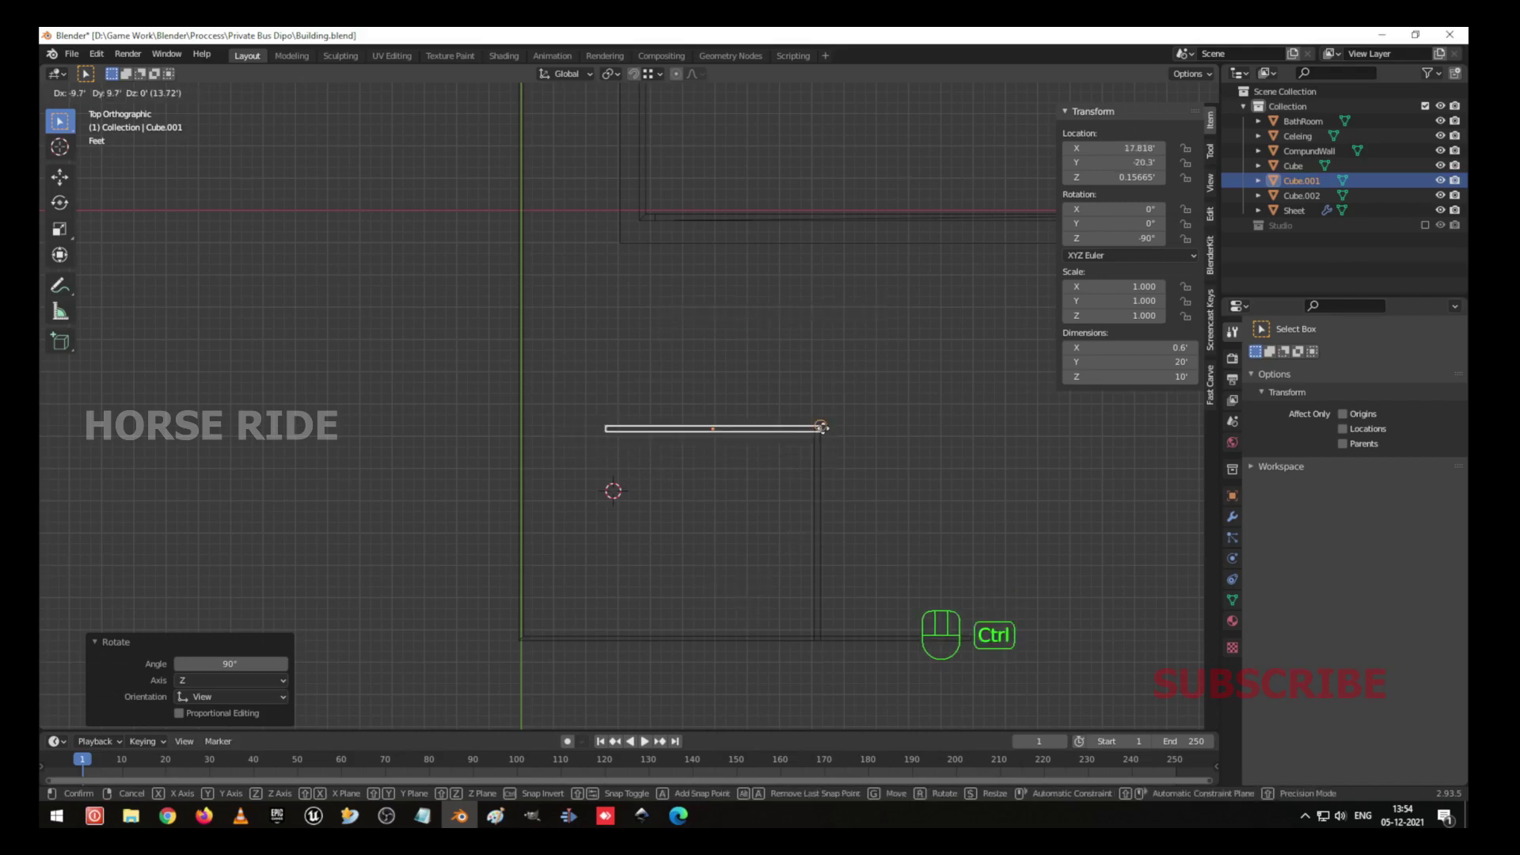
{"action": "key", "text": "s"}
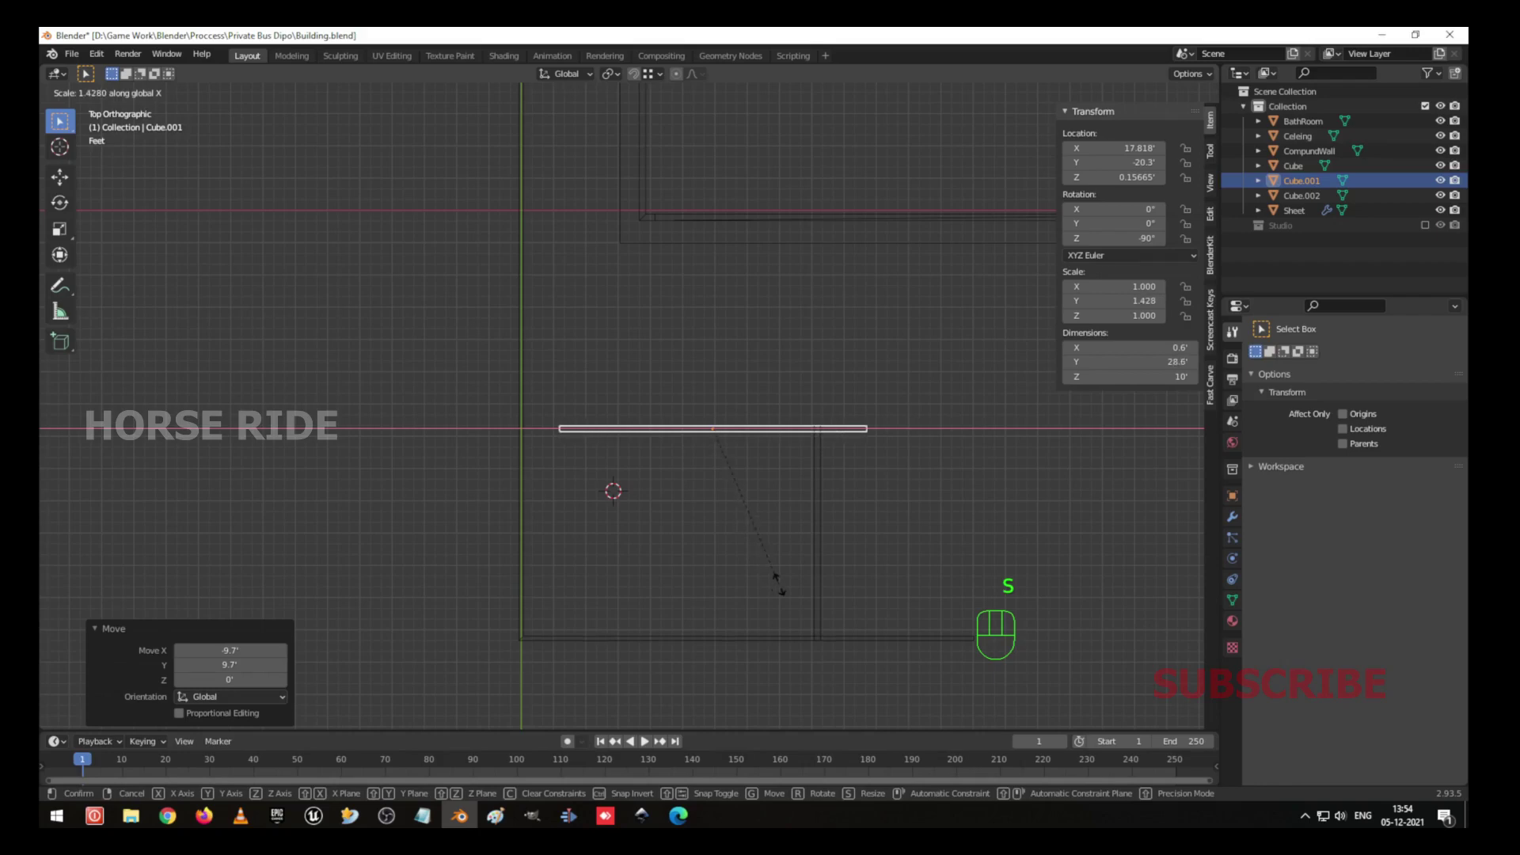
{"action": "key", "text": "g"}
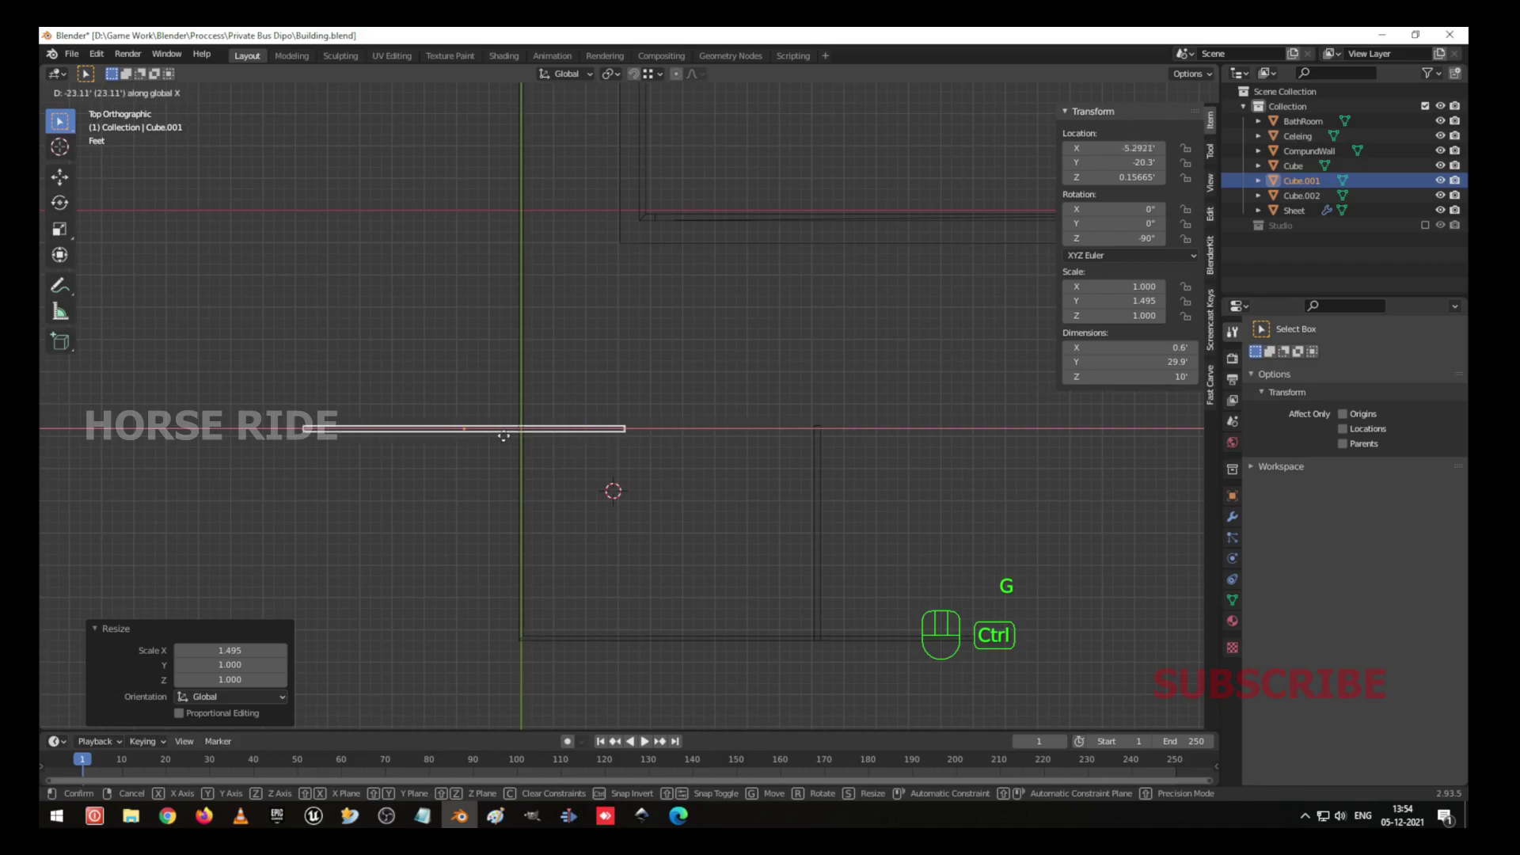
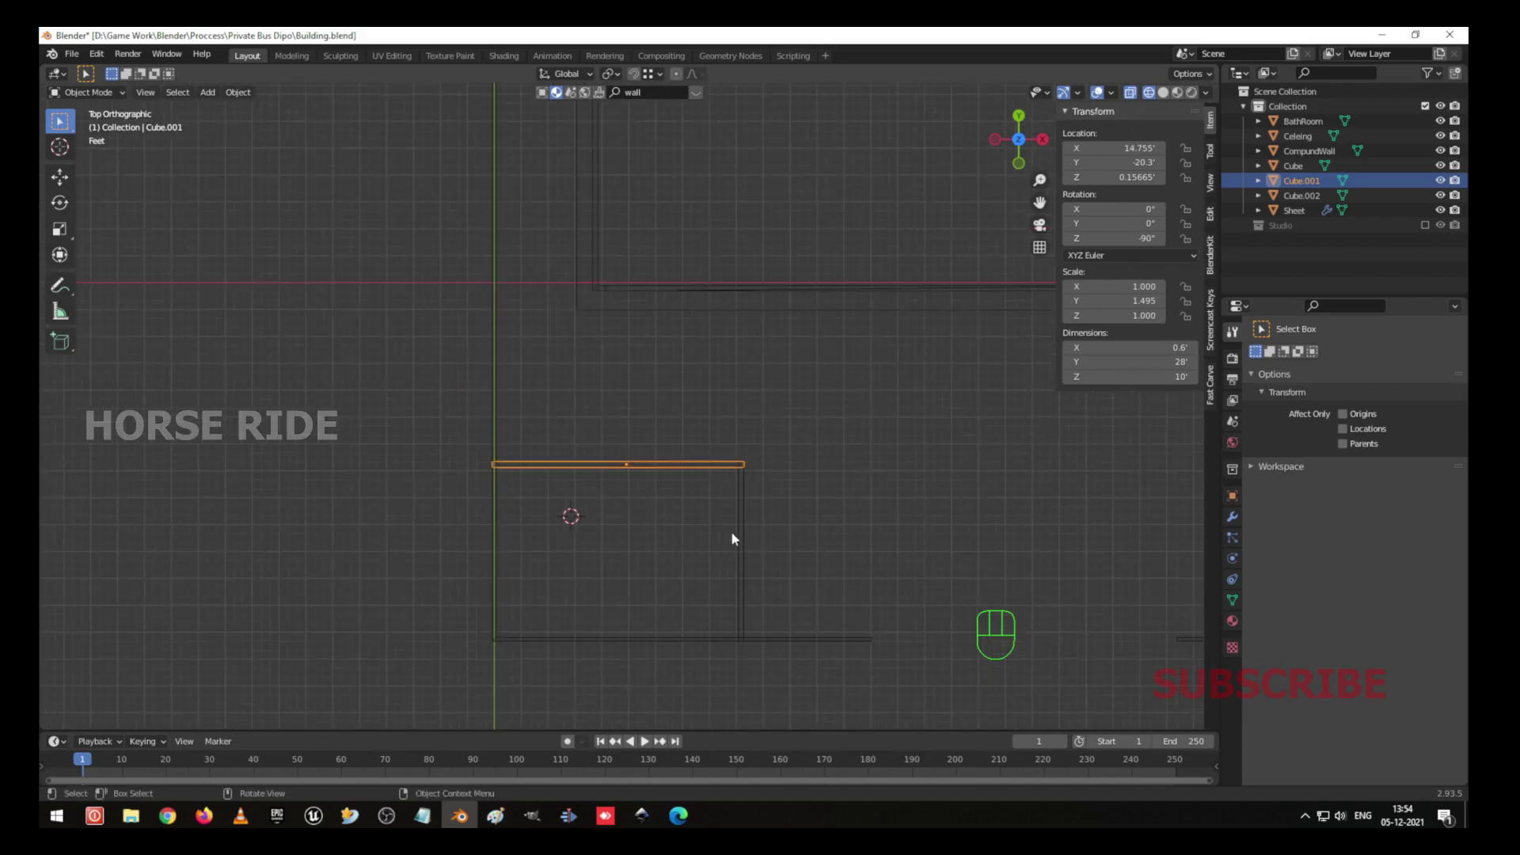
{"action": "left_click", "coordinate": [744, 537]}
{"action": "left_click", "coordinate": [694, 470]}
{"action": "left_click_drag", "start_coordinate": [711, 542], "coordinate": [790, 377]}
{"action": "left_click_drag", "start_coordinate": [686, 398], "coordinate": [717, 450]}
{"action": "key", "text": "shift+z"}
{"action": "left_click_drag", "start_coordinate": [896, 441], "coordinate": [823, 445]}
{"action": "left_click_drag", "start_coordinate": [727, 558], "coordinate": [716, 503]}
{"action": "left_click_drag", "start_coordinate": [676, 506], "coordinate": [800, 513]}
{"action": "left_click_drag", "start_coordinate": [755, 638], "coordinate": [692, 576]}
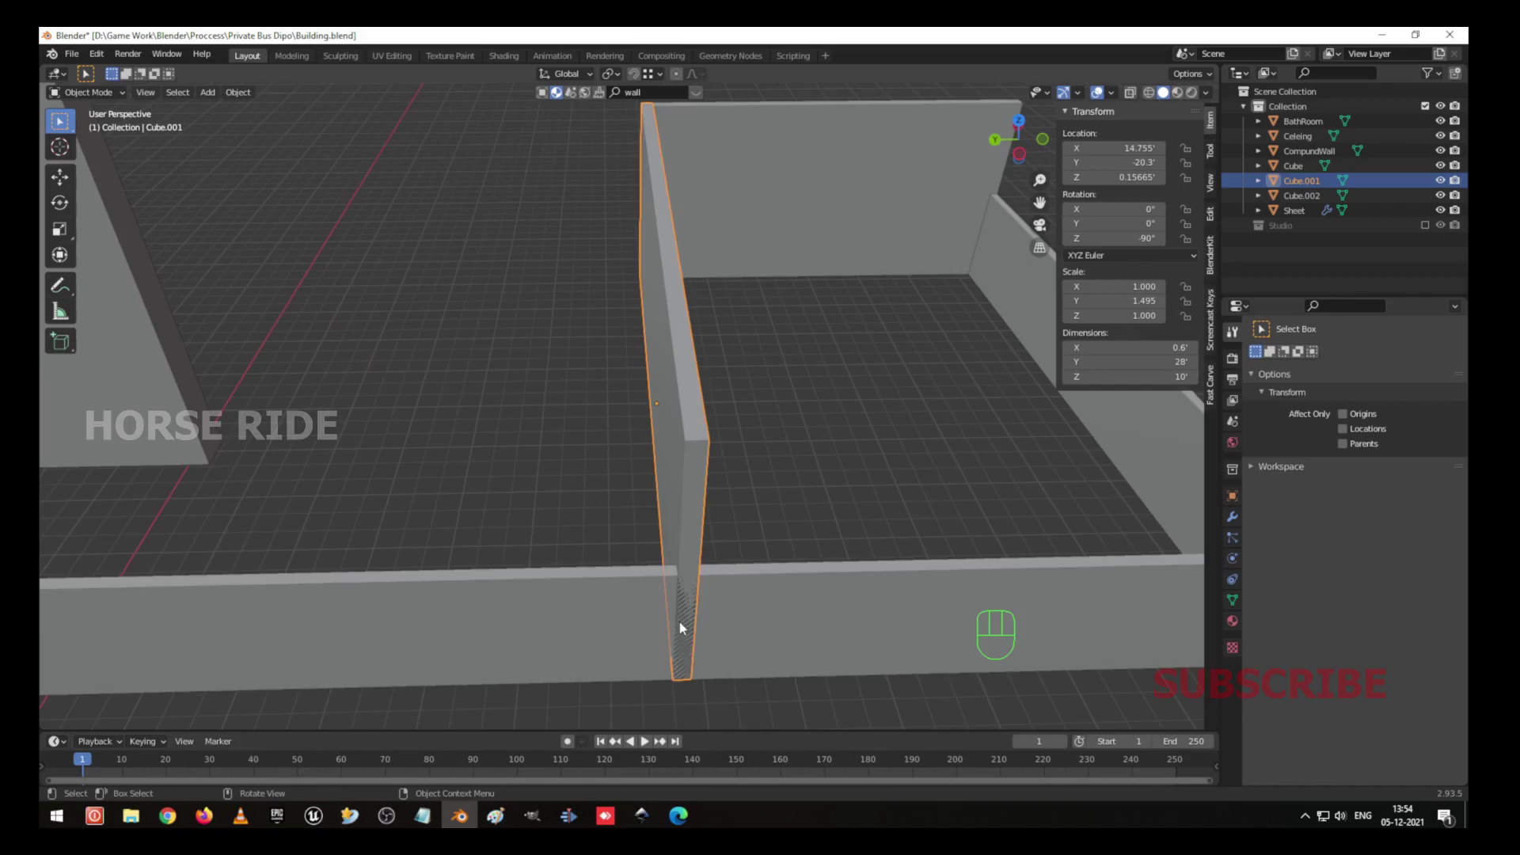
{"action": "left_click_drag", "start_coordinate": [726, 617], "coordinate": [723, 599]}
{"action": "left_click_drag", "start_coordinate": [731, 629], "coordinate": [712, 584]}
{"action": "left_click_drag", "start_coordinate": [925, 437], "coordinate": [875, 435]}
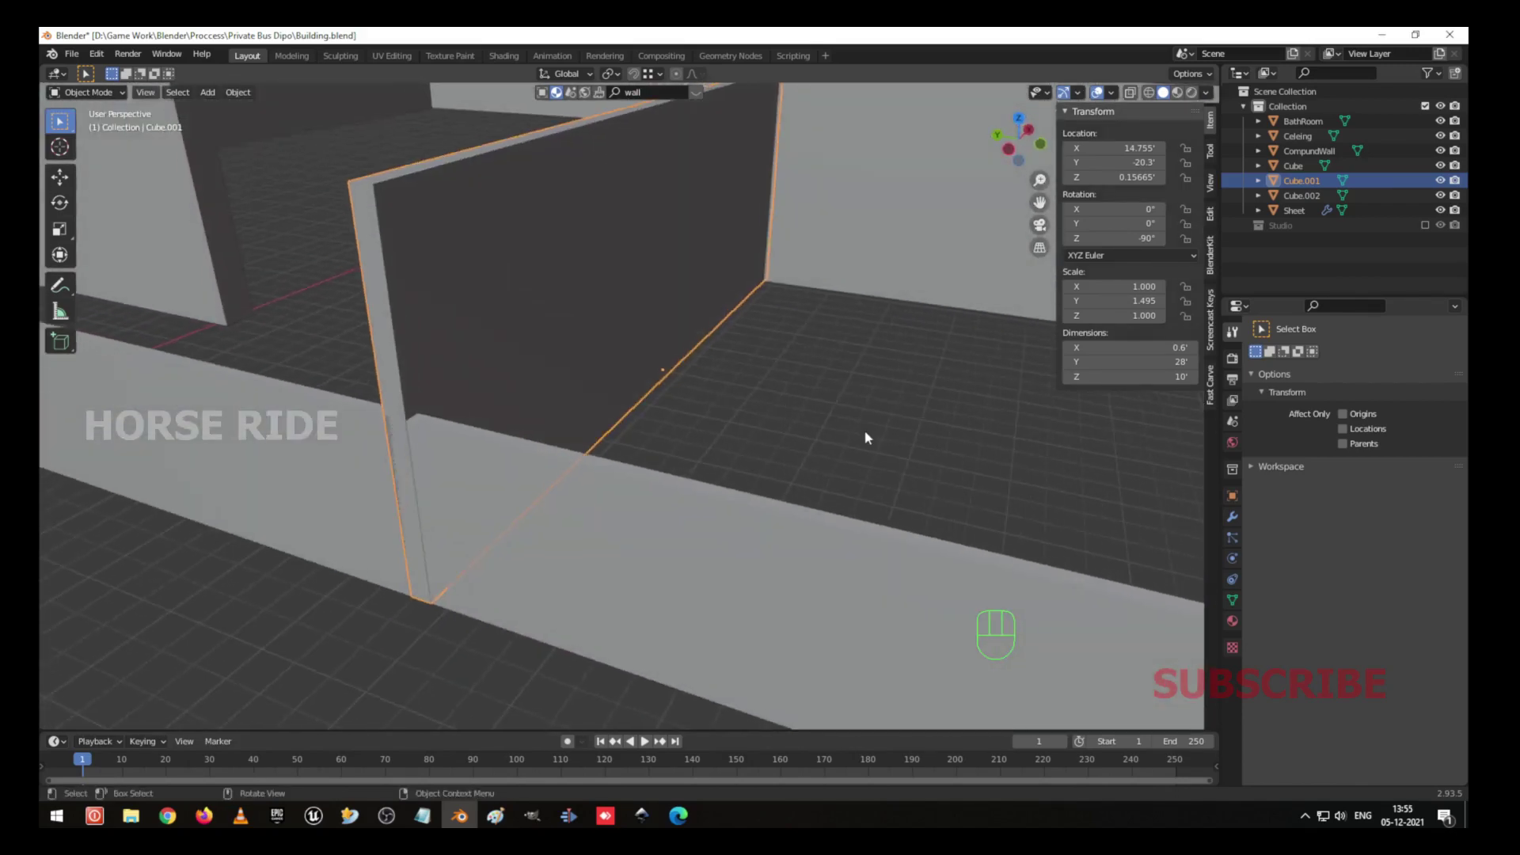
{"action": "left_click_drag", "start_coordinate": [655, 480], "coordinate": [779, 483]}
{"action": "left_click_drag", "start_coordinate": [649, 466], "coordinate": [666, 486]}
{"action": "left_click", "coordinate": [765, 516]}
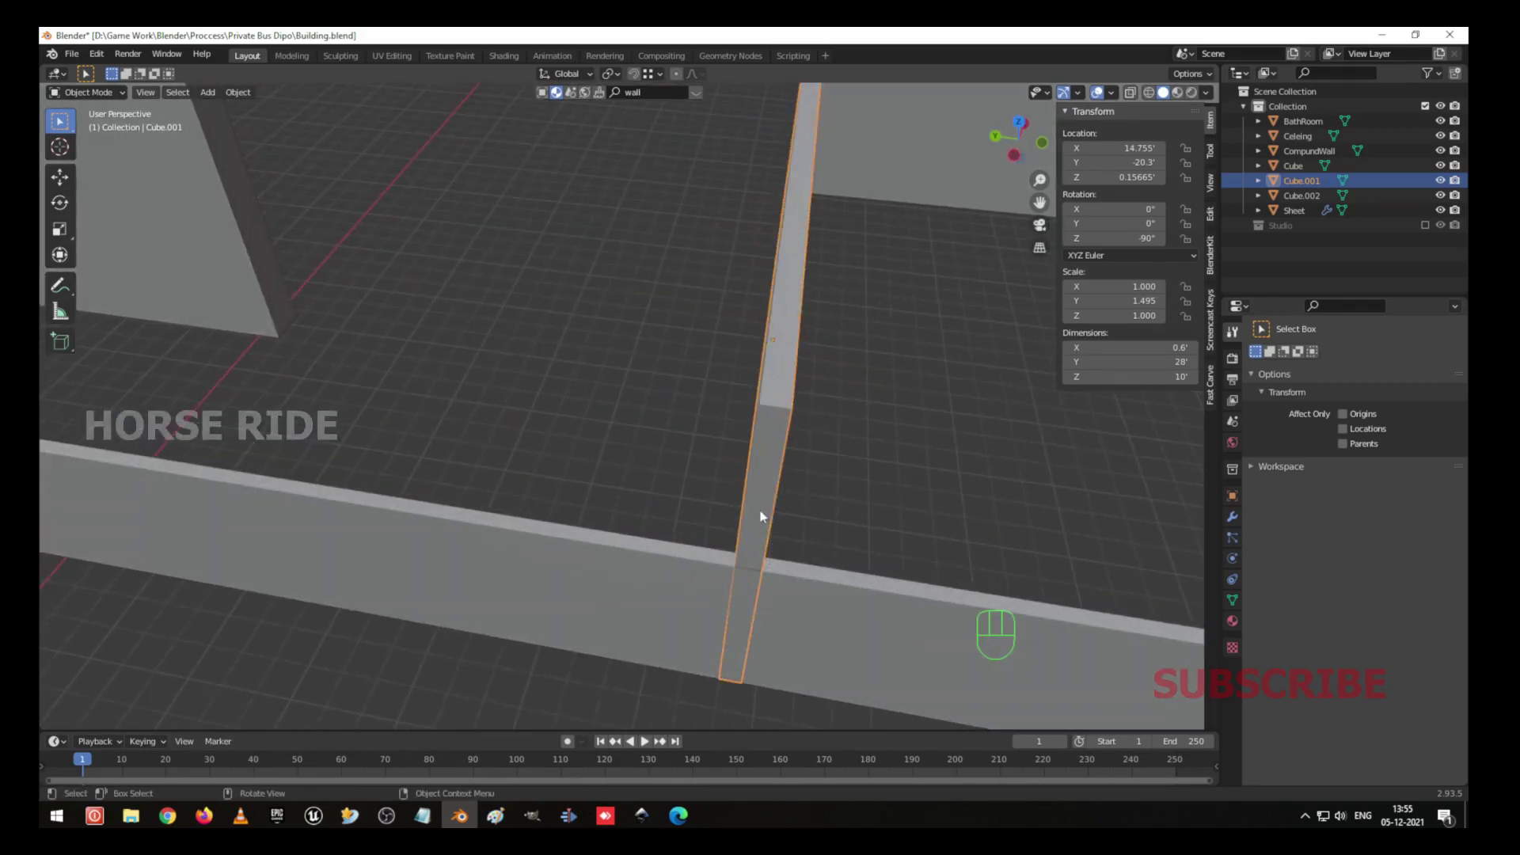
In top view, slide the long wall's end vertices along X and the side wall's end along Y so the corner meets flush.
{"action": "key", "text": "KP_7"}
{"action": "left_click_drag", "start_coordinate": [209, 497], "coordinate": [642, 442]}
{"action": "key", "text": "ctrl+a"}
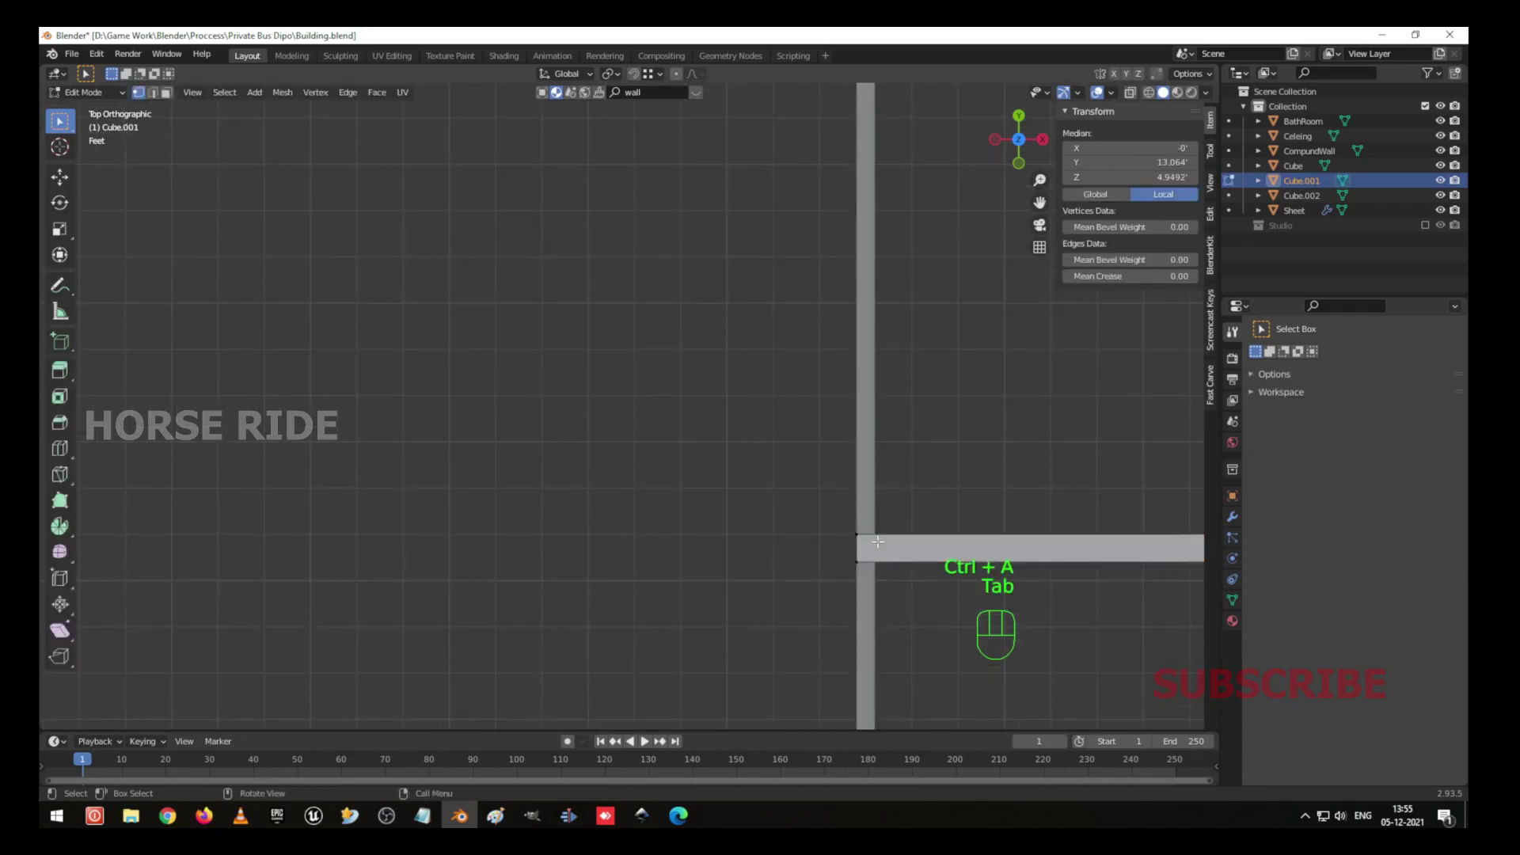
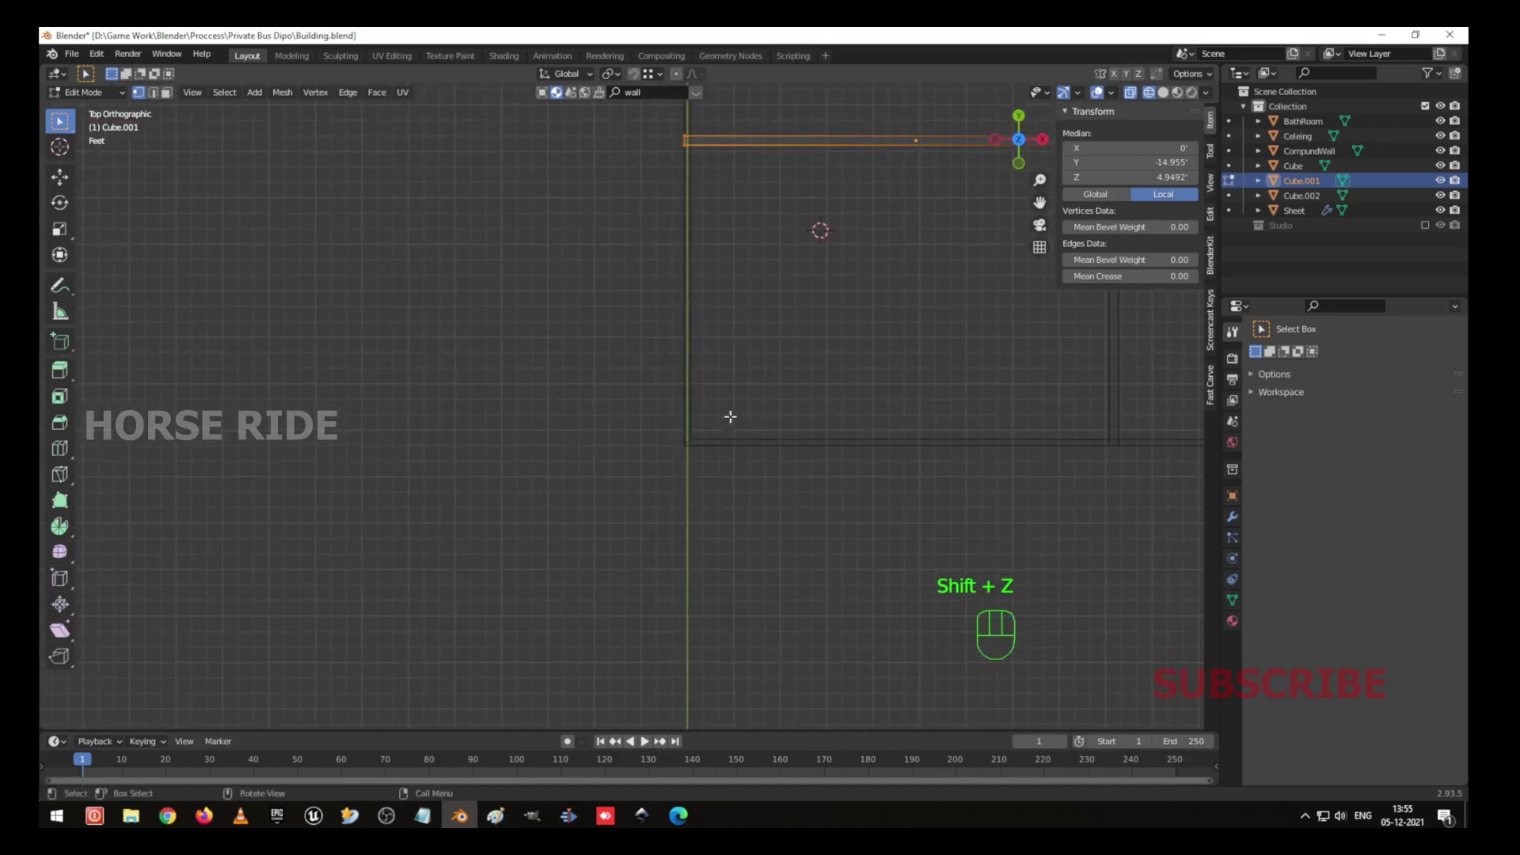
{"action": "key", "text": "g"}
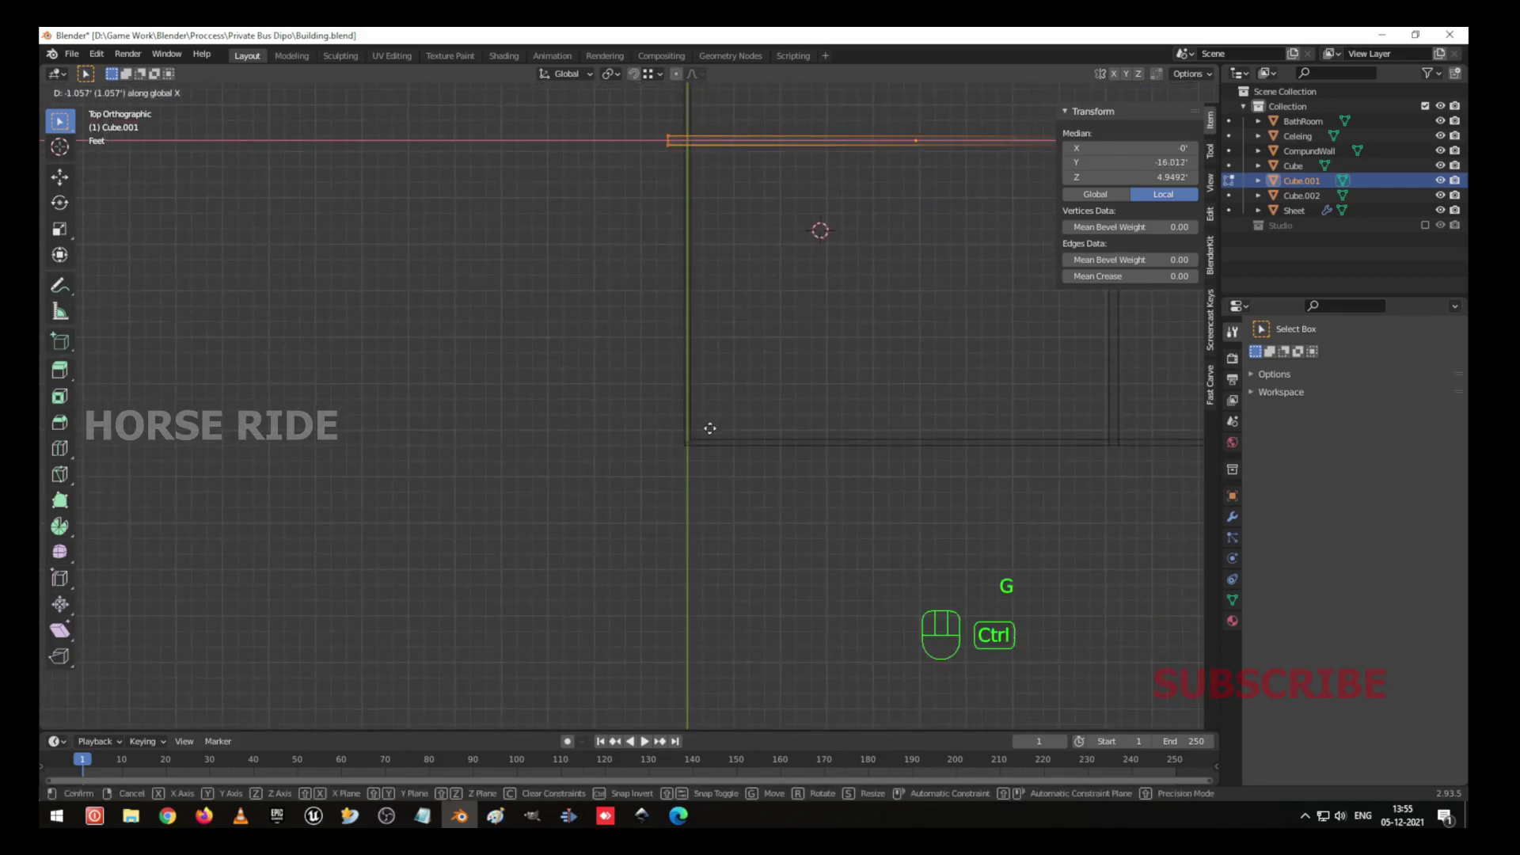
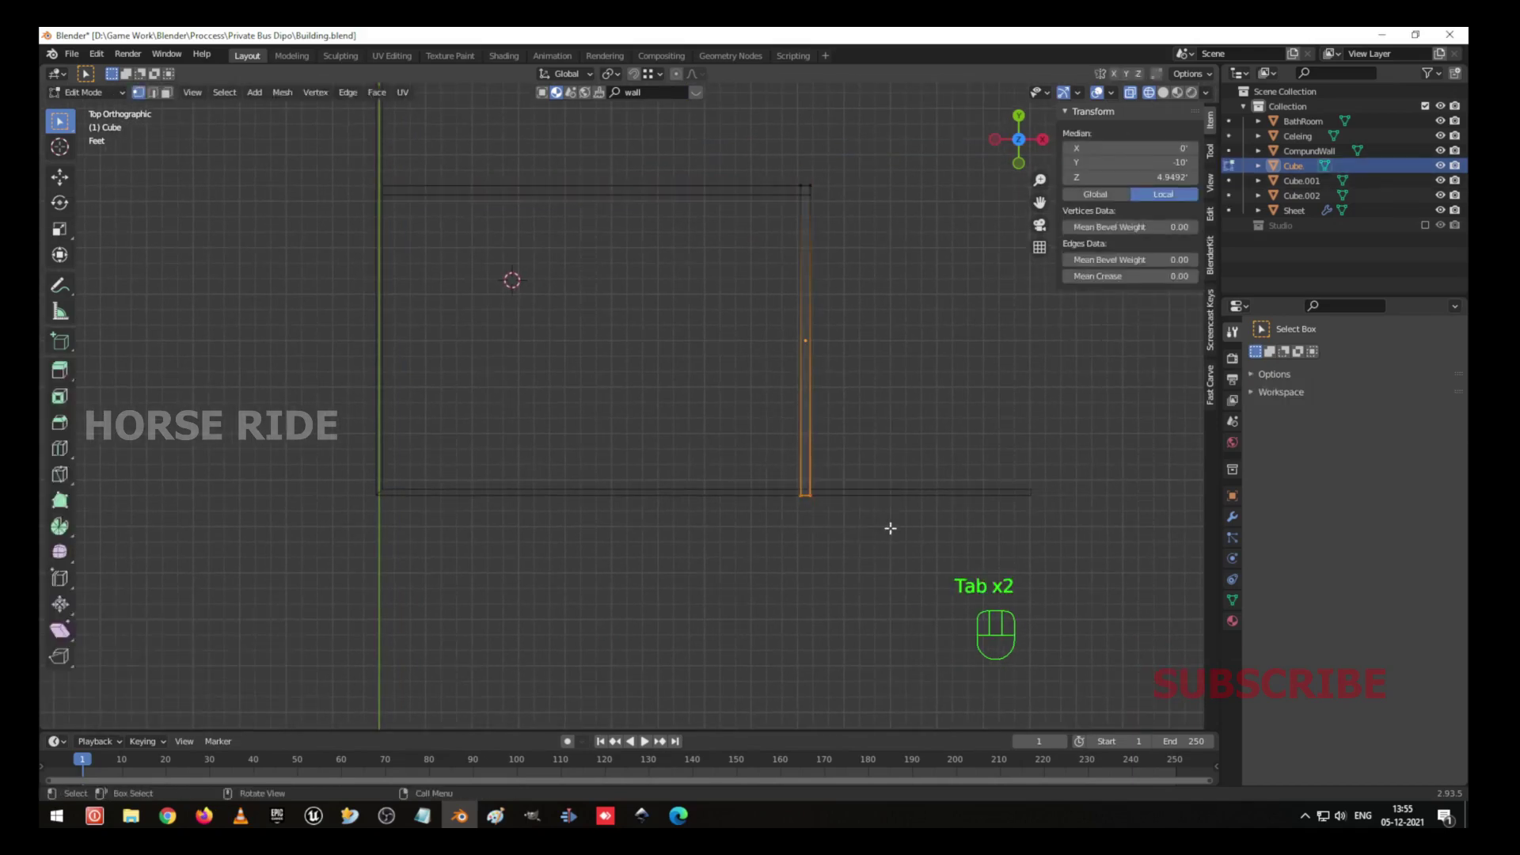
{"action": "key", "text": "g"}
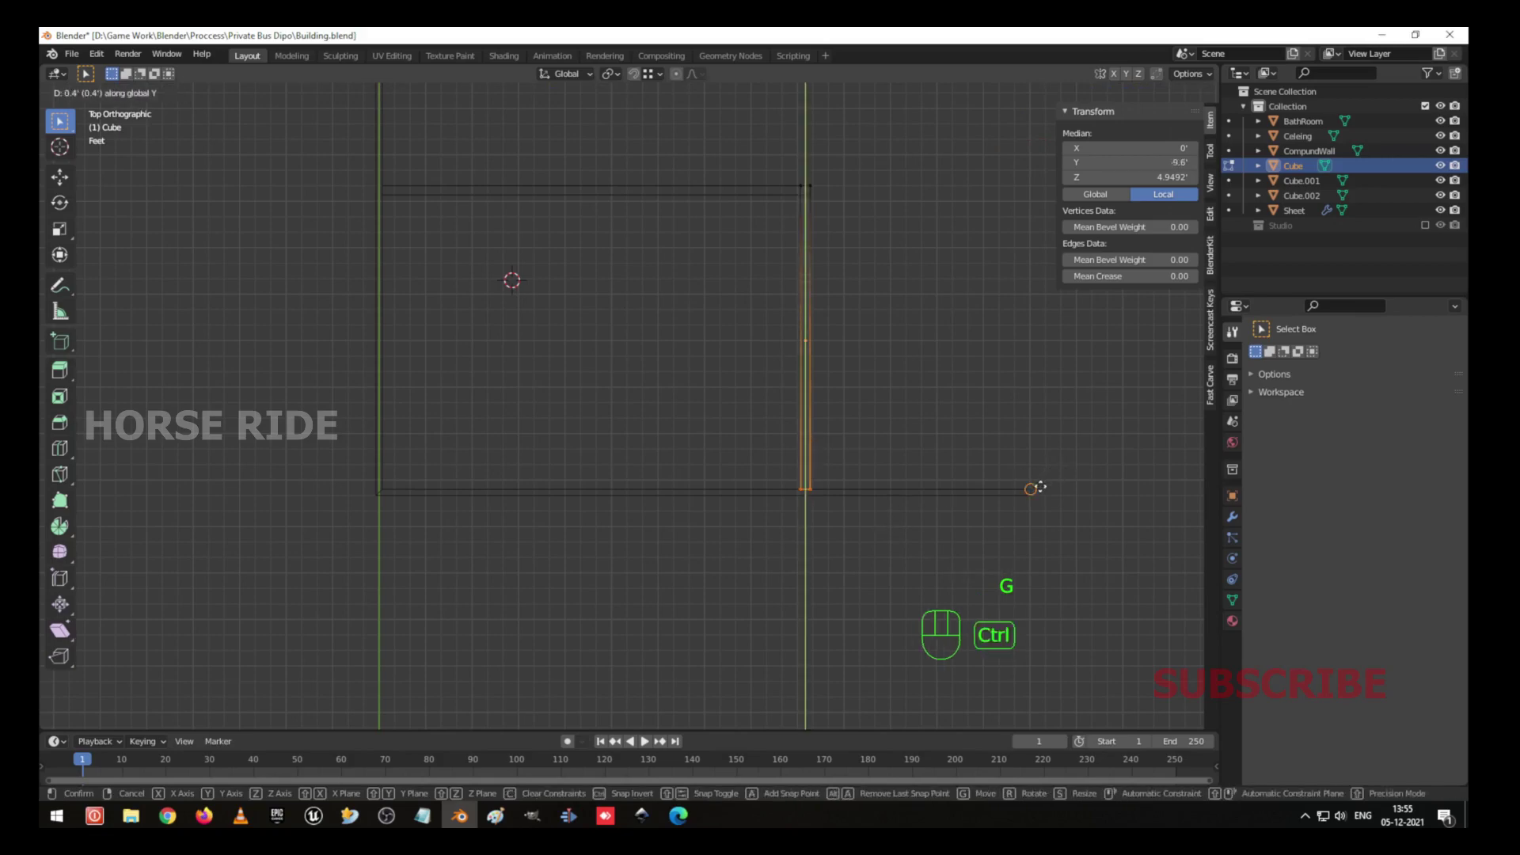
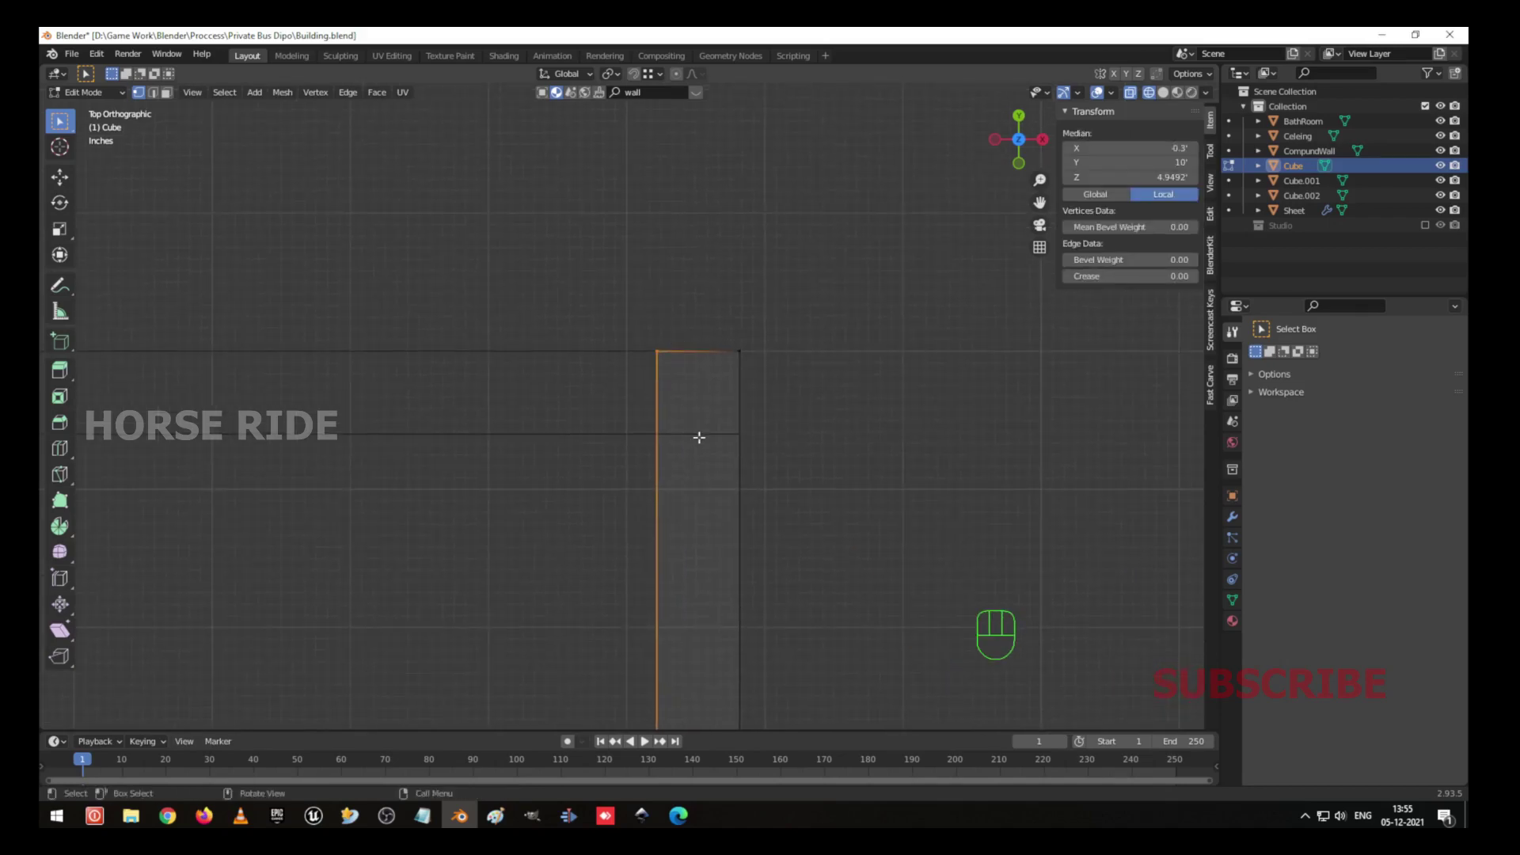
Move a corner vertex of the wall end, then undo the slanted move.
{"action": "key", "text": "g"}
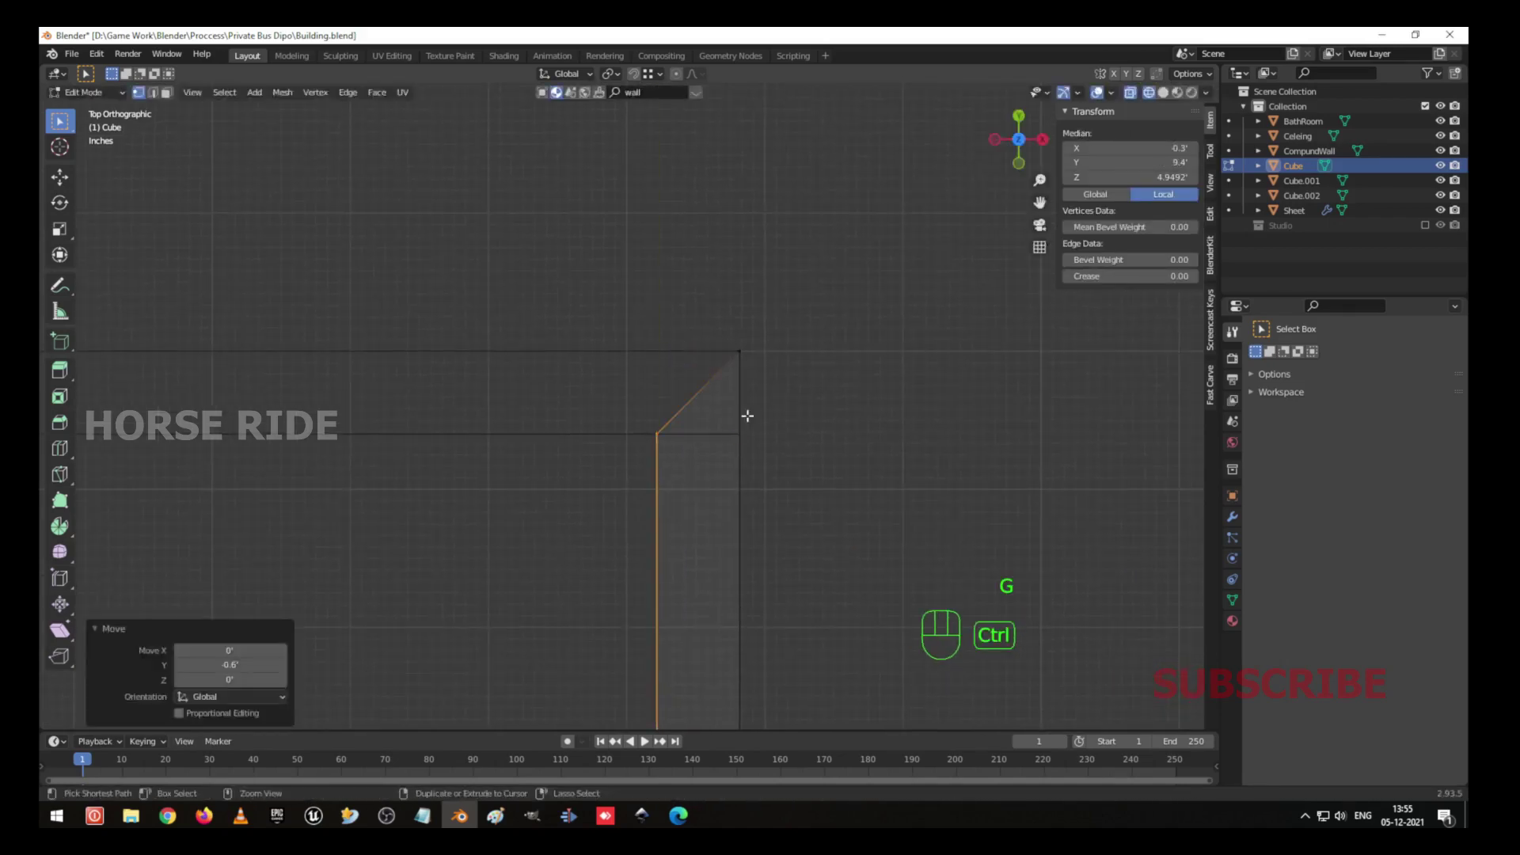
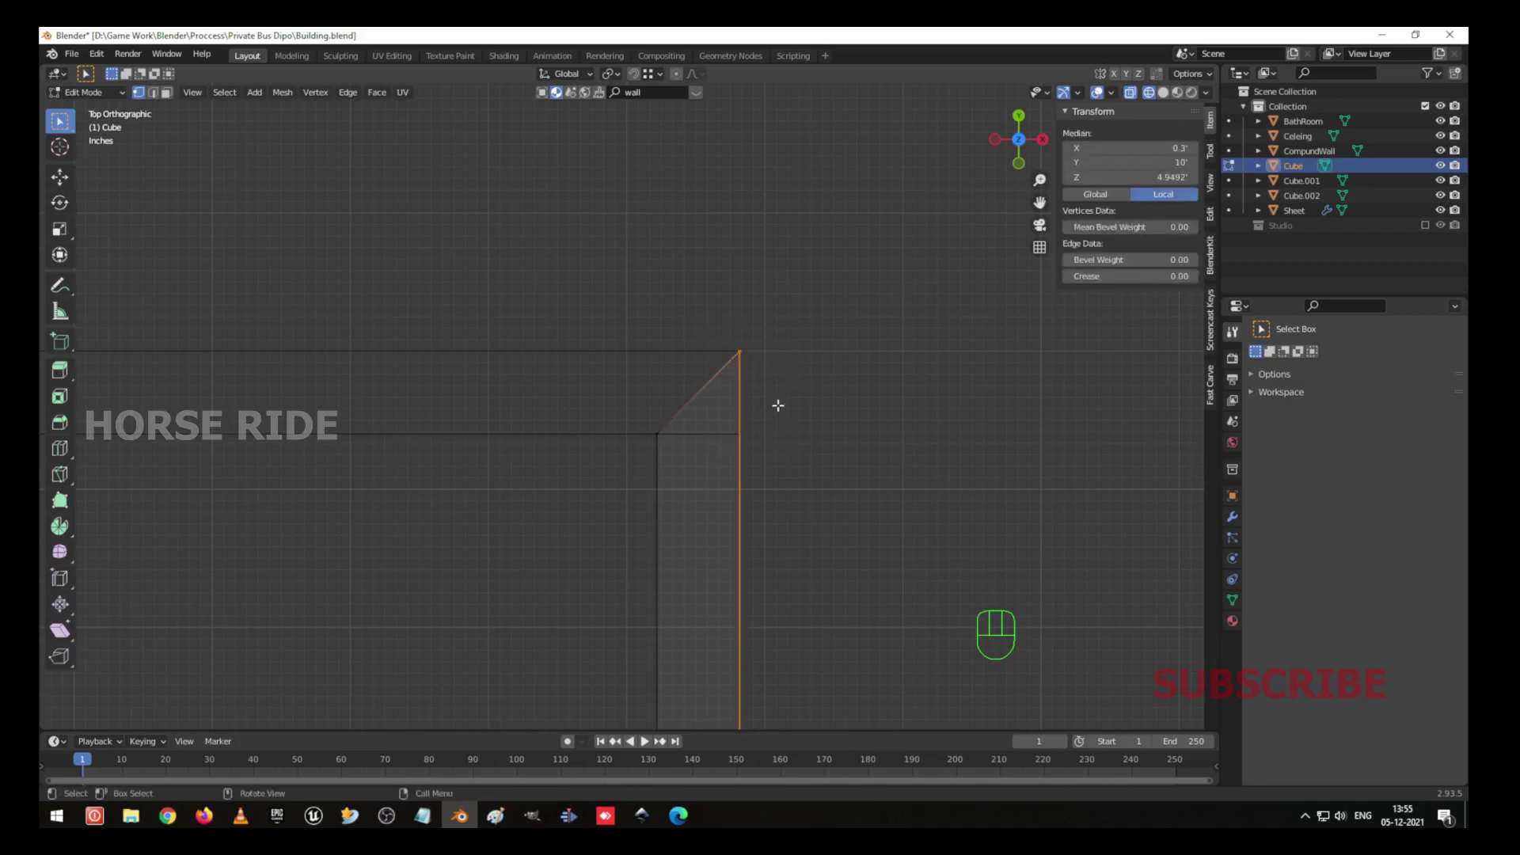
{"action": "key", "text": "ctrl+z"}
{"action": "key", "text": "ctrl+z"}
{"action": "key", "text": "ctrl+z"}
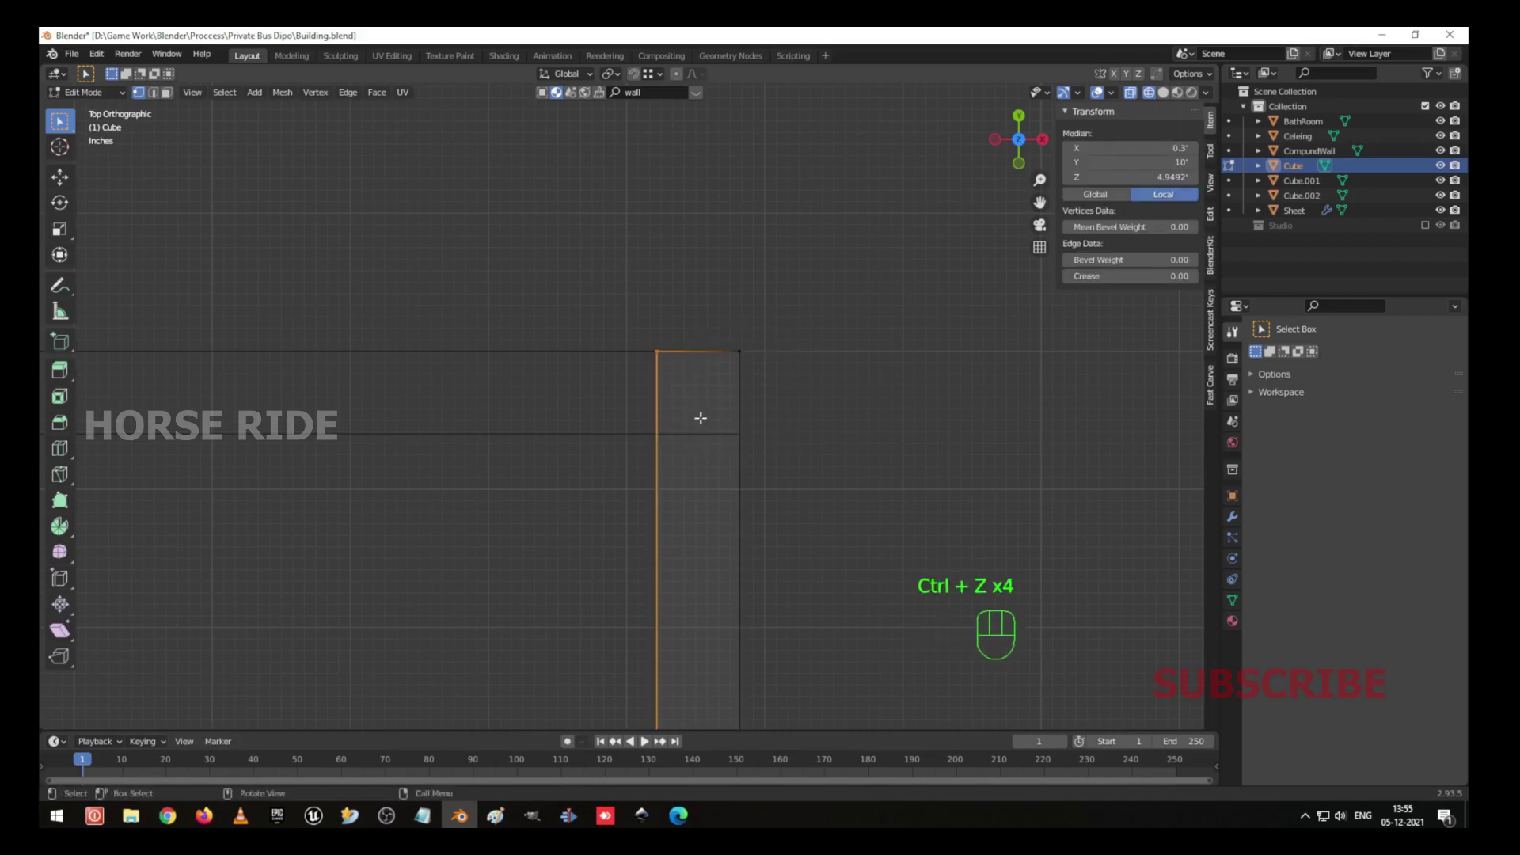
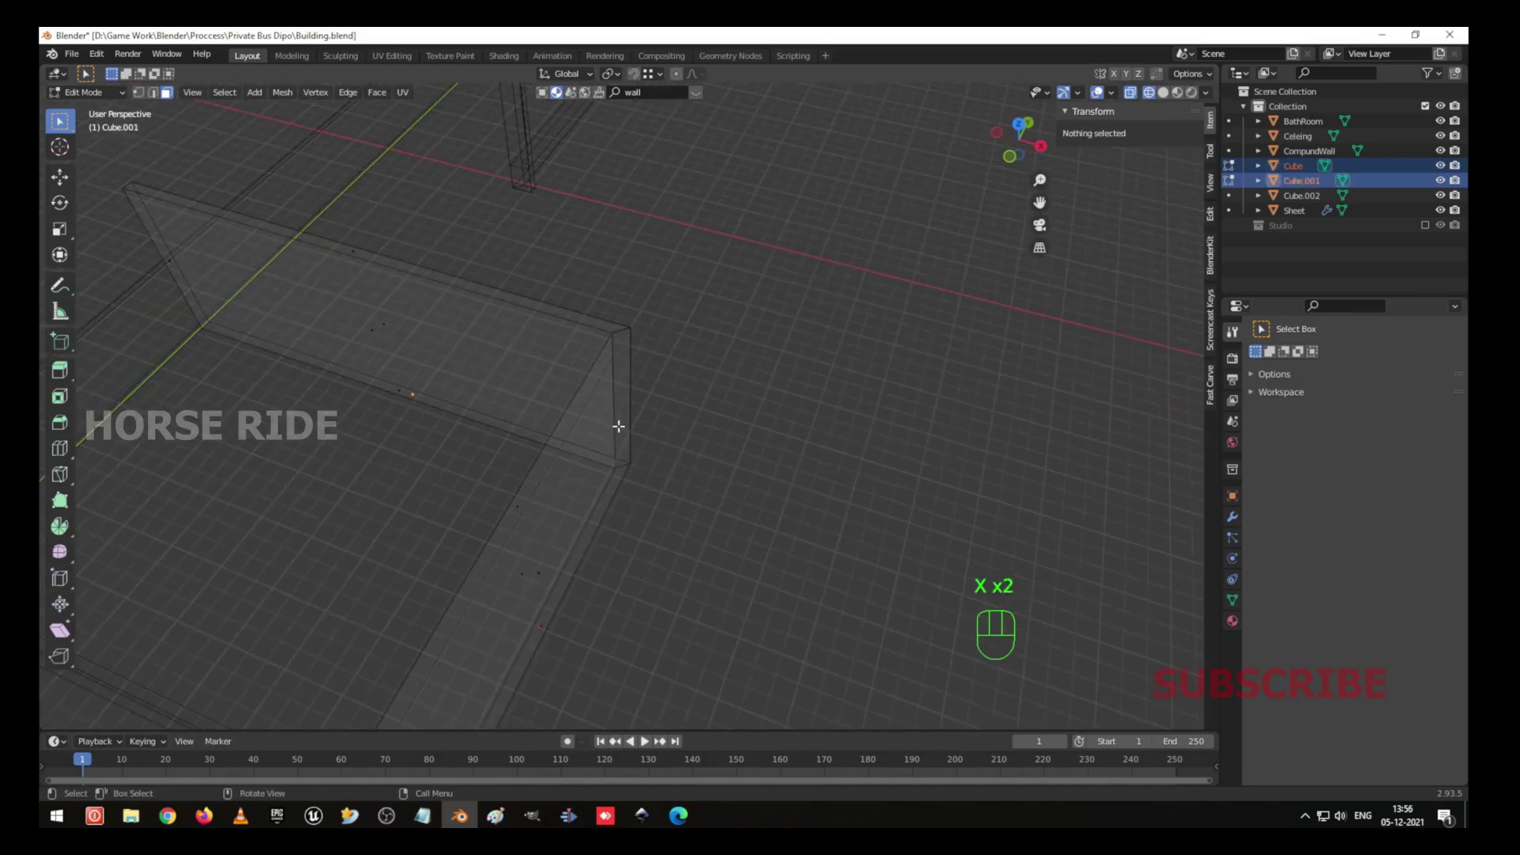
Leave Edit Mode, switch to solid shading and orbit around the walled box to check its corners.
{"action": "key", "text": "Tab"}
{"action": "left_click_drag", "start_coordinate": [595, 427], "coordinate": [684, 420]}
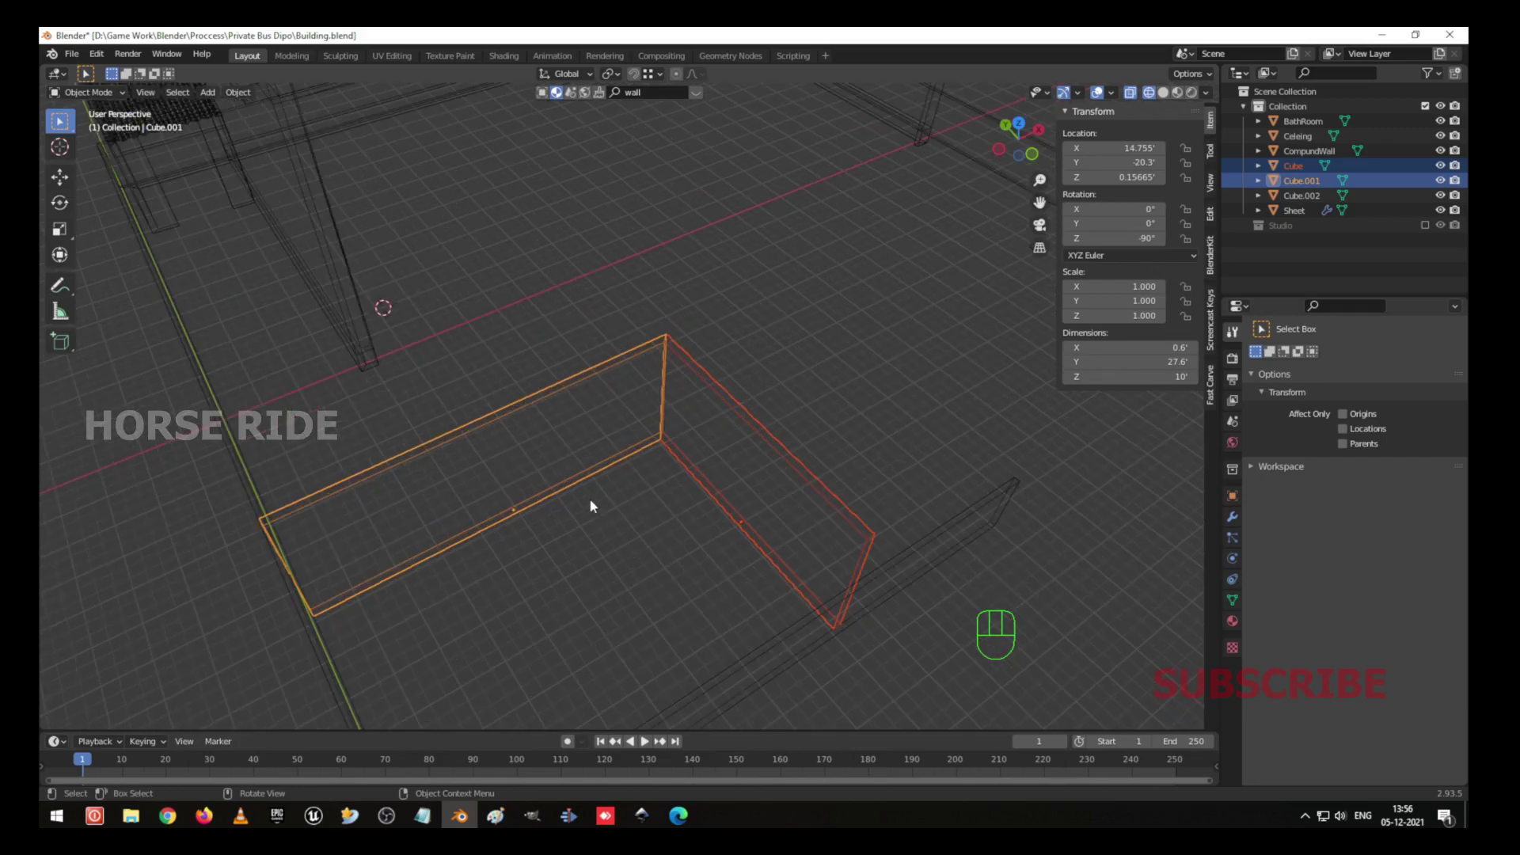
{"action": "key", "text": "shift+z"}
{"action": "left_click_drag", "start_coordinate": [607, 525], "coordinate": [708, 358]}
{"action": "left_click_drag", "start_coordinate": [682, 380], "coordinate": [717, 379]}
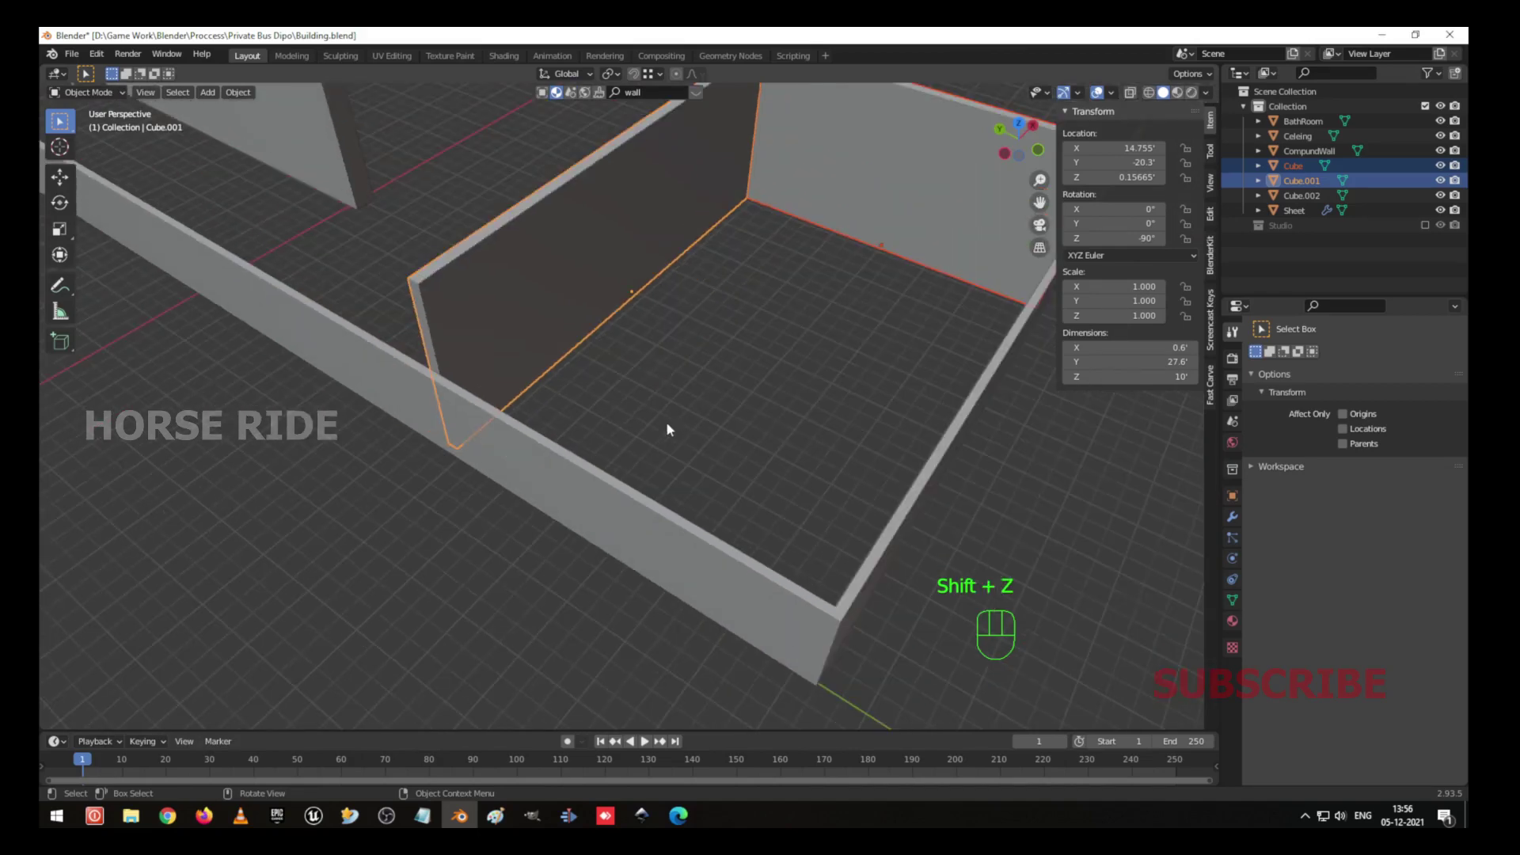
{"action": "left_click_drag", "start_coordinate": [651, 376], "coordinate": [652, 428]}
{"action": "left_click_drag", "start_coordinate": [506, 508], "coordinate": [537, 510]}
{"action": "left_click_drag", "start_coordinate": [671, 617], "coordinate": [509, 579]}
{"action": "left_click_drag", "start_coordinate": [746, 404], "coordinate": [573, 377]}
{"action": "left_click_drag", "start_coordinate": [618, 376], "coordinate": [715, 407]}
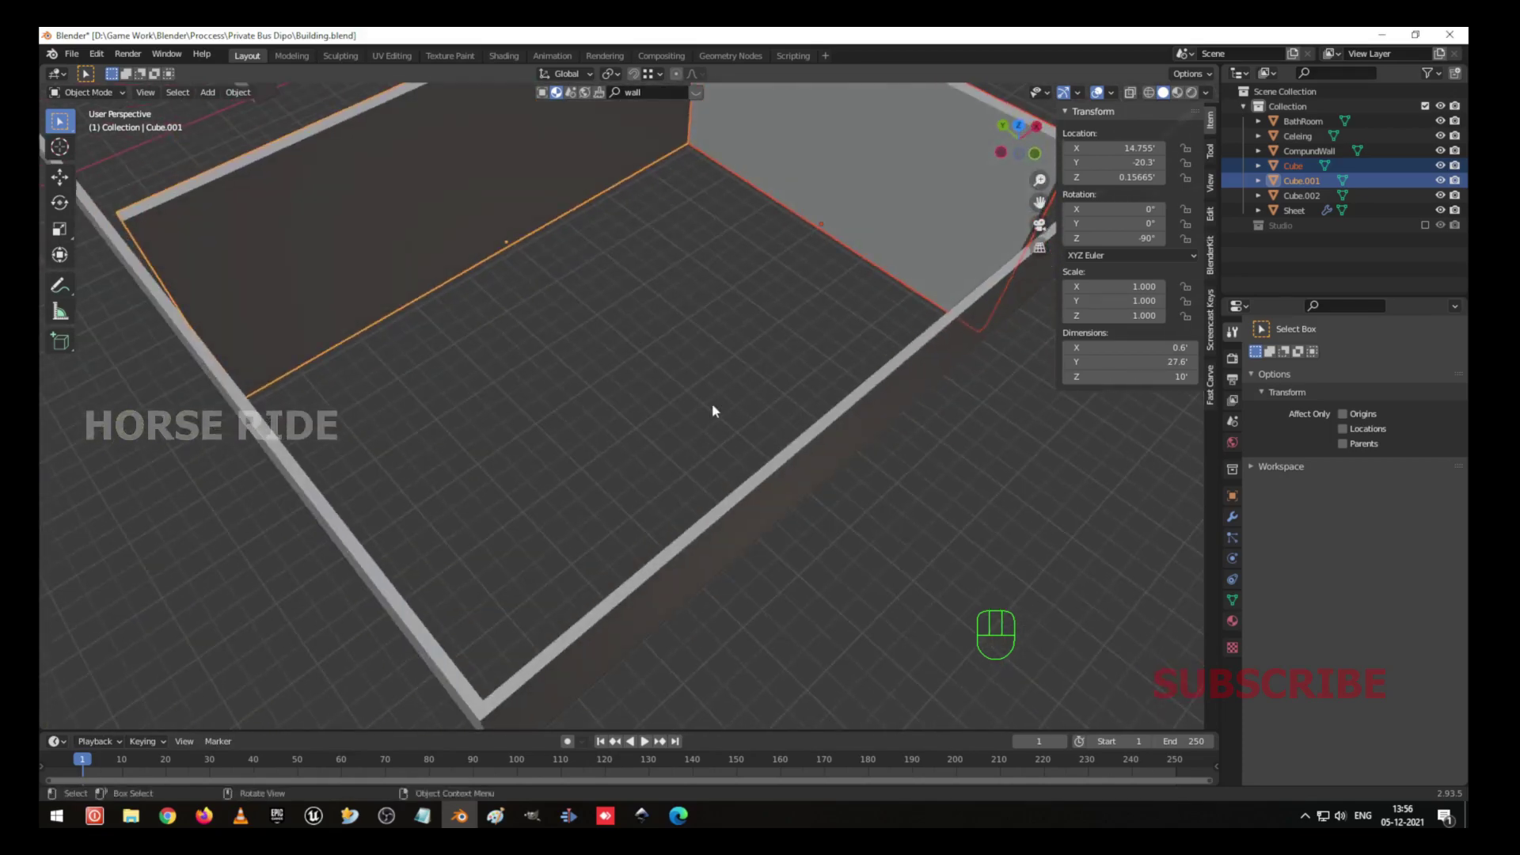
{"action": "left_click_drag", "start_coordinate": [518, 398], "coordinate": [690, 483]}
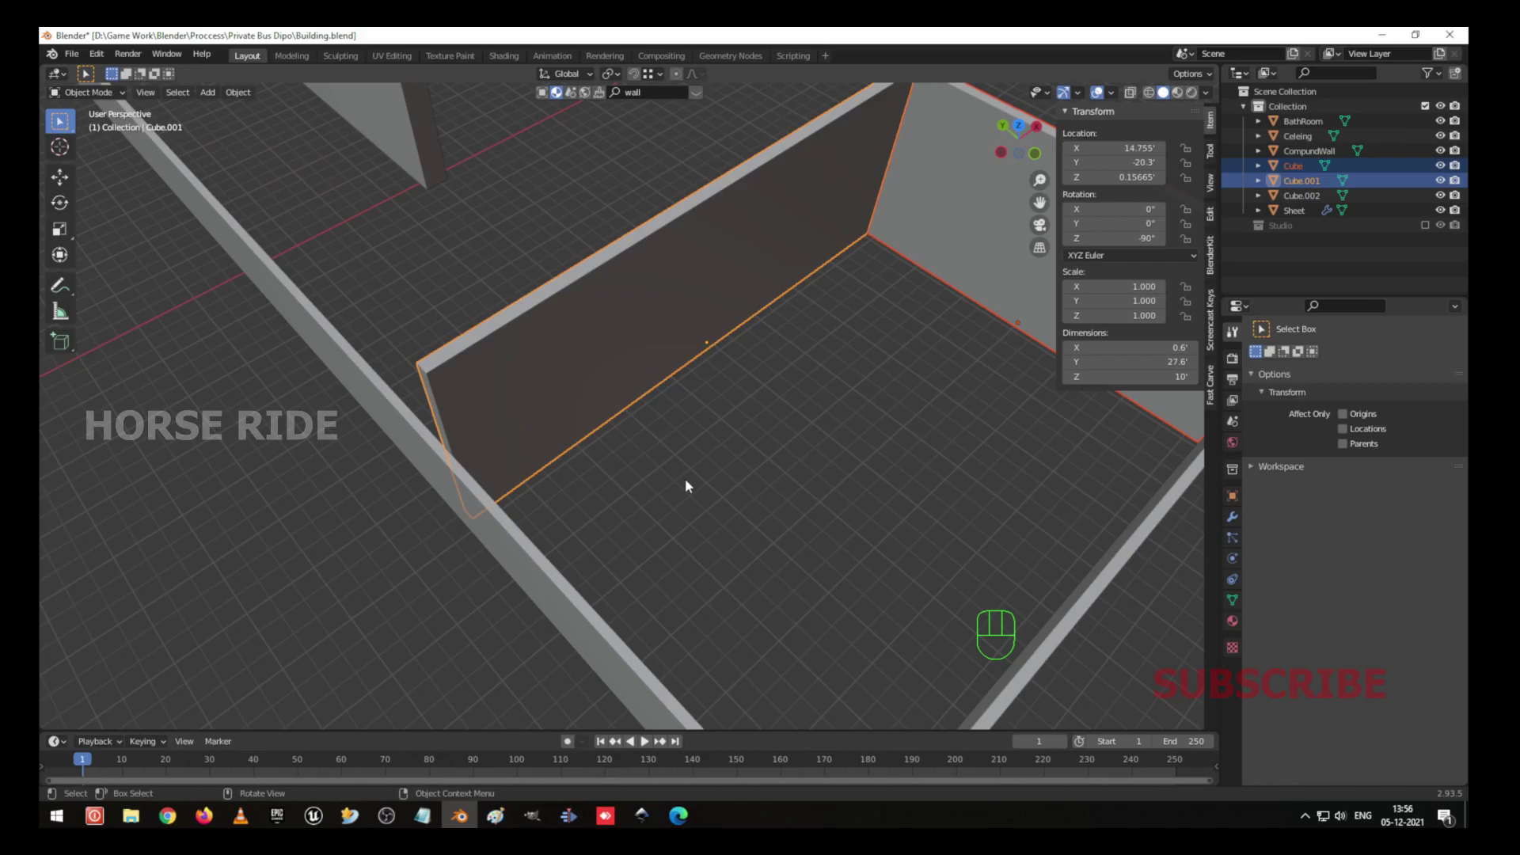
{"action": "left_click_drag", "start_coordinate": [626, 446], "coordinate": [662, 419]}
{"action": "left_click_drag", "start_coordinate": [901, 458], "coordinate": [704, 494]}
{"action": "left_click_drag", "start_coordinate": [817, 543], "coordinate": [729, 542]}
{"action": "left_click_drag", "start_coordinate": [655, 358], "coordinate": [748, 521]}
{"action": "left_click_drag", "start_coordinate": [638, 386], "coordinate": [686, 360]}
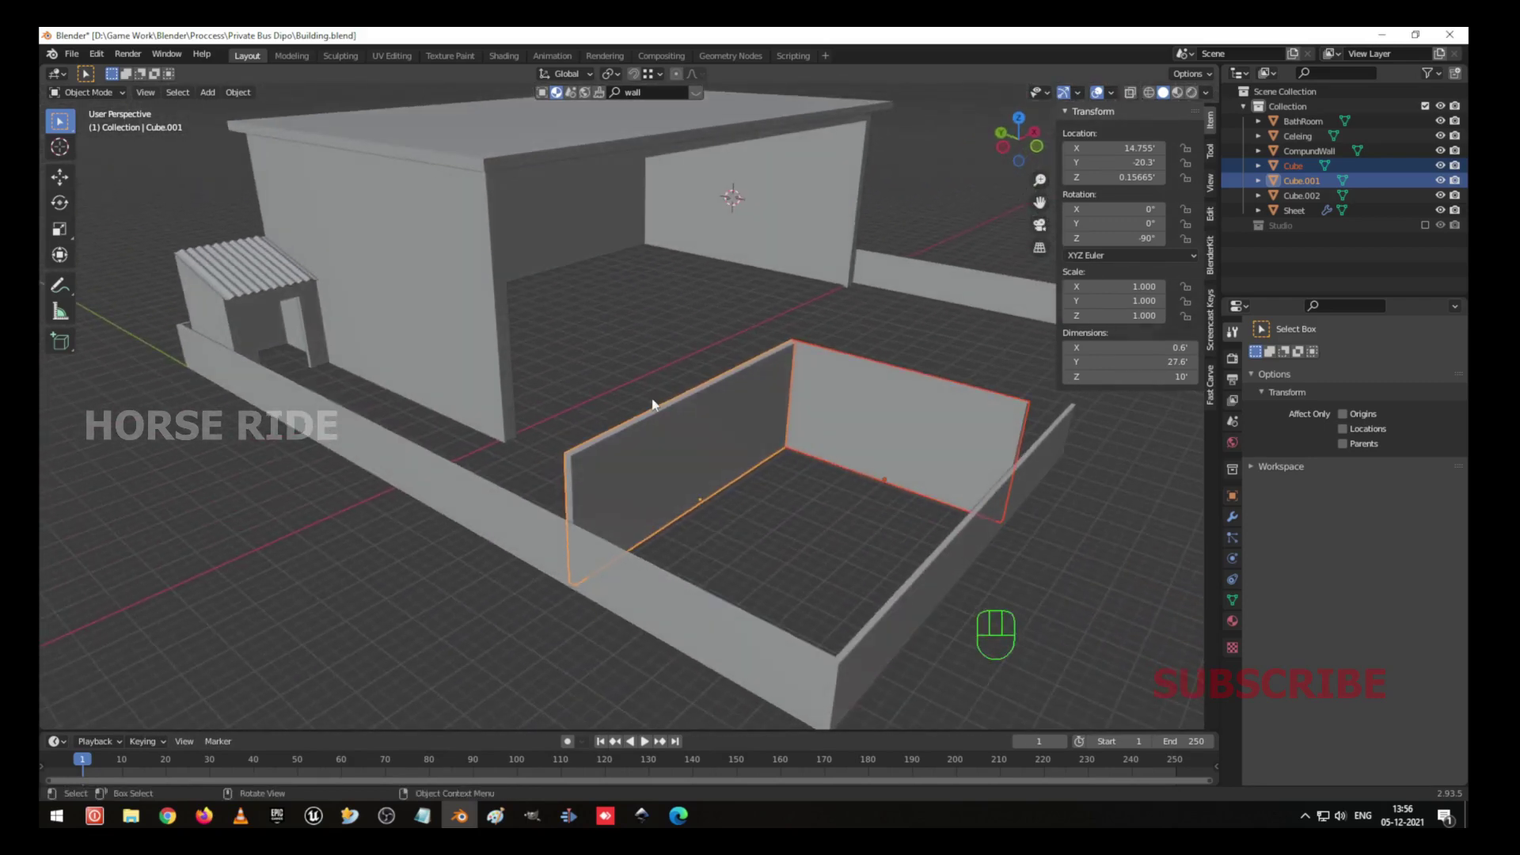
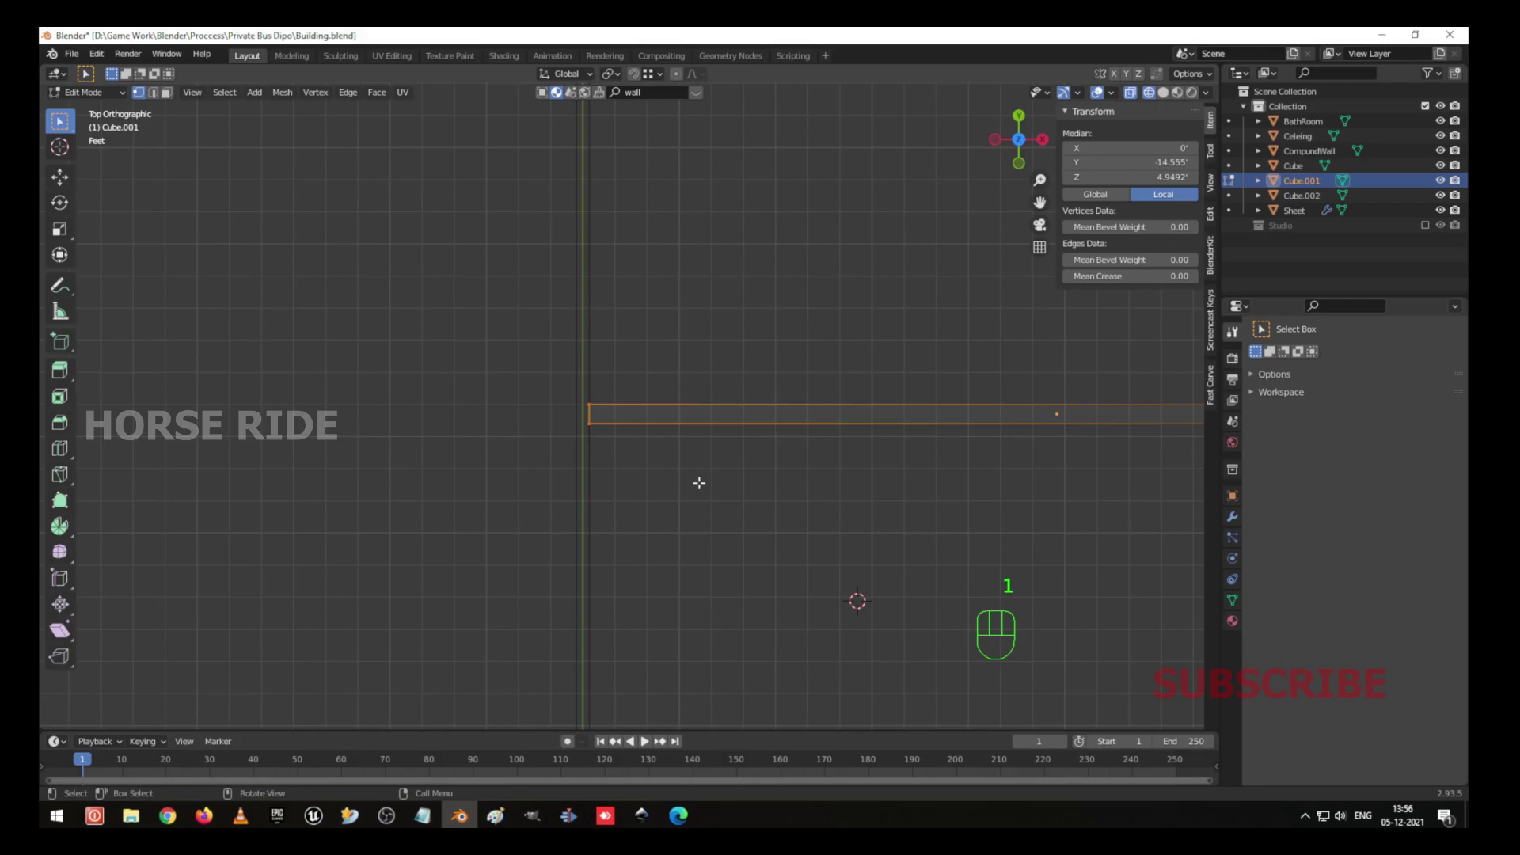
Move the crosswise wall's end about 0.76 ft inward along X, shortening it to 26.9 ft, and leave Edit Mode.
{"action": "key", "text": "g"}
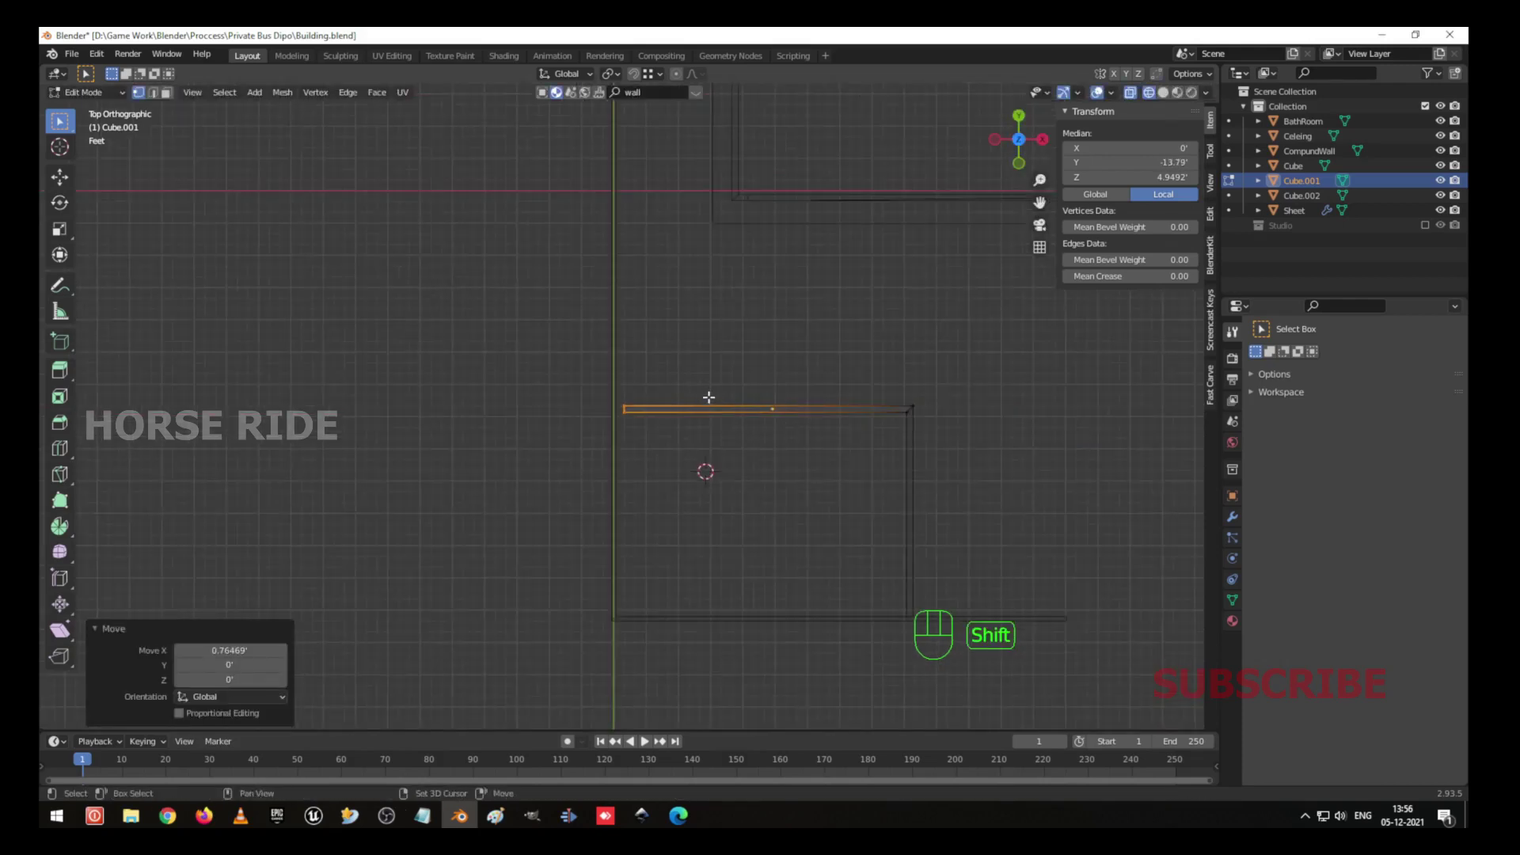
{"action": "key", "text": "shift+z"}
{"action": "key", "text": "Tab"}
{"action": "key", "text": "ctrl+a"}
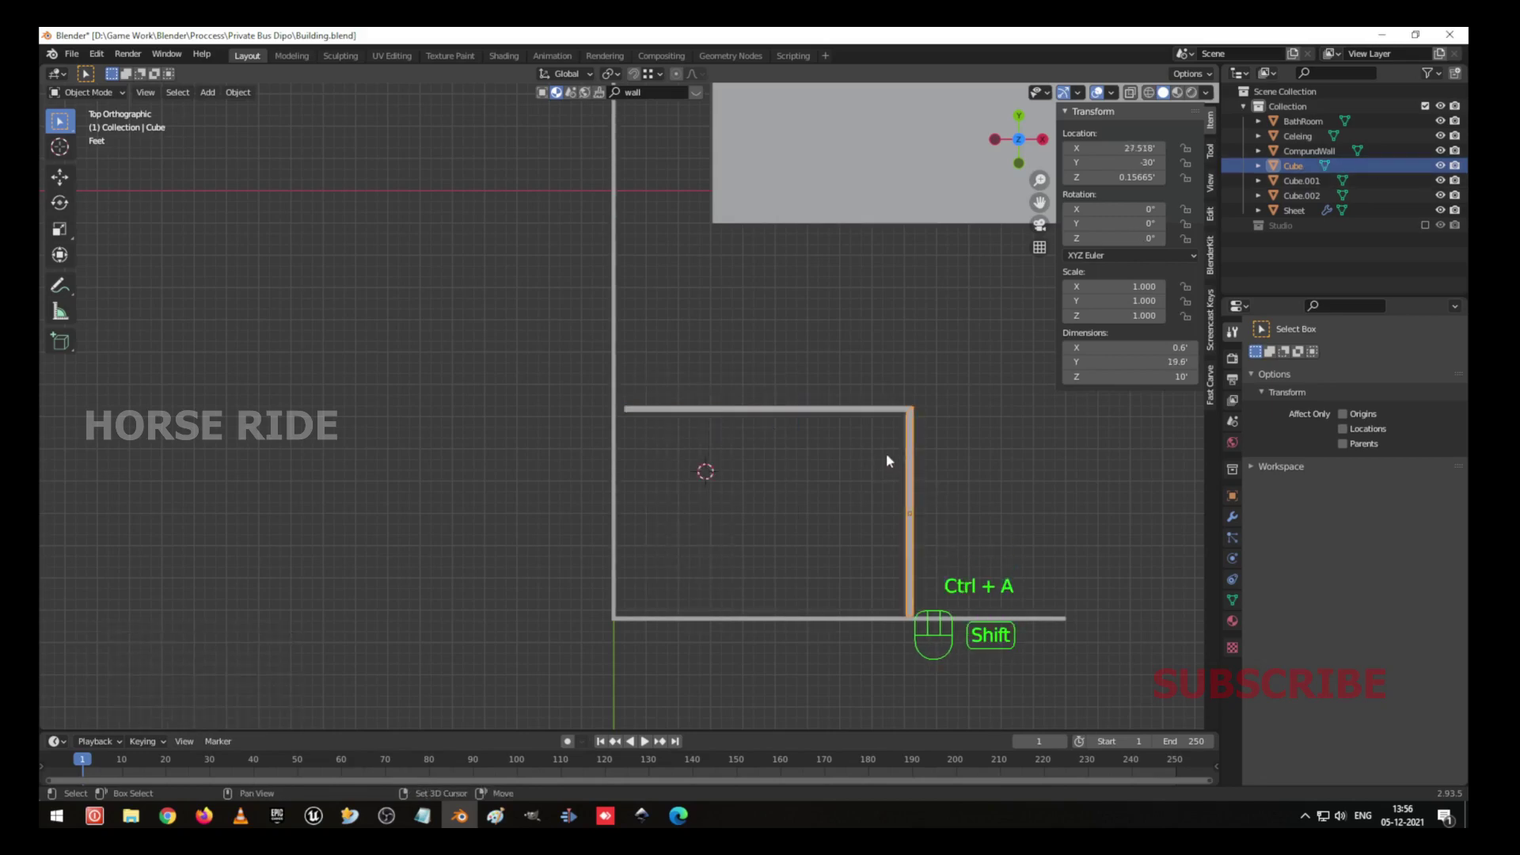
Duplicate the side wall, flip it 180° about Y and position it at the opposite end of the box.
{"action": "key", "text": "shift+d"}
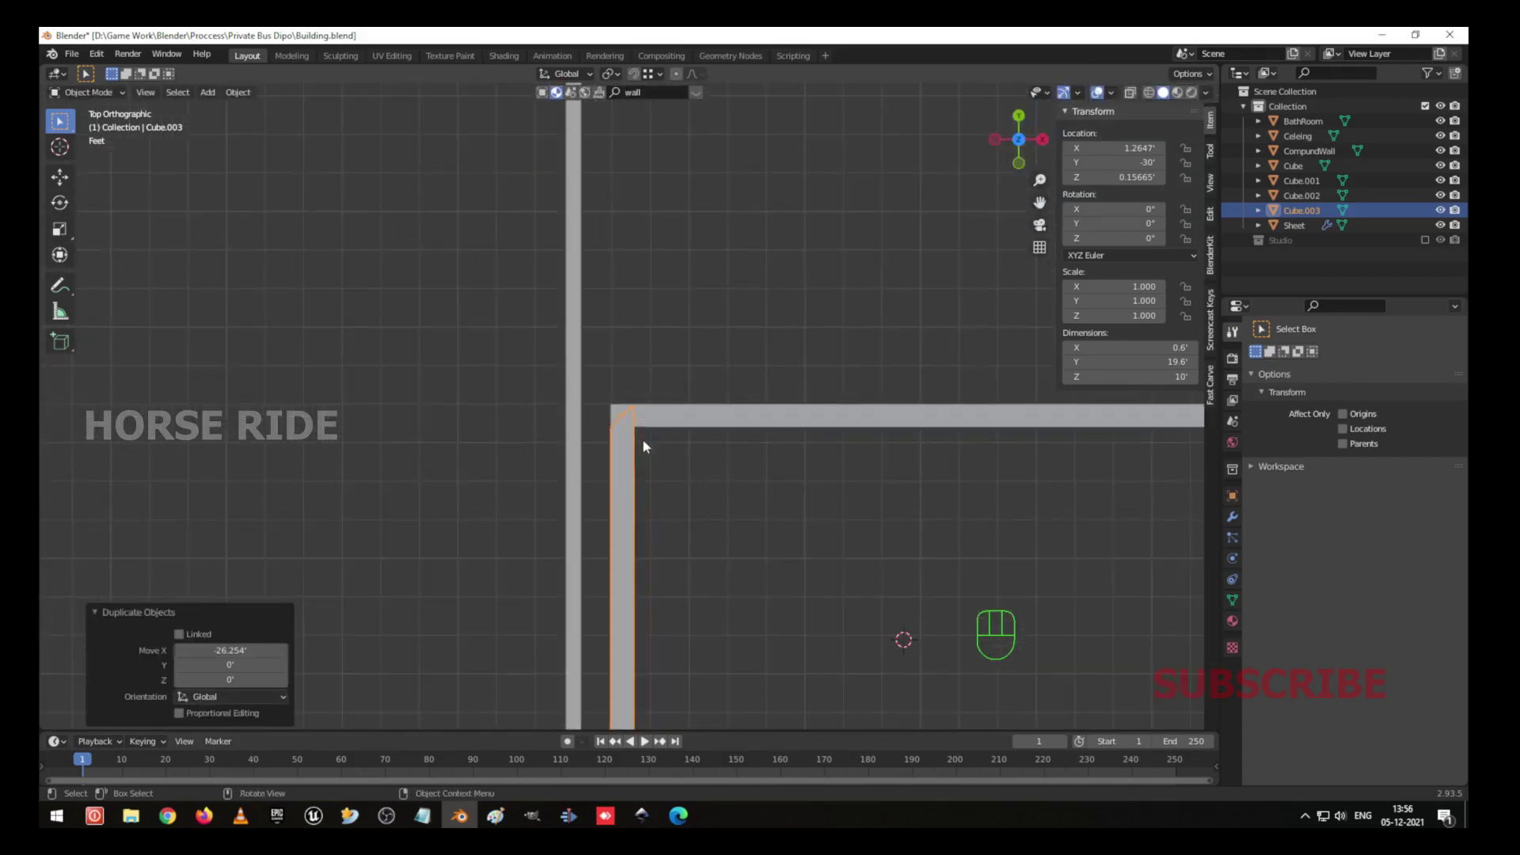
{"action": "left_click_drag", "start_coordinate": [607, 439], "coordinate": [663, 389]}
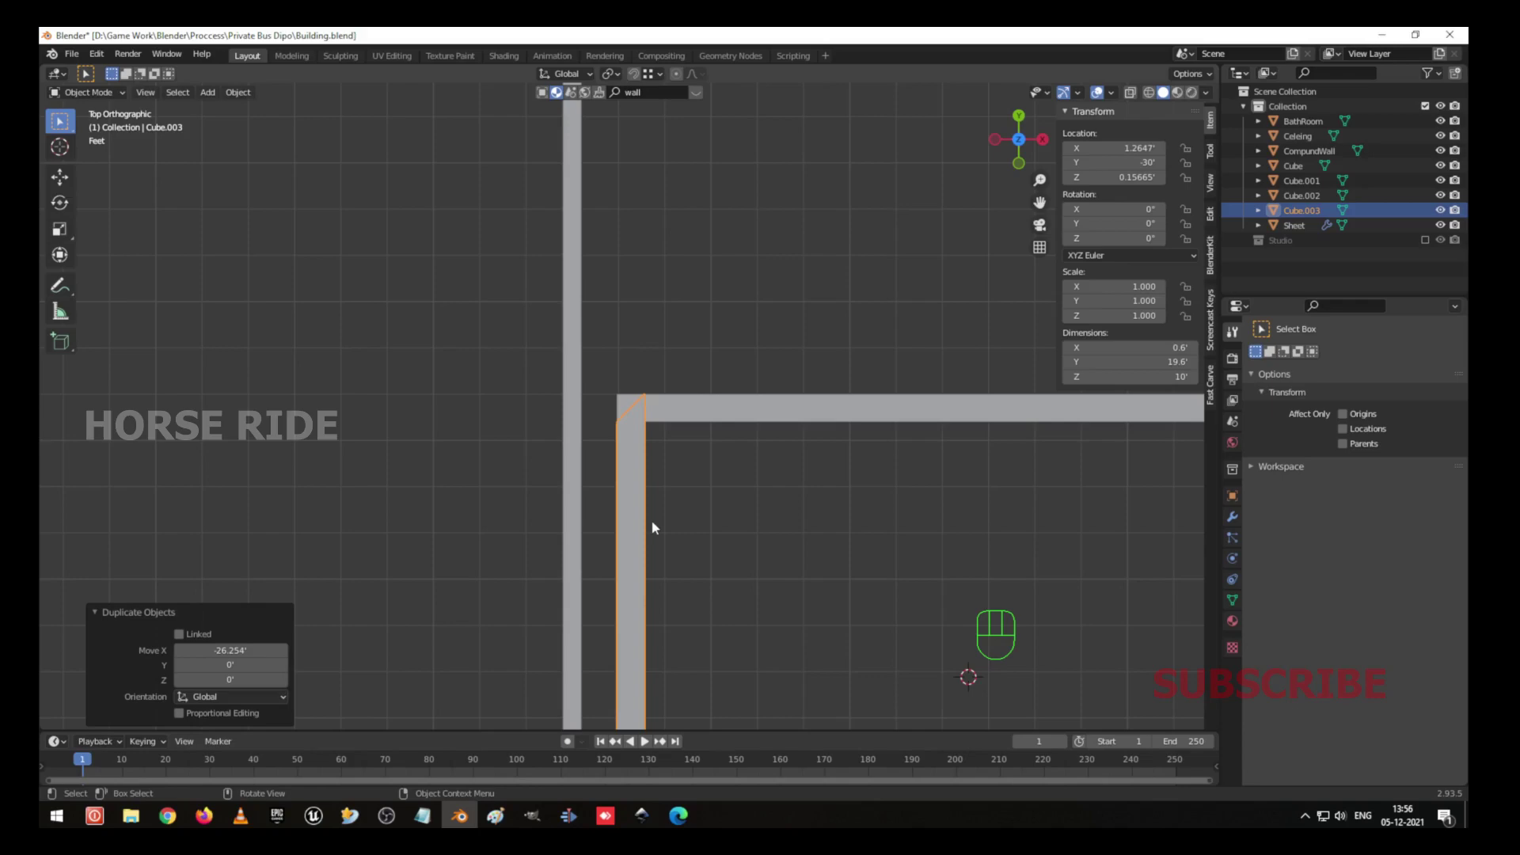
{"action": "key", "text": "r"}
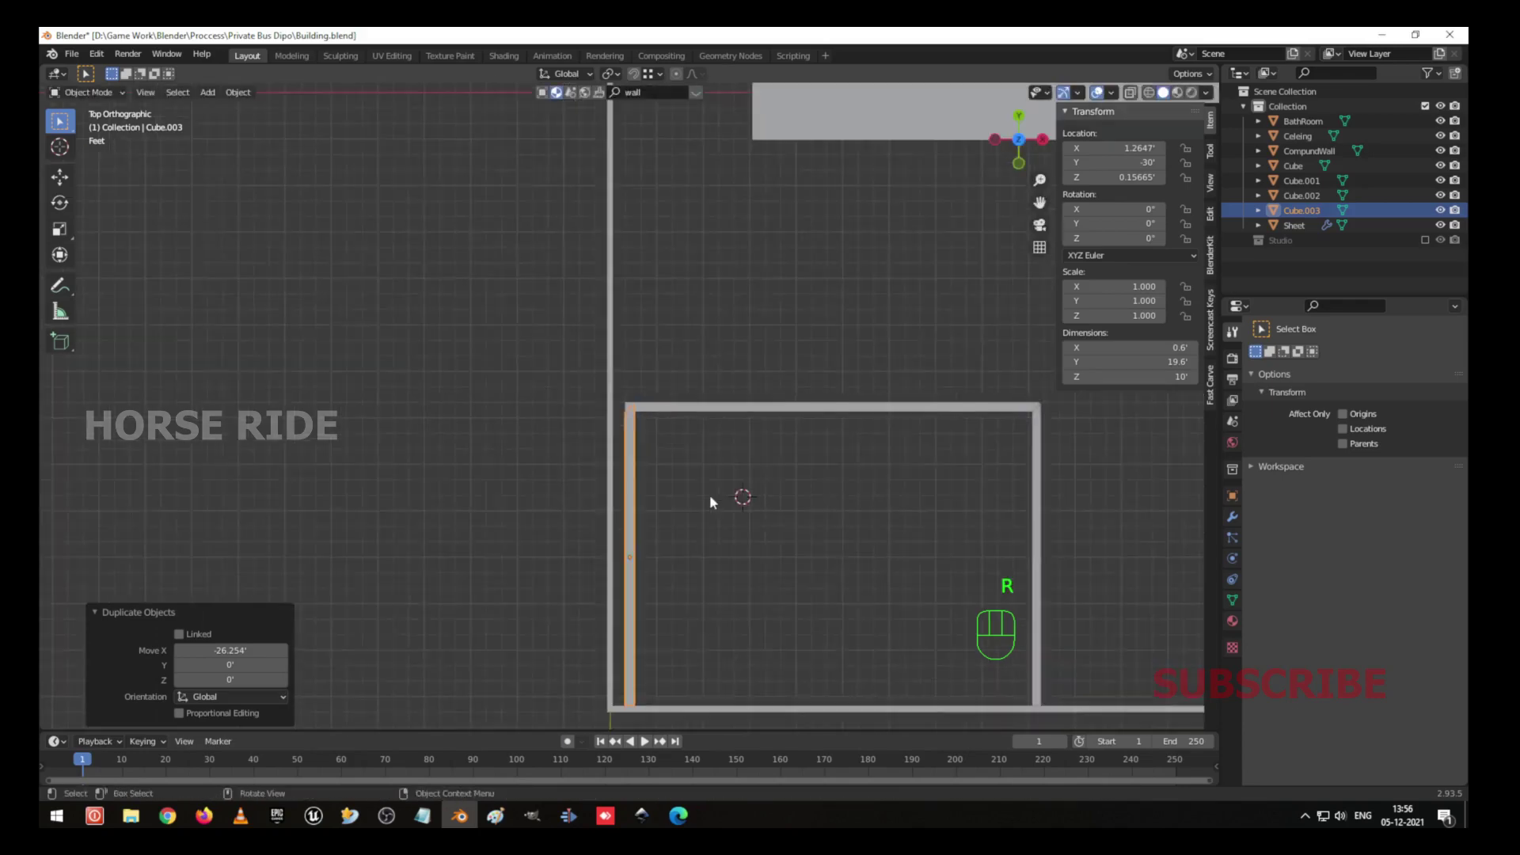
{"action": "left_click_drag", "start_coordinate": [724, 526], "coordinate": [776, 436]}
{"action": "key", "text": "r"}
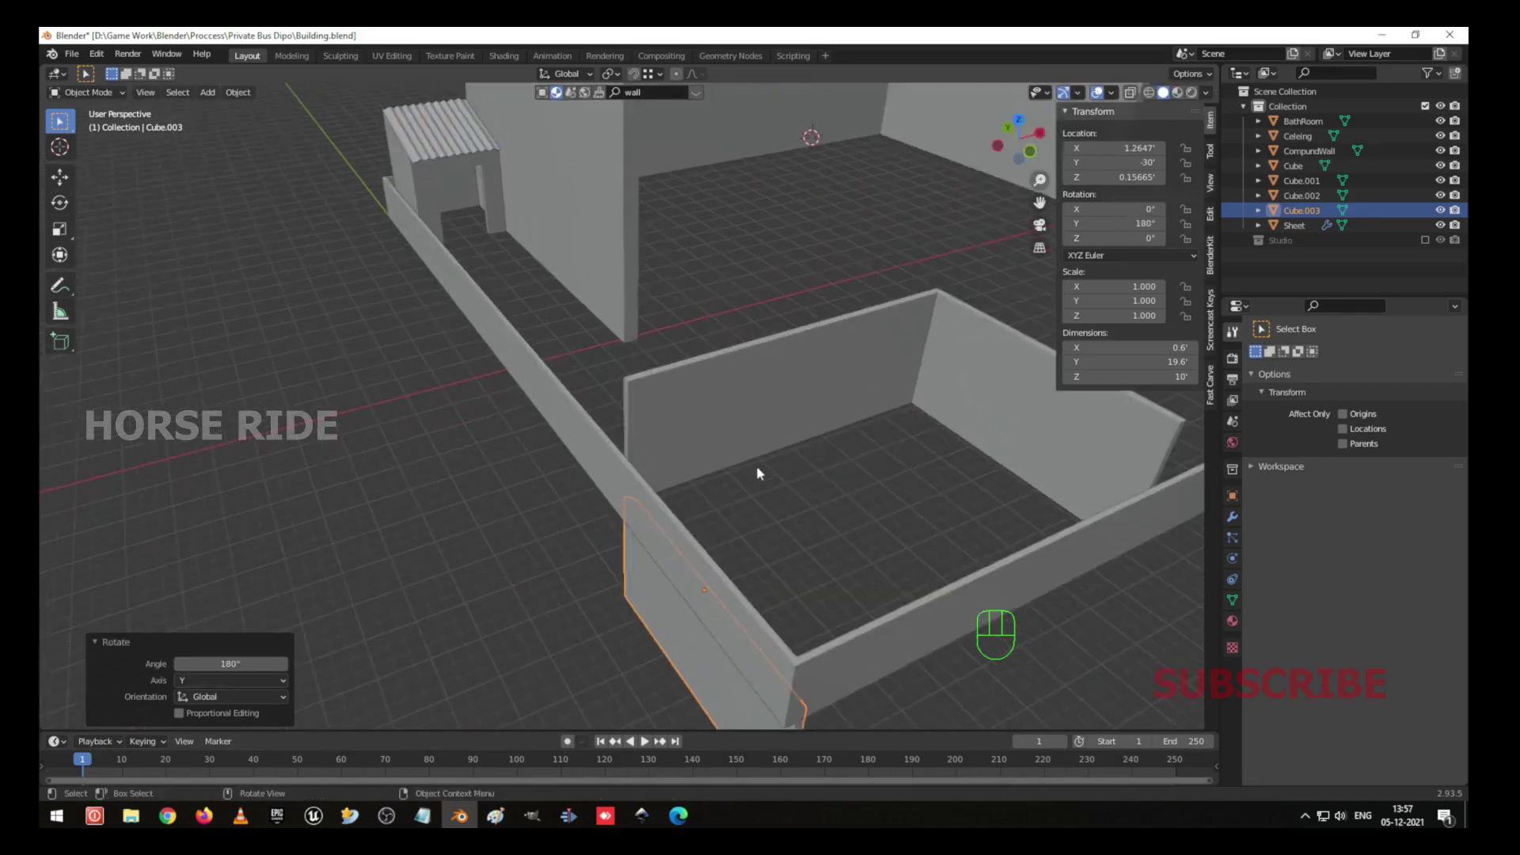
{"action": "key", "text": "g"}
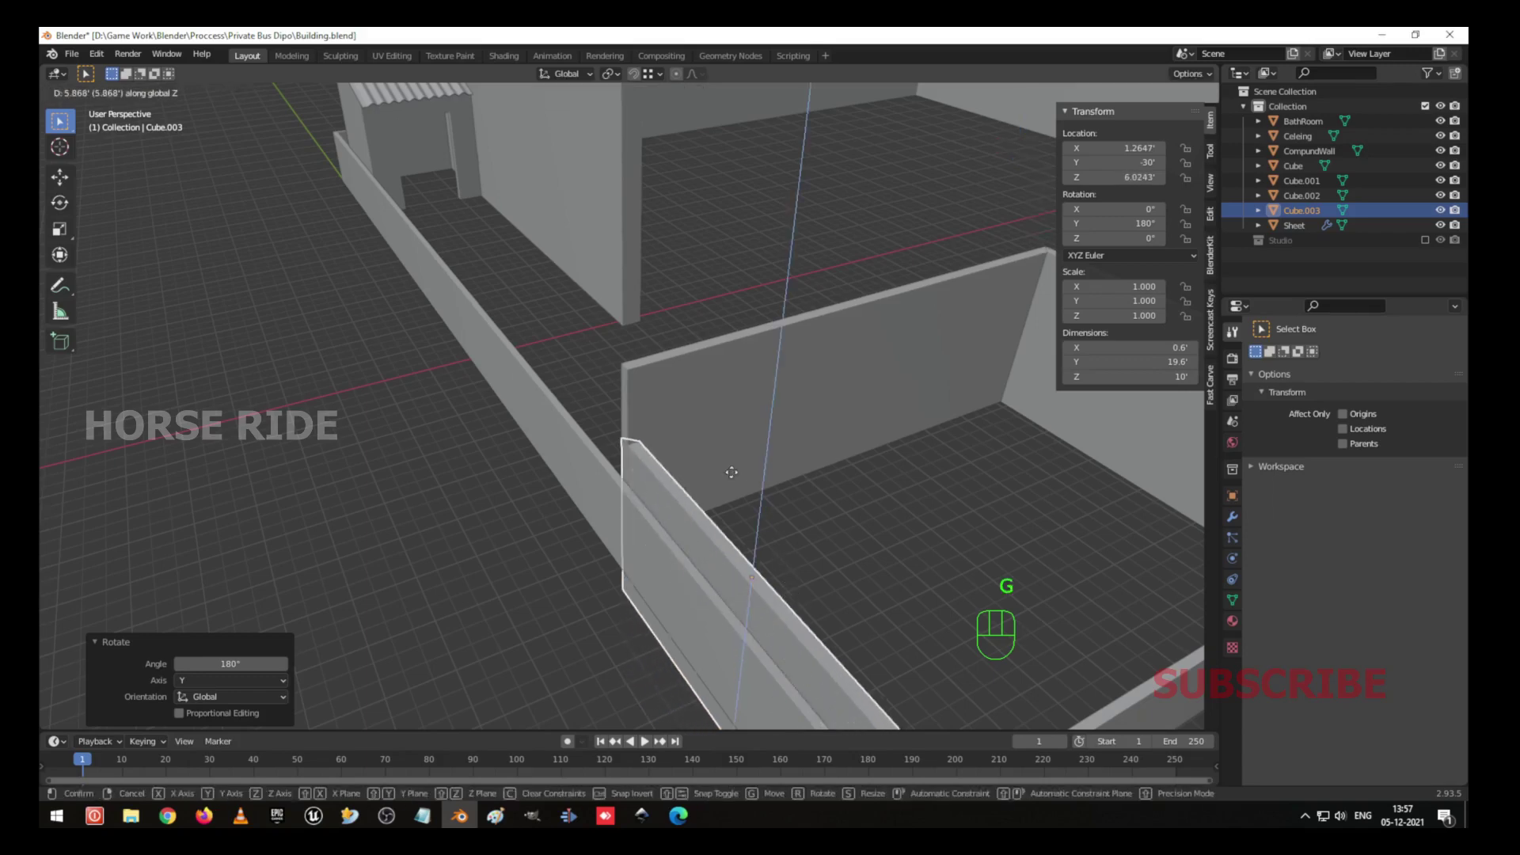
{"action": "left_click_drag", "start_coordinate": [923, 661], "coordinate": [873, 523]}
{"action": "left_click_drag", "start_coordinate": [768, 400], "coordinate": [880, 513]}
Raise the copied wall's mesh about 10 ft in Edit Mode, then lower the object about 9.9 ft back to ground.
{"action": "key", "text": "Tab"}
{"action": "key", "text": "a"}
{"action": "key", "text": "KP_1"}
{"action": "key", "text": "g"}
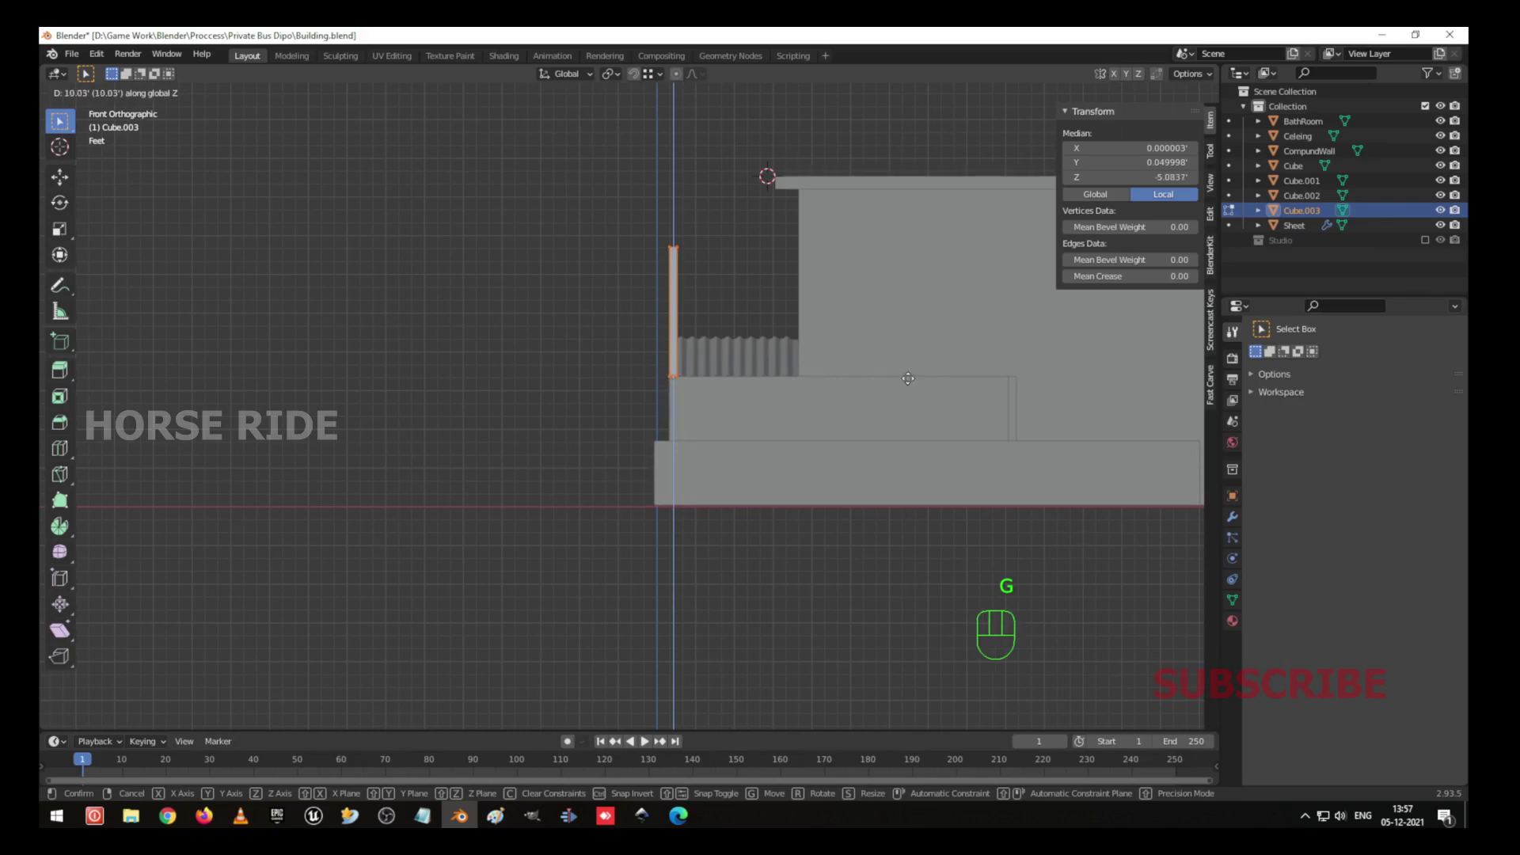
{"action": "key", "text": "Tab"}
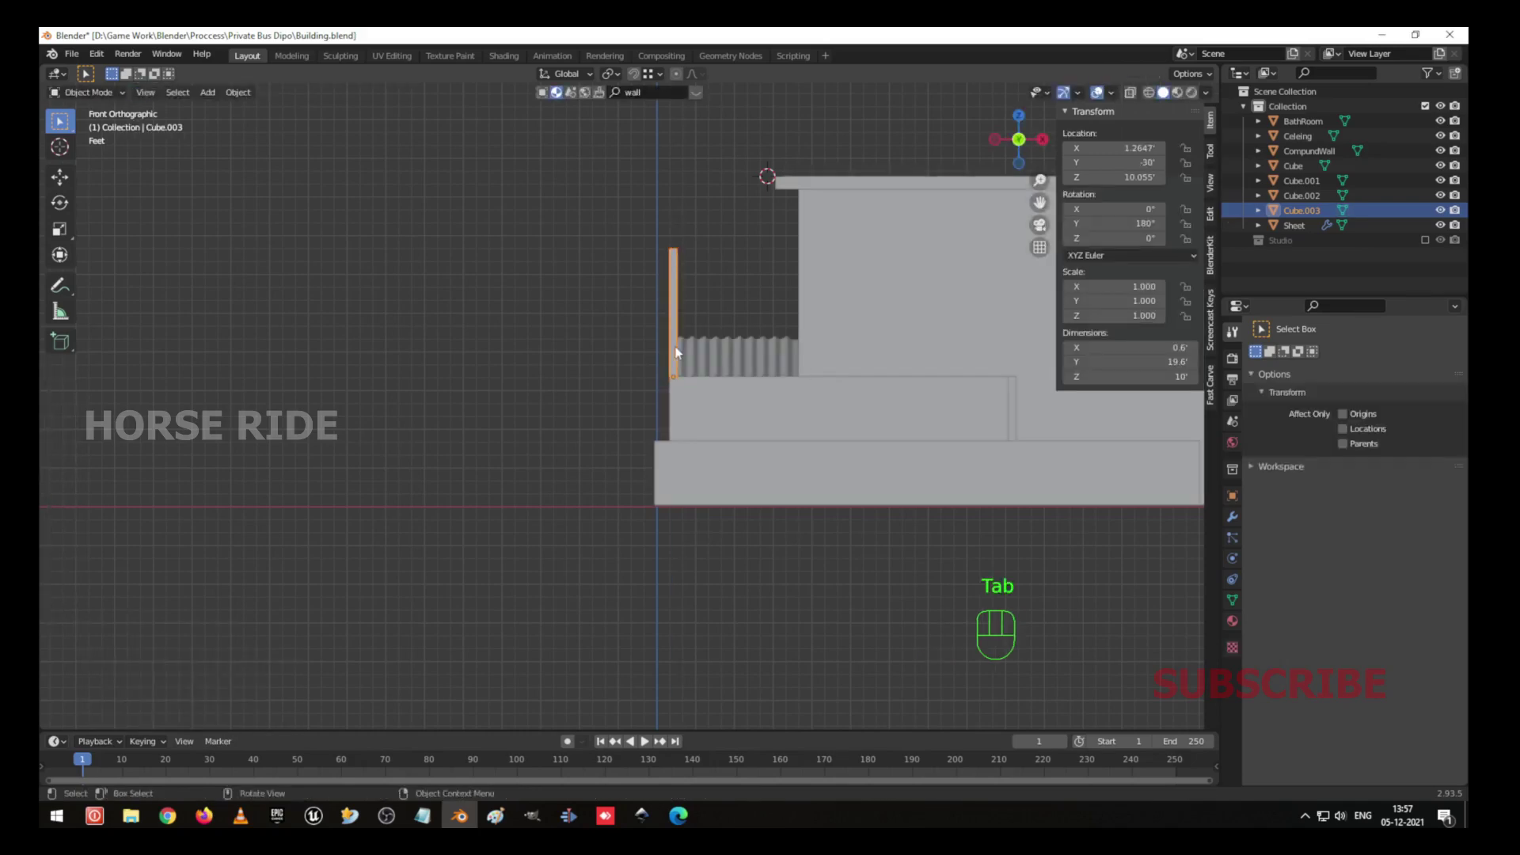
{"action": "key", "text": "g"}
{"action": "left_click_drag", "start_coordinate": [676, 379], "coordinate": [801, 425]}
{"action": "left_click_drag", "start_coordinate": [815, 310], "coordinate": [656, 357]}
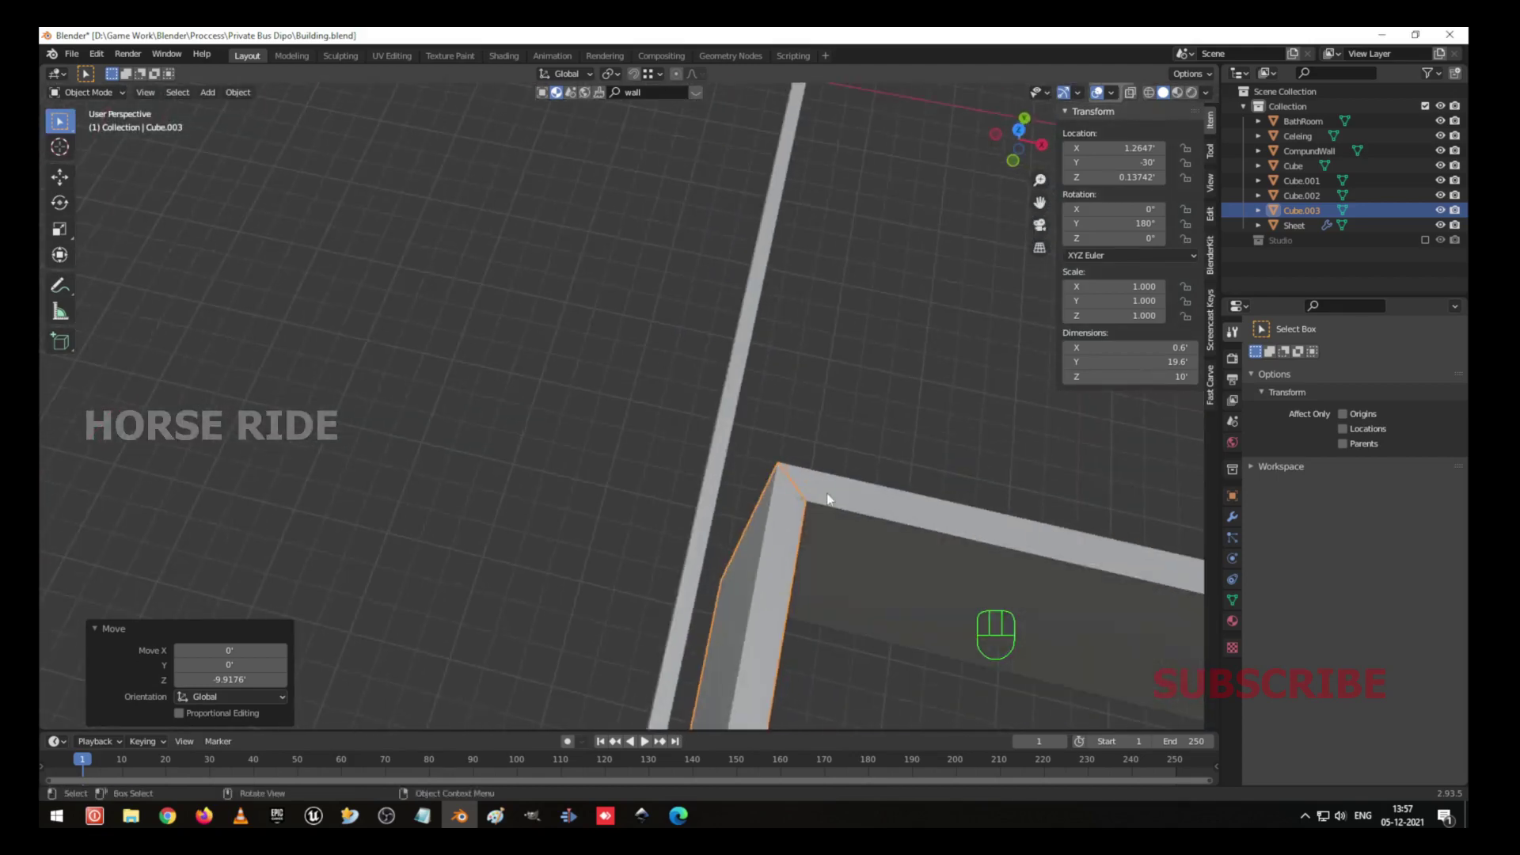
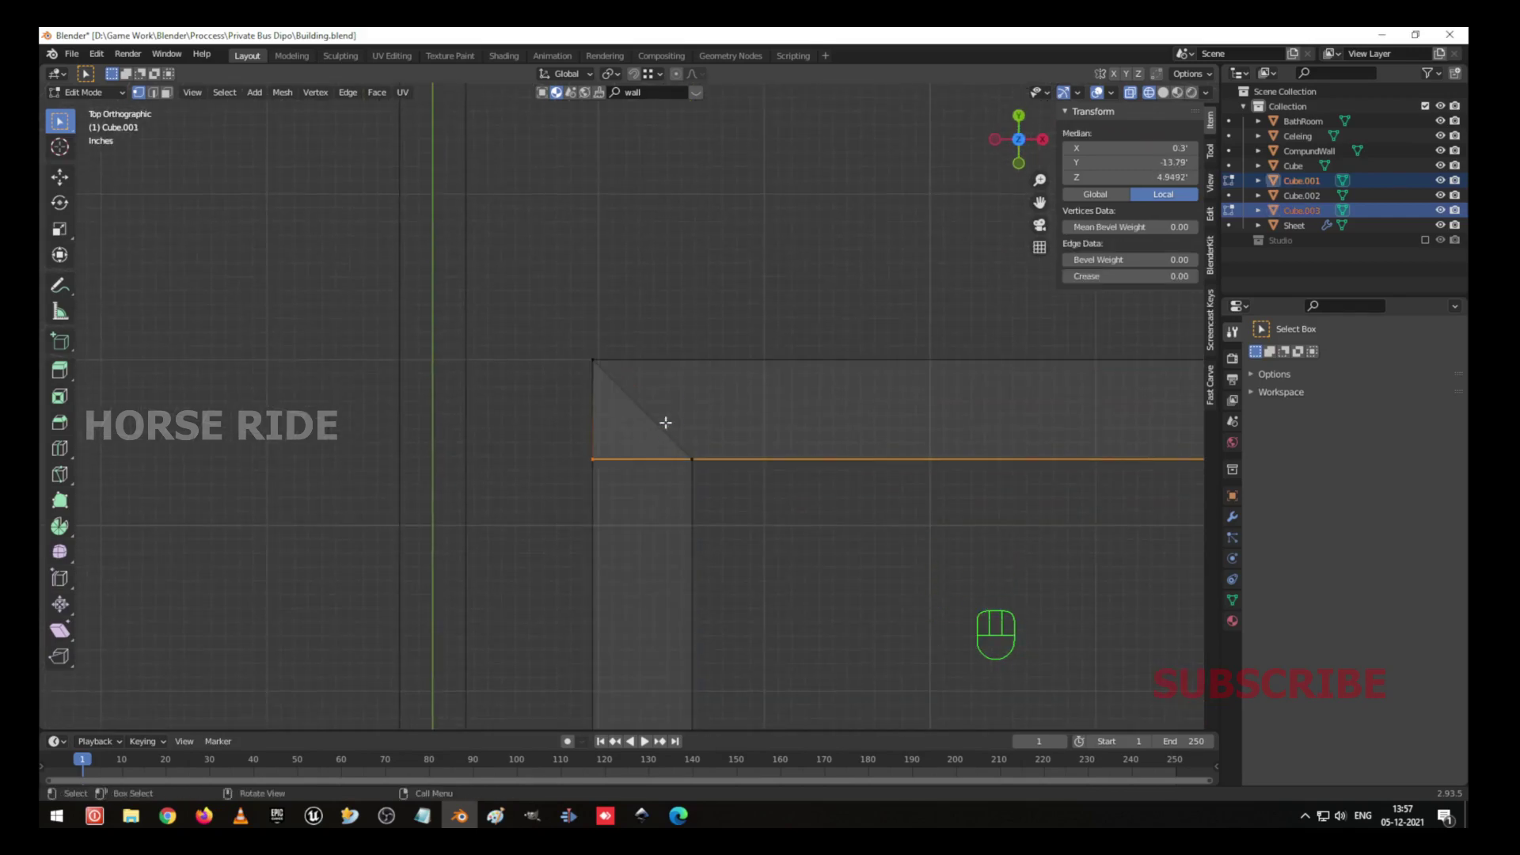
Select only the 26.9-ft long side wall and duplicate it from top view to become the opposite wall 19 ft away.
{"action": "key", "text": "g"}
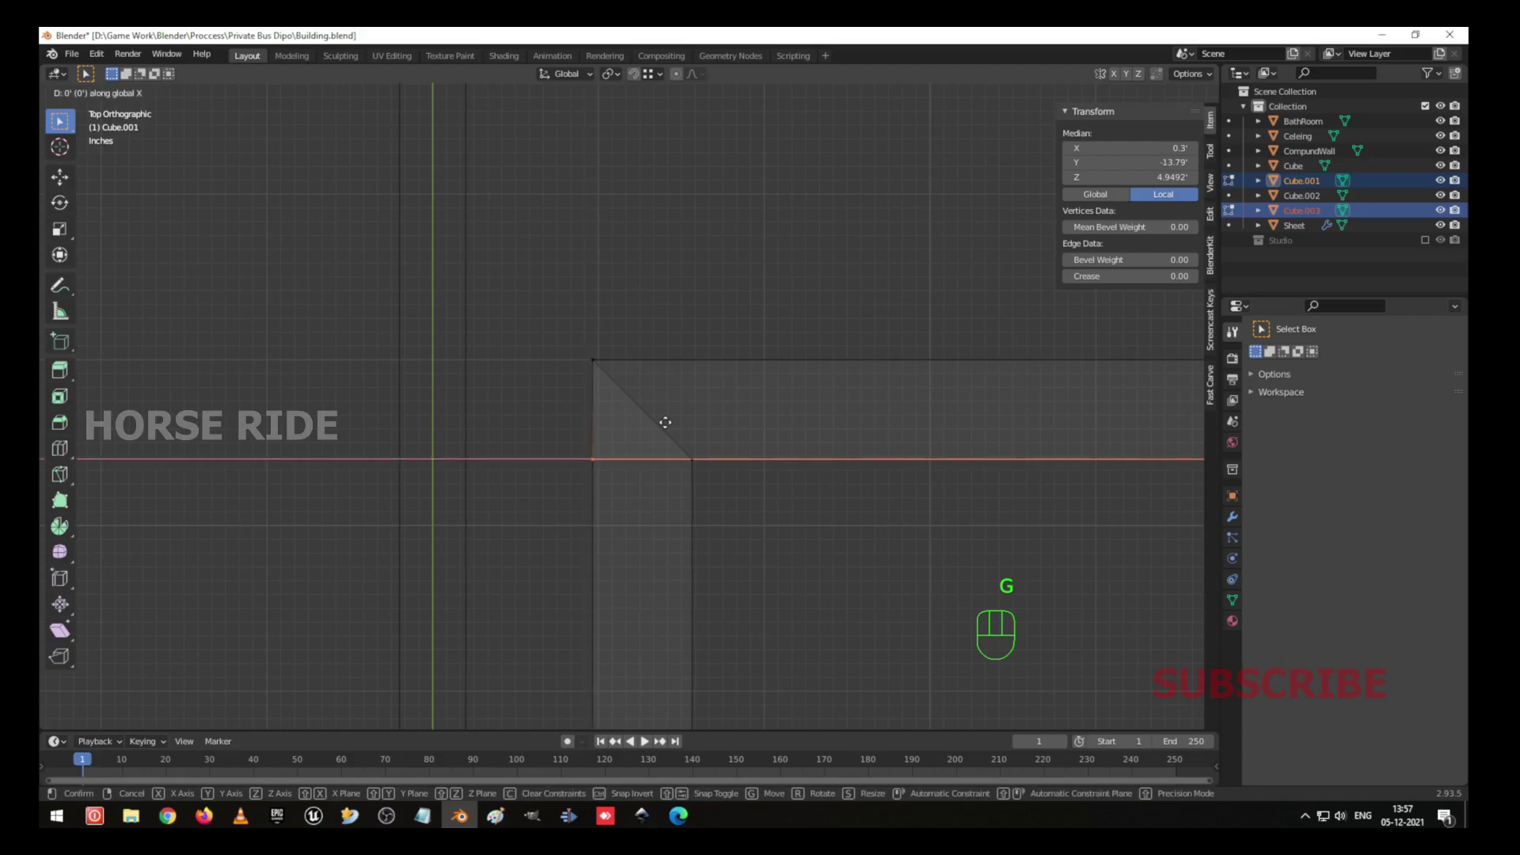
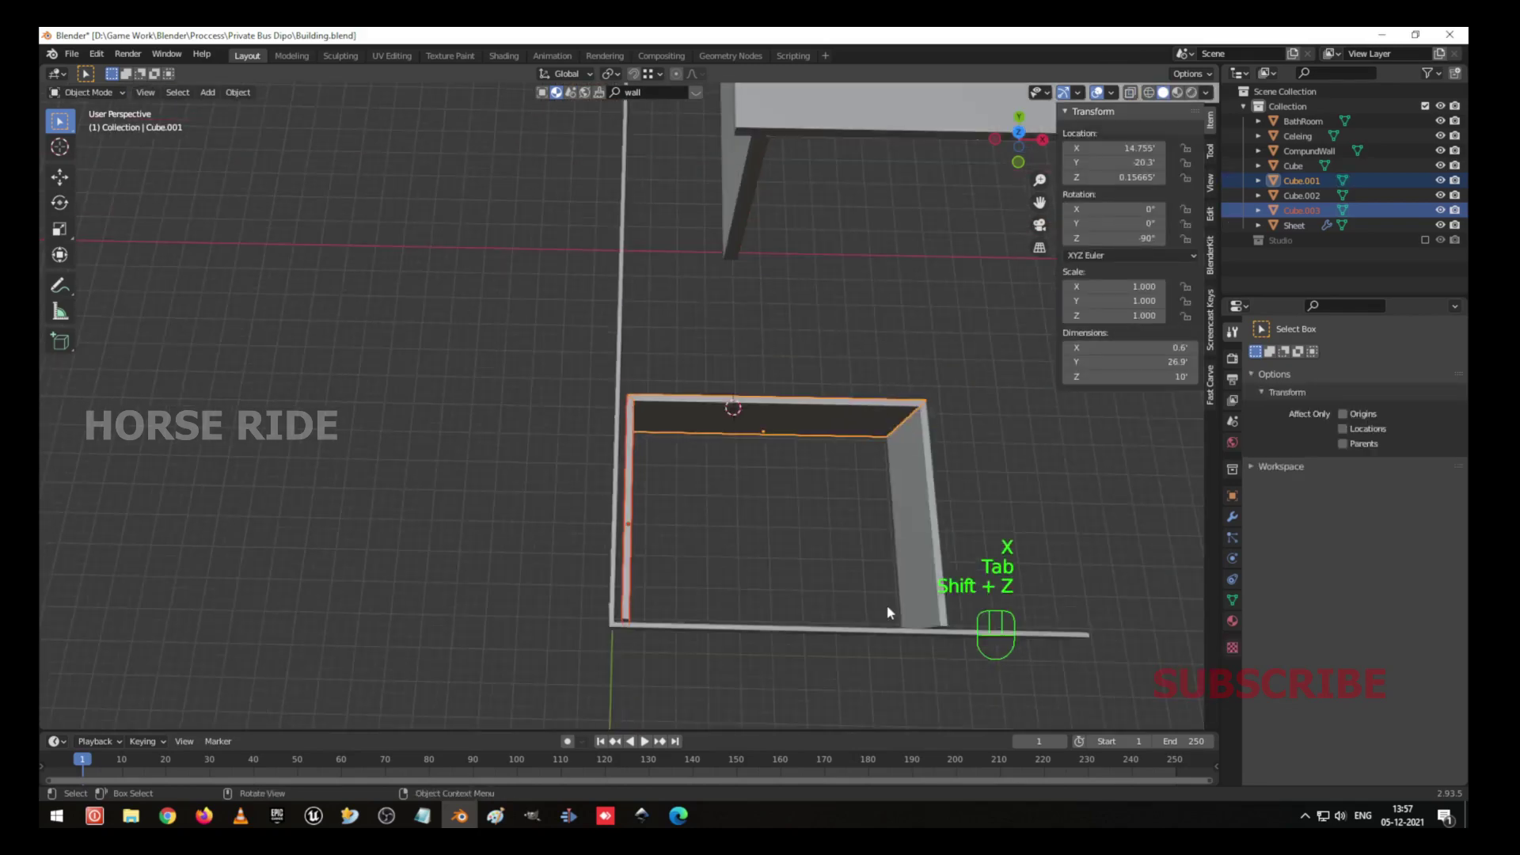
{"action": "left_click_drag", "start_coordinate": [820, 539], "coordinate": [813, 472]}
{"action": "left_click", "coordinate": [803, 479]}
{"action": "left_click_drag", "start_coordinate": [750, 518], "coordinate": [714, 510]}
{"action": "left_click", "coordinate": [732, 422]}
{"action": "left_click_drag", "start_coordinate": [739, 459], "coordinate": [747, 546]}
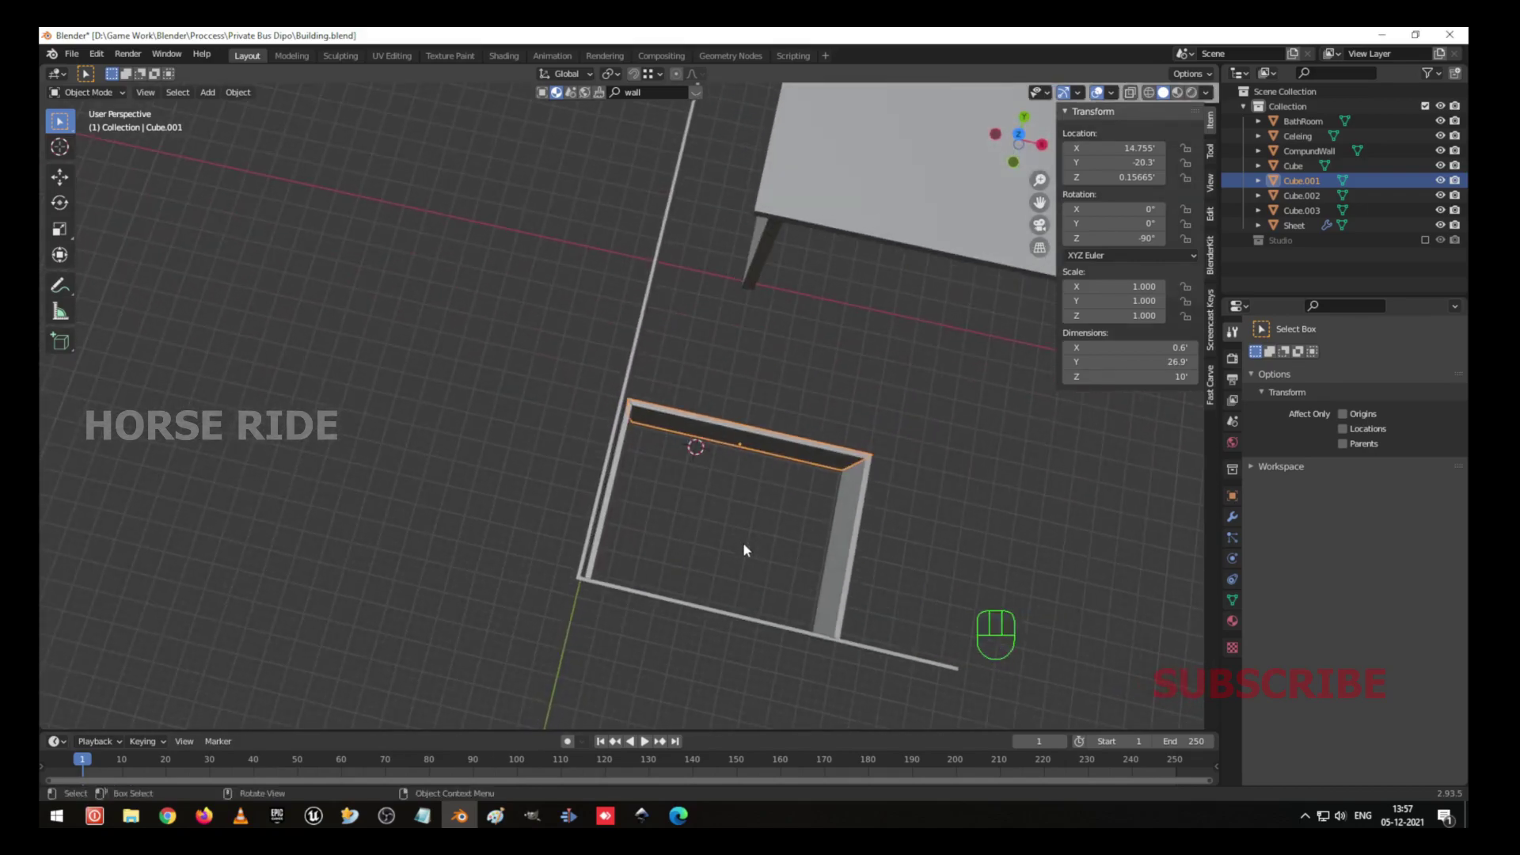
{"action": "left_click_drag", "start_coordinate": [740, 542], "coordinate": [693, 431]}
{"action": "left_click_drag", "start_coordinate": [734, 481], "coordinate": [772, 394]}
{"action": "key", "text": "KP_7"}
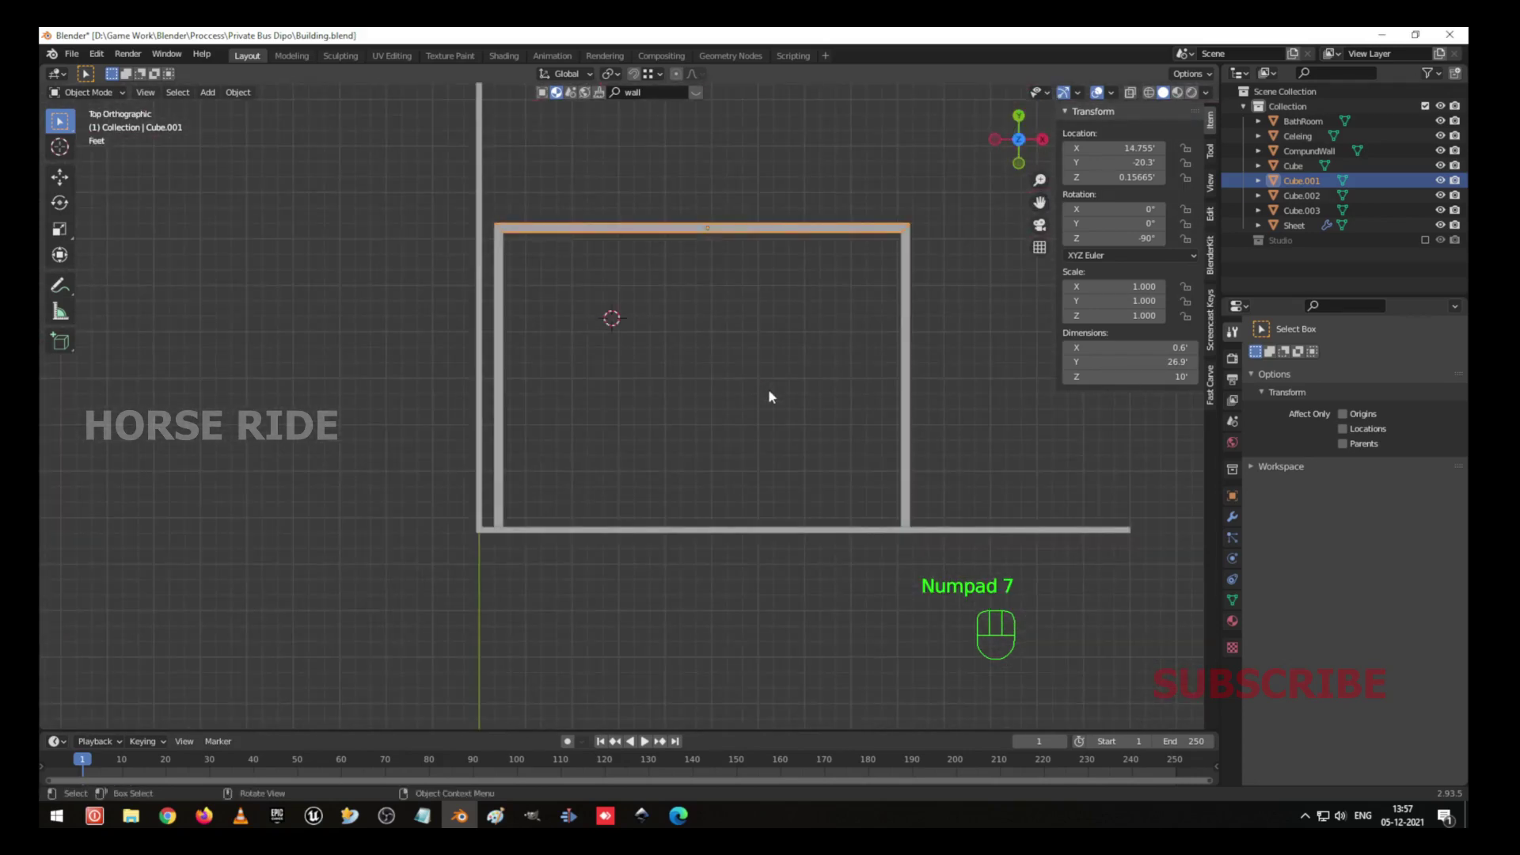
{"action": "key", "text": "shift+d"}
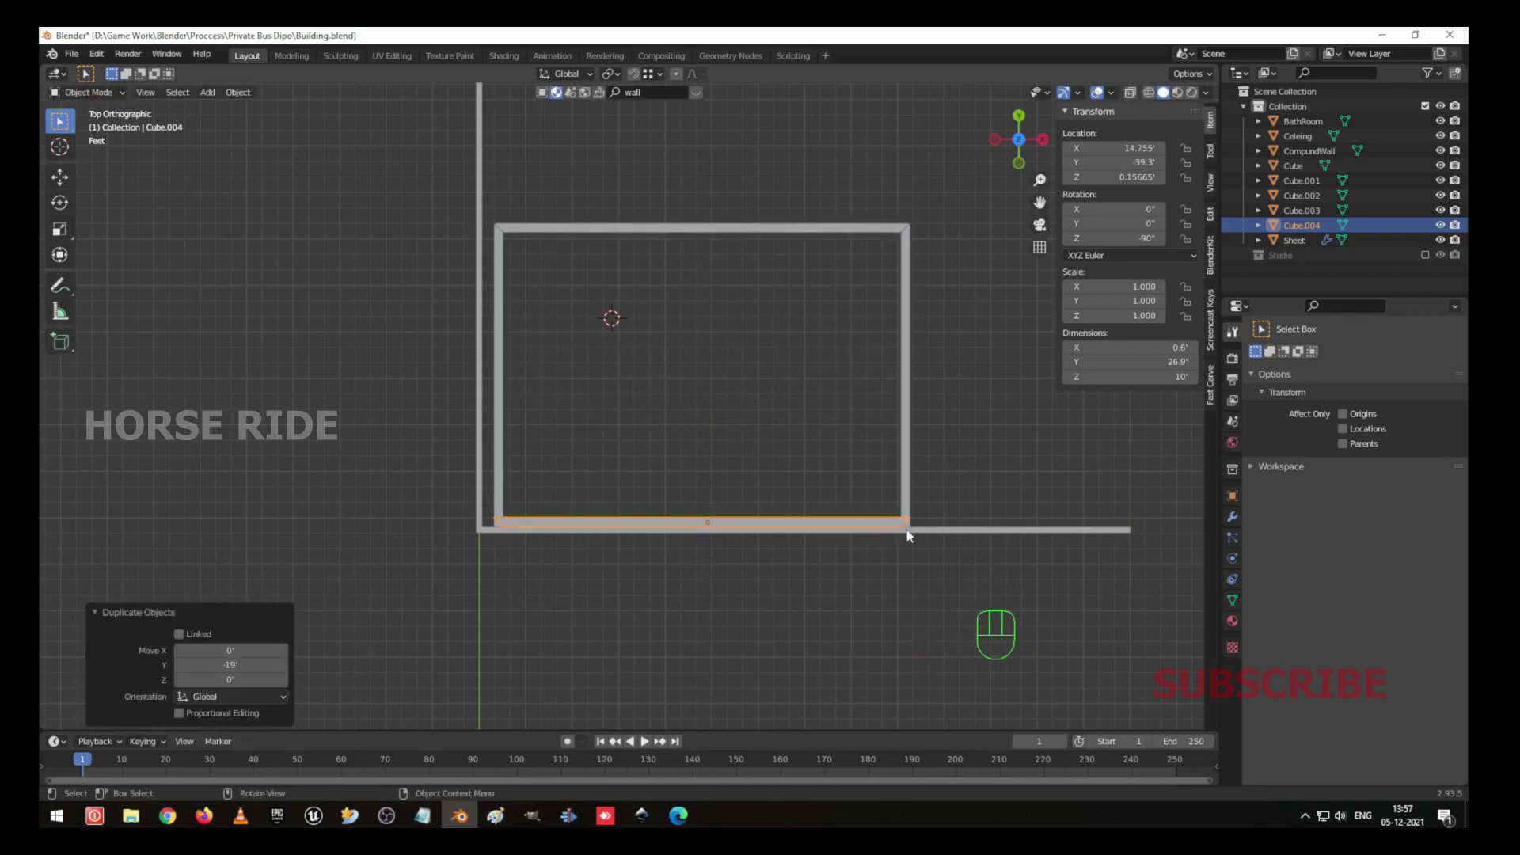
Flip the wall copy 180° about X and raise its whole mesh about 10 ft onto the ground line.
{"action": "left_click_drag", "start_coordinate": [728, 478], "coordinate": [772, 392]}
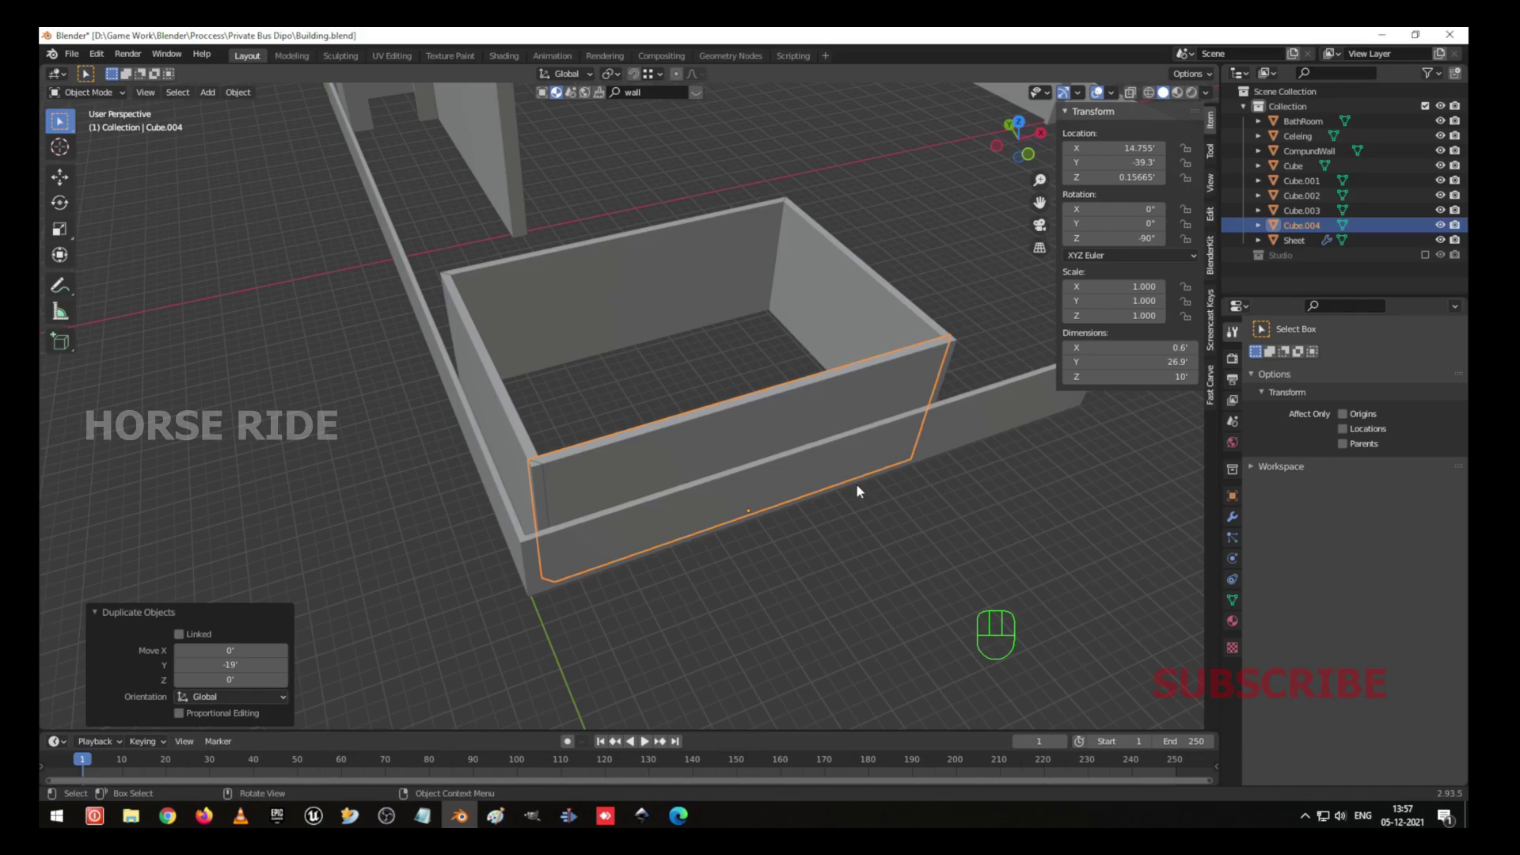
{"action": "key", "text": "r"}
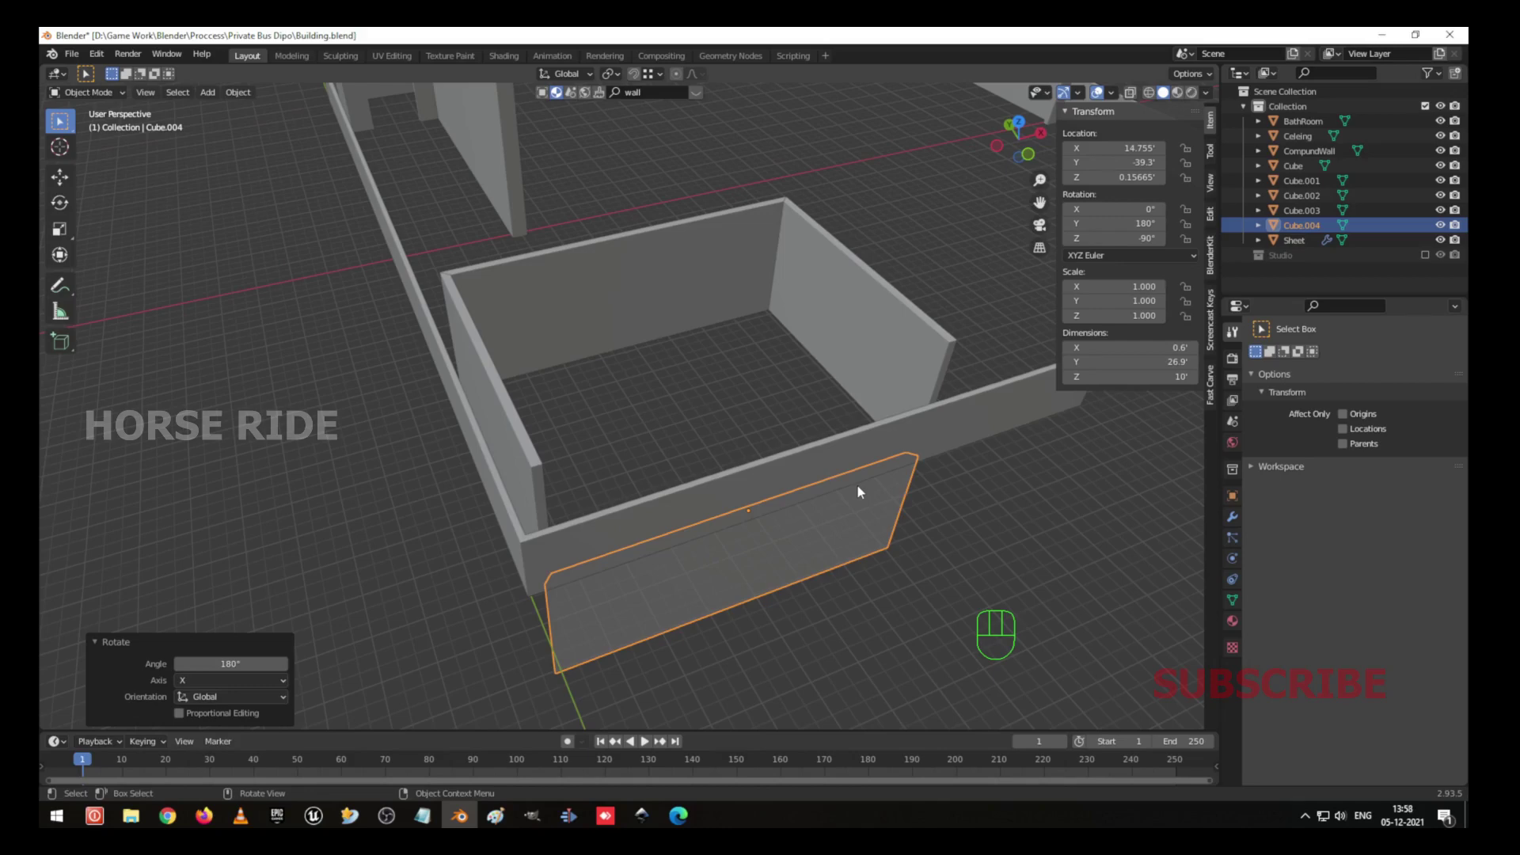
{"action": "key", "text": "Tab"}
{"action": "key", "text": "a"}
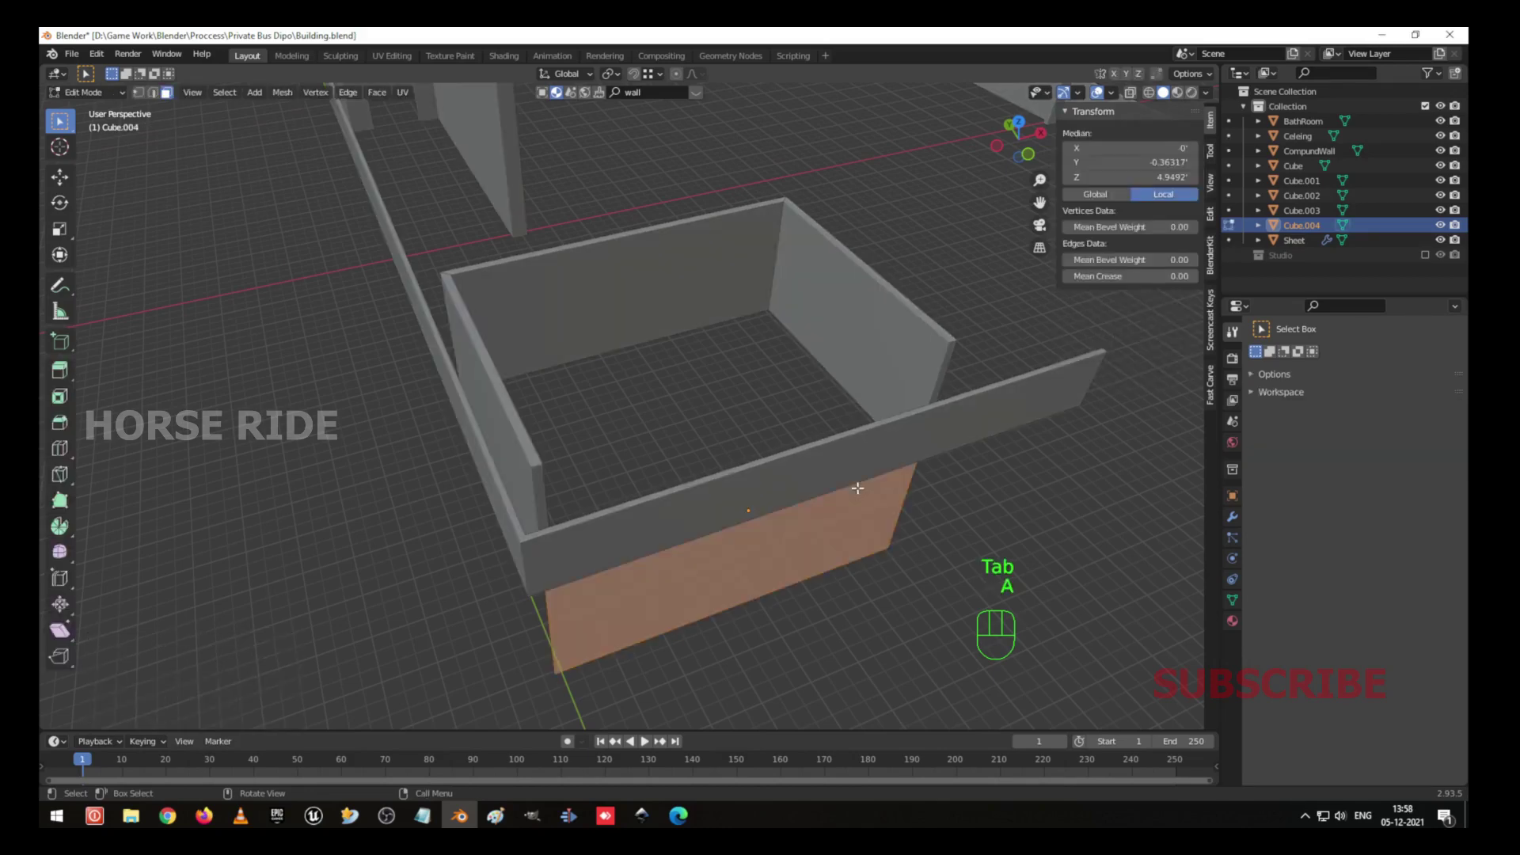
{"action": "key", "text": "KP_1"}
{"action": "key", "text": "shift+z"}
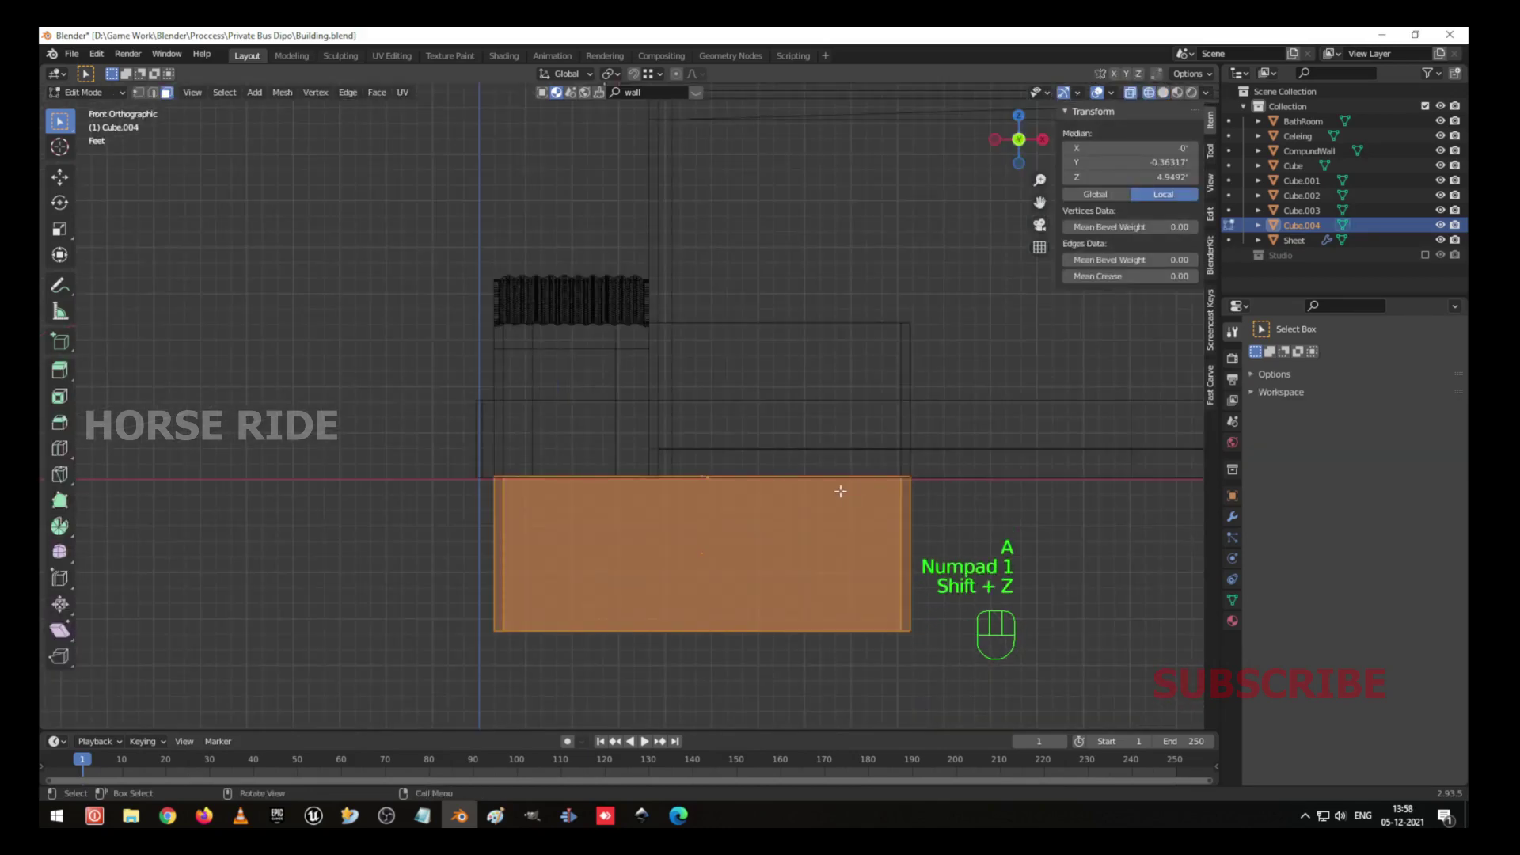
{"action": "key", "text": "g"}
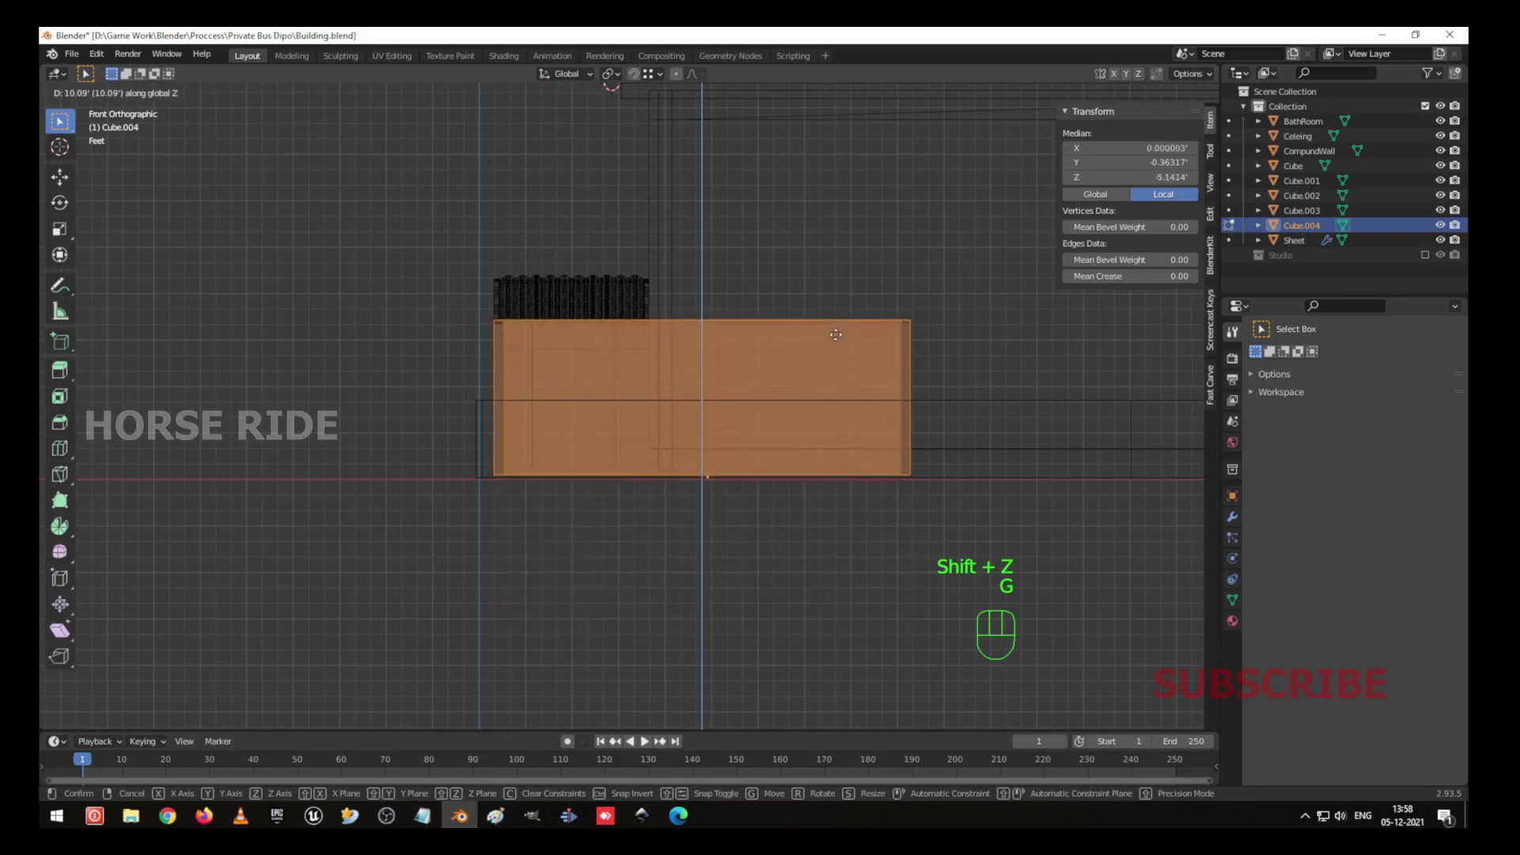
{"action": "key", "text": "Tab"}
{"action": "left_click_drag", "start_coordinate": [730, 381], "coordinate": [806, 395]}
Leave Edit Mode and orbit around the completed four-walled room, ending in top view.
{"action": "key", "text": "shift+z"}
{"action": "left_click_drag", "start_coordinate": [603, 304], "coordinate": [605, 345]}
{"action": "left_click_drag", "start_coordinate": [704, 483], "coordinate": [578, 479]}
{"action": "left_click_drag", "start_coordinate": [640, 472], "coordinate": [727, 452]}
{"action": "left_click_drag", "start_coordinate": [782, 390], "coordinate": [643, 389]}
{"action": "key", "text": "KP_7"}
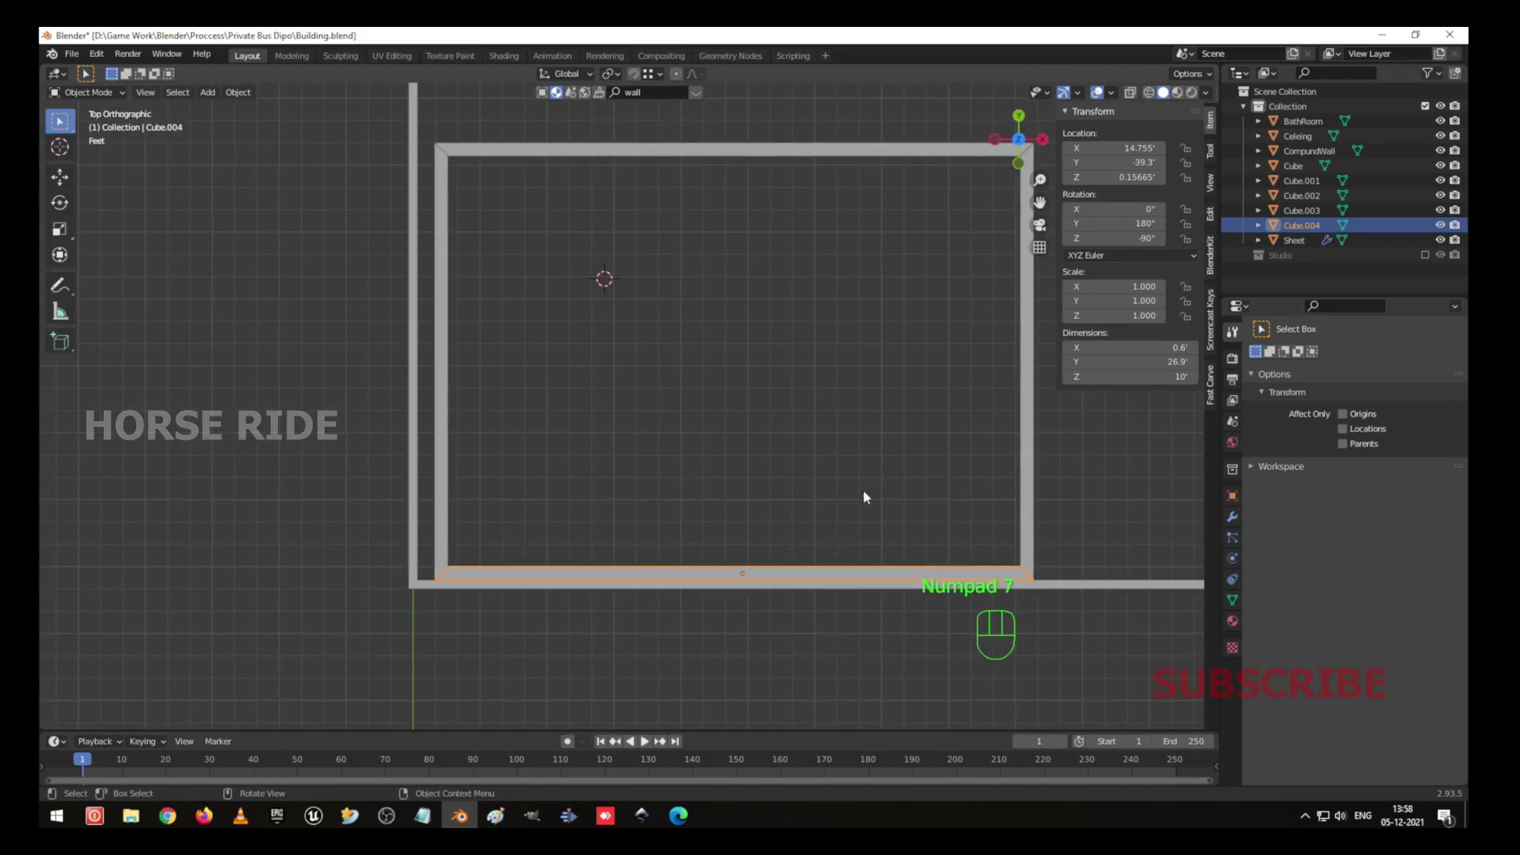
{"action": "middle_click", "coordinate": [1030, 516]}
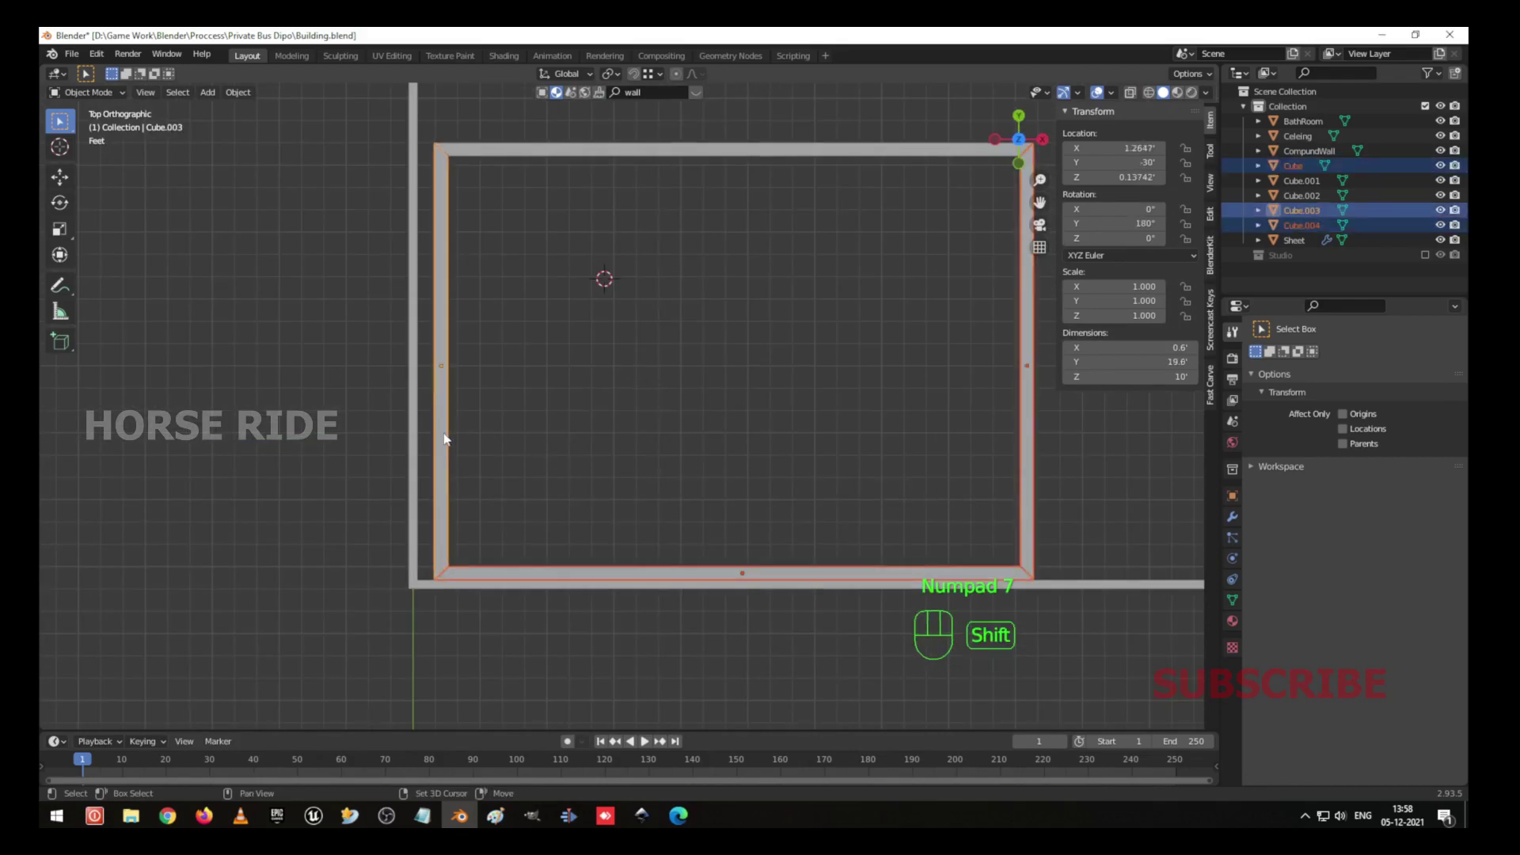
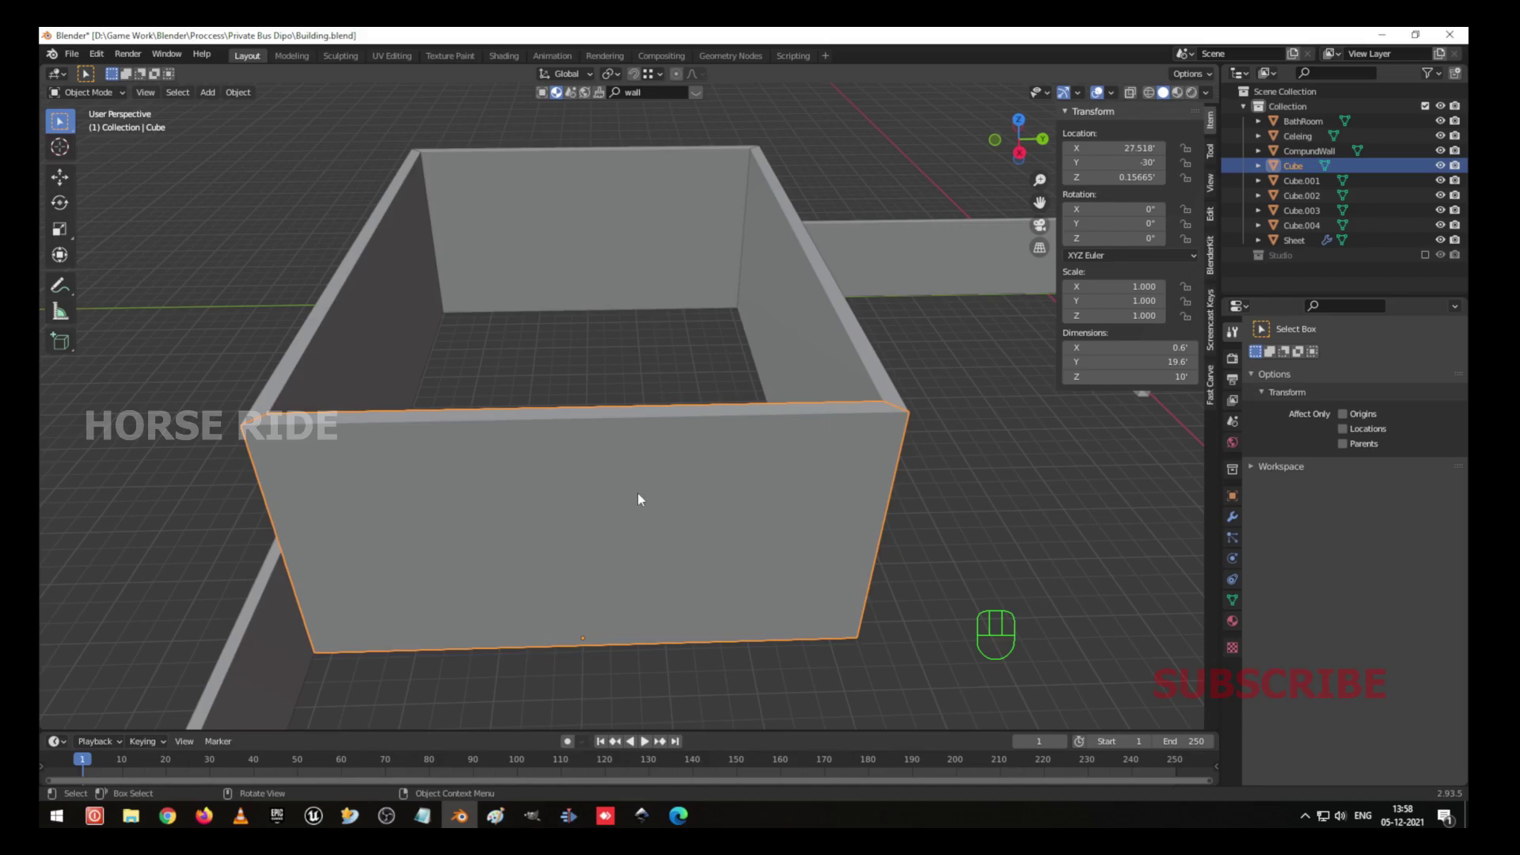
Add loop cuts across the short front wall and straighten the two vertical cut edges with S Y 0.
{"action": "left_click_drag", "start_coordinate": [587, 458], "coordinate": [635, 437]}
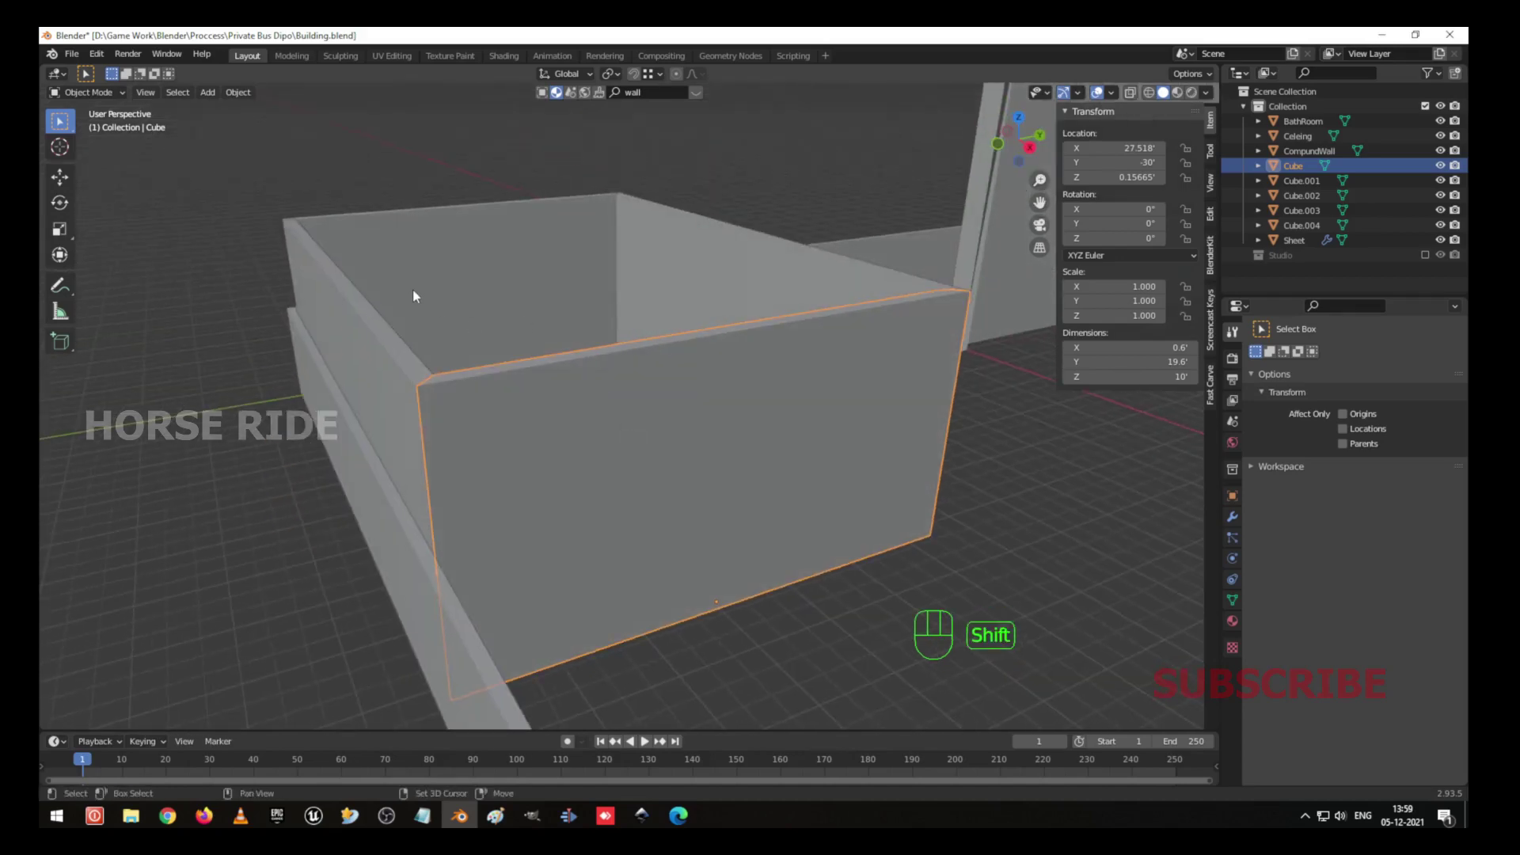
{"action": "key", "text": "Tab"}
{"action": "key", "text": "ctrl+r"}
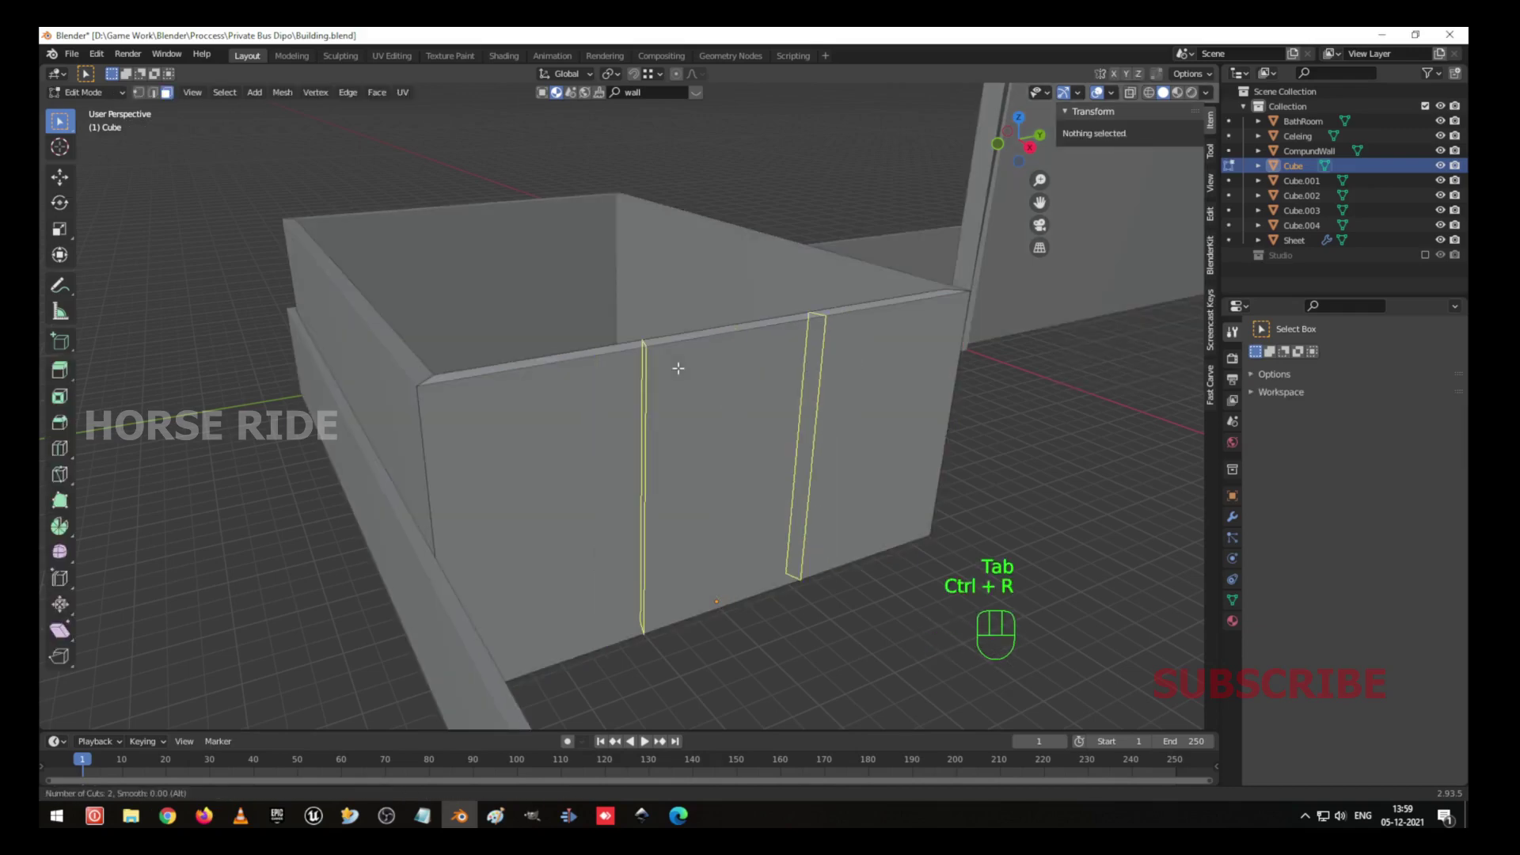
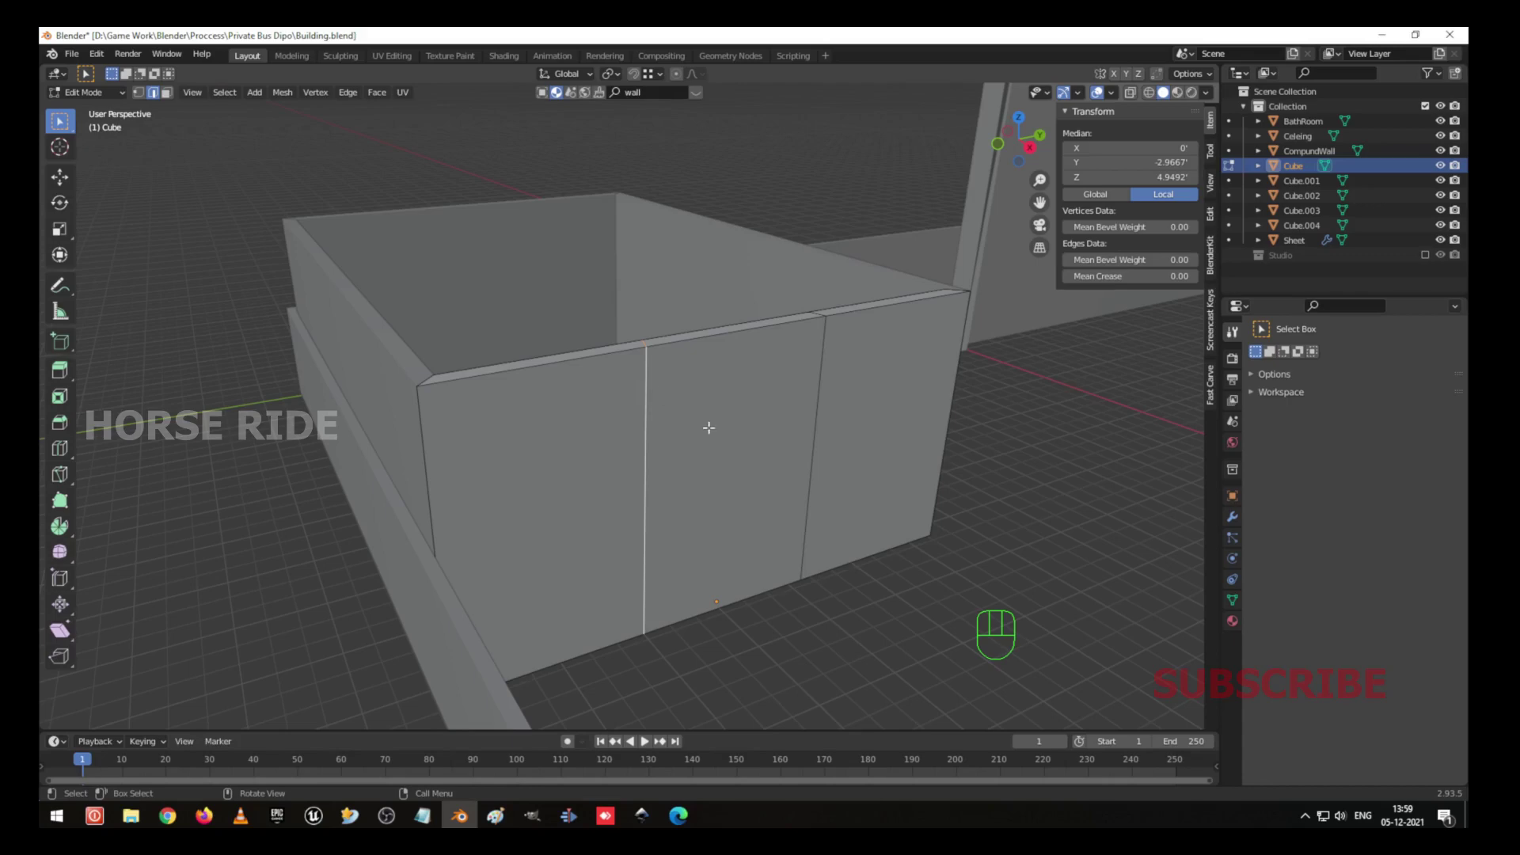
{"action": "key", "text": "s"}
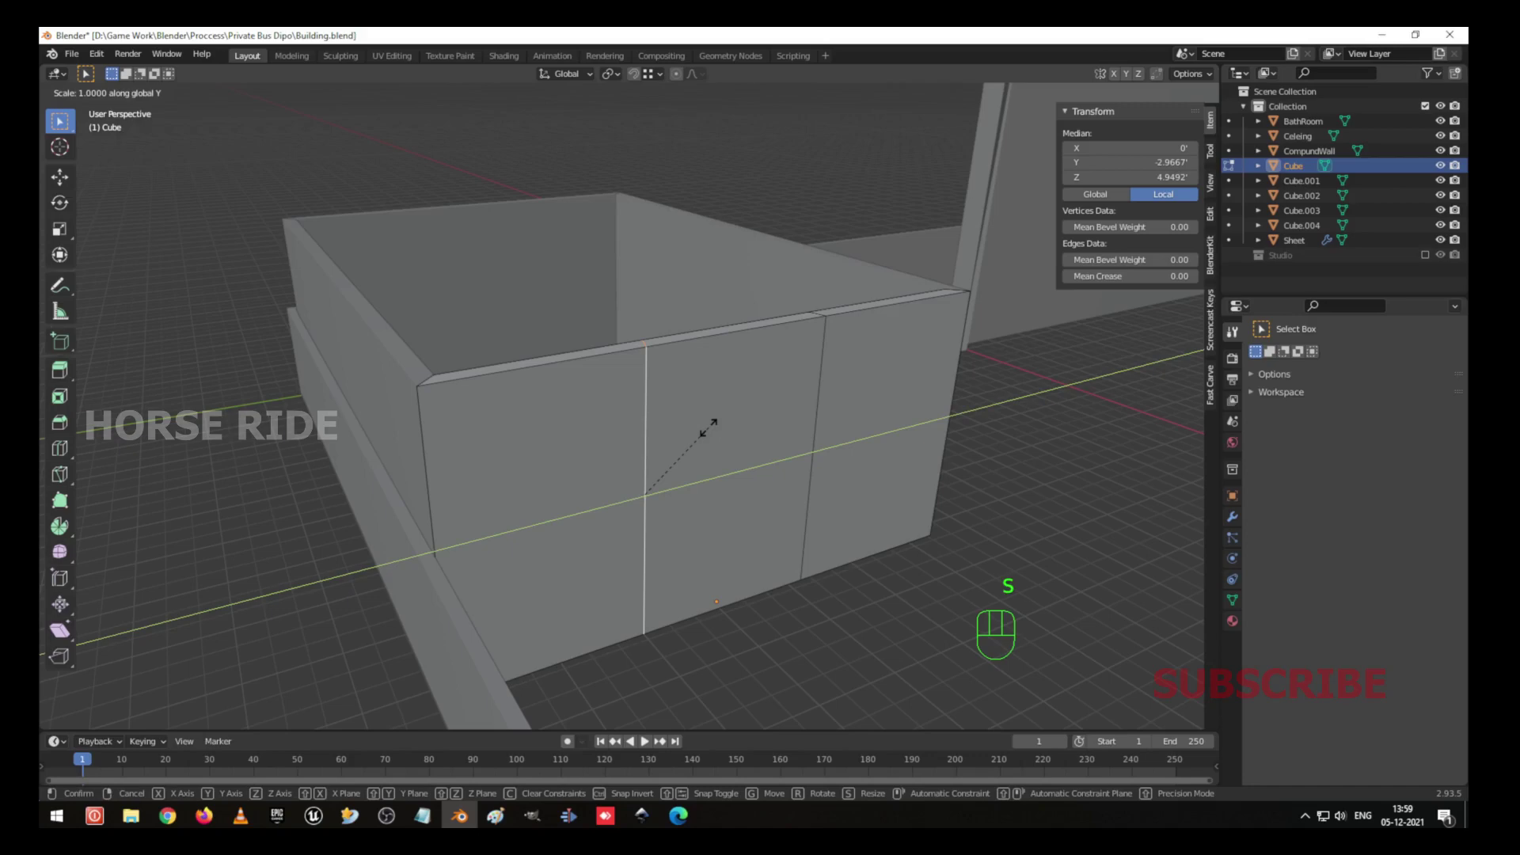
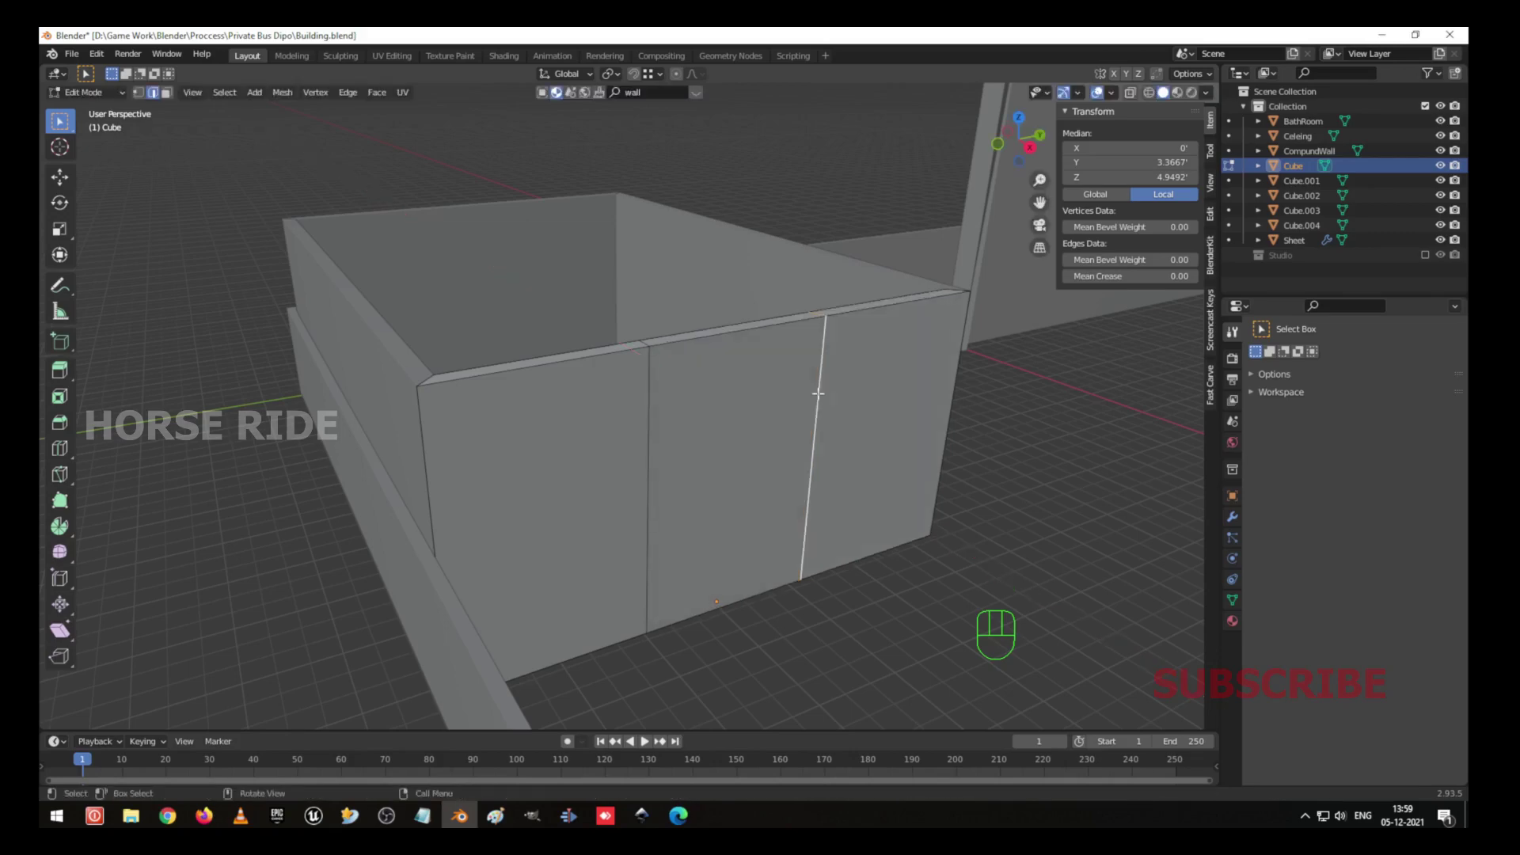
{"action": "key", "text": "s"}
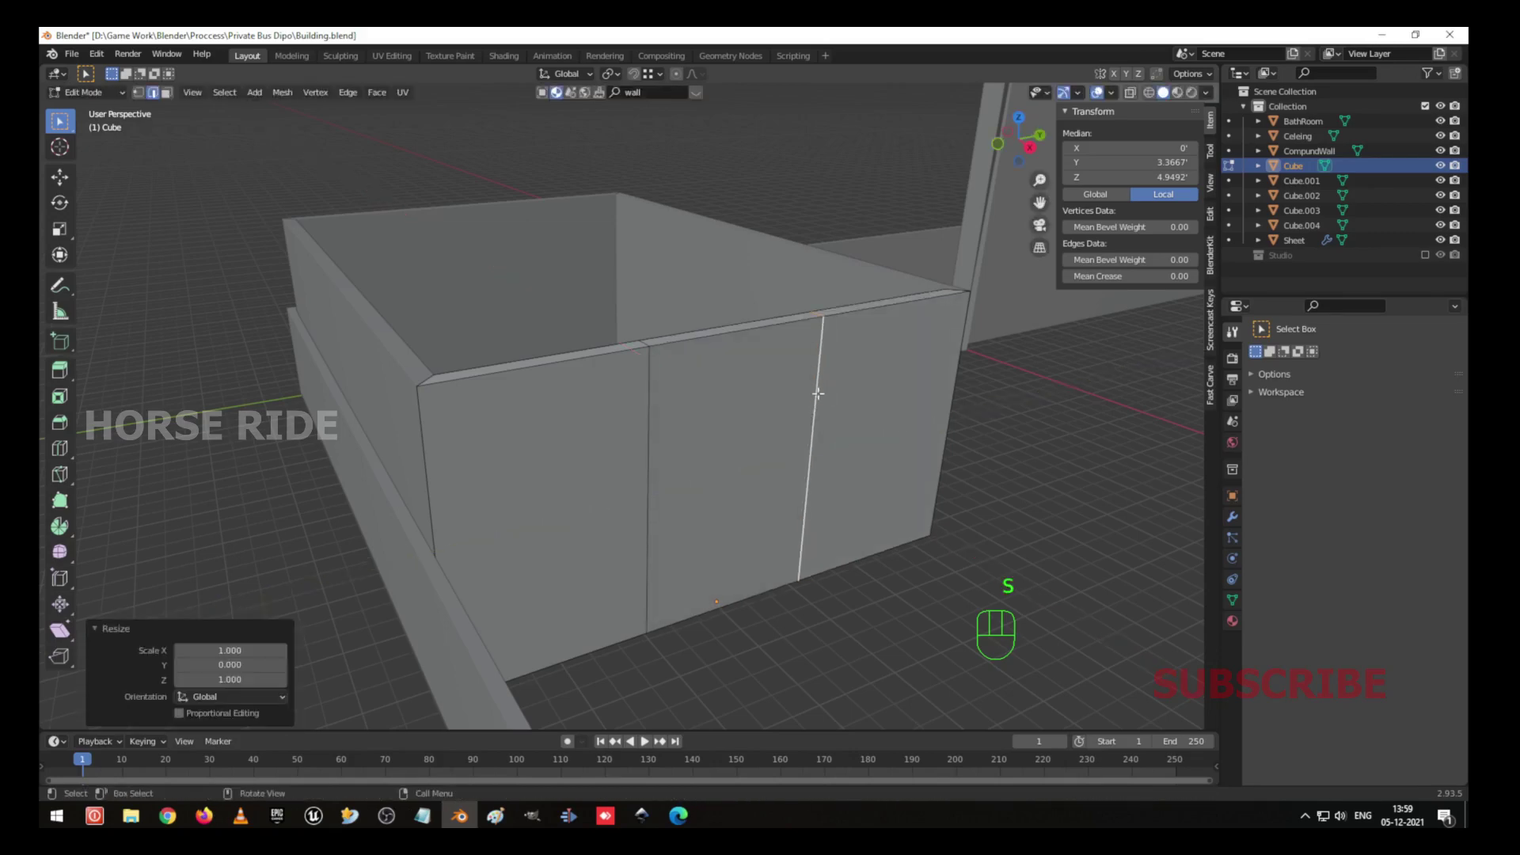
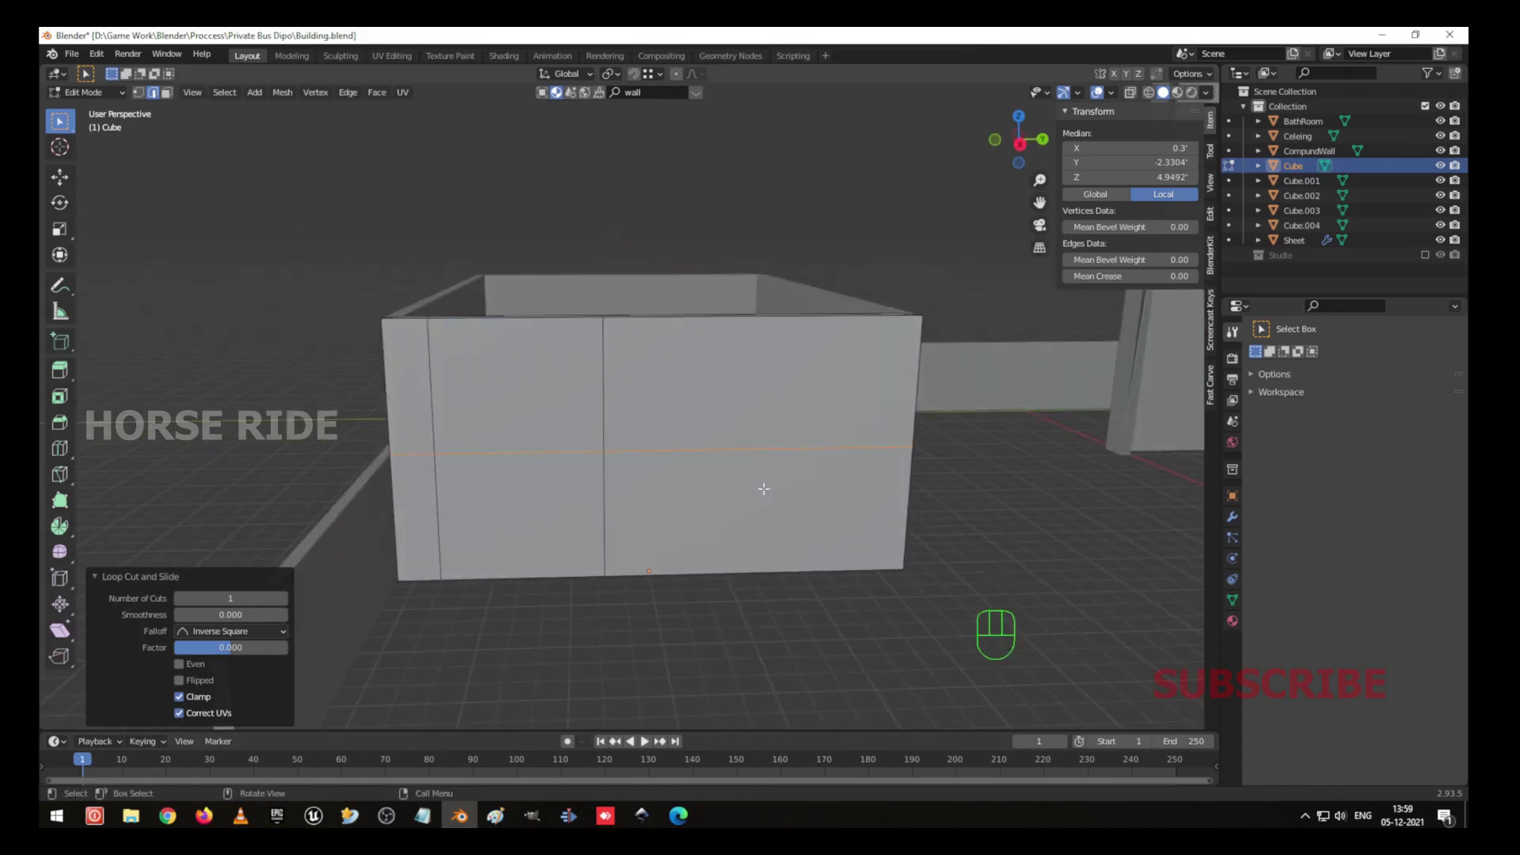
Flatten the horizontal cut level and raise it to about 8 ft door height, finishing the doorway edit.
{"action": "key", "text": "s"}
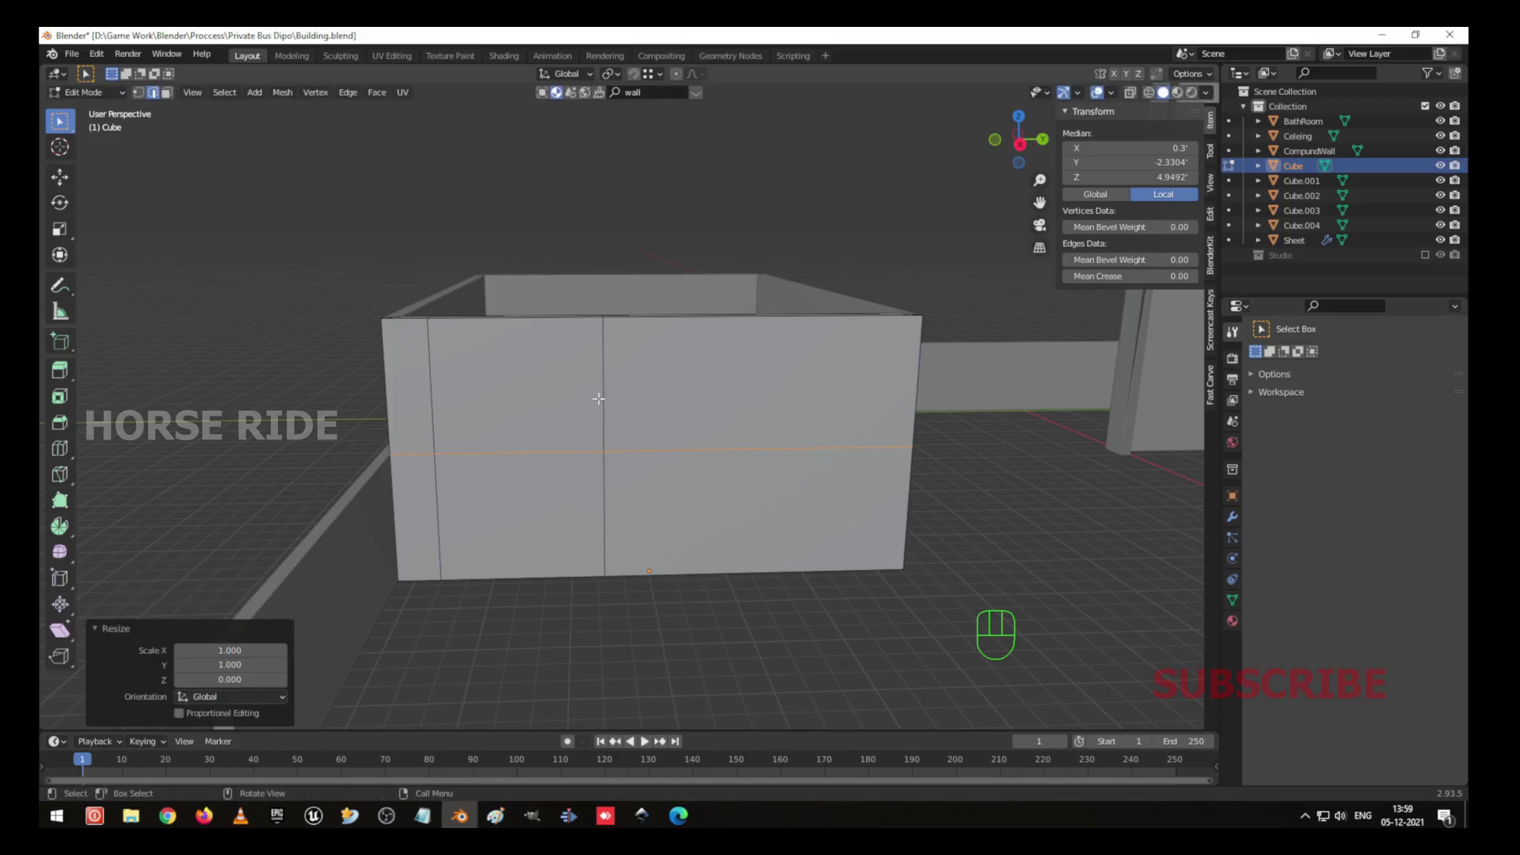
{"action": "key", "text": "g"}
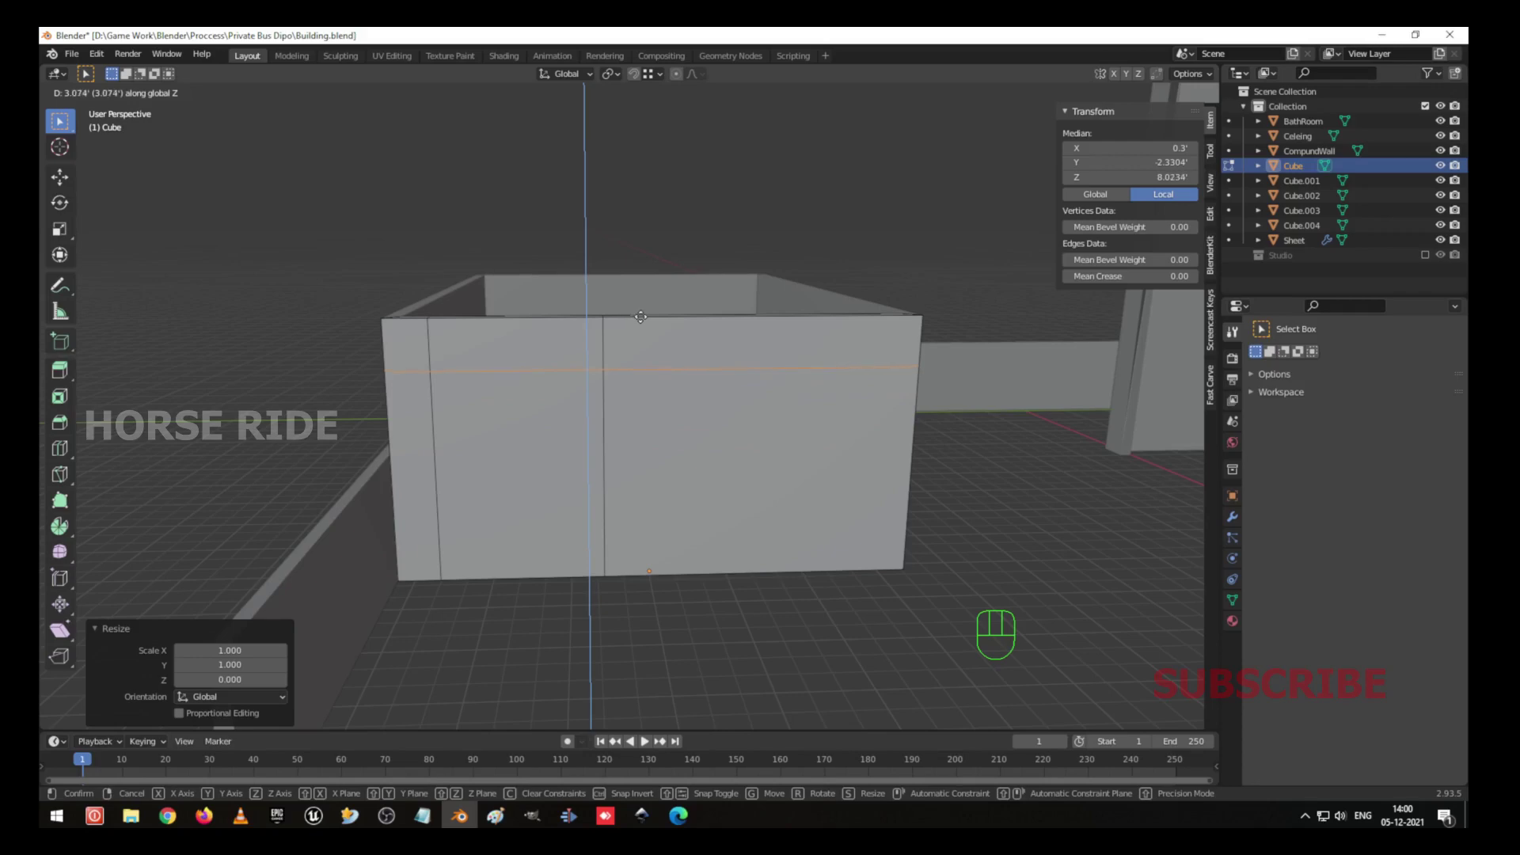
{"action": "key", "text": "Tab"}
{"action": "left_click", "coordinate": [656, 406]}
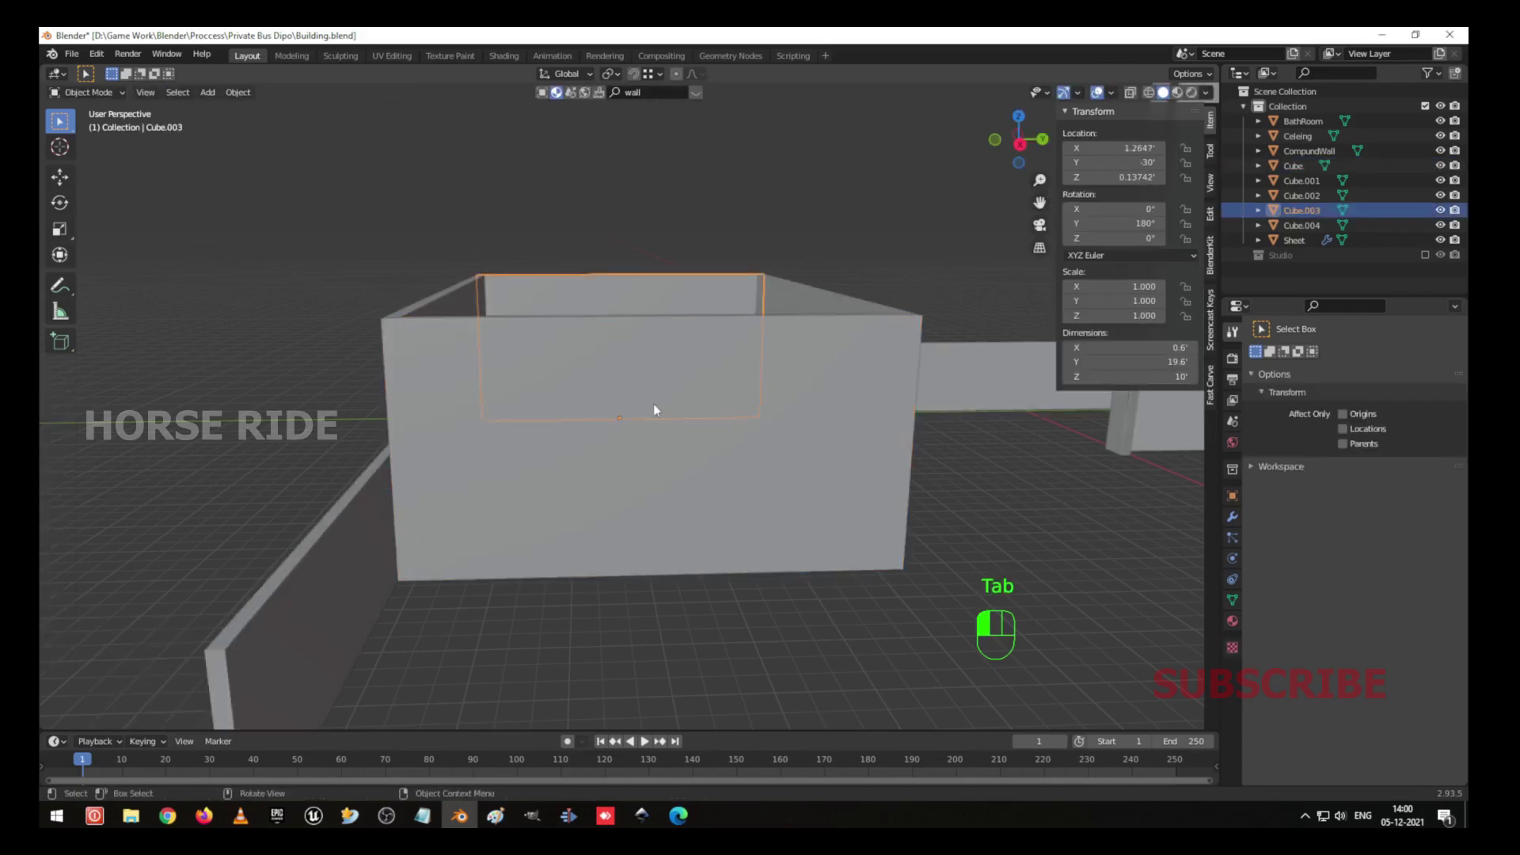
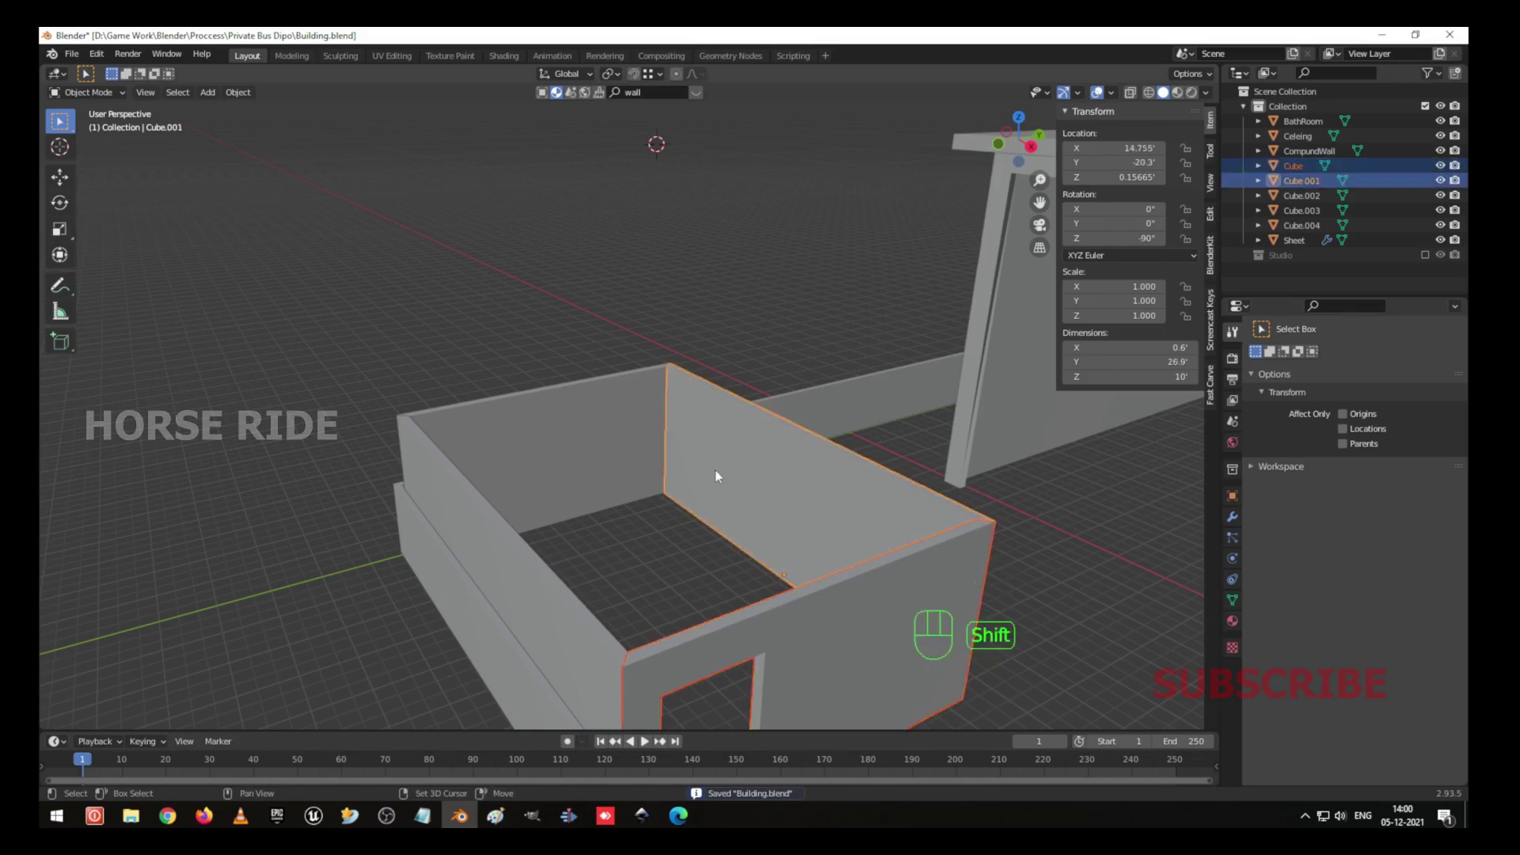
Join the four selected walls with Ctrl+J into one object and rename it "Office".
{"action": "middle_click", "coordinate": [510, 511]}
{"action": "middle_click", "coordinate": [503, 533]}
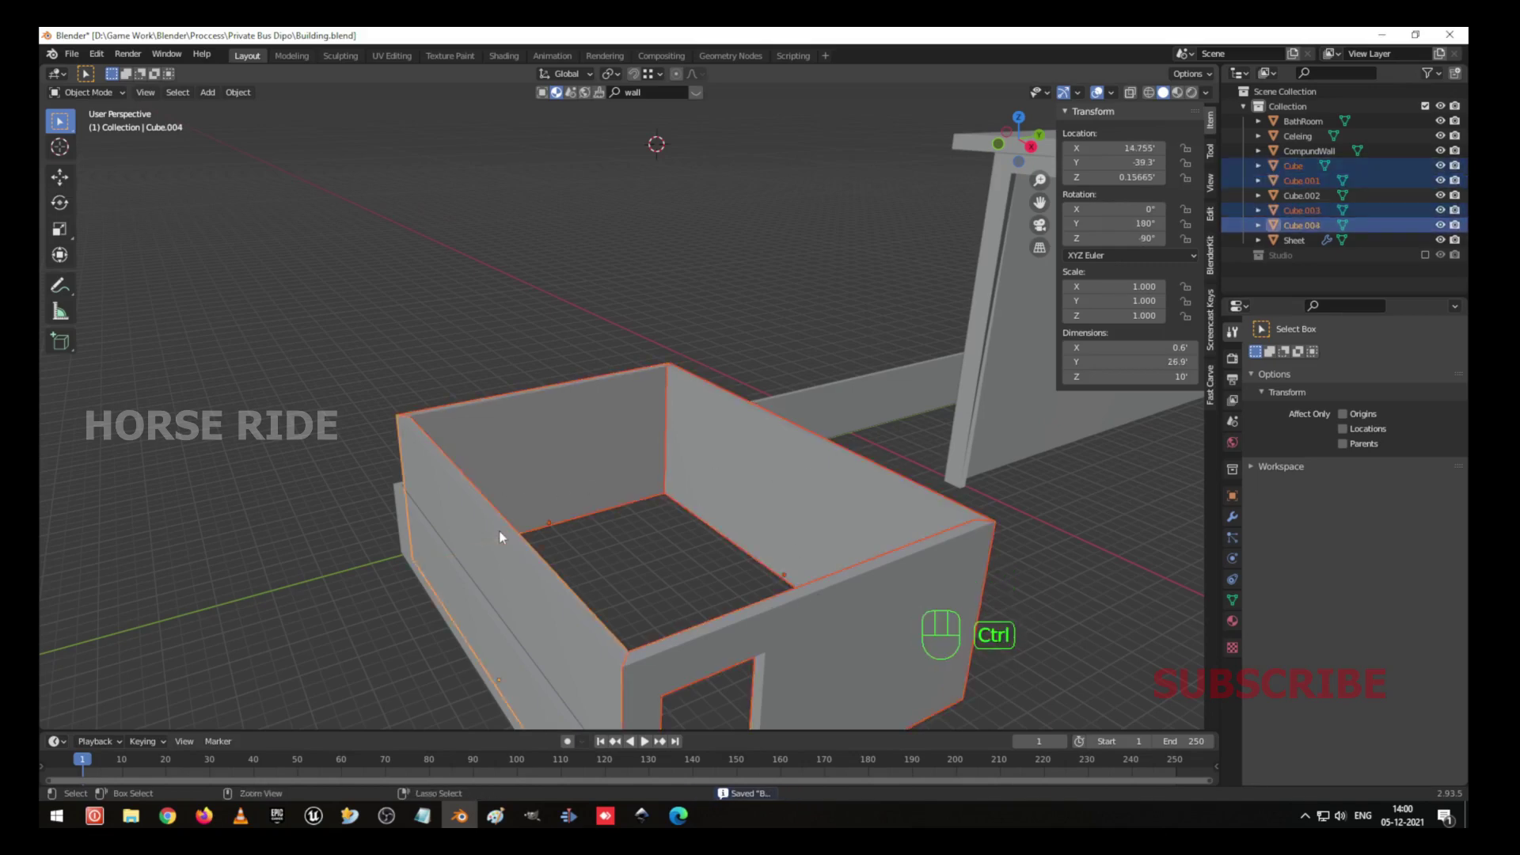
{"action": "key", "text": "ctrl+j"}
{"action": "key", "text": "F2"}
{"action": "key", "text": "f"}
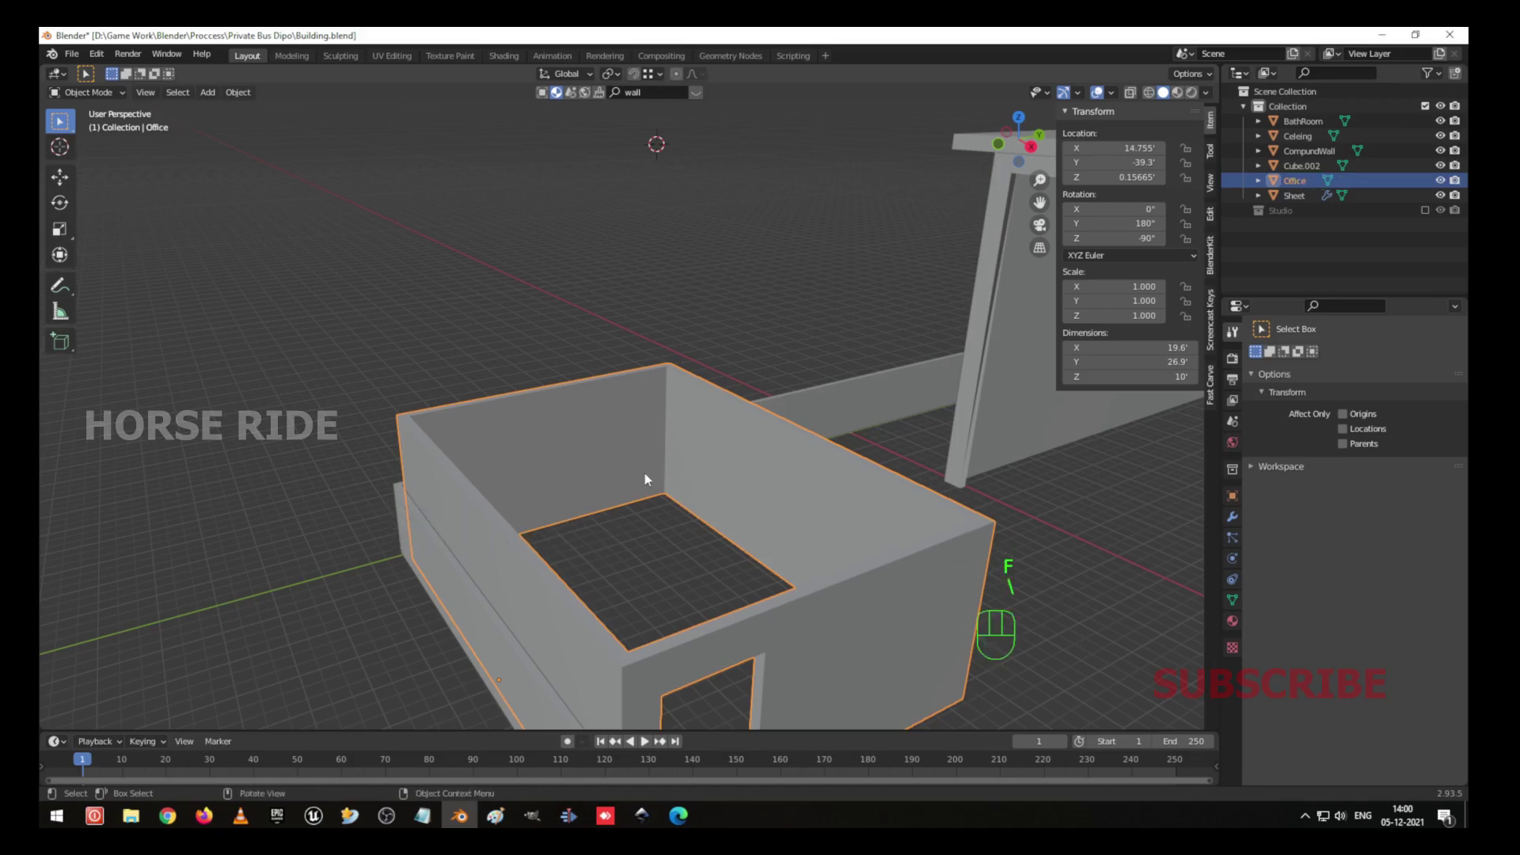
{"action": "left_click", "coordinate": [834, 563]}
{"action": "left_click_drag", "start_coordinate": [820, 586], "coordinate": [794, 571]}
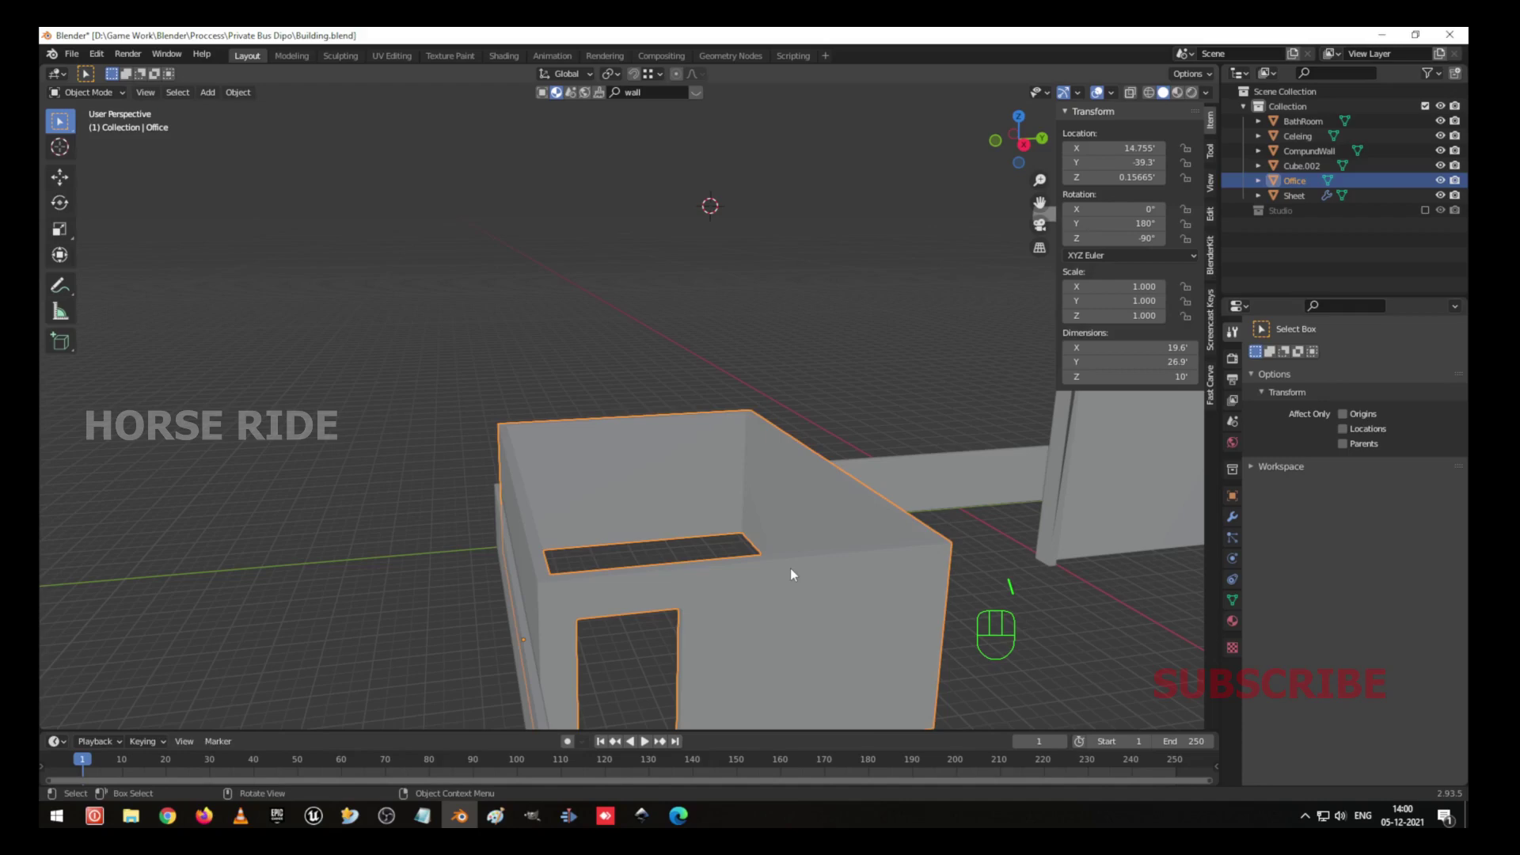
{"action": "key", "text": "Tab"}
Merge the Office's vertices by distance, removing 16 duplicates, and save the file.
{"action": "key", "text": "a"}
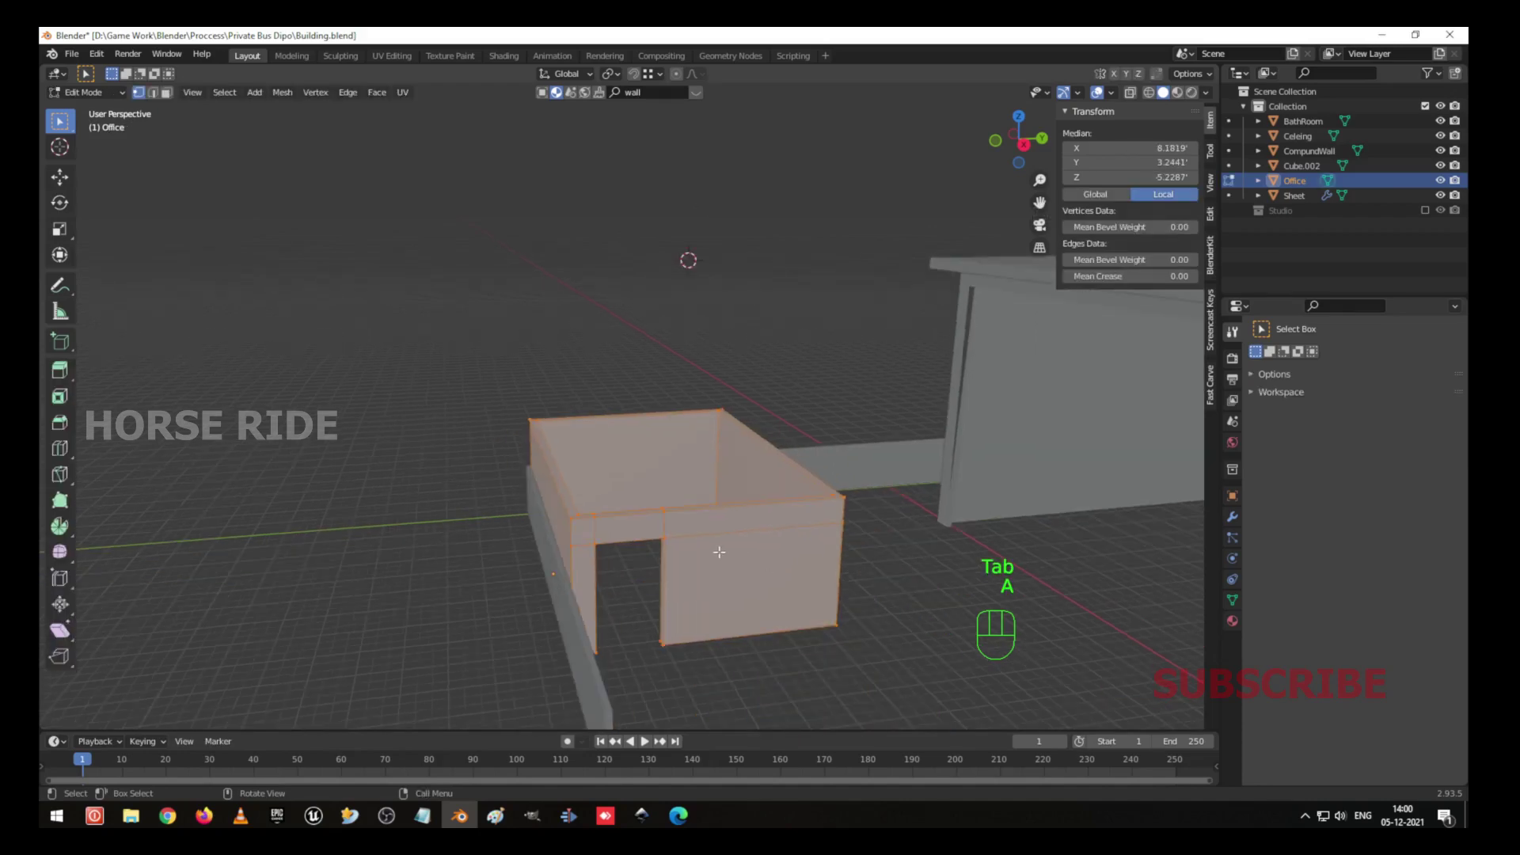
{"action": "key", "text": "m"}
{"action": "key", "text": "Tab"}
{"action": "key", "text": "ctrl+s"}
From top view, duplicate the Celeing slab with Shift+D and start moving the copy over the room.
{"action": "left_click_drag", "start_coordinate": [646, 486], "coordinate": [767, 546]}
{"action": "left_click_drag", "start_coordinate": [797, 582], "coordinate": [616, 490]}
{"action": "left_click_drag", "start_coordinate": [650, 518], "coordinate": [742, 536]}
{"action": "left_click_drag", "start_coordinate": [714, 545], "coordinate": [649, 526]}
{"action": "left_click_drag", "start_coordinate": [623, 561], "coordinate": [951, 215]}
{"action": "left_click_drag", "start_coordinate": [853, 313], "coordinate": [841, 376]}
{"action": "key", "text": "KP_7"}
{"action": "key", "text": "shift+d"}
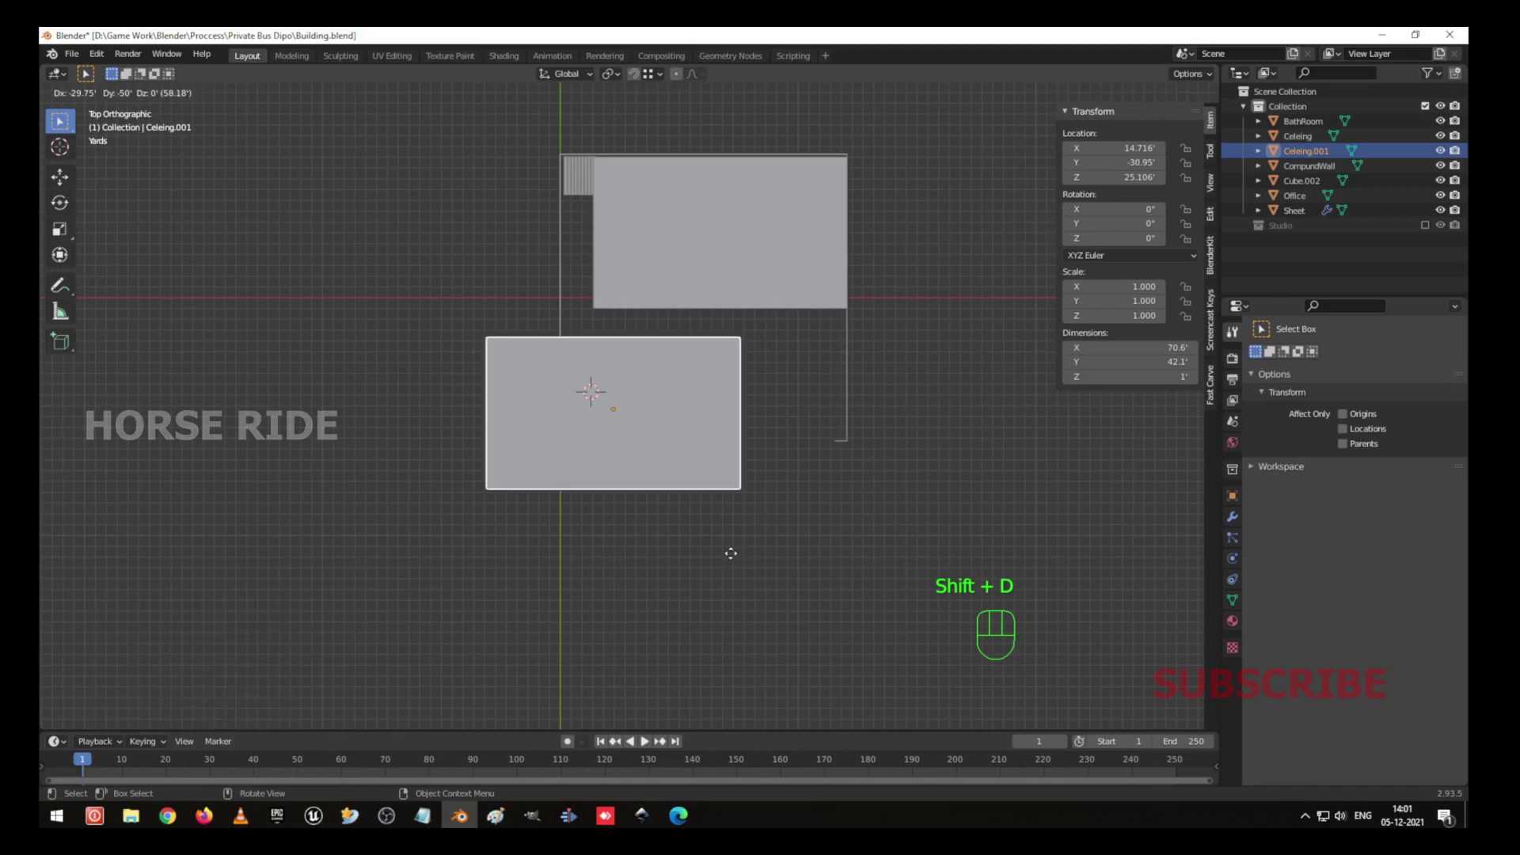
Edit the ceiling copy and slide its left edge along X onto the office wall outline.
{"action": "key", "text": "KP_Decimal"}
{"action": "key", "text": "shift+z"}
{"action": "key", "text": "1"}
{"action": "key", "text": "Tab"}
{"action": "key", "text": "1"}
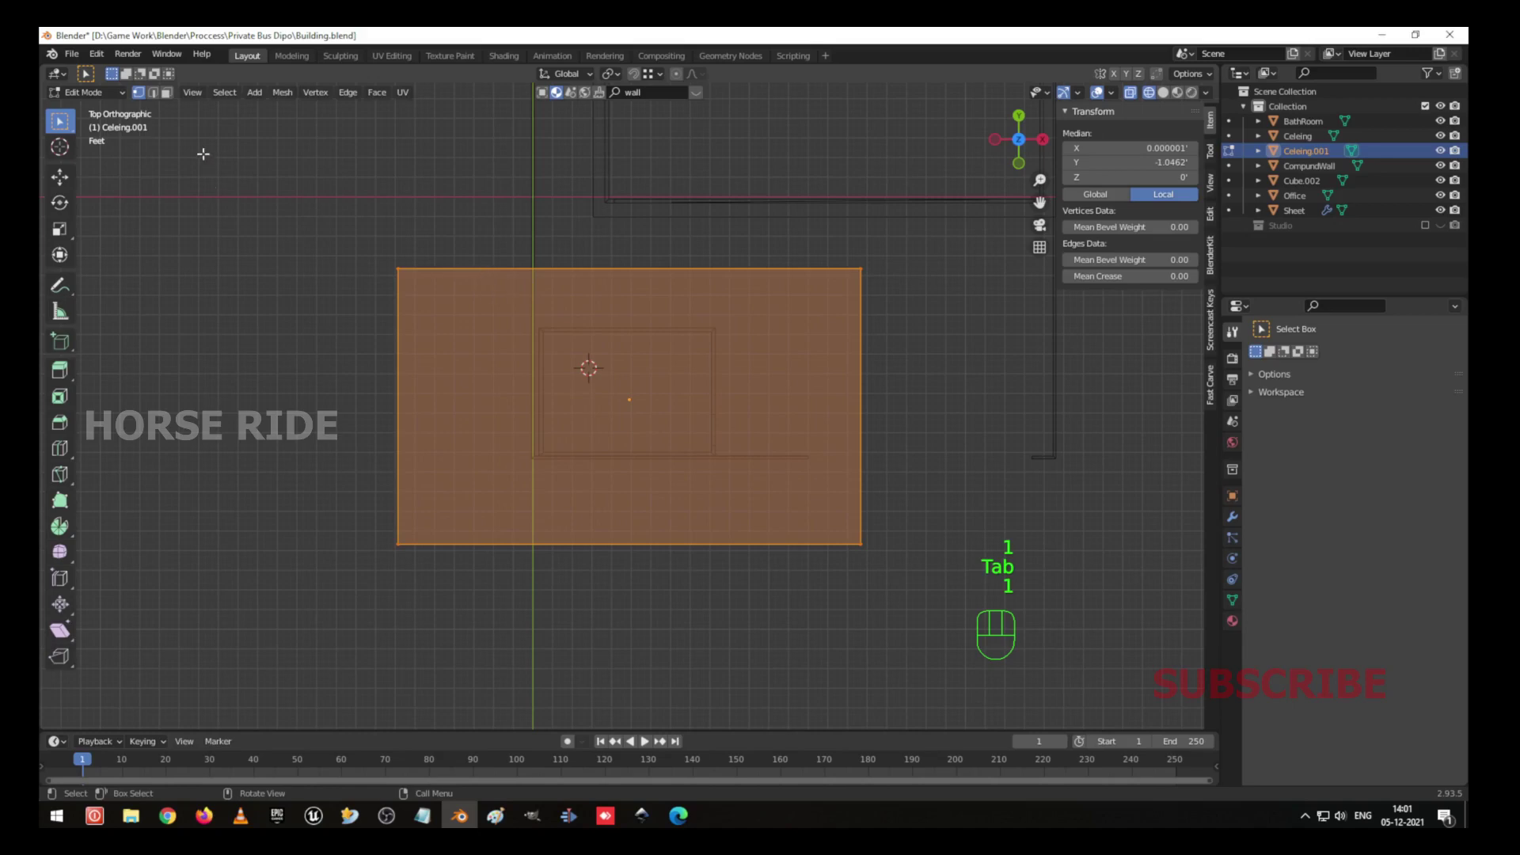
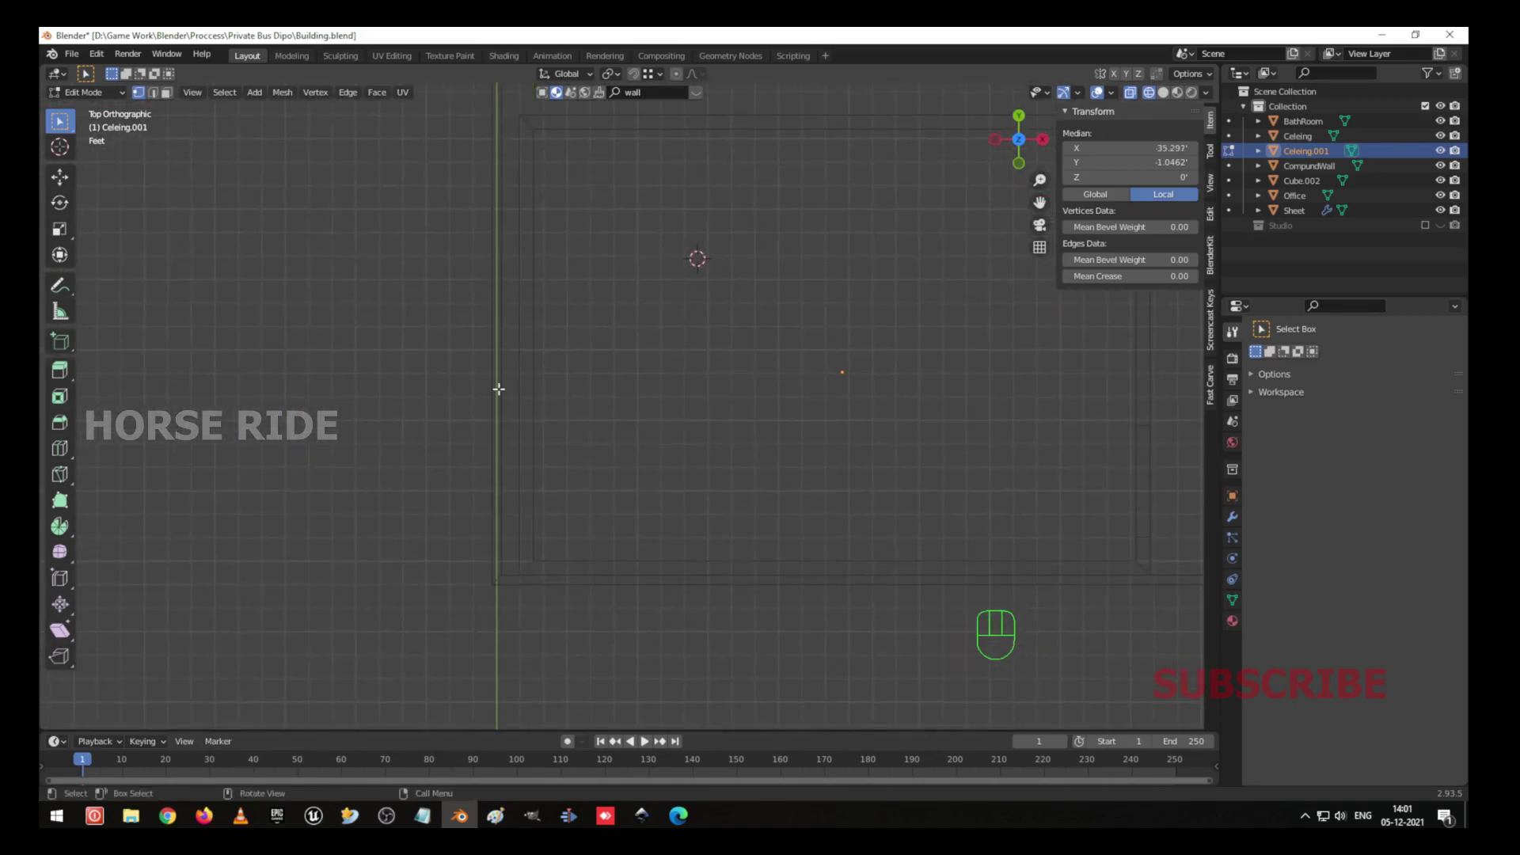
{"action": "key", "text": "g"}
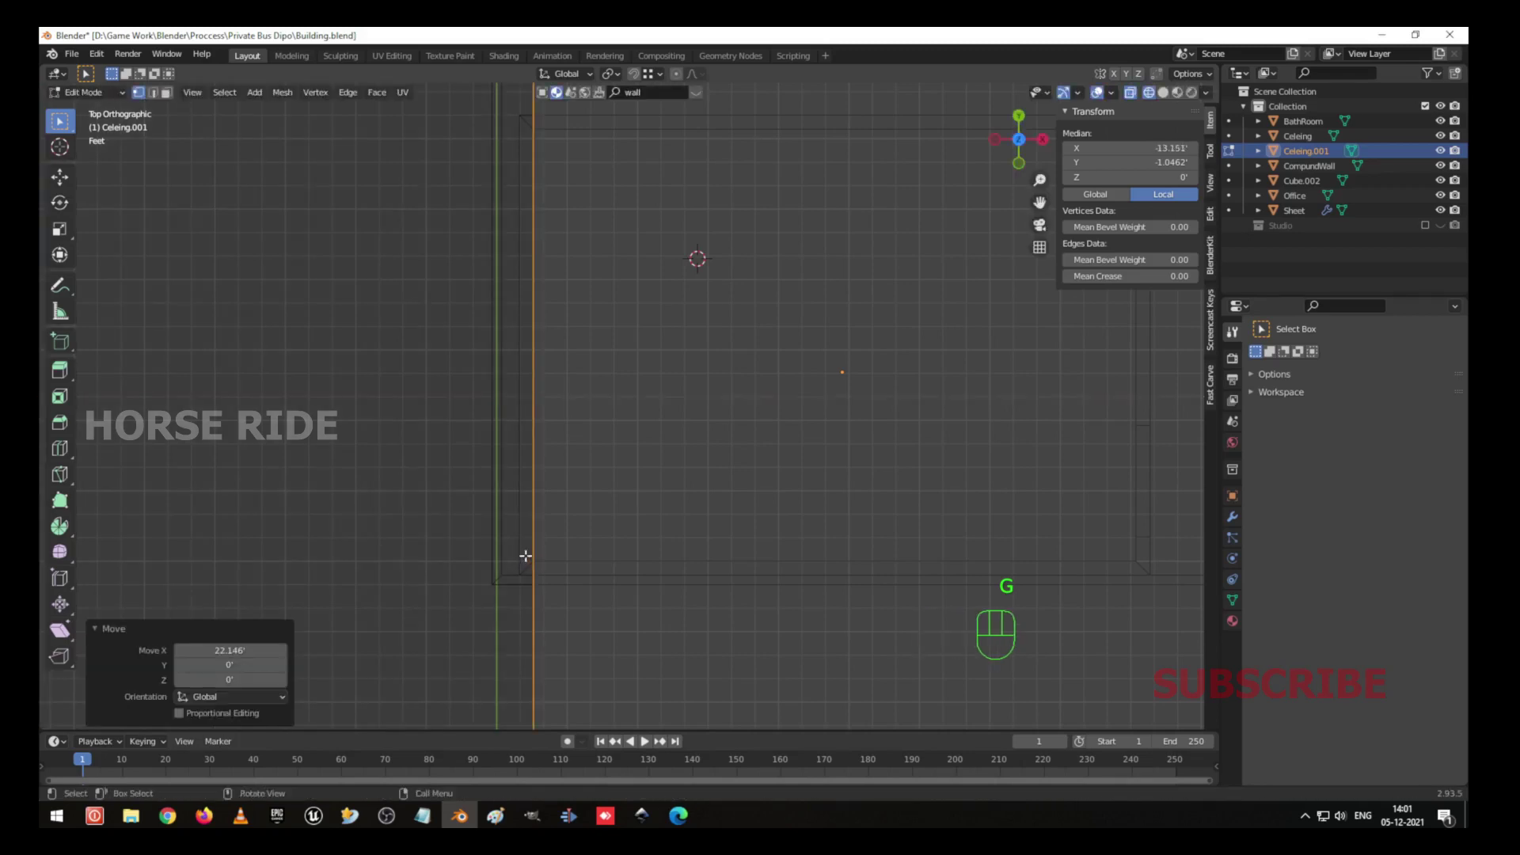
{"action": "key", "text": "g"}
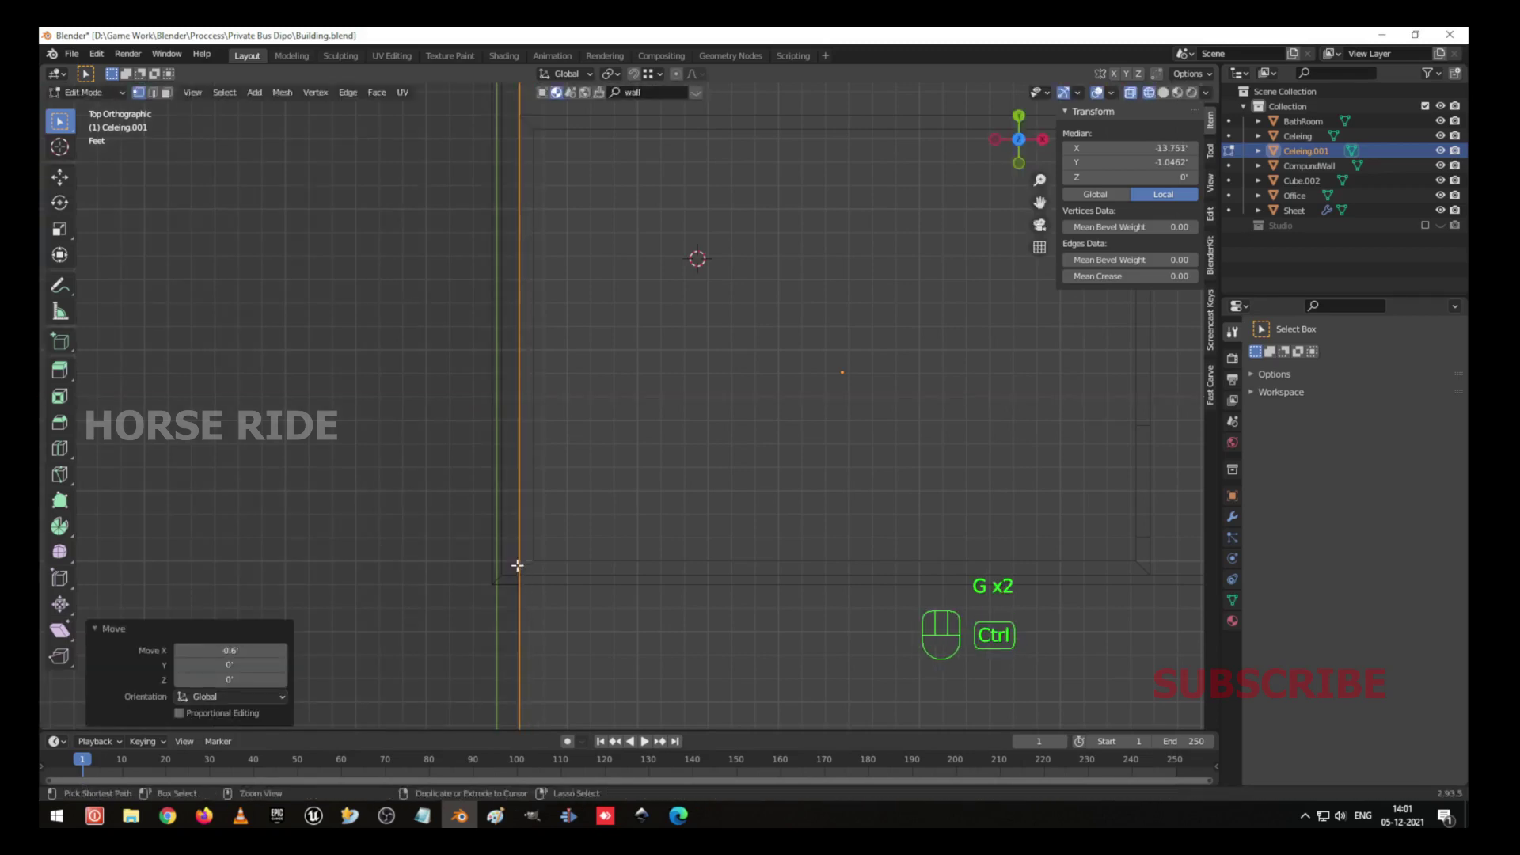
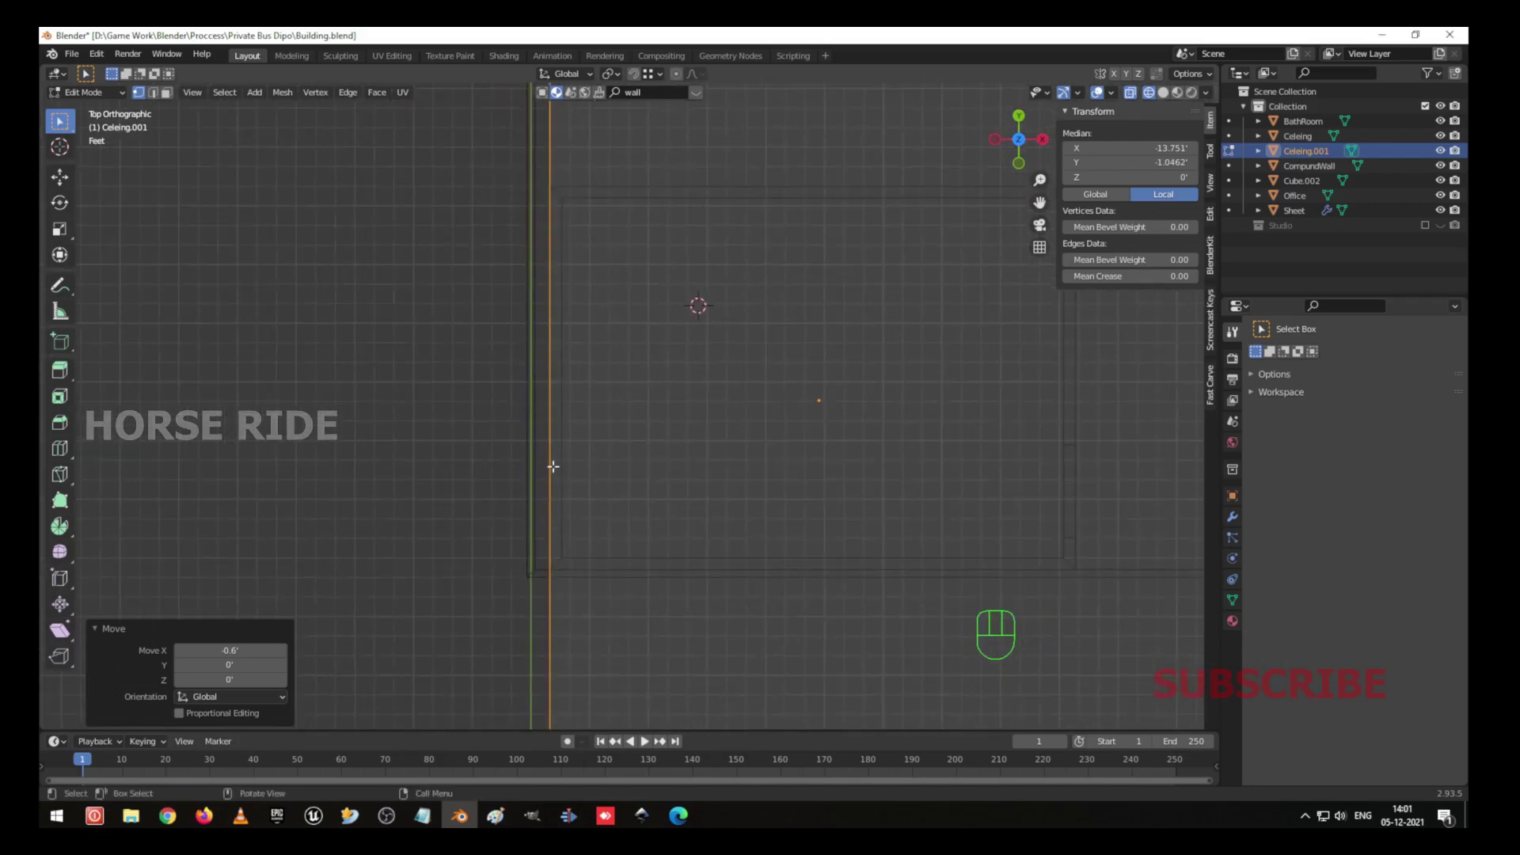
{"action": "key", "text": "g"}
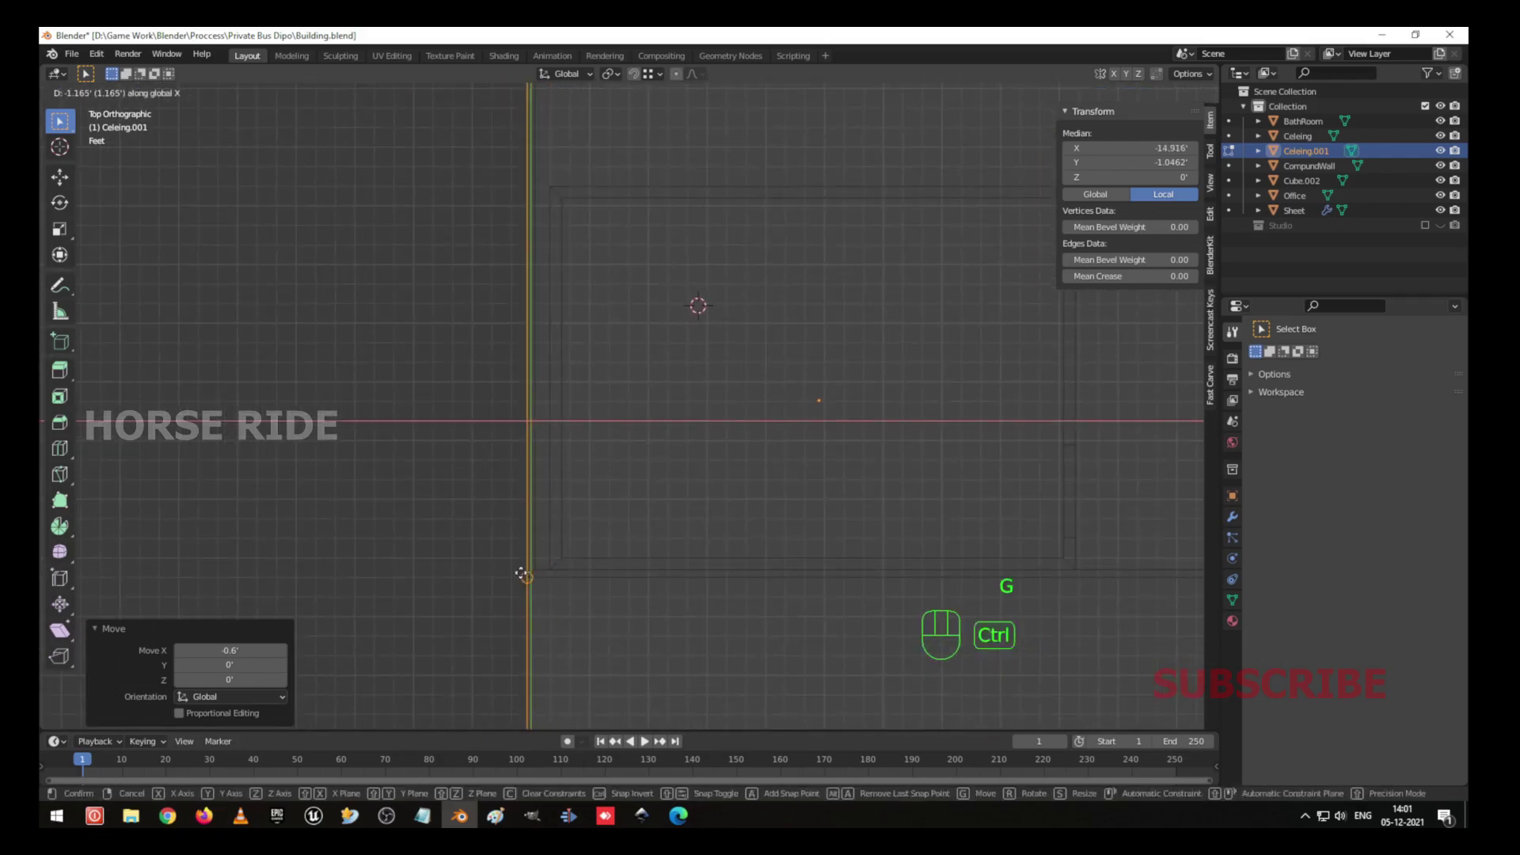
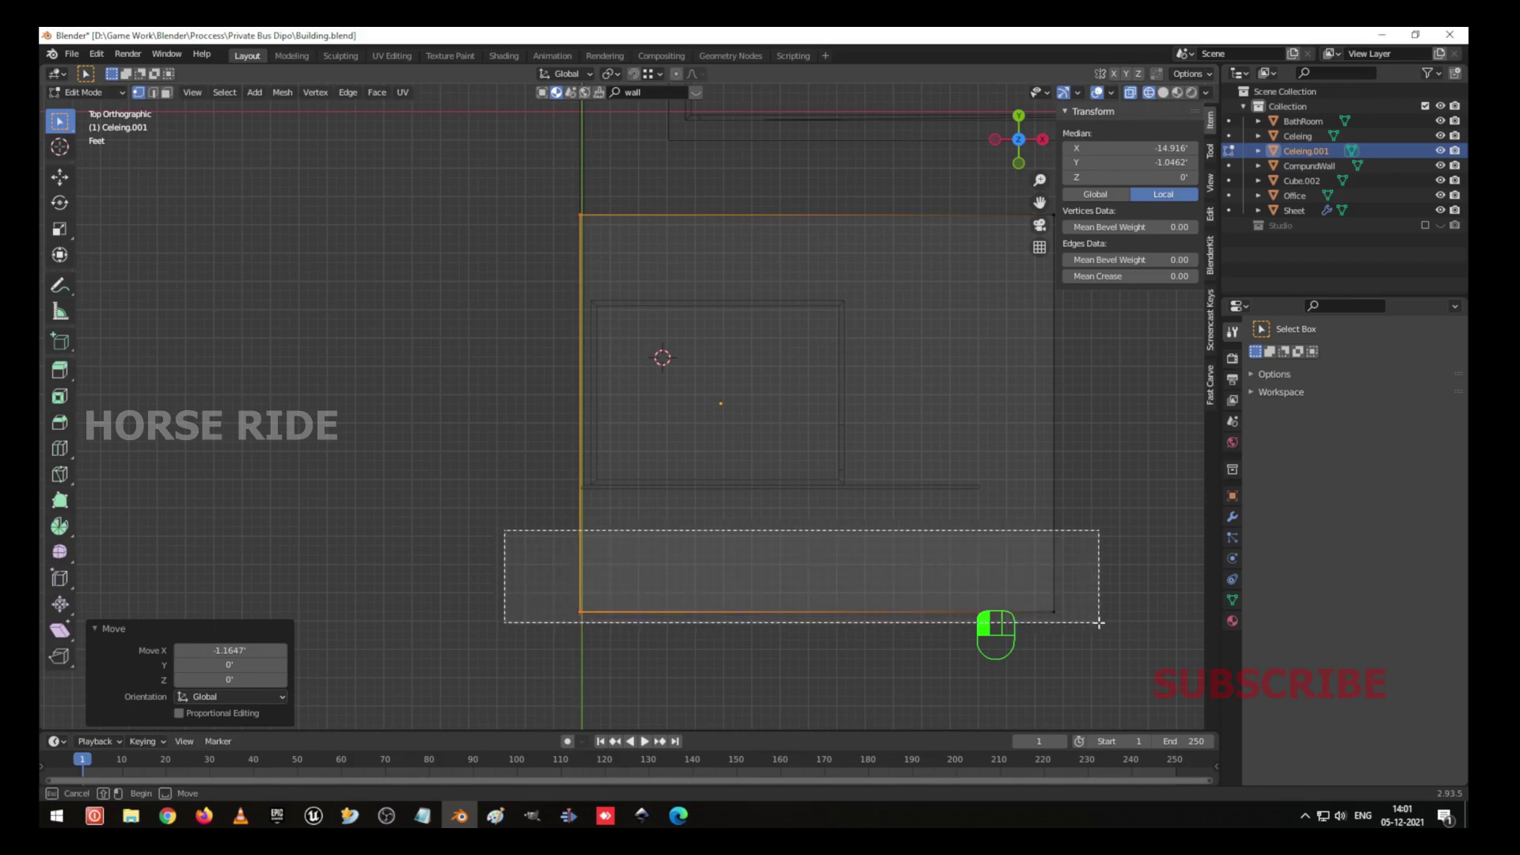
Move the bottom and top edges along Y so they line up with the wall lines.
{"action": "key", "text": "g"}
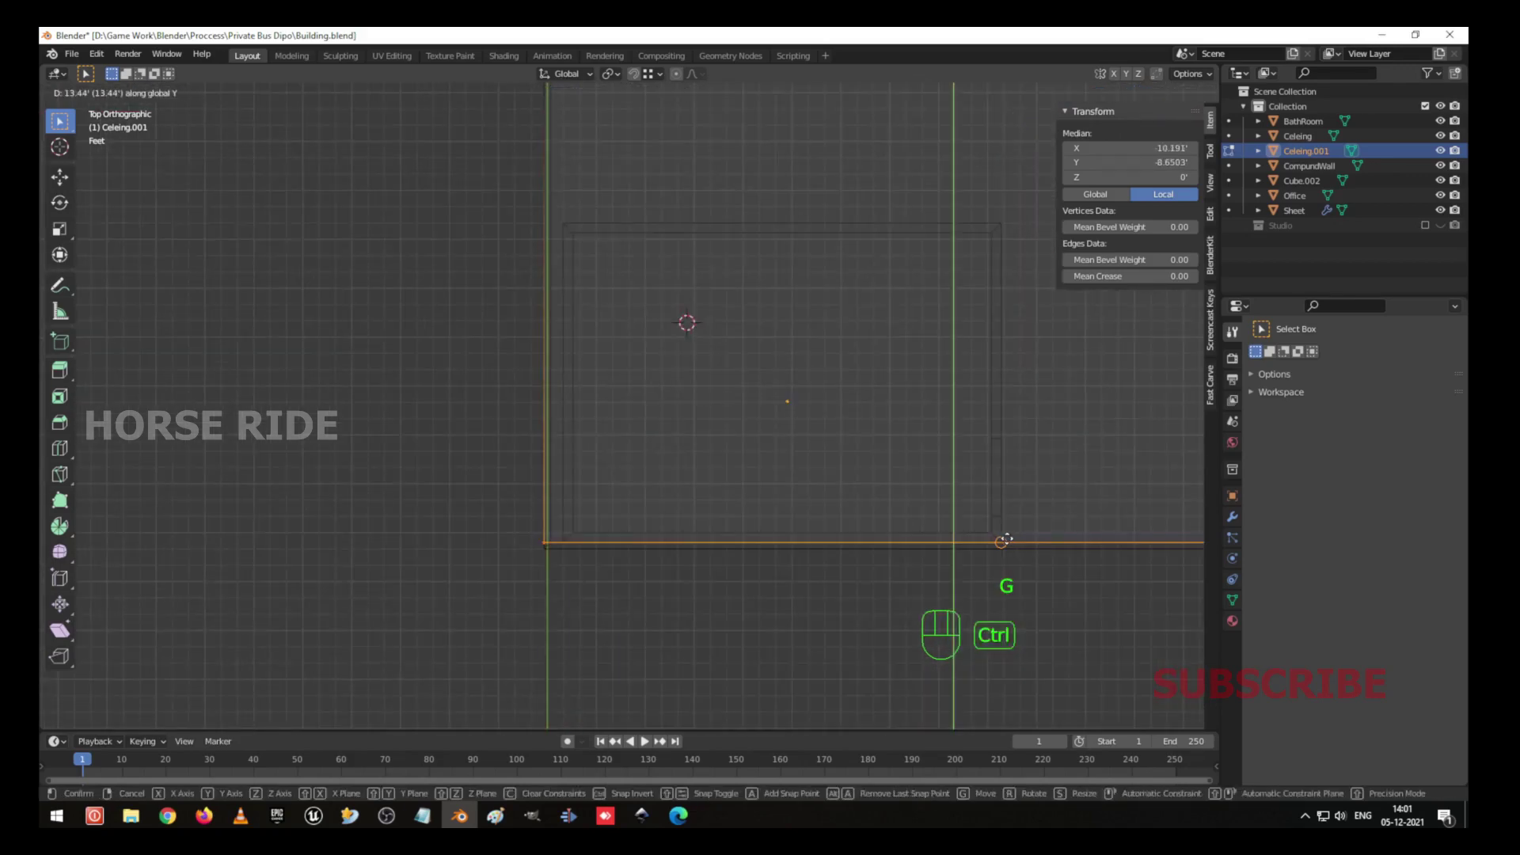
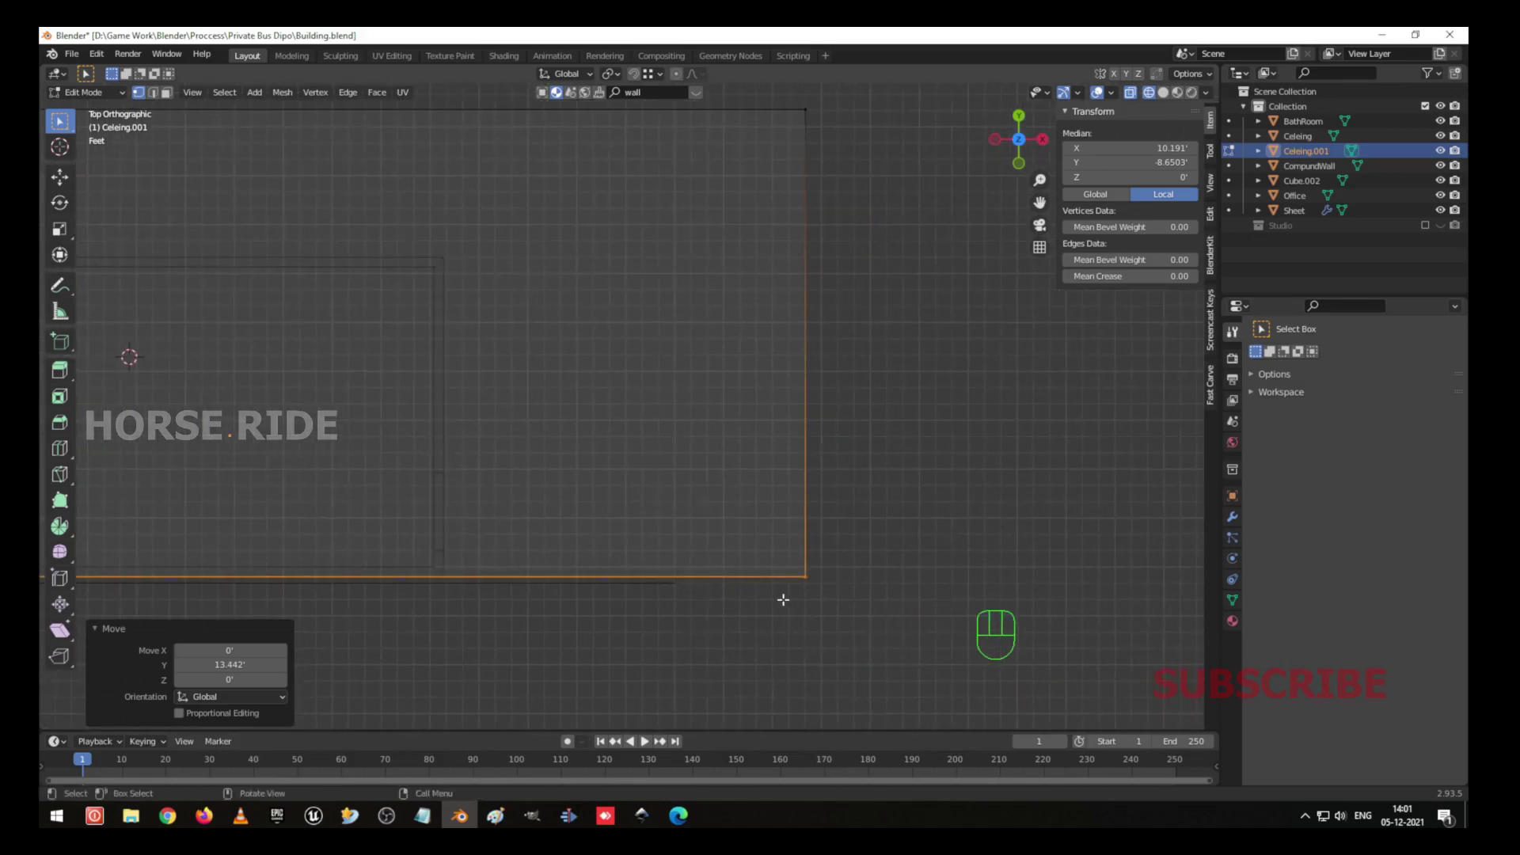
{"action": "key", "text": "g"}
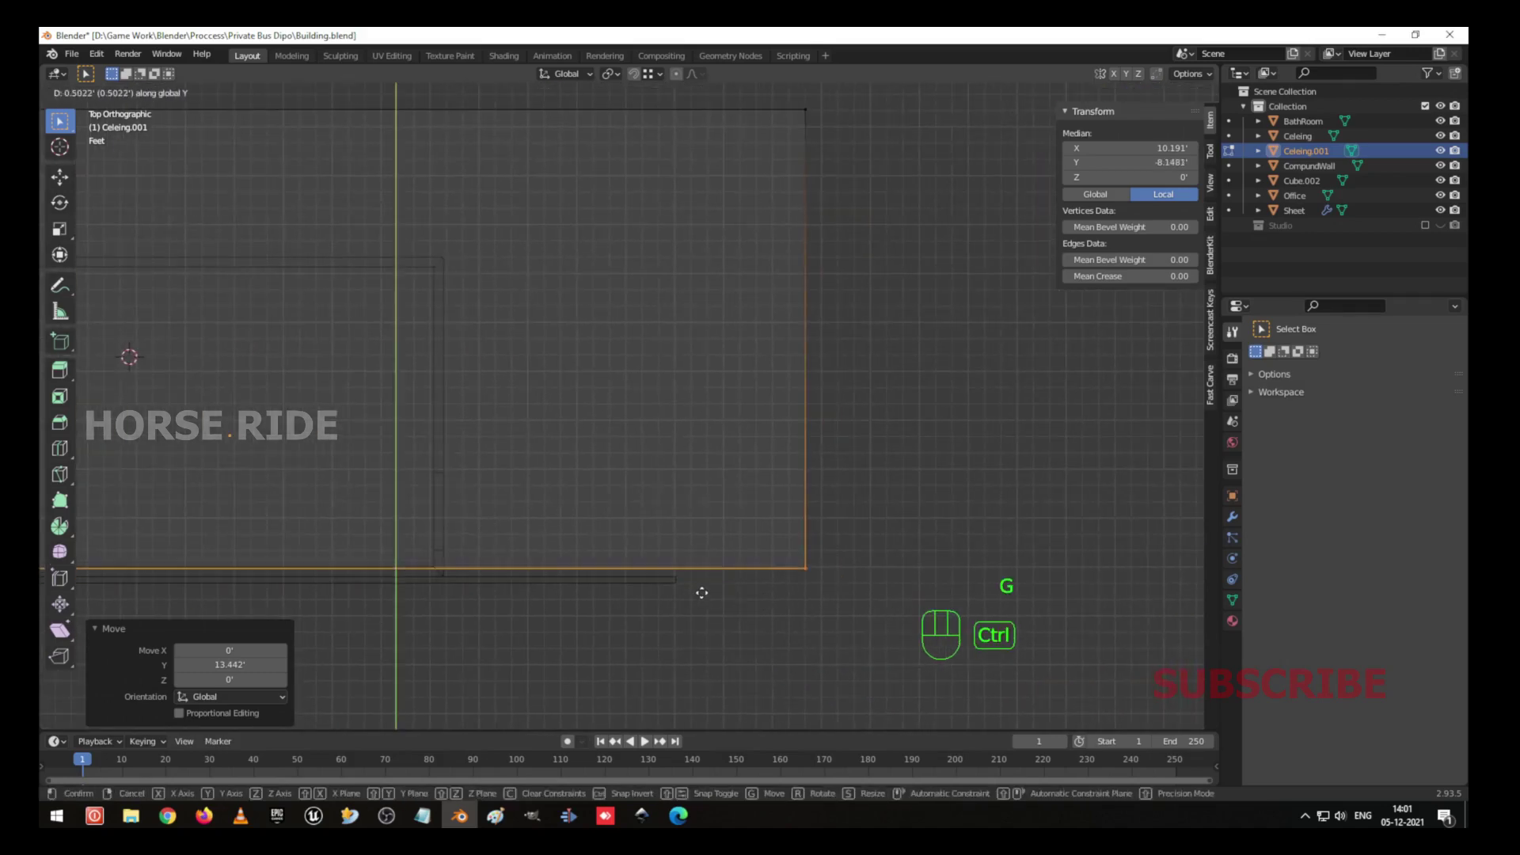
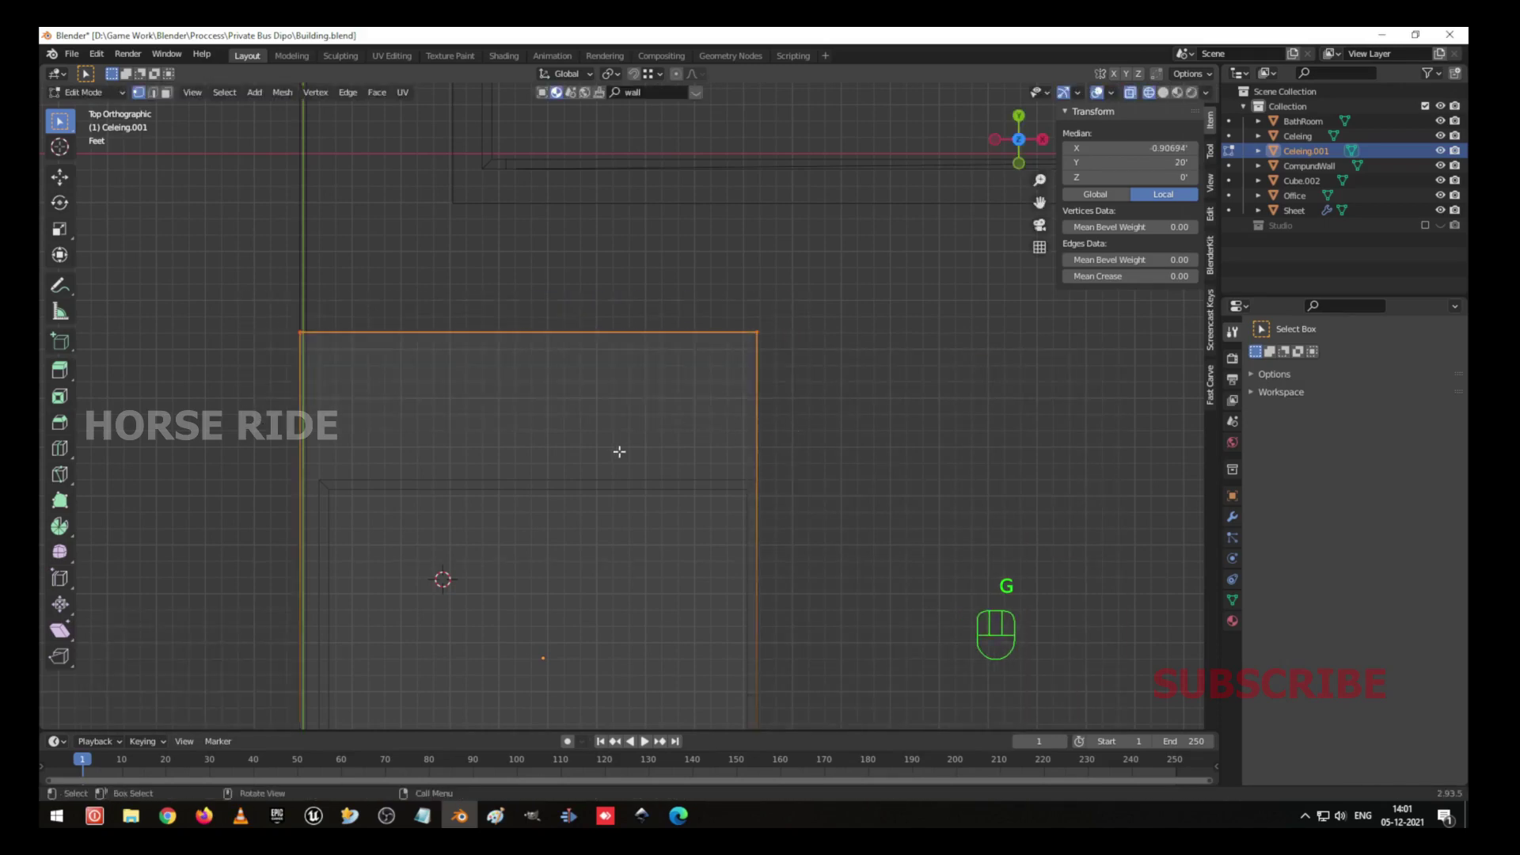
{"action": "key", "text": "g"}
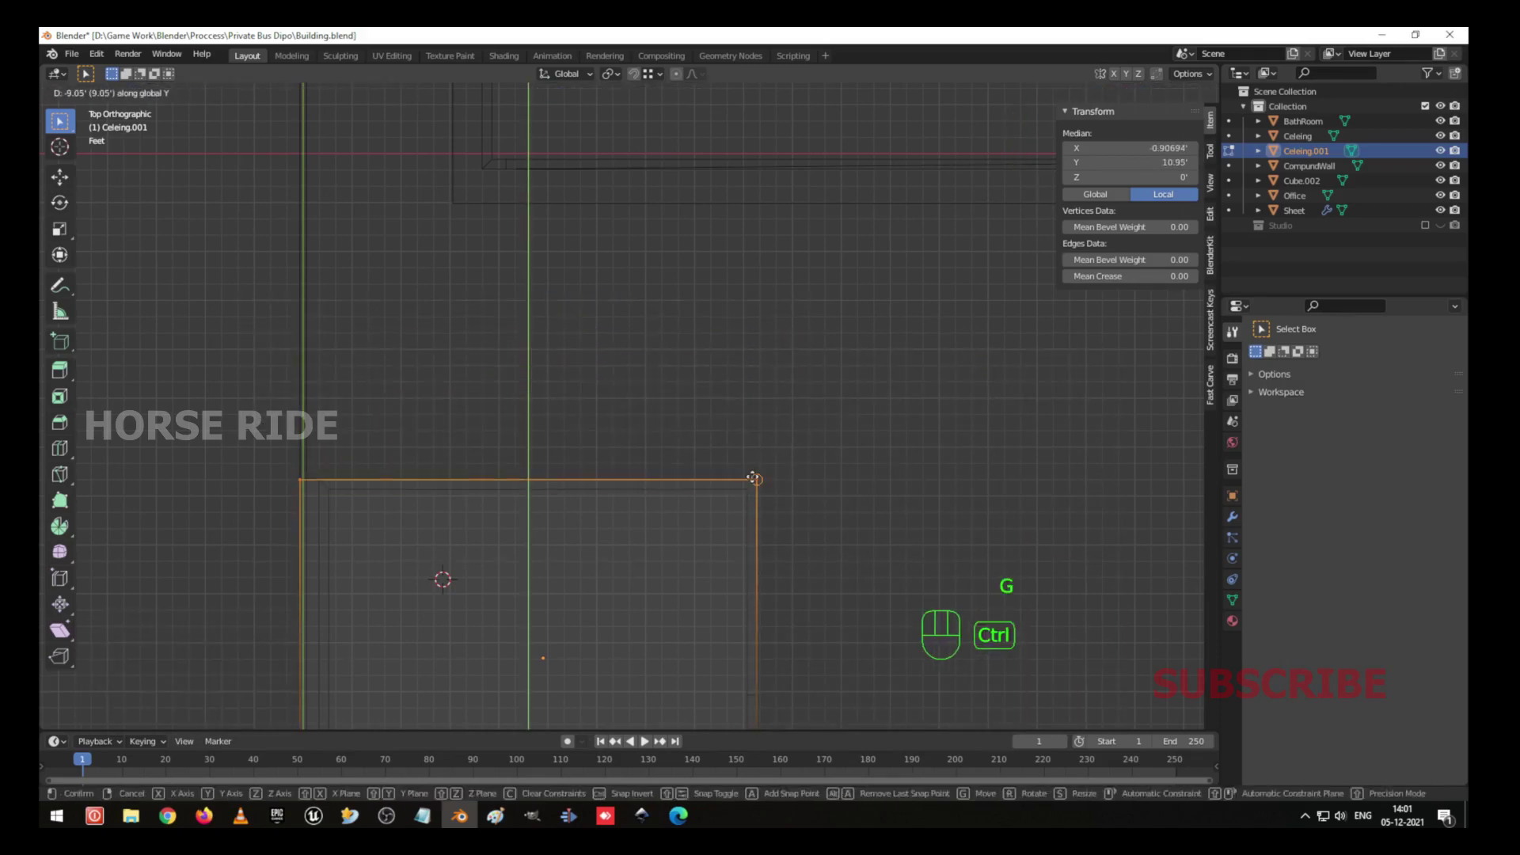
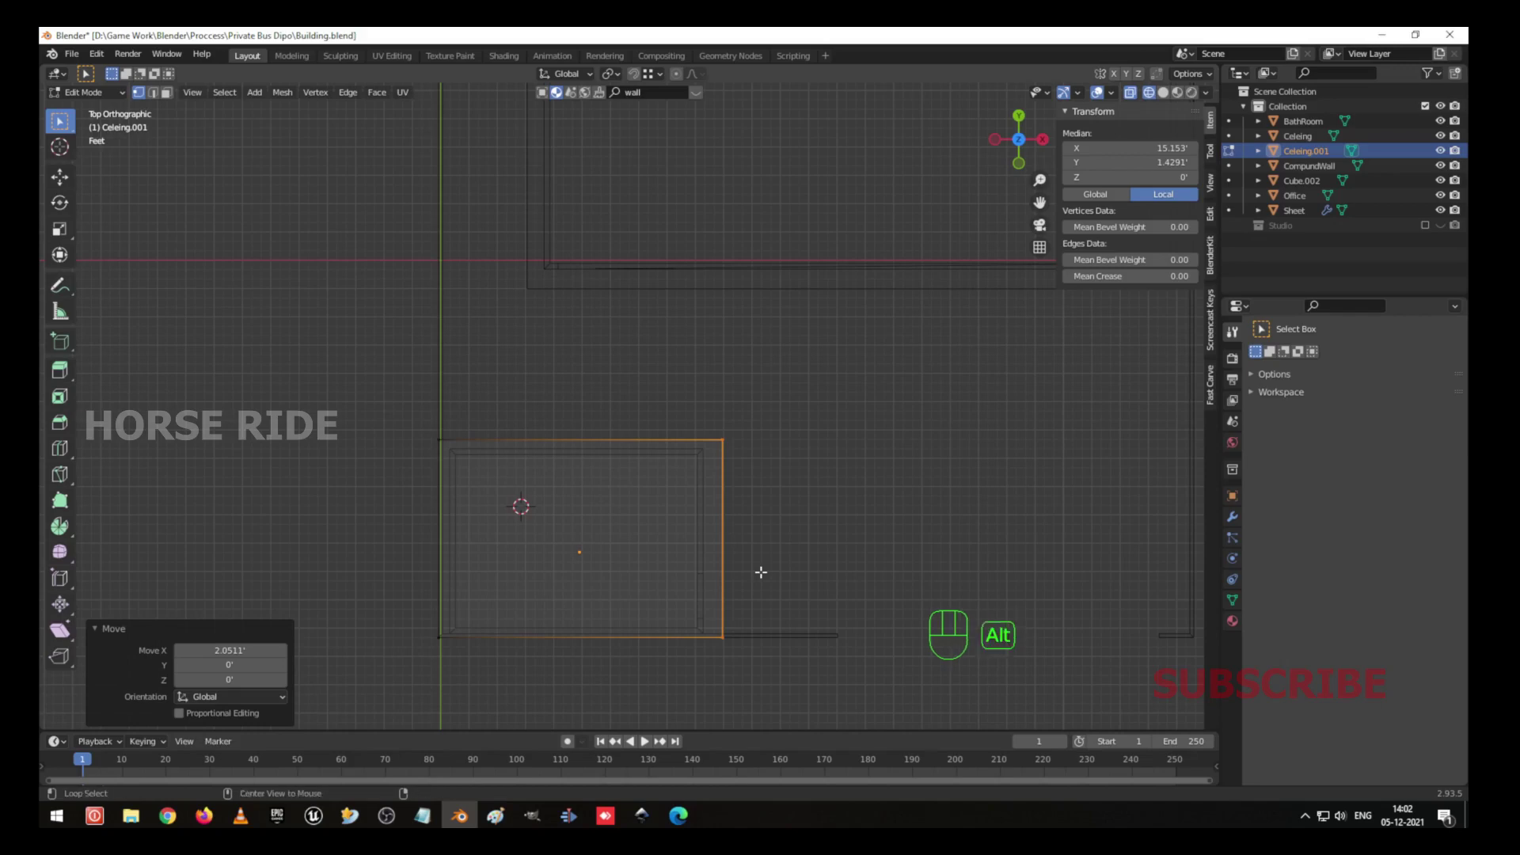
Leave Edit Mode and orbit in perspective to check Celeing.001 capping the office walls.
{"action": "key", "text": "shift+alt+2"}
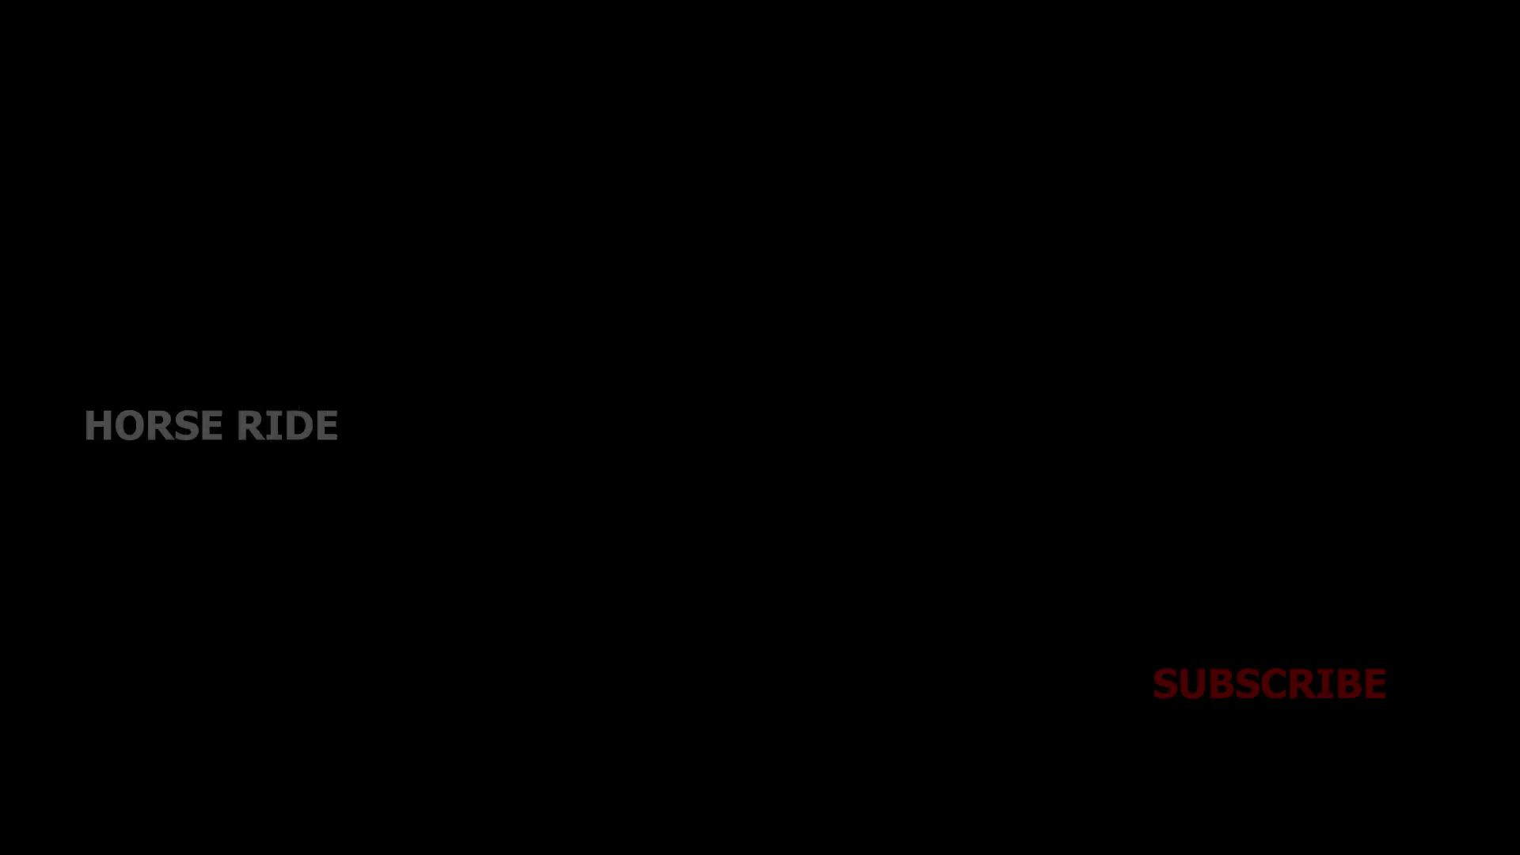
{"action": "key", "text": "shift+alt+1"}
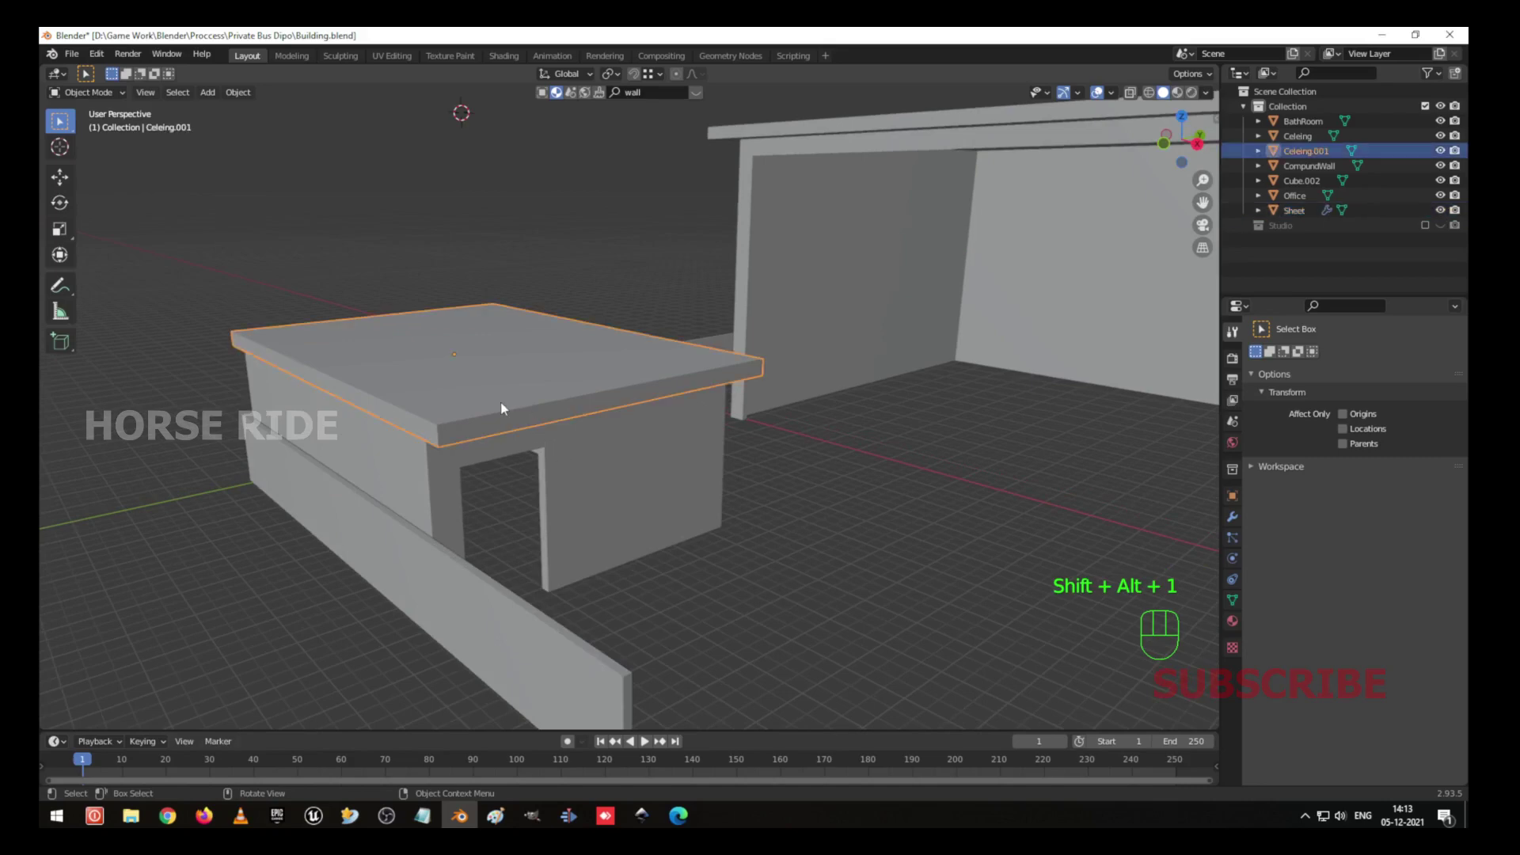
{"action": "left_click_drag", "start_coordinate": [615, 491], "coordinate": [563, 470]}
{"action": "left_click_drag", "start_coordinate": [514, 444], "coordinate": [587, 461]}
{"action": "left_click_drag", "start_coordinate": [674, 472], "coordinate": [609, 488]}
{"action": "left_click_drag", "start_coordinate": [614, 487], "coordinate": [661, 489]}
{"action": "left_click_drag", "start_coordinate": [666, 486], "coordinate": [672, 493]}
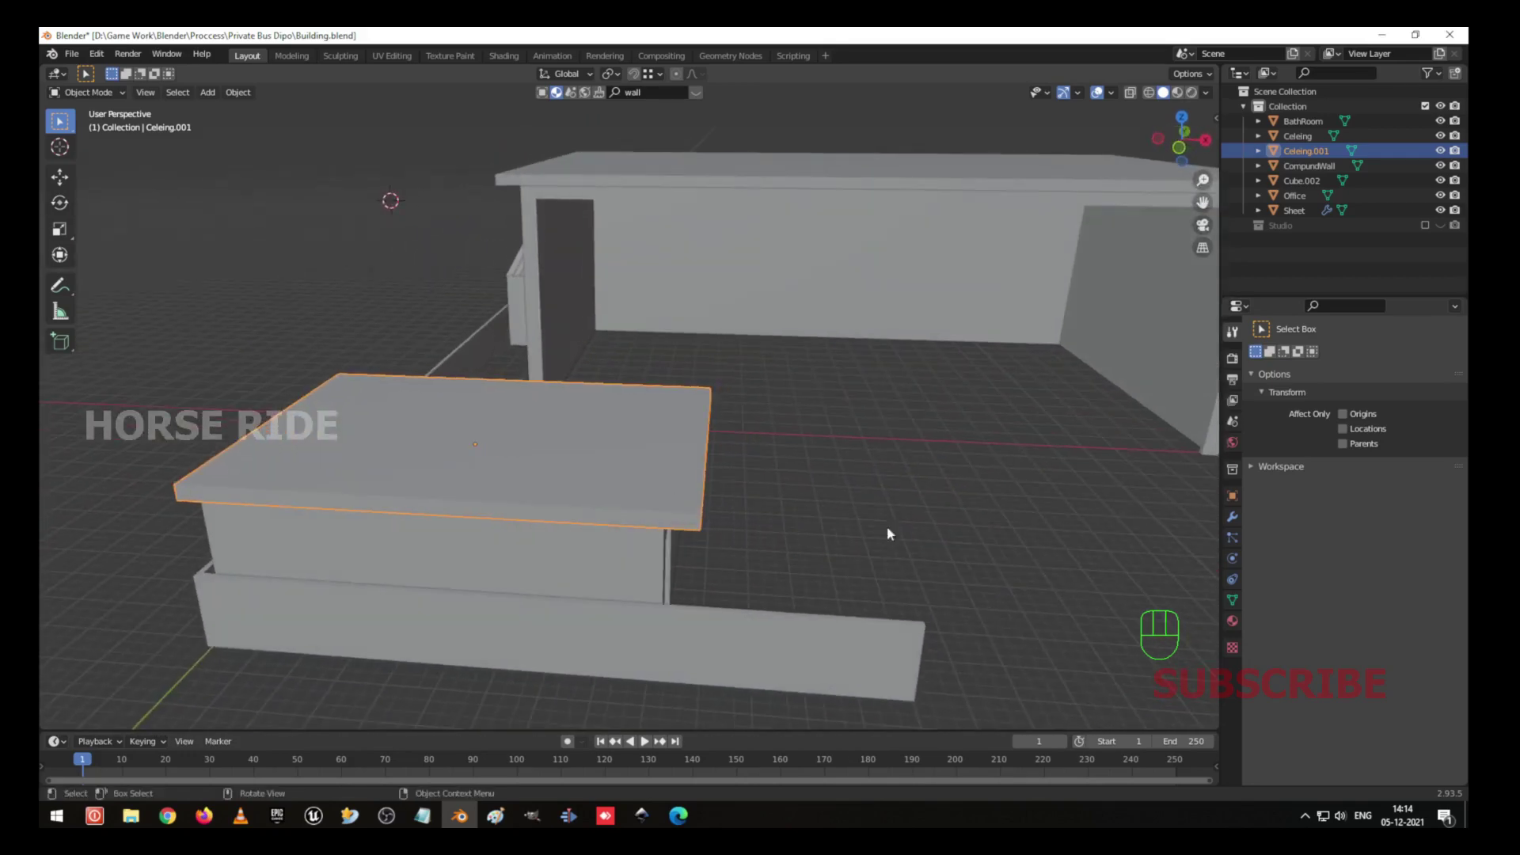
{"action": "left_click_drag", "start_coordinate": [913, 582], "coordinate": [825, 578]}
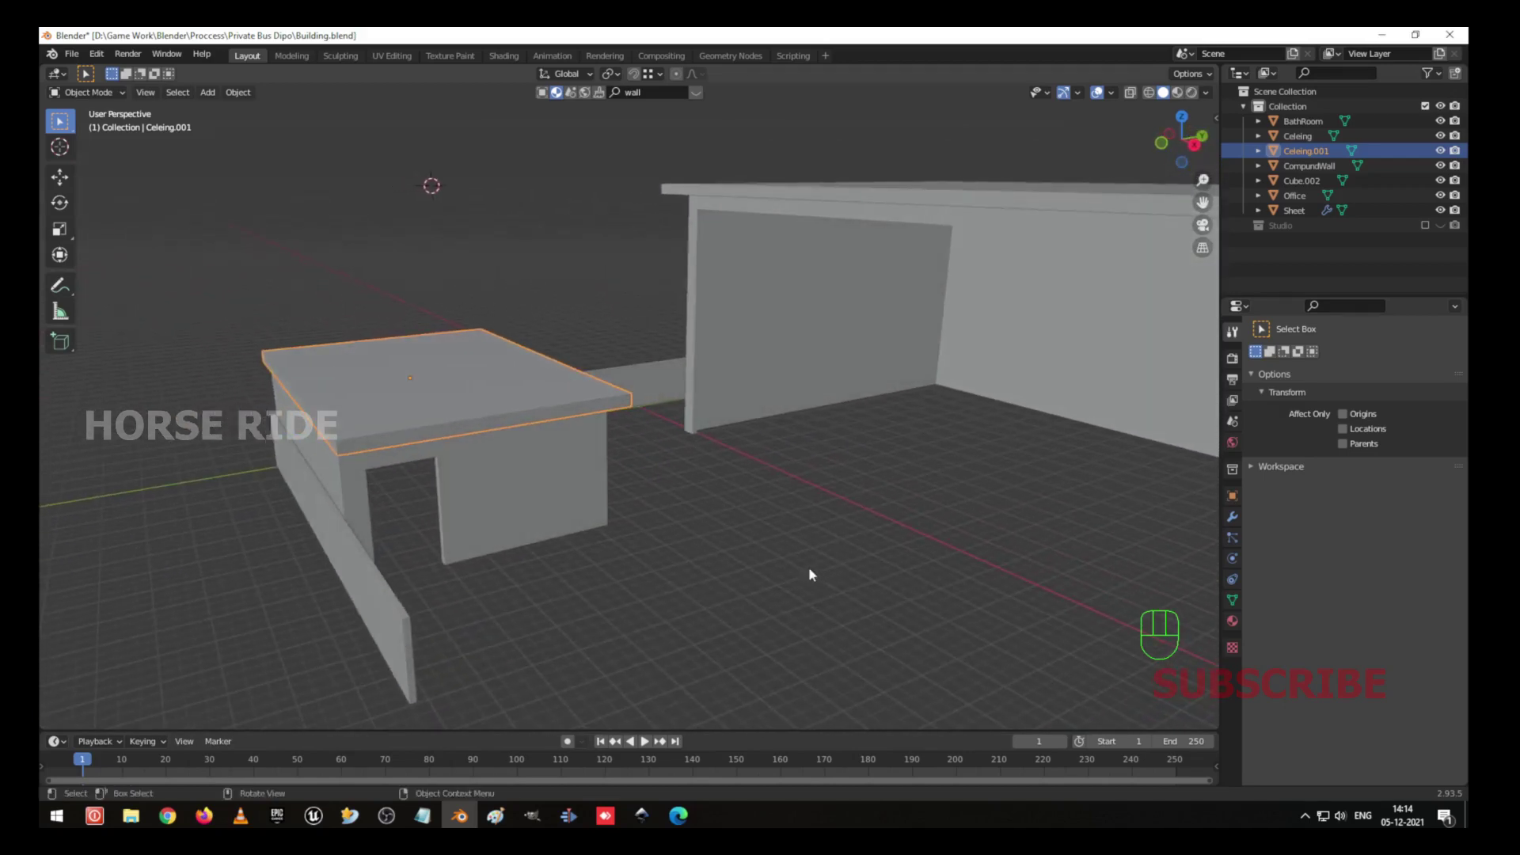
{"action": "left_click_drag", "start_coordinate": [760, 428], "coordinate": [744, 427]}
Review the Stucco wall material and the Office's transform properties with all wall faces selected.
{"action": "left_click", "coordinate": [1233, 621]}
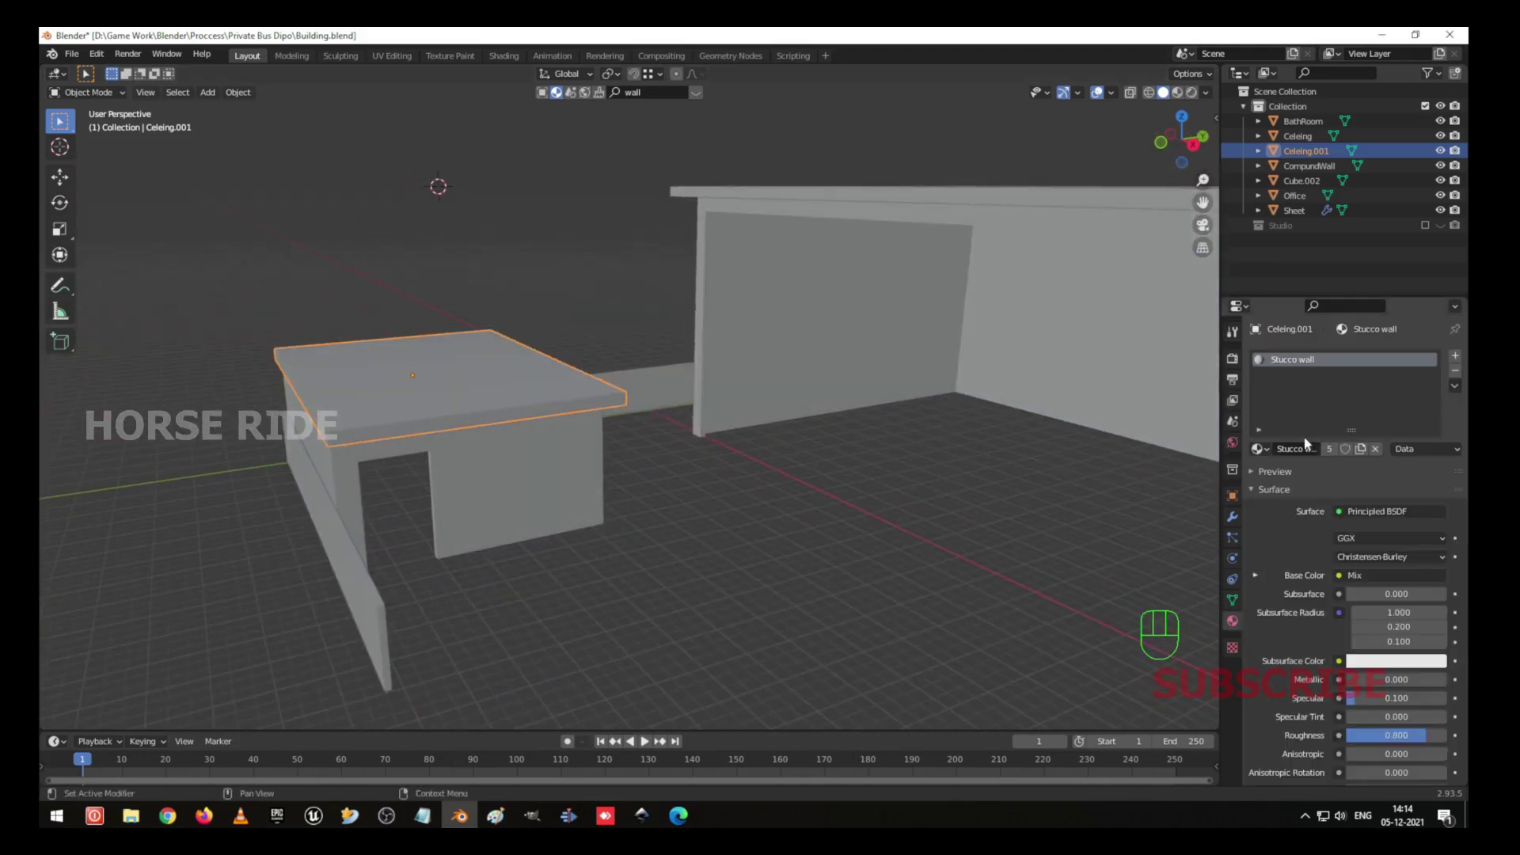
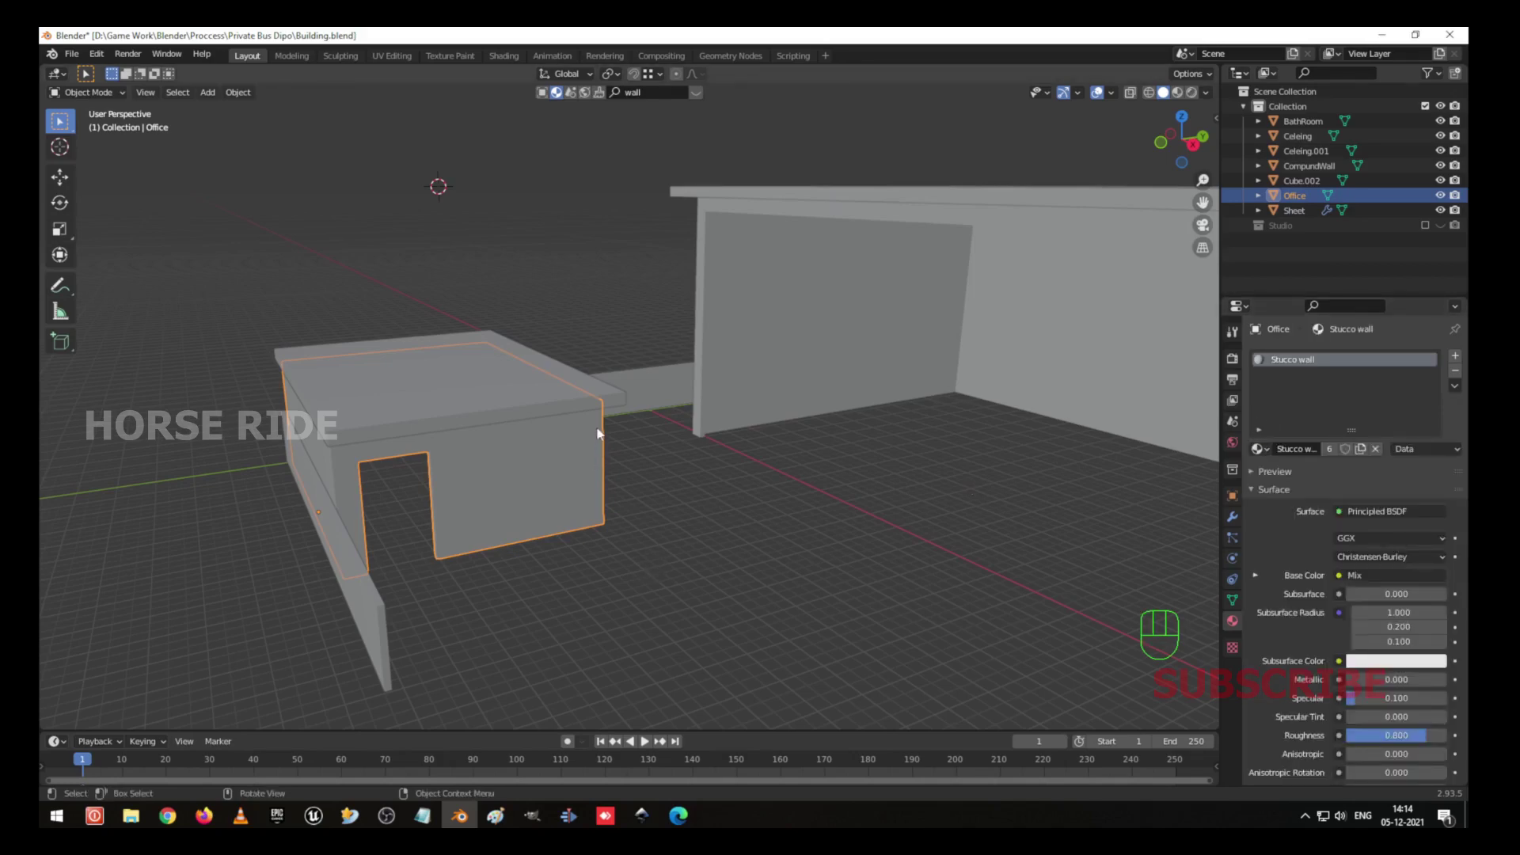
{"action": "key", "text": "Tab"}
{"action": "key", "text": "a"}
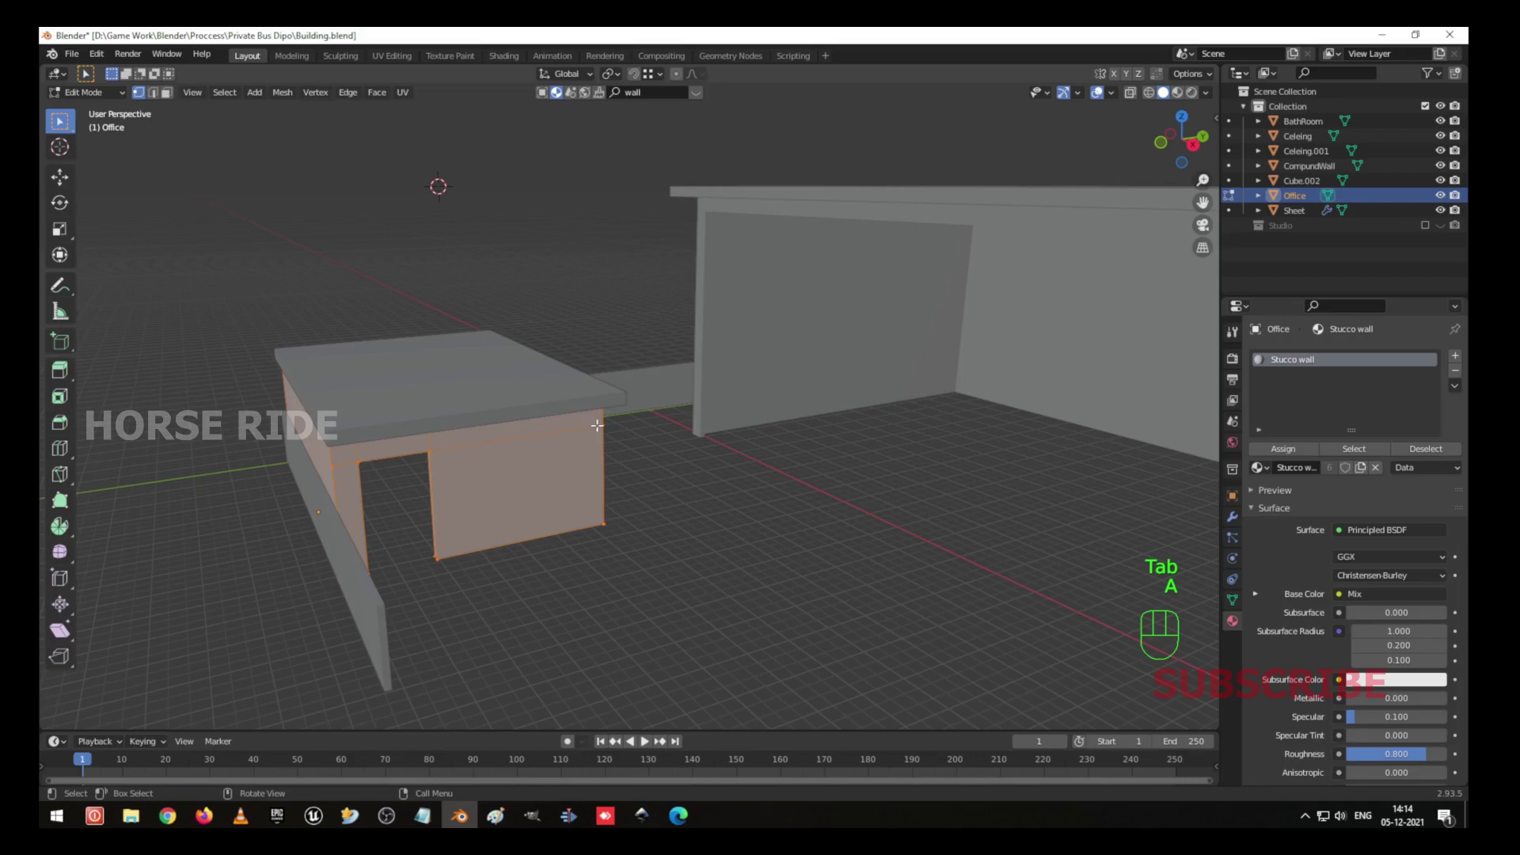
{"action": "key", "text": "Tab"}
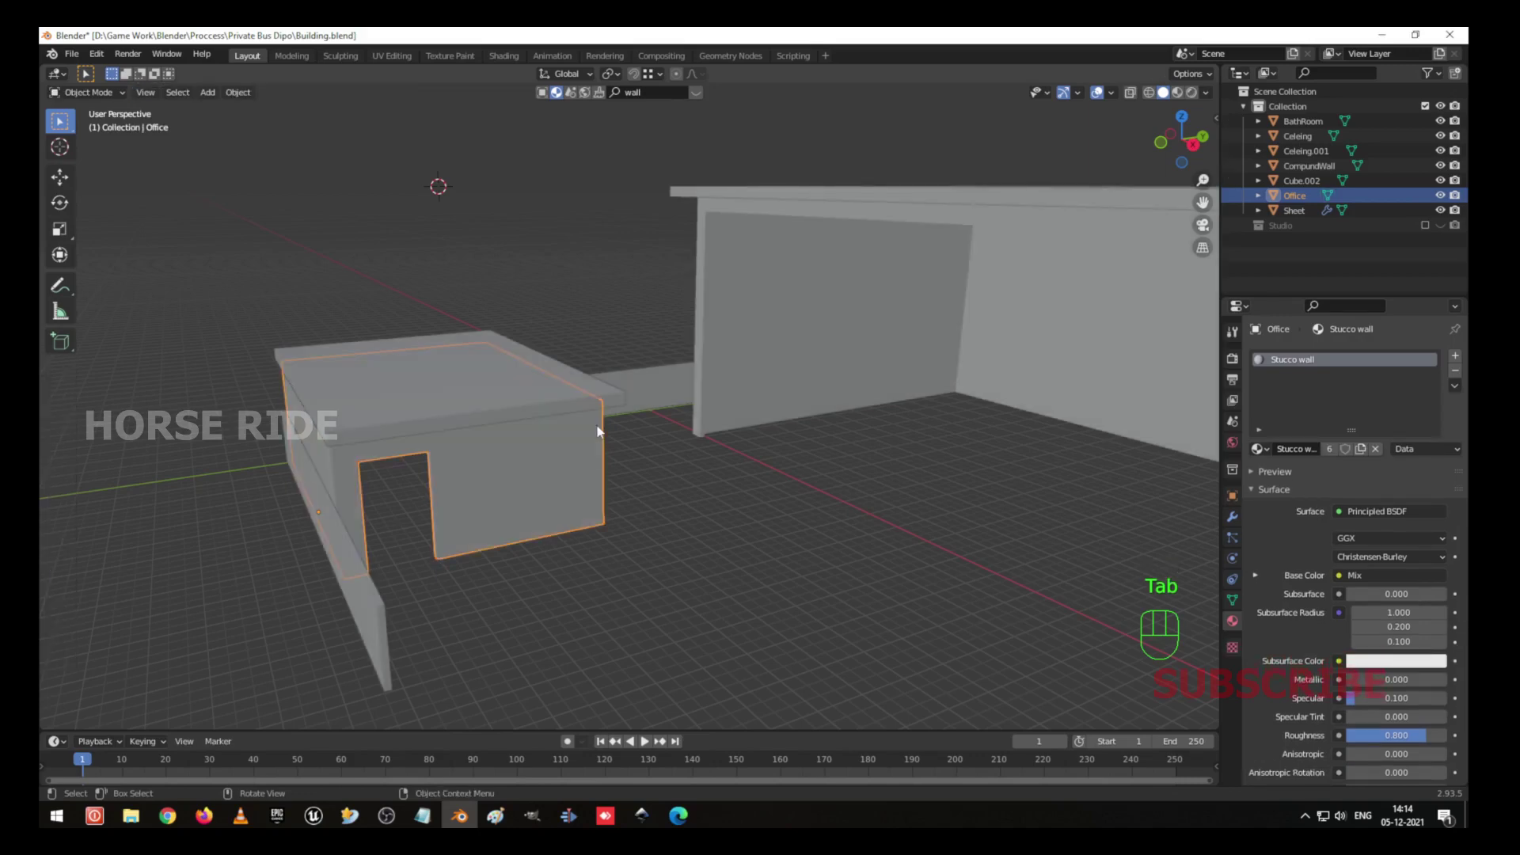
{"action": "key", "text": "n"}
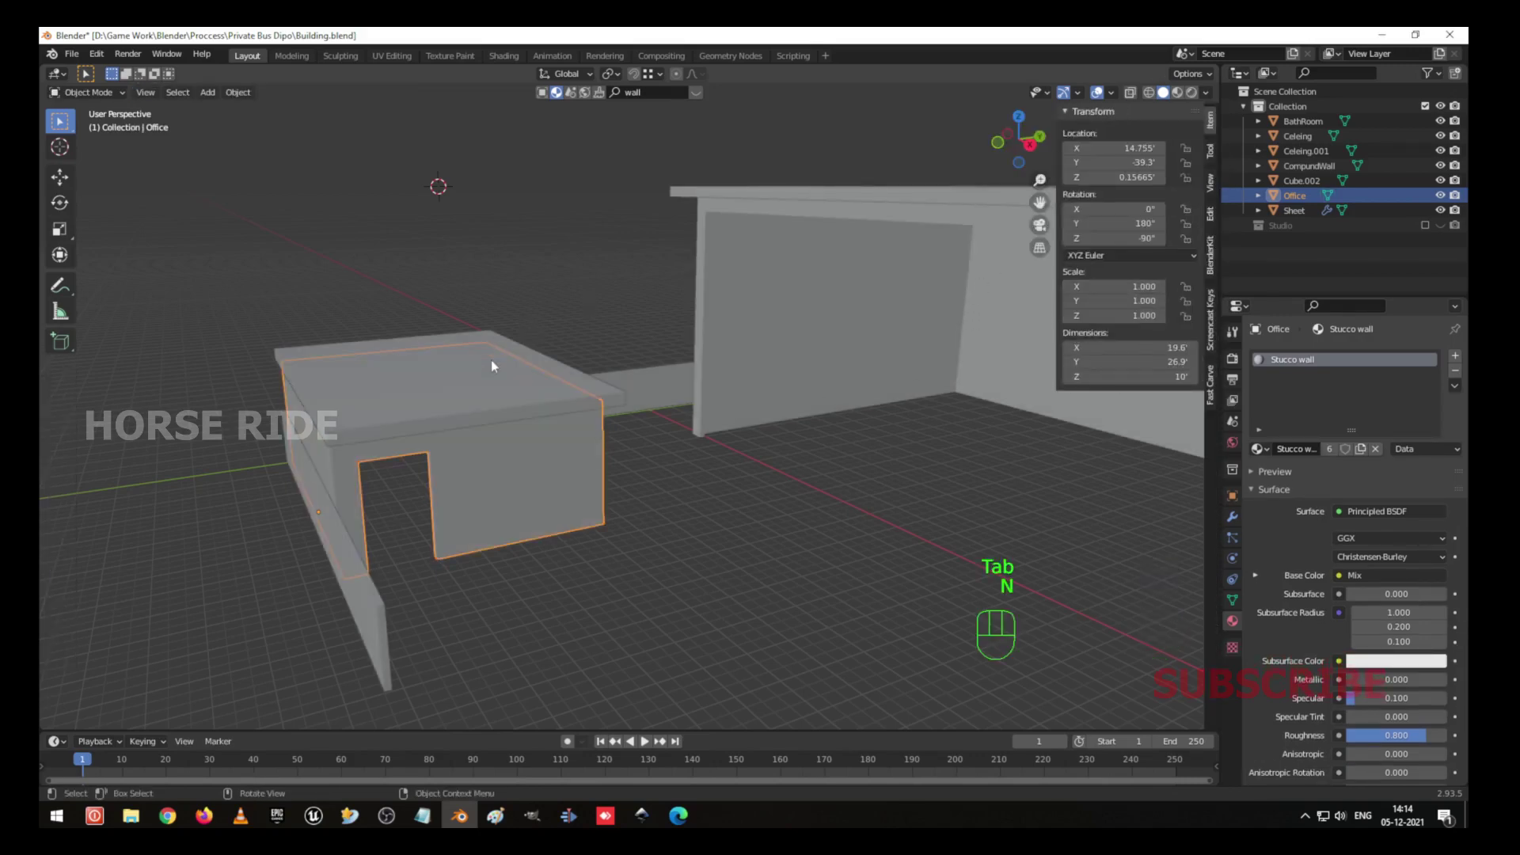
Unwrap all faces of the ceiling slab Celeing.001 with Smart UV Project.
{"action": "left_click", "coordinate": [527, 419]}
{"action": "key", "text": "Tab"}
{"action": "key", "text": "a"}
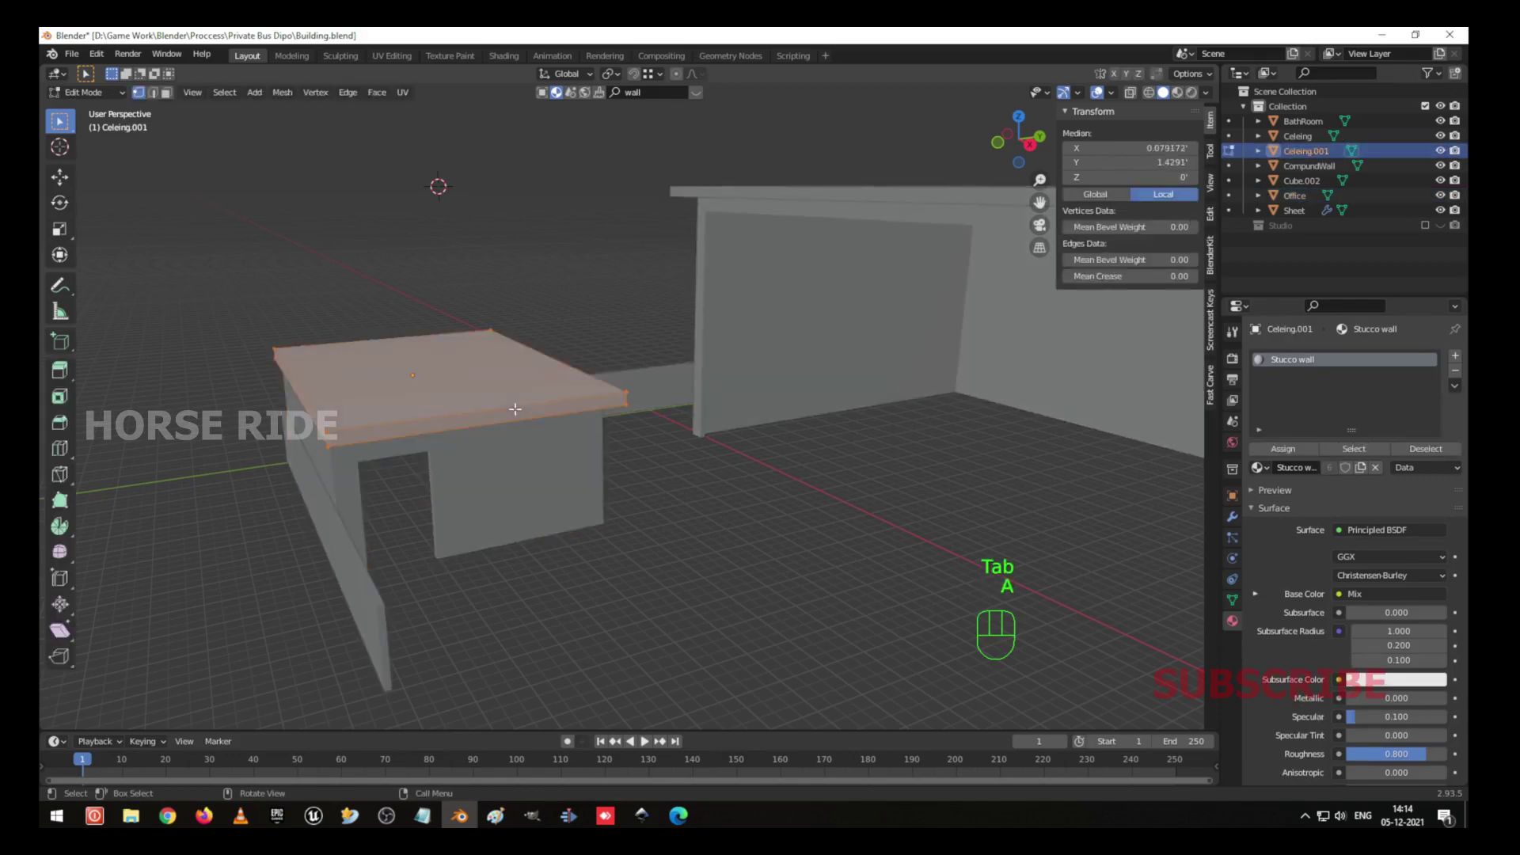
{"action": "key", "text": "y"}
{"action": "key", "text": "u"}
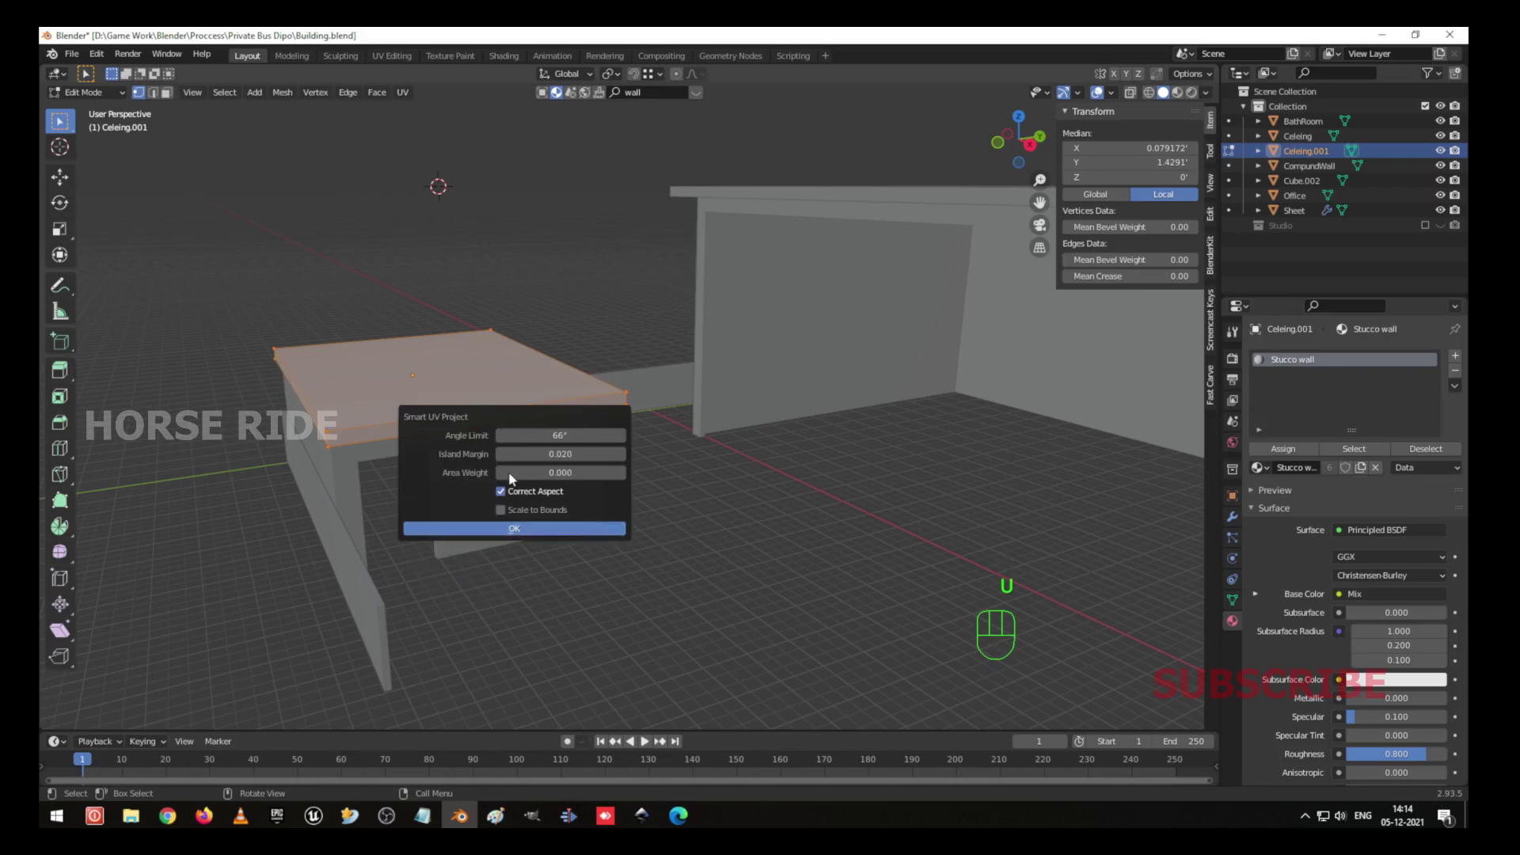
{"action": "key", "text": "Tab"}
{"action": "left_click", "coordinate": [491, 467]}
{"action": "key", "text": "Tab"}
Unwrap the Office walls with Smart UV Project, save the file and switch to Material Preview shading.
{"action": "key", "text": "a"}
{"action": "key", "text": "u"}
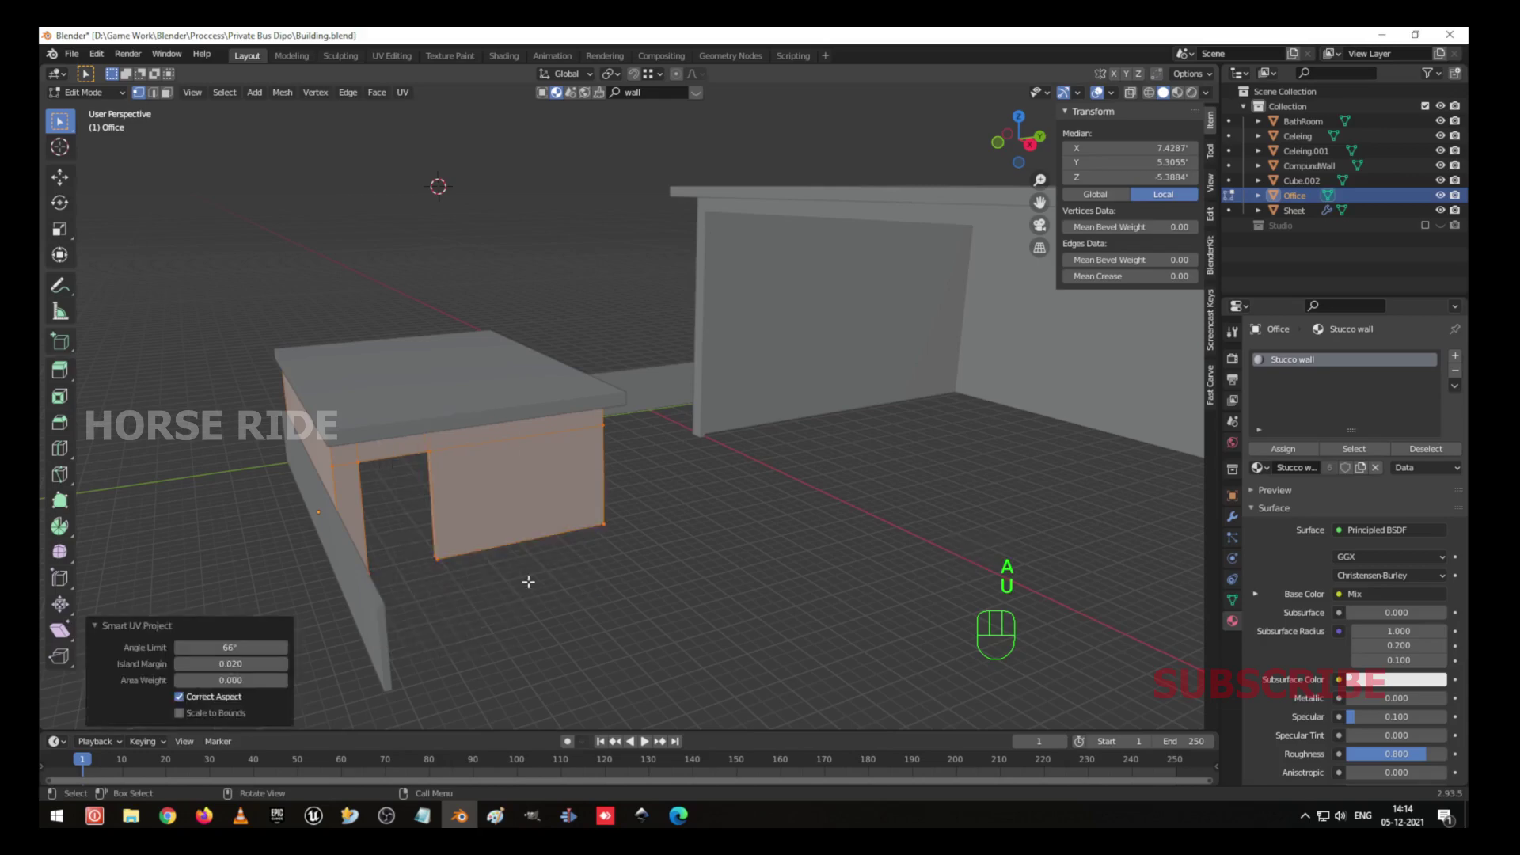
{"action": "key", "text": "Tab"}
{"action": "left_click_drag", "start_coordinate": [491, 472], "coordinate": [514, 471]}
{"action": "key", "text": "ctrl+s"}
{"action": "key", "text": "z"}
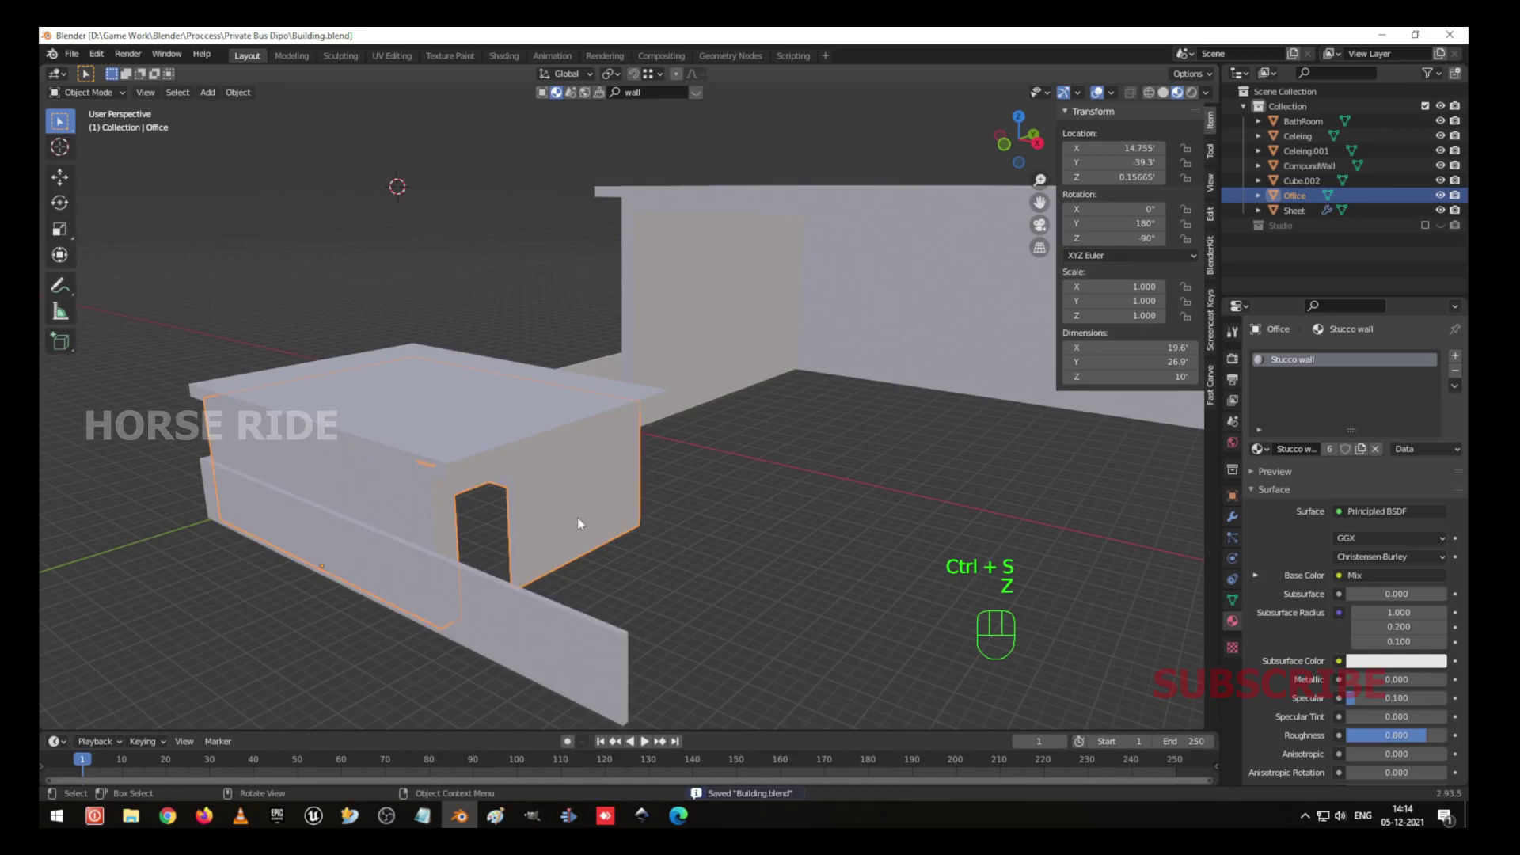
Orbit around the compound to inspect the stucco surfaces on the office and ceiling from several angles.
{"action": "left_click_drag", "start_coordinate": [654, 498], "coordinate": [622, 498]}
{"action": "left_click", "coordinate": [622, 499]}
{"action": "middle_click", "coordinate": [582, 451]}
{"action": "left_click_drag", "start_coordinate": [600, 445], "coordinate": [656, 428]}
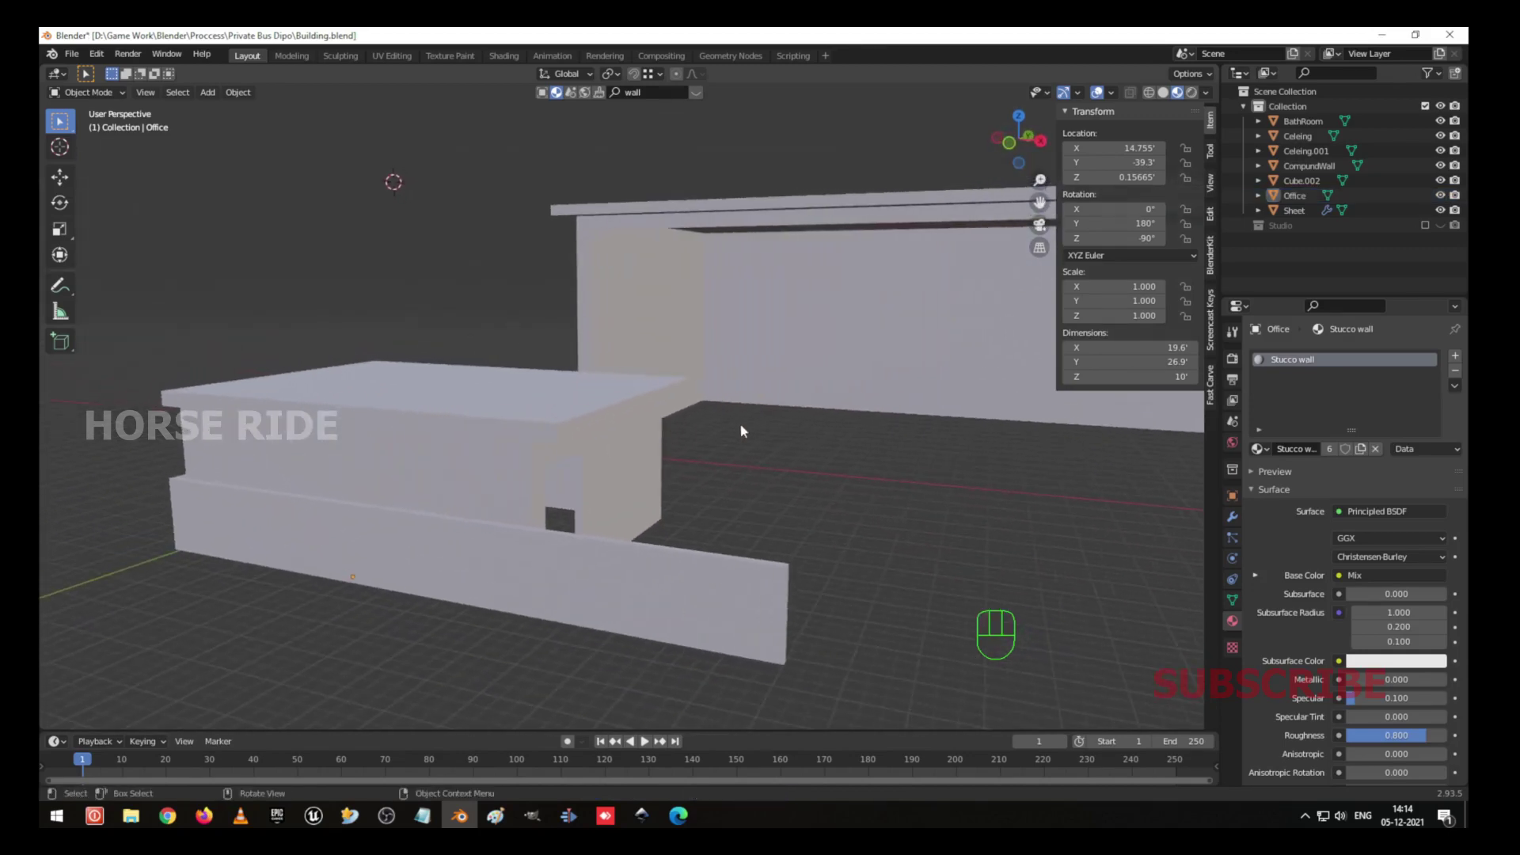
{"action": "left_click_drag", "start_coordinate": [842, 444], "coordinate": [749, 452]}
{"action": "key", "text": "n"}
{"action": "left_click_drag", "start_coordinate": [749, 461], "coordinate": [711, 465]}
{"action": "left_click_drag", "start_coordinate": [683, 436], "coordinate": [713, 438]}
{"action": "left_click_drag", "start_coordinate": [655, 422], "coordinate": [707, 434]}
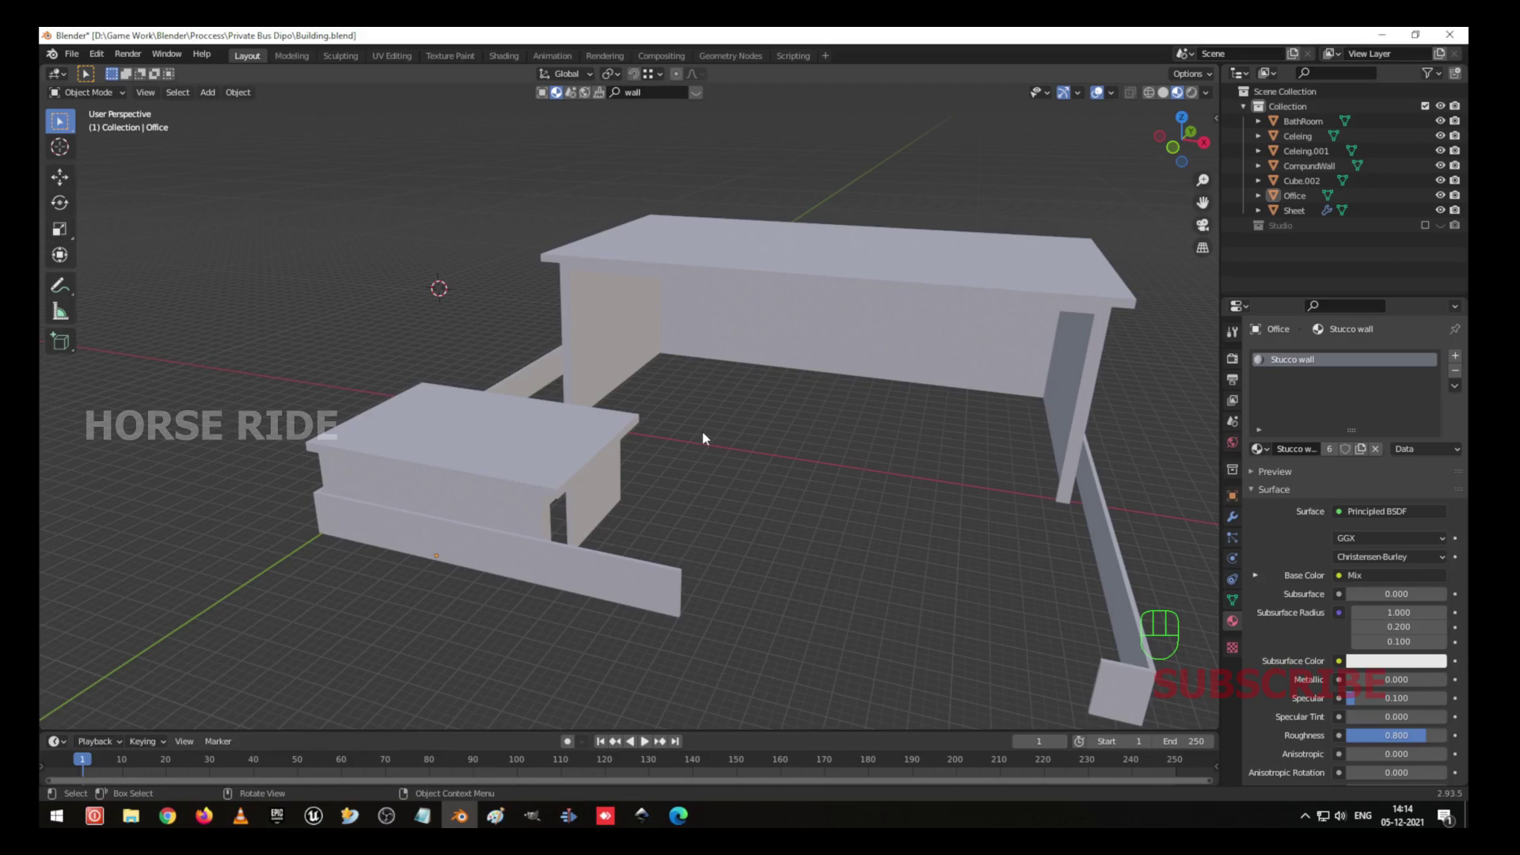
{"action": "left_click_drag", "start_coordinate": [689, 458], "coordinate": [666, 431]}
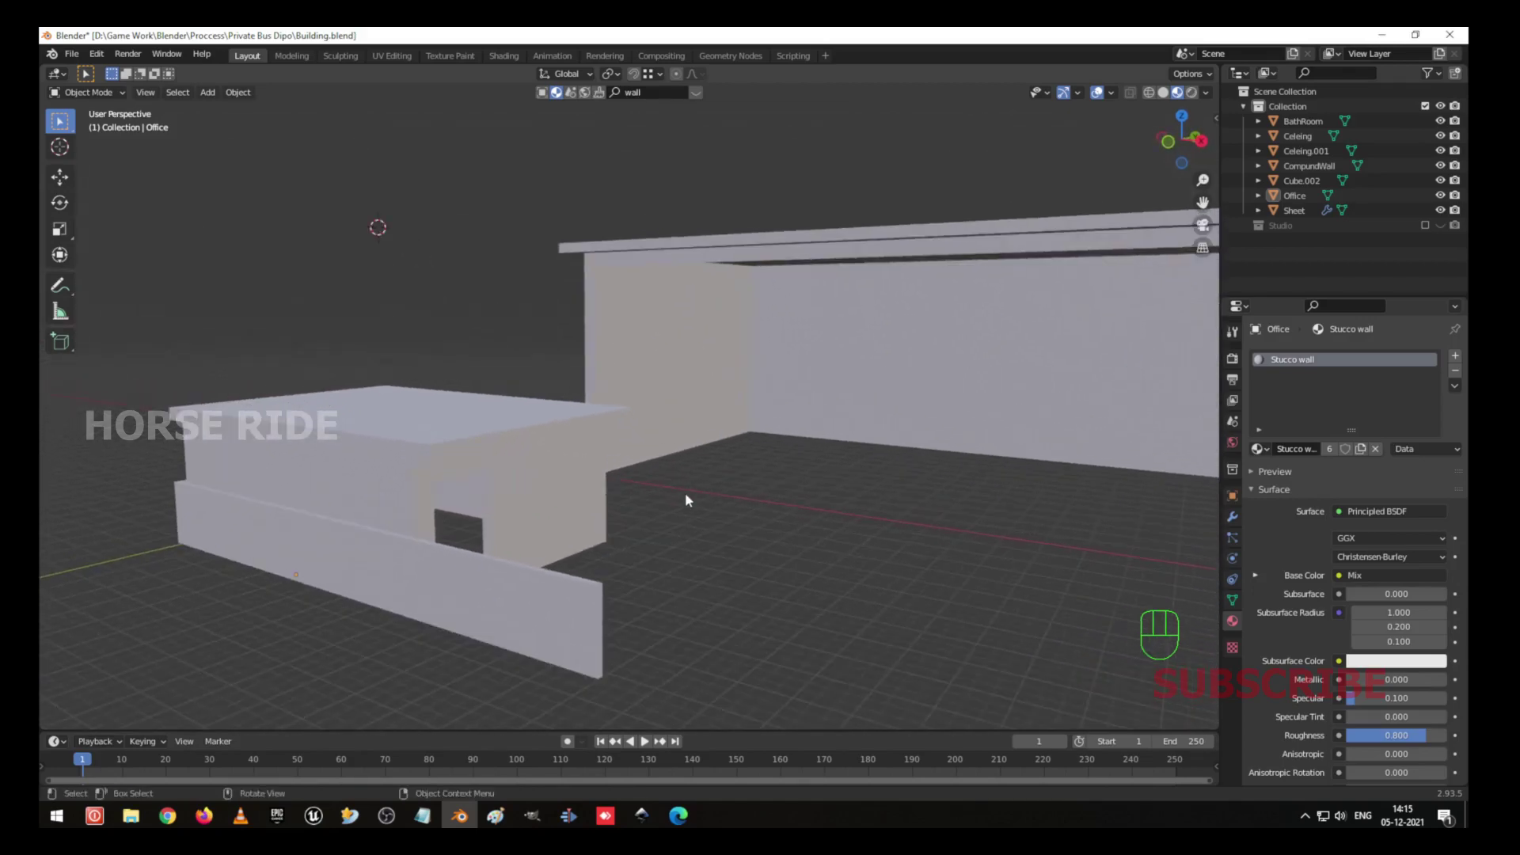